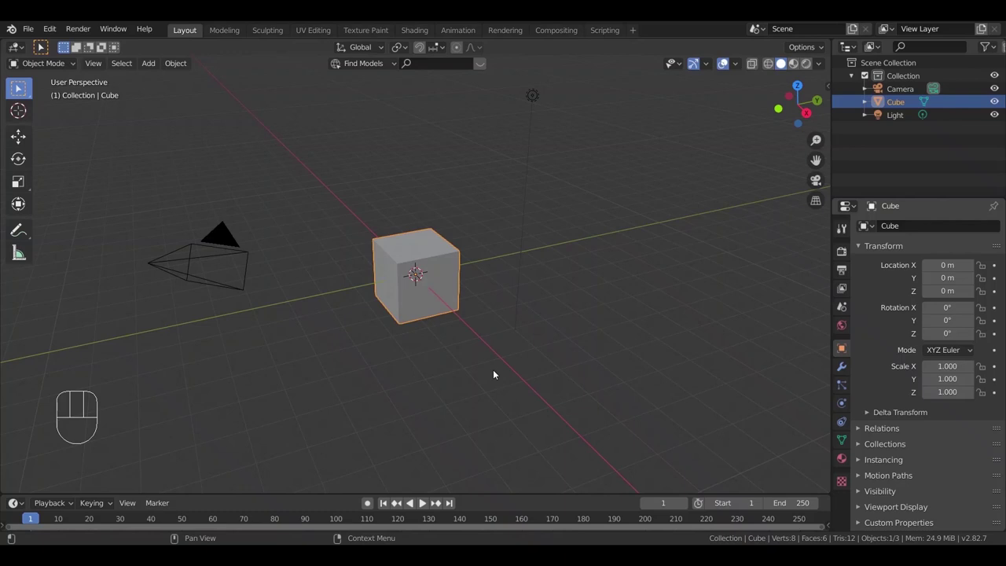
# Step: Select the default cube and show its transform and dimensions in the sidebar
pyautogui.click(451, 344)
pyautogui.click(440, 299)
pyautogui.moveTo(445, 326); pyautogui.dragTo(462, 305)
pyautogui.middleClick(456, 319)
pyautogui.press('n')
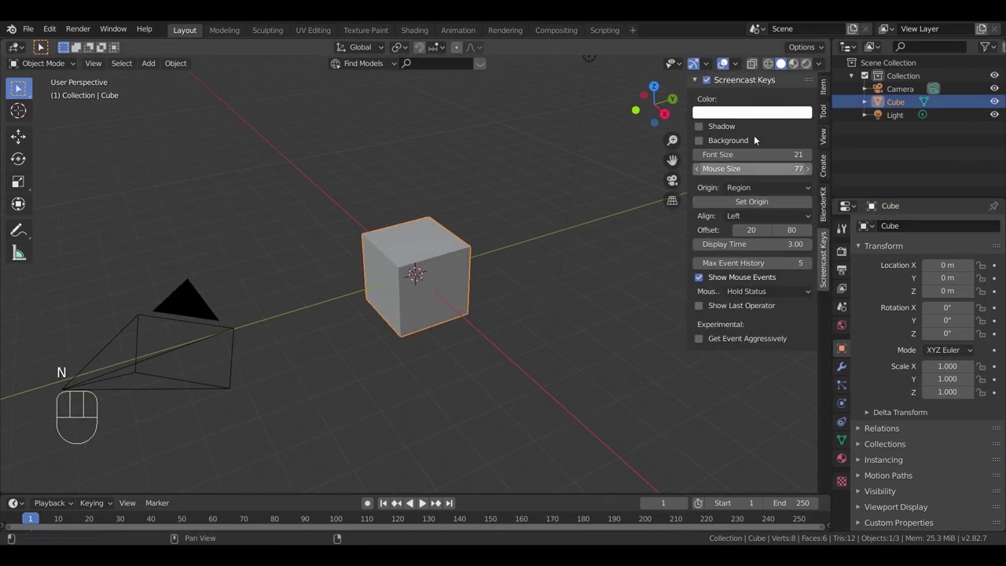
pyautogui.click(827, 93)
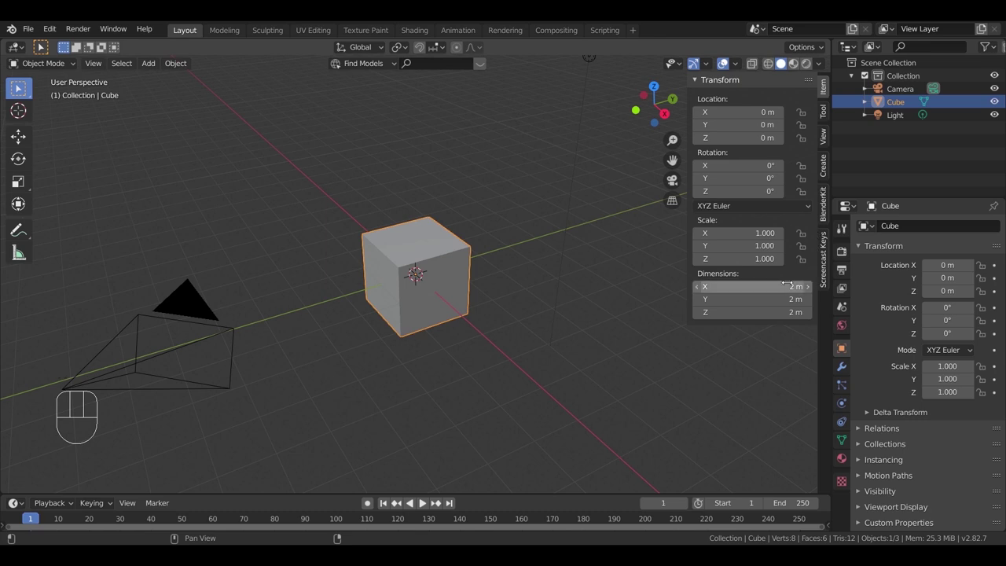
# Step: Set the scene's length unit to centimetres so the cube reads 200 cm per side
pyautogui.click(848, 331)
pyautogui.click(845, 312)
pyautogui.click(877, 295)
pyautogui.moveTo(964, 375); pyautogui.dragTo(959, 432)
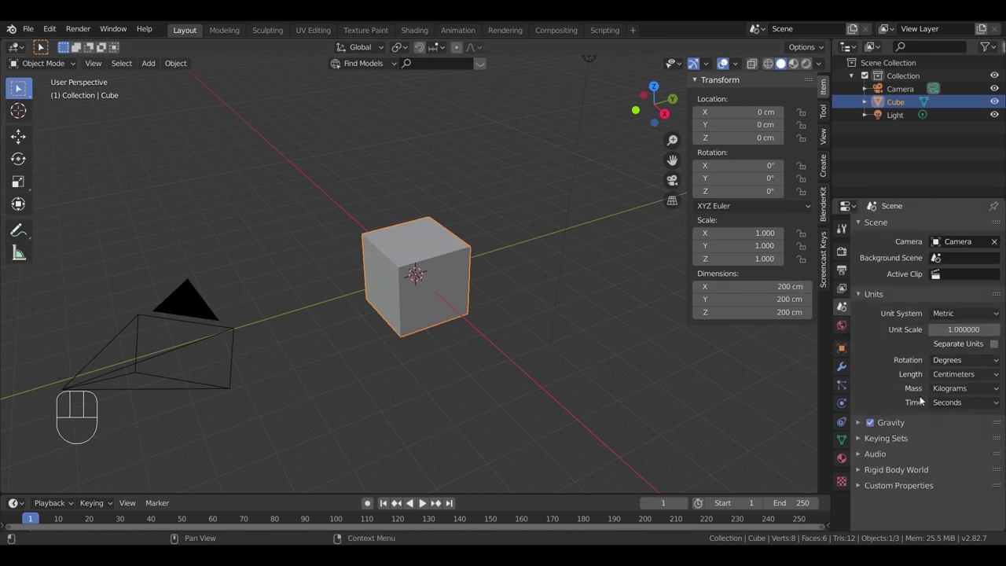
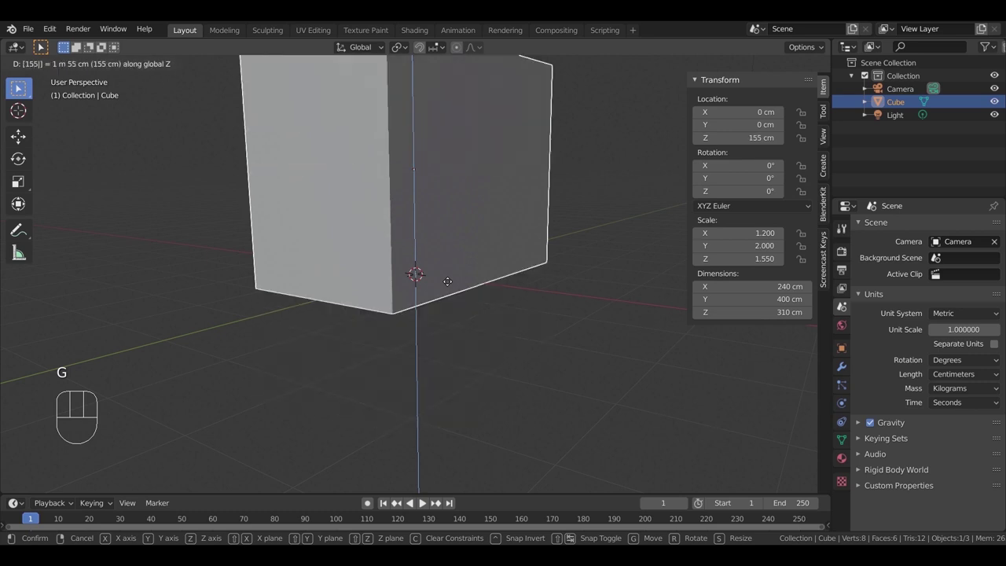
# Step: Resize the cube into a 240 × 400 × 310 cm room box raised 155 cm on Z
pyautogui.moveTo(455, 286); pyautogui.dragTo(445, 303)
pyautogui.moveTo(451, 294); pyautogui.dragTo(451, 329)
pyautogui.moveTo(452, 336); pyautogui.dragTo(491, 316)
pyautogui.middleClick(486, 295)
pyautogui.moveTo(490, 275); pyautogui.dragTo(21, 87)
# Step: Enter Edit Mode on the room box to begin shaping its geometry
pyautogui.press('Tab')
pyautogui.middleClick(18, 88)
pyautogui.click(18, 88)
pyautogui.click(21, 87)
pyautogui.press('shift+d')
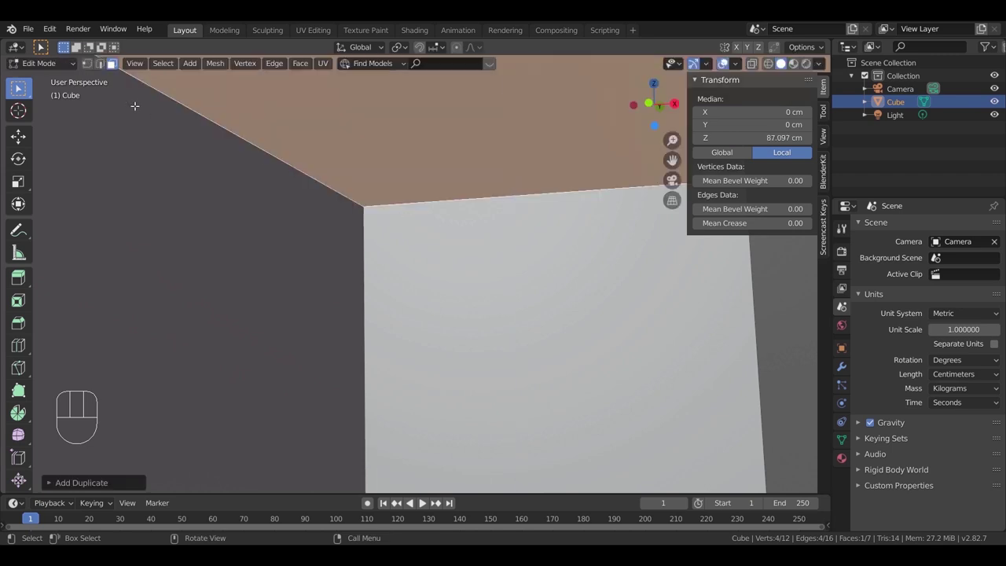
# Step: Select the top edges from above and slide one inward along Y
pyautogui.click(87, 67)
pyautogui.press('z')
pyautogui.click(360, 194)
pyautogui.moveTo(528, 247); pyautogui.dragTo(560, 232)
pyautogui.click(583, 200)
pyautogui.press('KP_7')
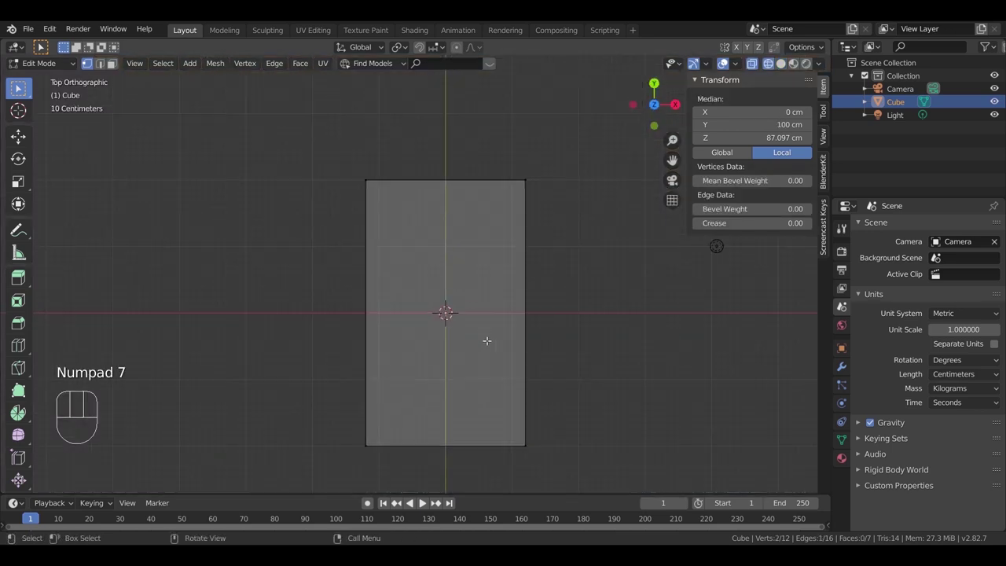
pyautogui.moveTo(534, 274); pyautogui.dragTo(457, 209)
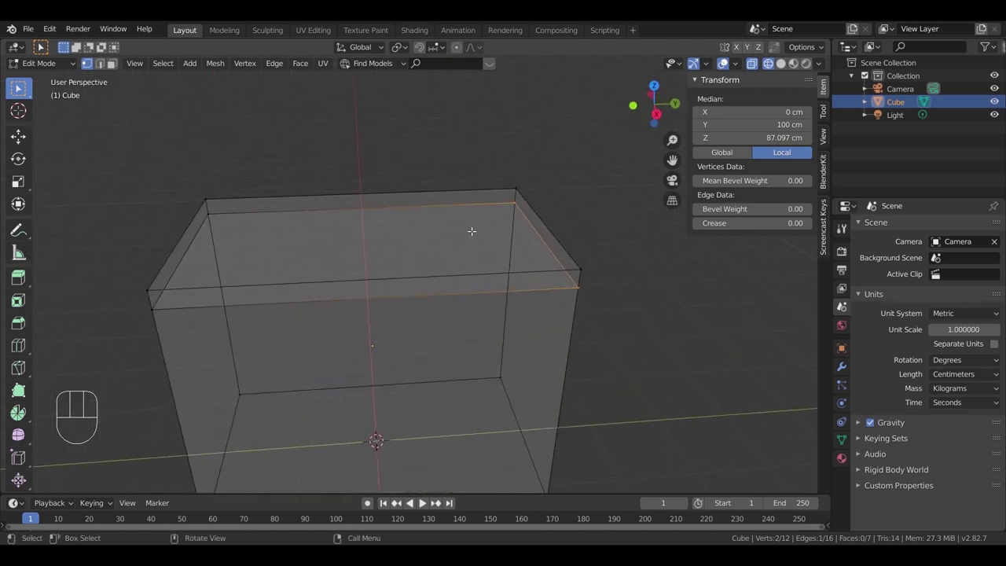
pyautogui.press('g')
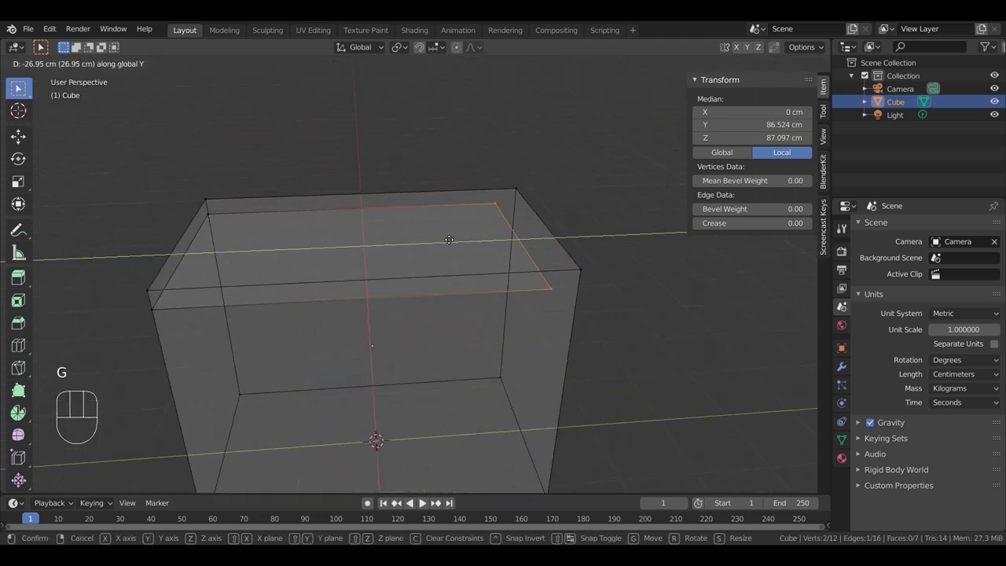
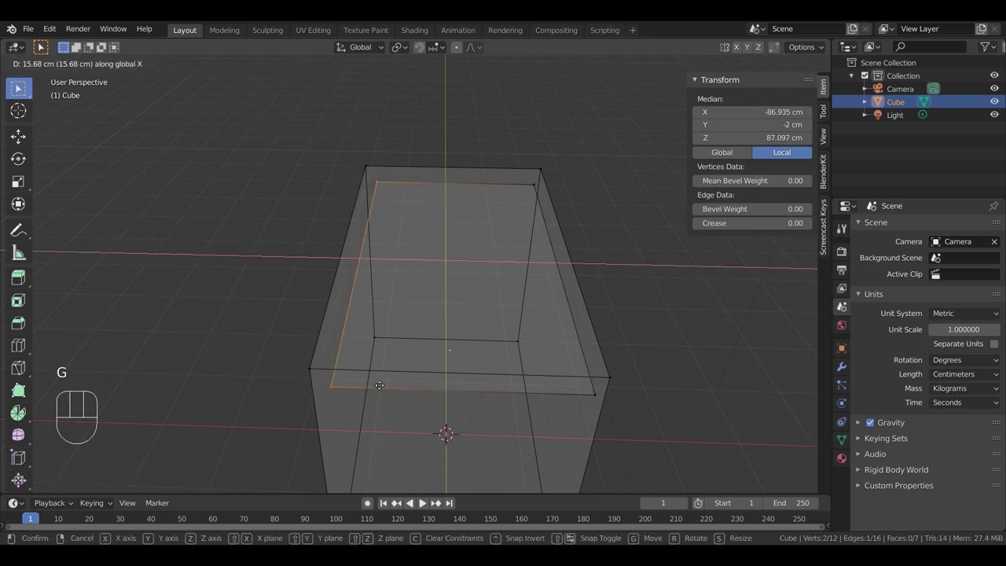
# Step: Pull the top edges inward along X to about −93 cm, then look through the camera
pyautogui.moveTo(401, 384); pyautogui.dragTo(420, 359)
pyautogui.moveTo(493, 354); pyautogui.dragTo(436, 292)
pyautogui.press('Tab')
pyautogui.press('Tab')
pyautogui.moveTo(441, 355); pyautogui.dragTo(435, 381)
pyautogui.press('KP_1')
pyautogui.middleClick(479, 308)
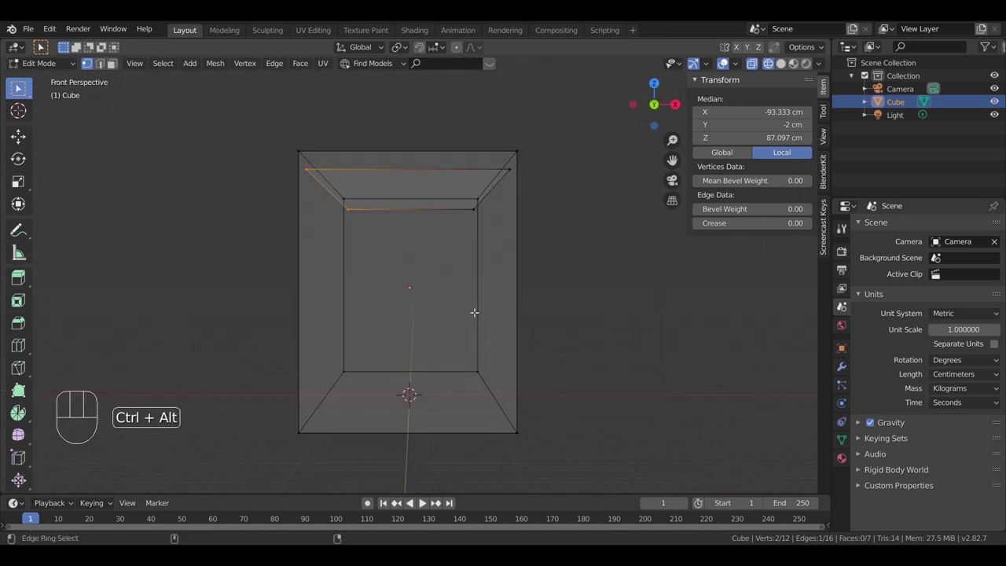
pyautogui.press('ctrl+alt+KP_0')
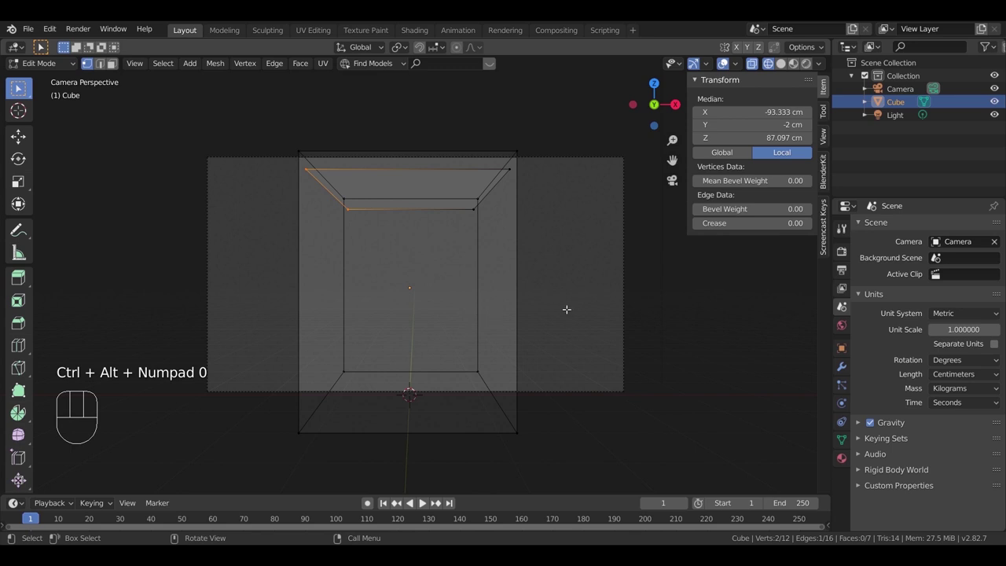
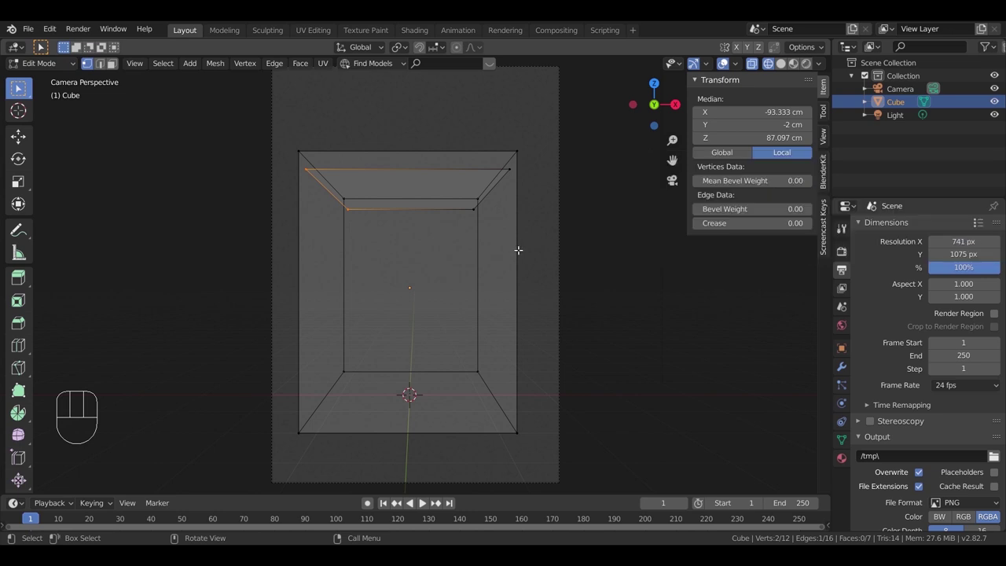
# Step: Move the camera in top view to about Y −201 cm facing the back wall, then view through it
pyautogui.press('Tab')
pyautogui.click(555, 266)
pyautogui.click(568, 268)
pyautogui.press('KP_7')
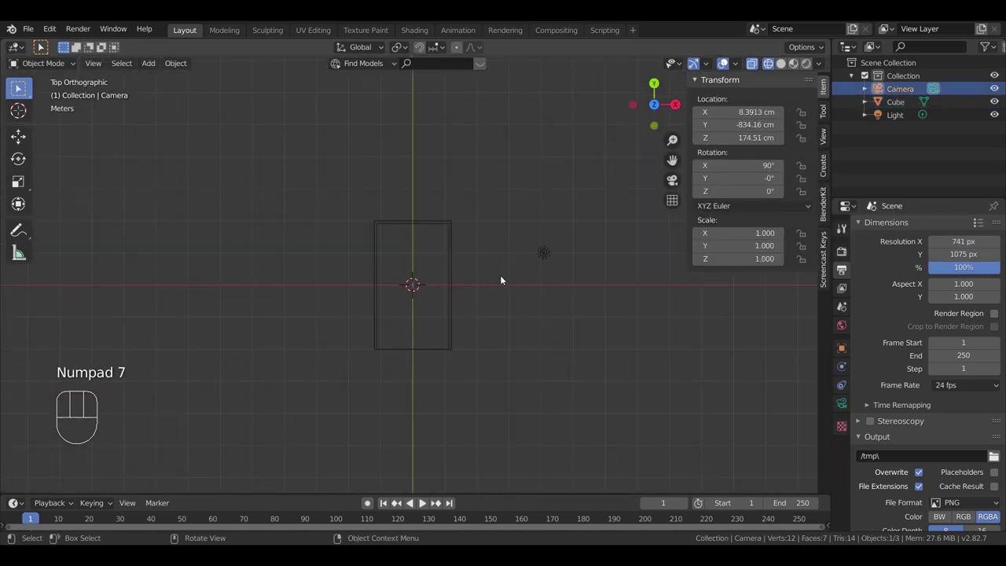
pyautogui.middleClick(477, 334)
pyautogui.click(419, 444)
pyautogui.press('g')
pyautogui.press('g')
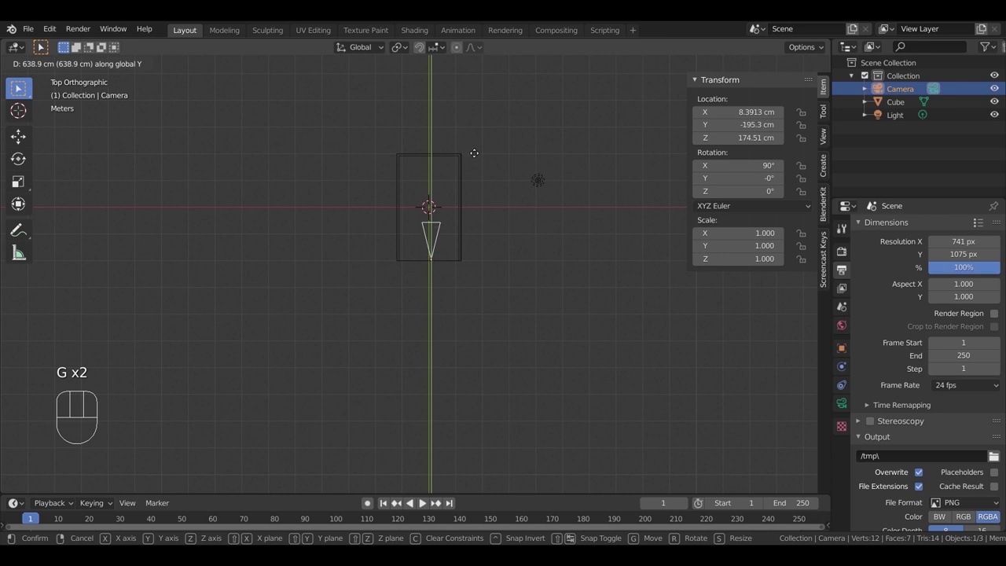
pyautogui.press('KP_0')
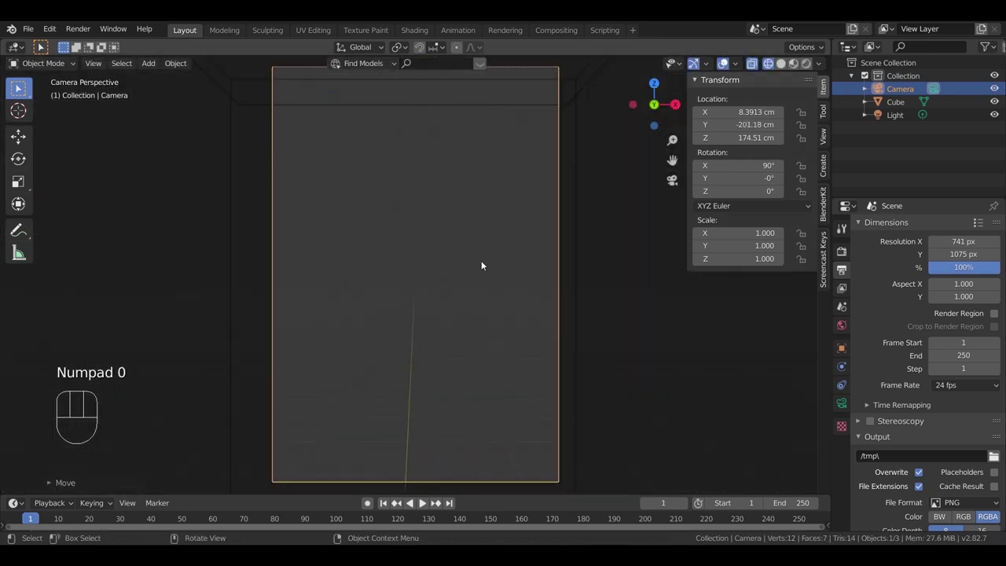
# Step: Switch to solid shading, inspect the room and bring up the camera's lens settings
pyautogui.press('z')
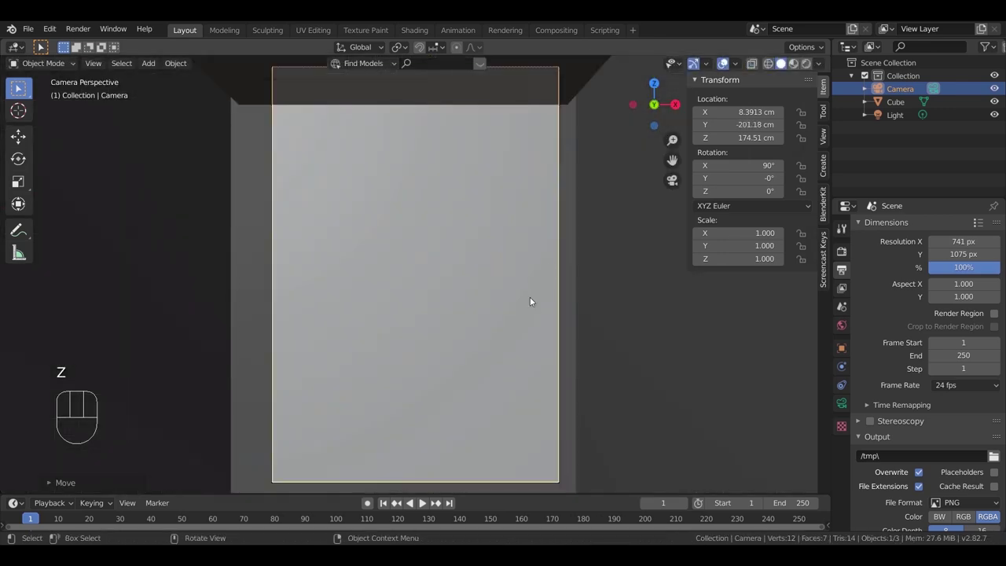
pyautogui.moveTo(527, 306); pyautogui.dragTo(515, 322)
pyautogui.moveTo(521, 308); pyautogui.dragTo(511, 299)
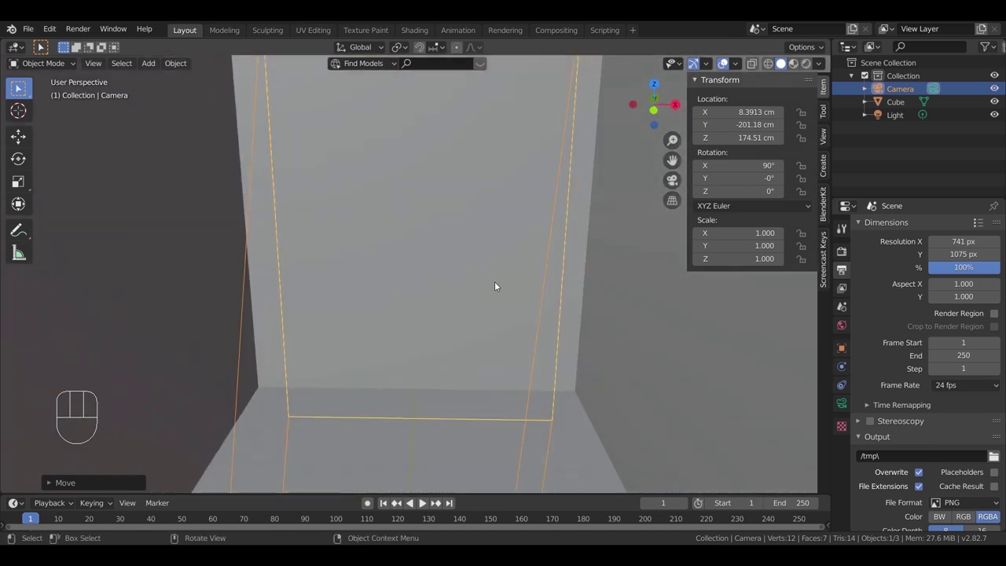
pyautogui.moveTo(495, 293); pyautogui.dragTo(538, 366)
pyautogui.moveTo(507, 324); pyautogui.dragTo(492, 324)
pyautogui.moveTo(525, 293); pyautogui.dragTo(436, 325)
pyautogui.click(843, 411)
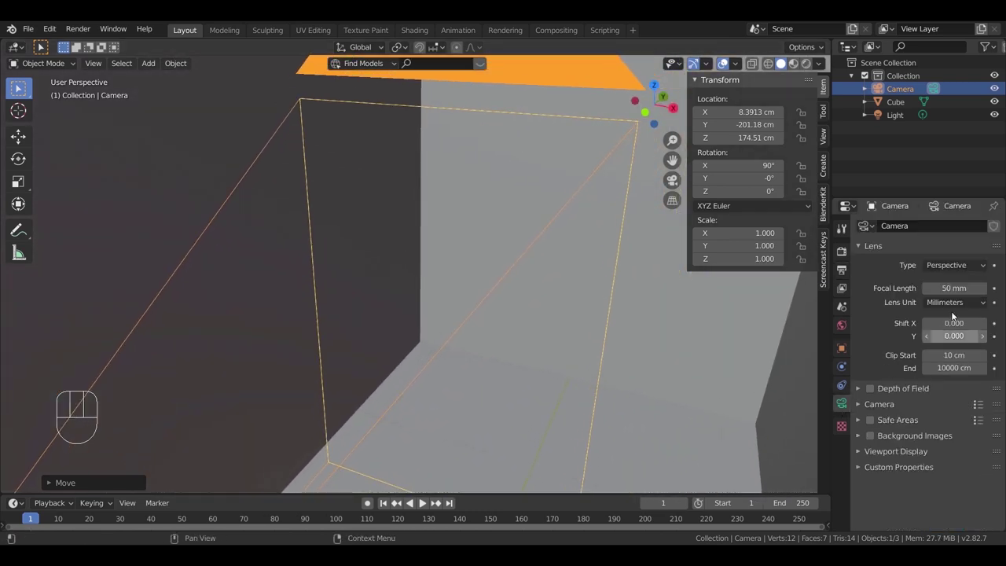
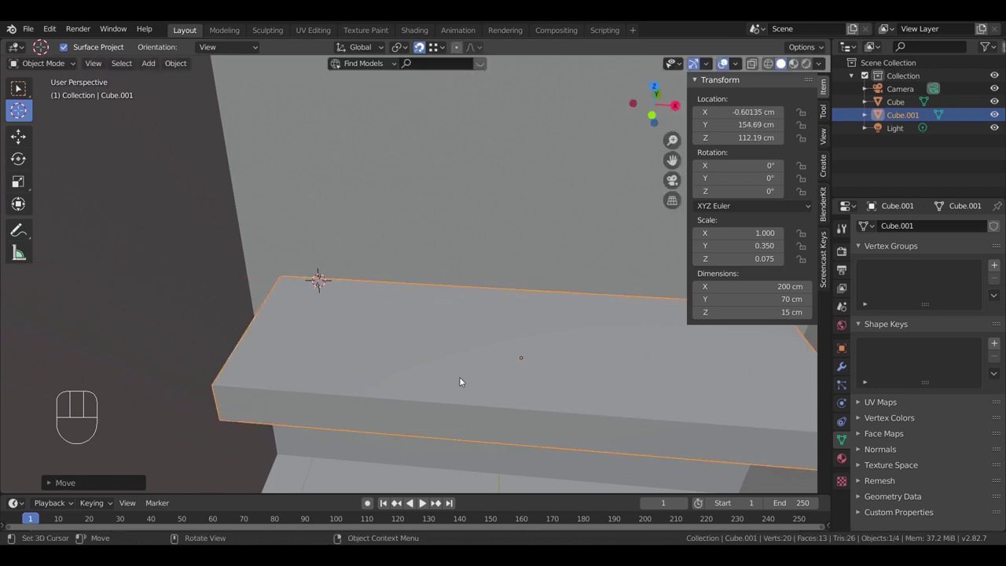
# Step: Place the 200 × 70 × 15 cm shelf slab against the back wall
pyautogui.press('g')
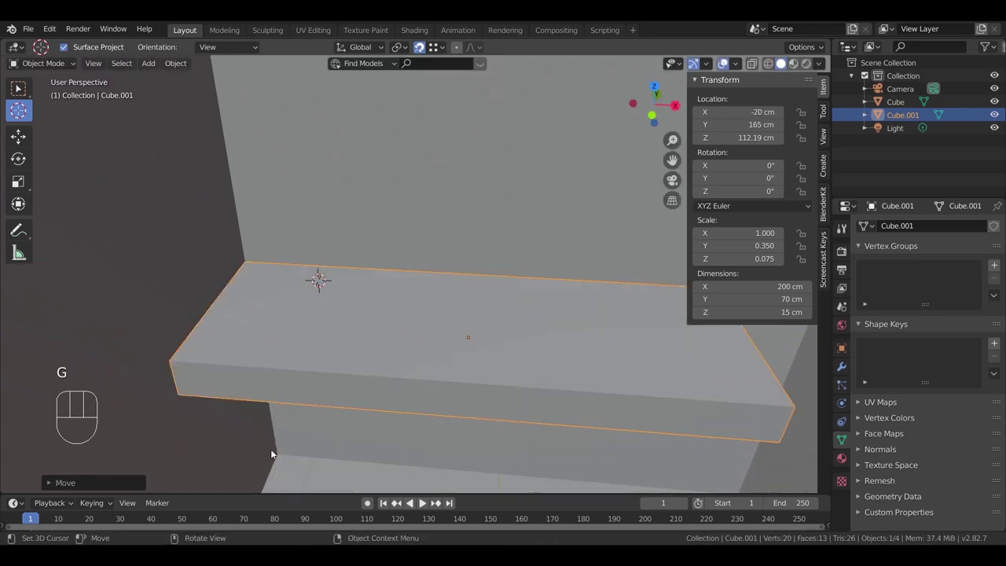
pyautogui.moveTo(355, 352); pyautogui.dragTo(430, 314)
pyautogui.moveTo(445, 312); pyautogui.dragTo(477, 330)
pyautogui.middleClick(426, 316)
pyautogui.middleClick(429, 325)
pyautogui.moveTo(474, 336); pyautogui.dragTo(405, 349)
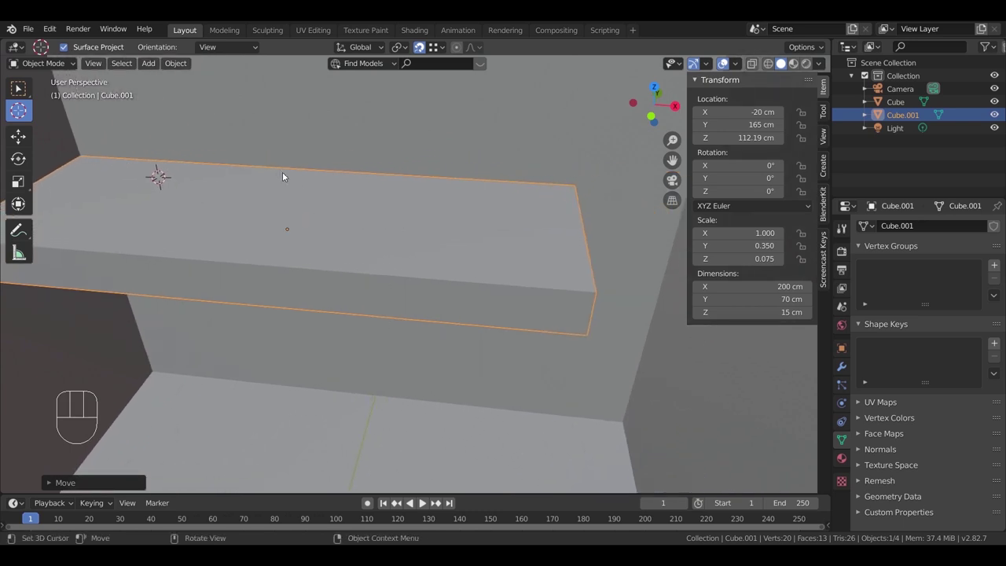
pyautogui.middleClick(365, 308)
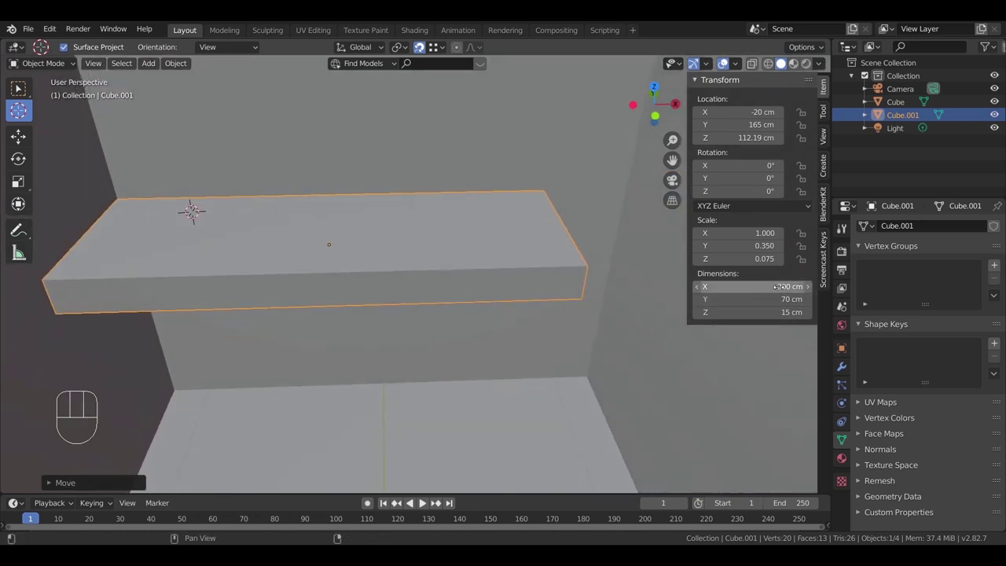
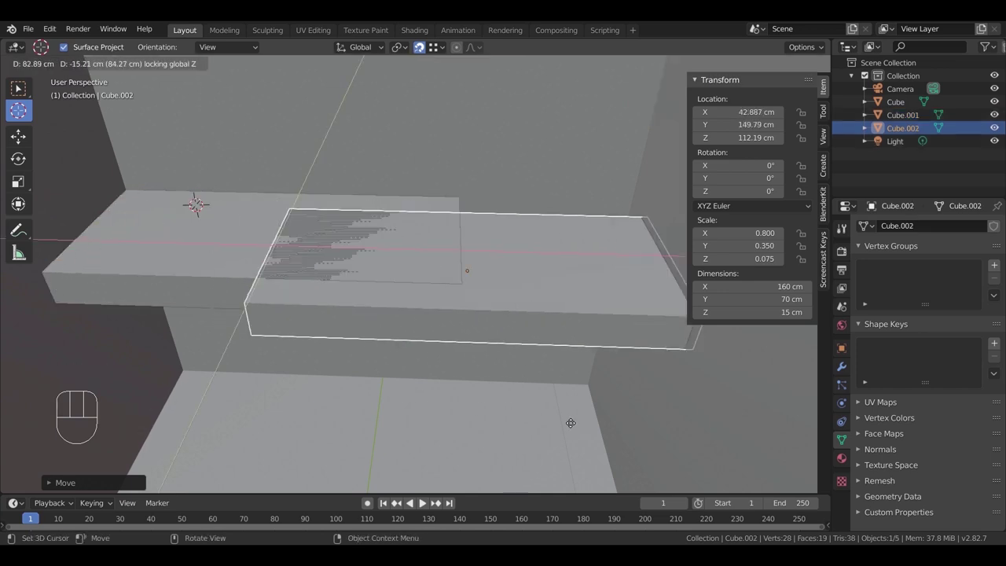
# Step: Position the narrower 160 cm slab copy beside it and enter Edit Mode on it
pyautogui.press('g')
pyautogui.moveTo(504, 342); pyautogui.dragTo(603, 333)
pyautogui.moveTo(580, 342); pyautogui.dragTo(481, 349)
pyautogui.press('Tab')
pyautogui.middleClick(600, 298)
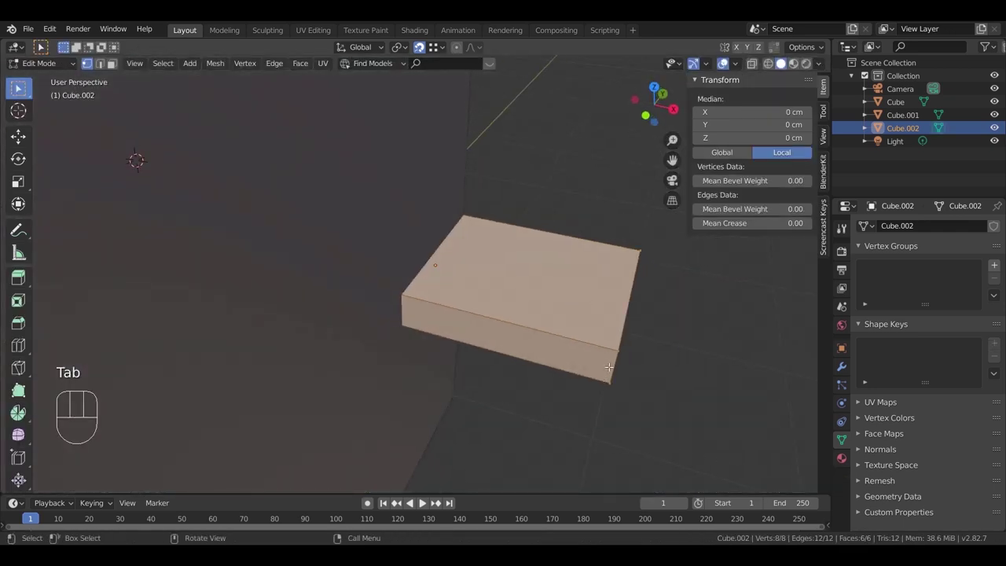
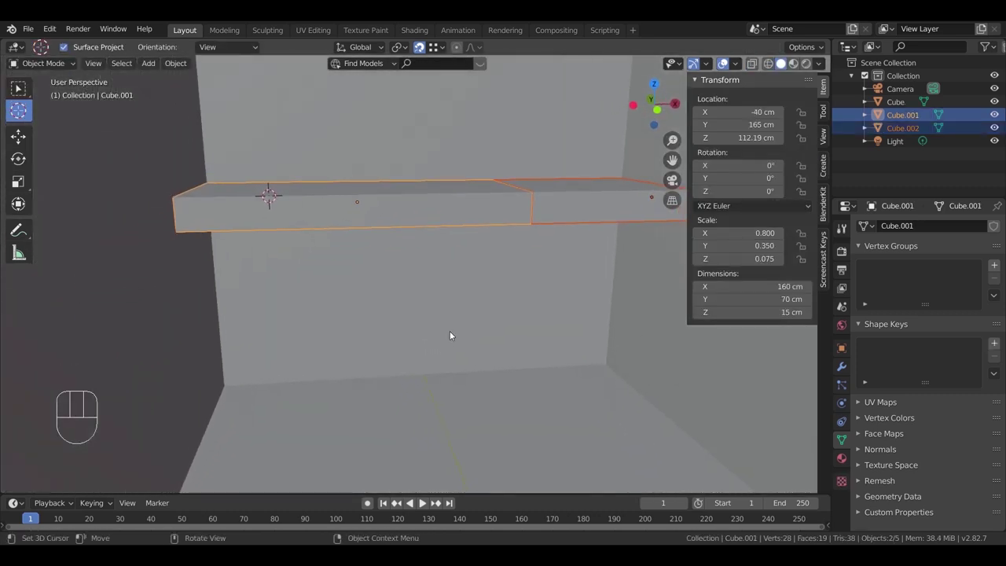
# Step: Lower both shelf slabs about 10 cm to roughly 86 cm height, checking through the camera
pyautogui.press('g')
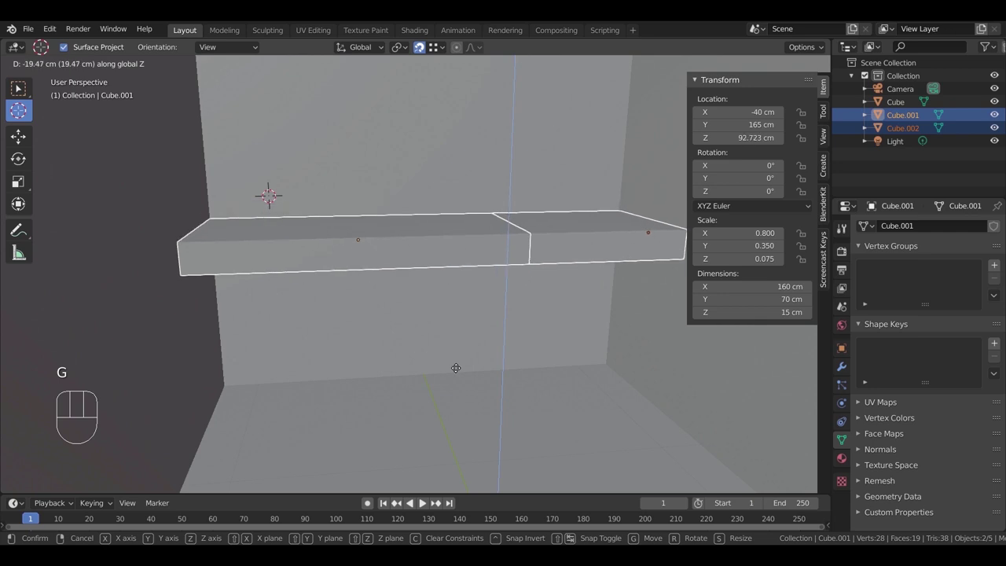
pyautogui.moveTo(481, 373); pyautogui.dragTo(379, 371)
pyautogui.moveTo(399, 370); pyautogui.dragTo(483, 363)
pyautogui.moveTo(485, 366); pyautogui.dragTo(470, 371)
pyautogui.moveTo(476, 378); pyautogui.dragTo(457, 411)
pyautogui.moveTo(461, 405); pyautogui.dragTo(471, 400)
pyautogui.press('KP_0')
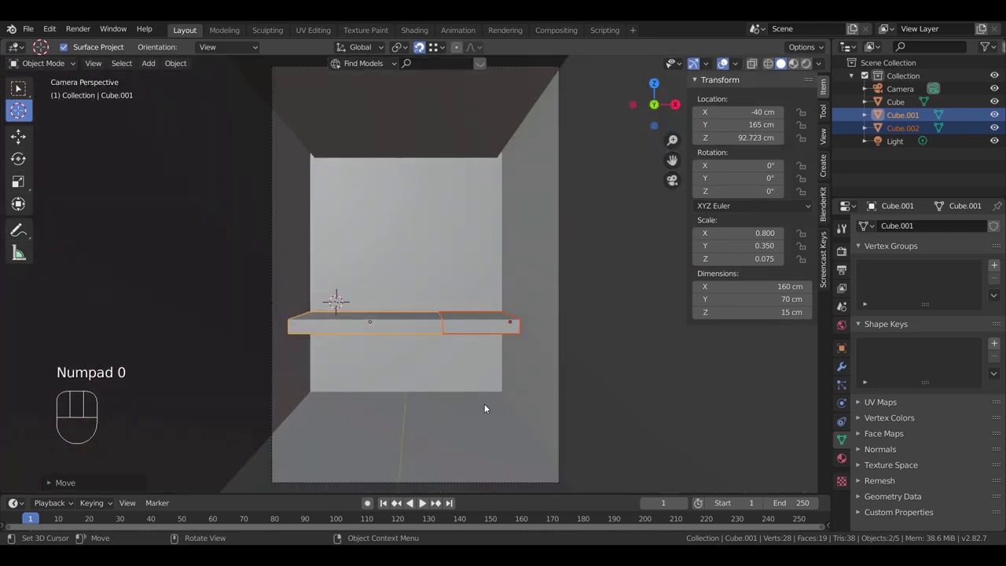
pyautogui.press('g')
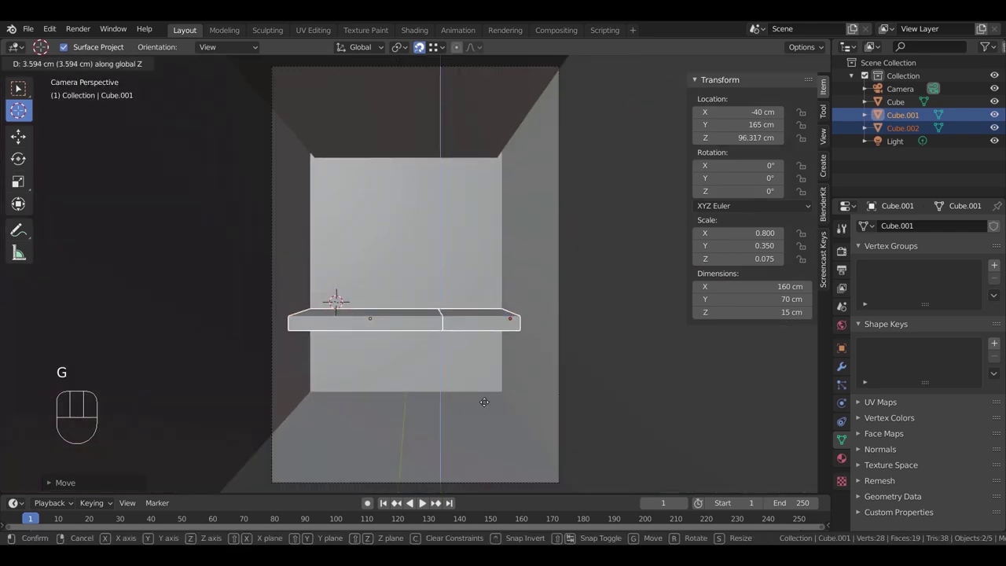
pyautogui.press('g')
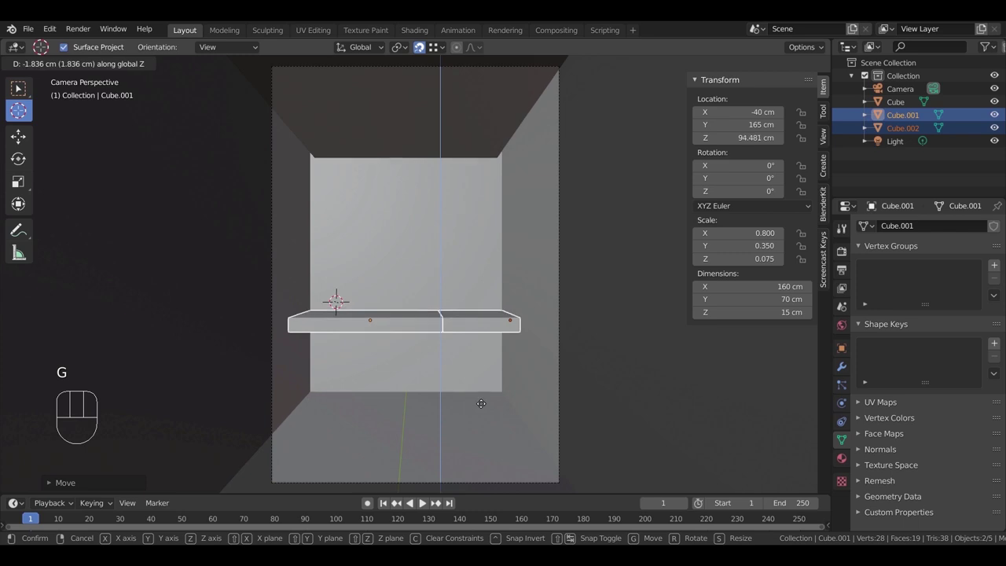
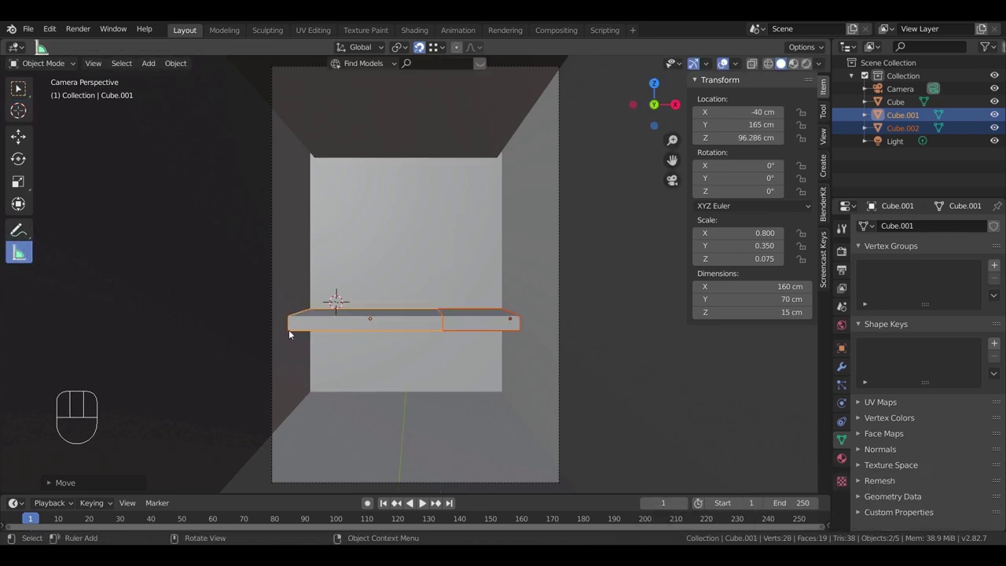
# Step: Set the slab widths to 160 and 80 cm in the sidebar and select Cube.002
pyautogui.moveTo(289, 337); pyautogui.dragTo(294, 420)
pyautogui.click(23, 94)
pyautogui.press('g')
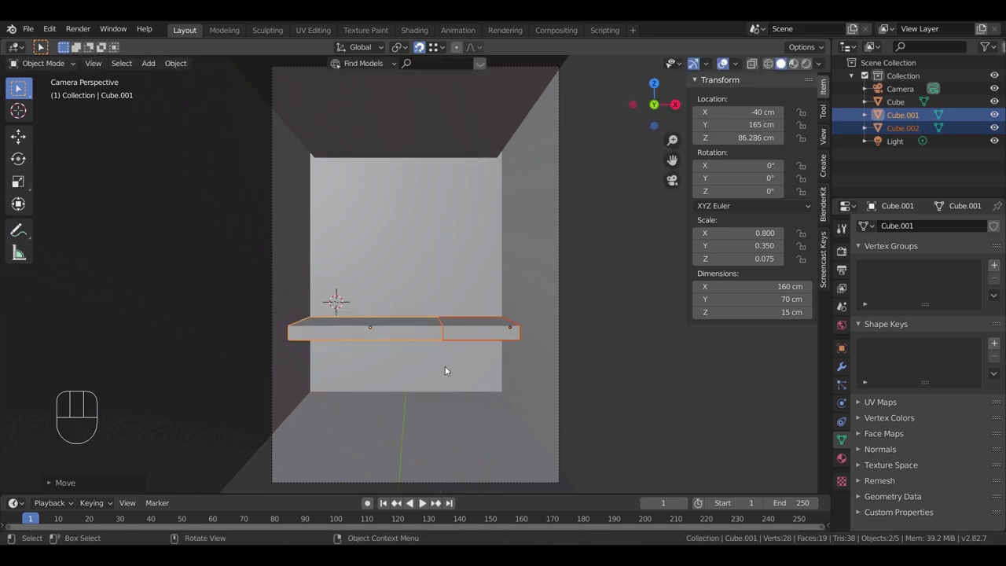
pyautogui.middleClick(459, 335)
pyautogui.moveTo(509, 345); pyautogui.dragTo(495, 310)
pyautogui.moveTo(499, 315); pyautogui.dragTo(584, 359)
pyautogui.moveTo(557, 363); pyautogui.dragTo(479, 363)
pyautogui.click(481, 332)
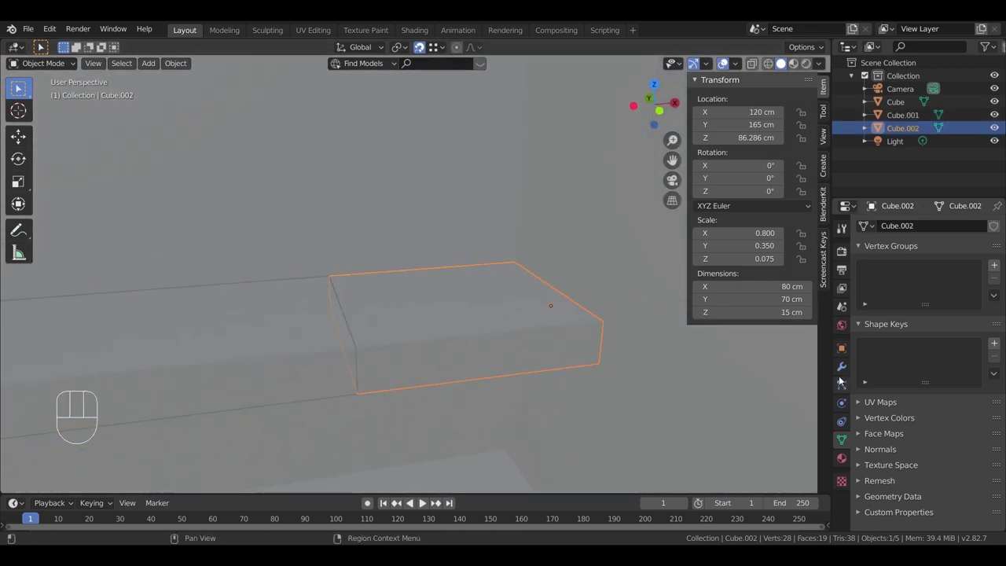
# Step: Add a 4 cm Wireframe modifier to Cube.002, apply it and inspect the open frame
pyautogui.click(842, 369)
pyautogui.moveTo(885, 232); pyautogui.dragTo(762, 468)
pyautogui.middleClick(548, 355)
pyautogui.press('z')
pyautogui.moveTo(611, 357); pyautogui.dragTo(467, 276)
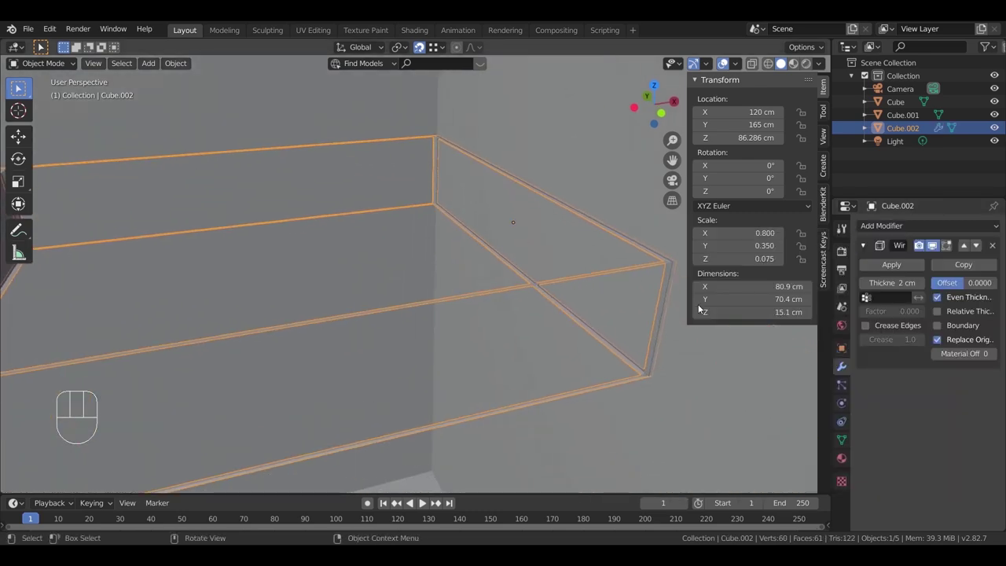
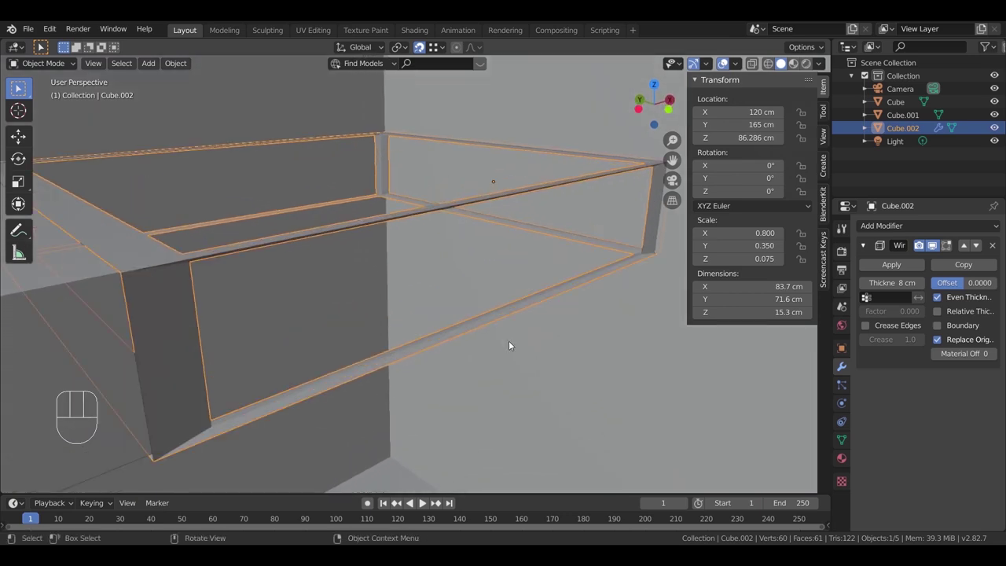
pyautogui.middleClick(483, 353)
pyautogui.moveTo(425, 357); pyautogui.dragTo(452, 351)
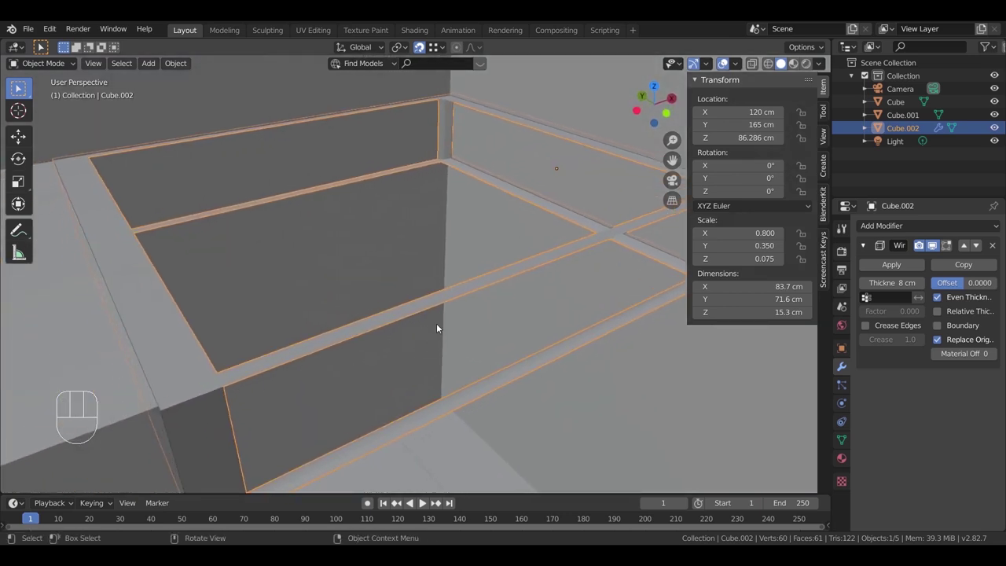
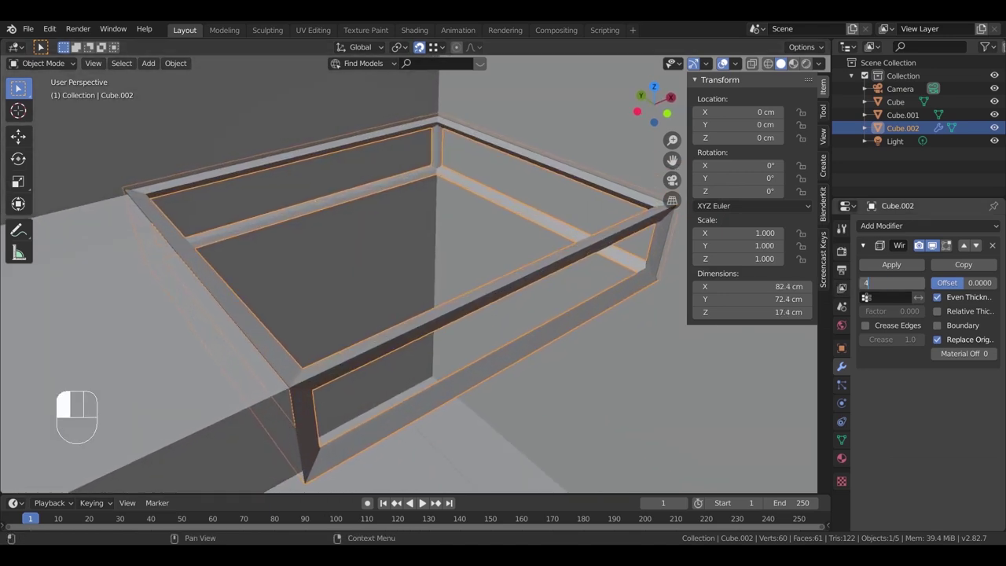
pyautogui.moveTo(514, 365); pyautogui.dragTo(588, 316)
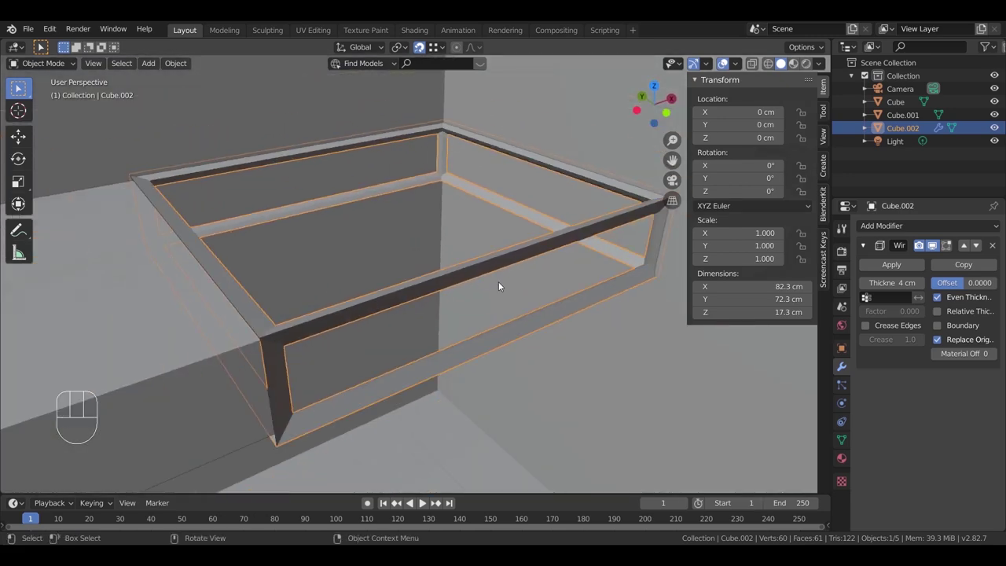
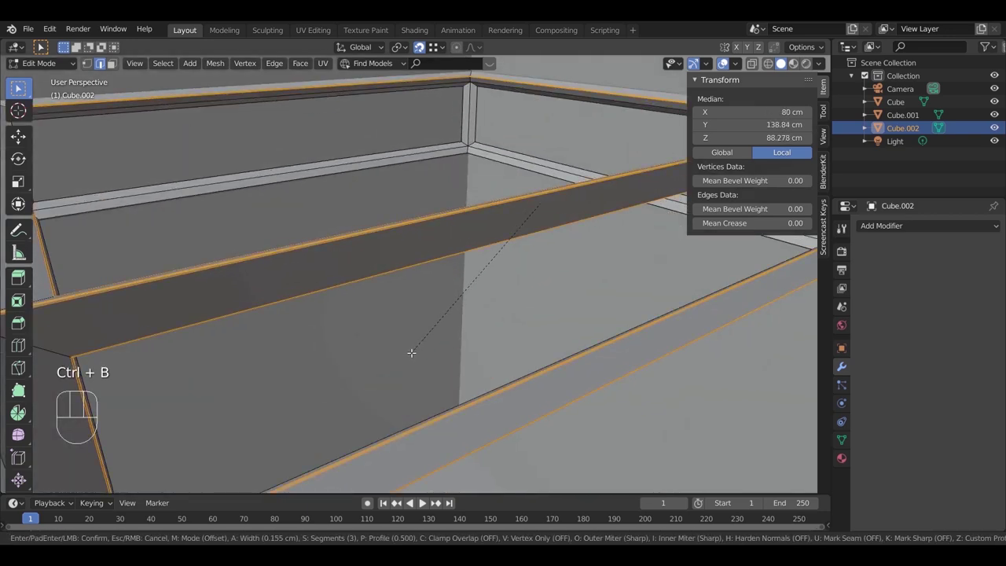
# Step: Move the frame's top rails vertically along Z to reposition them
pyautogui.press('Tab')
pyautogui.moveTo(384, 361); pyautogui.dragTo(367, 347)
pyautogui.middleClick(348, 343)
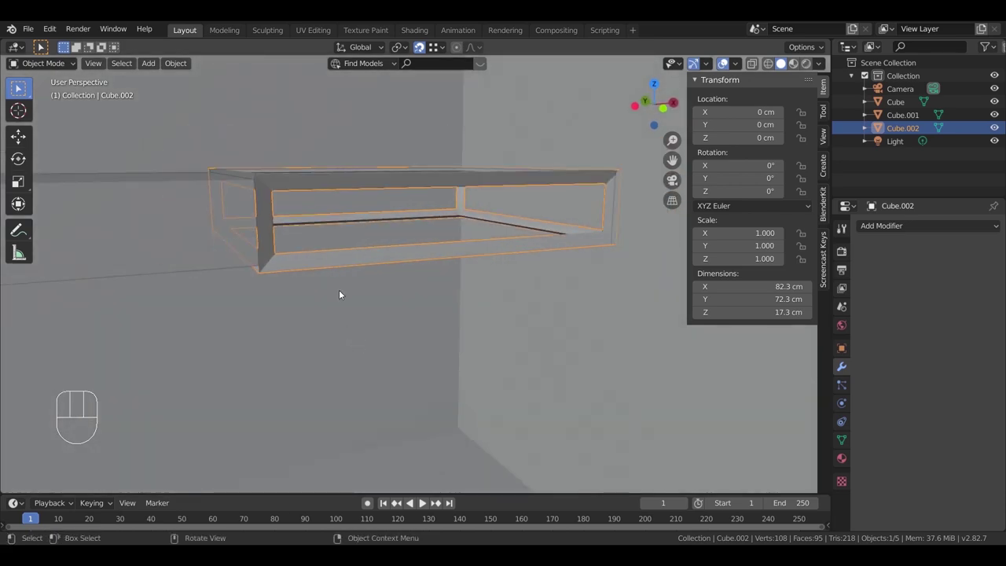
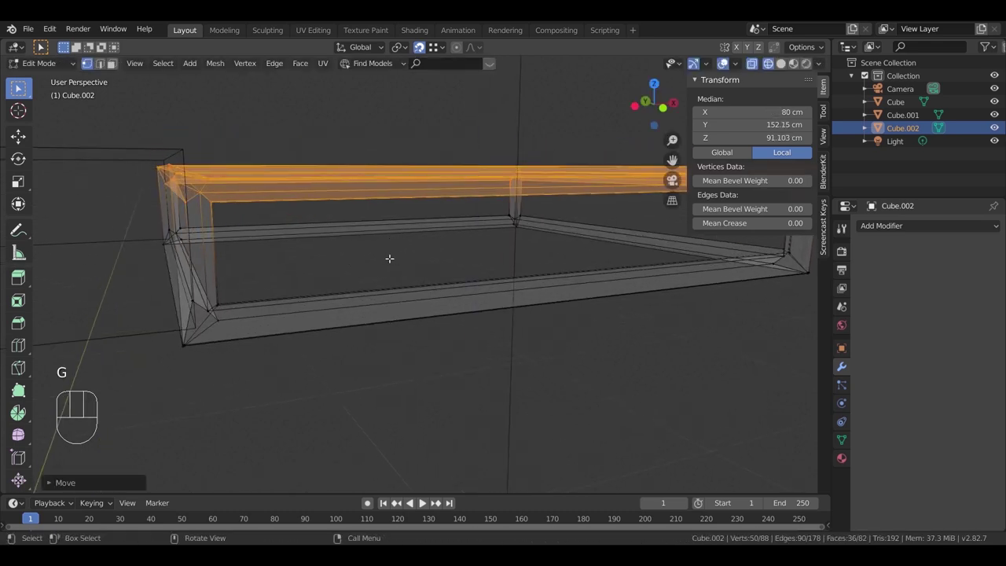
pyautogui.press('g')
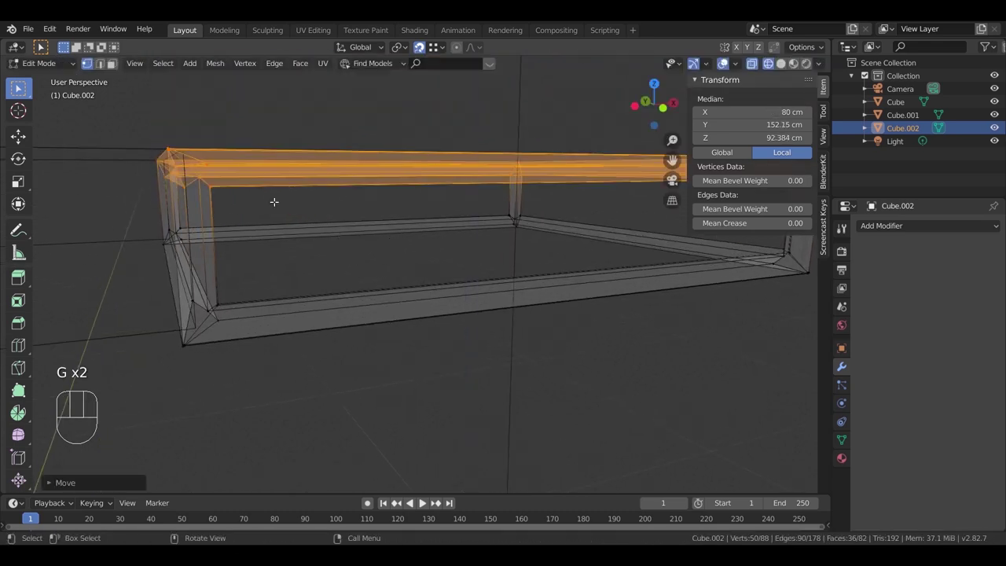
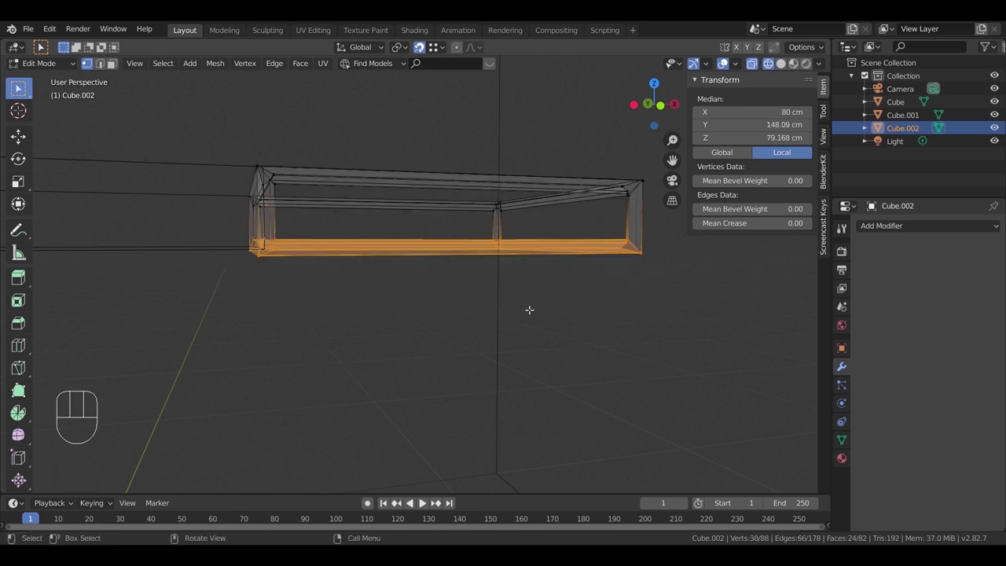
pyautogui.press('g')
pyautogui.press('g')
pyautogui.press('z')
pyautogui.moveTo(371, 310); pyautogui.dragTo(390, 321)
pyautogui.press('Tab')
# Step: Select the frame's bottom ring of rails for editing
pyautogui.middleClick(398, 354)
pyautogui.moveTo(340, 347); pyautogui.dragTo(461, 341)
pyautogui.moveTo(567, 352); pyautogui.dragTo(554, 338)
pyautogui.press('Tab')
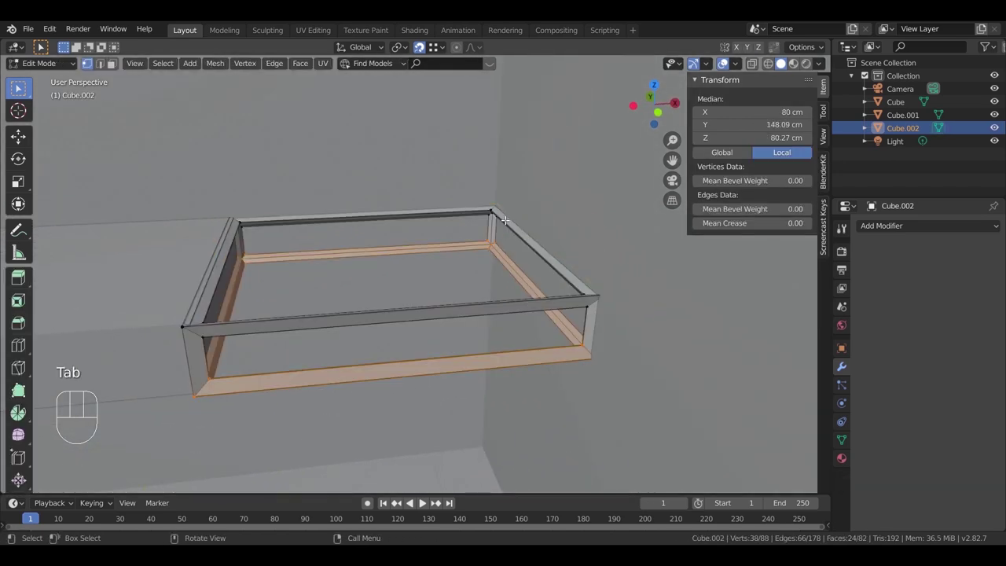
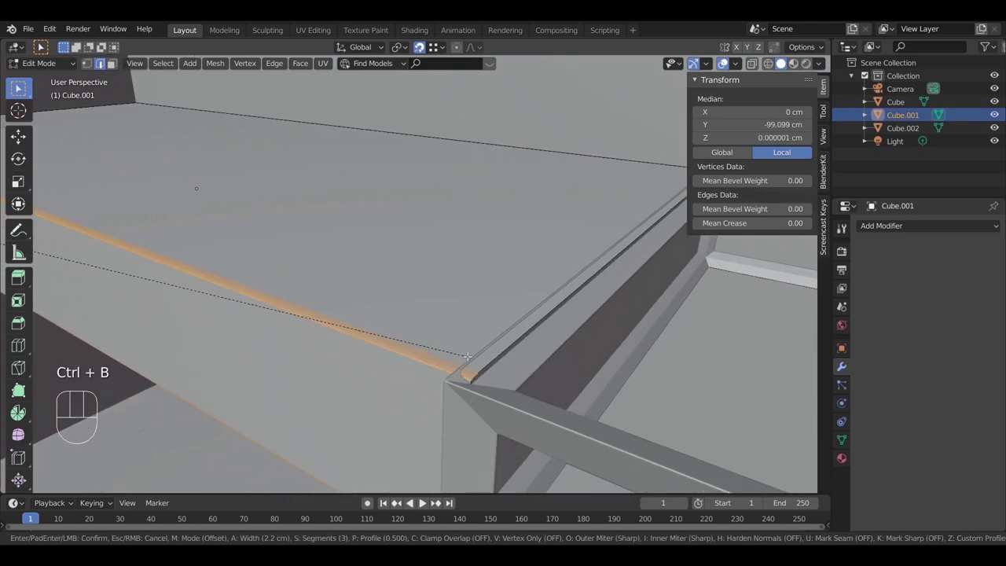
# Step: Apply scale on Cube.001 and bevel its wall edge with a small width
pyautogui.press('Tab')
pyautogui.press('ctrl+a')
pyautogui.press('Tab')
pyautogui.press('ctrl+b')
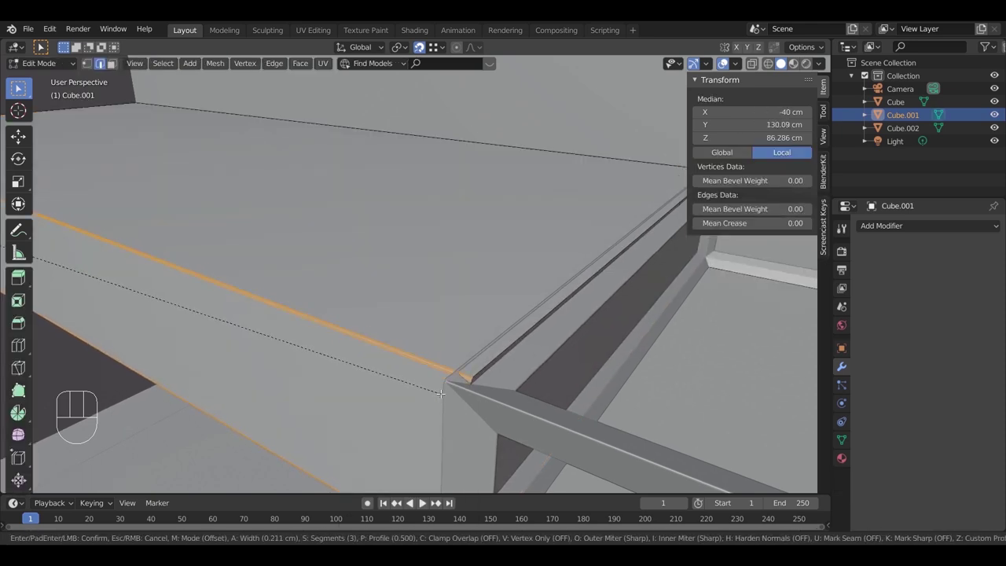
pyautogui.press('Tab')
pyautogui.moveTo(541, 462); pyautogui.dragTo(603, 451)
pyautogui.moveTo(570, 446); pyautogui.dragTo(550, 422)
# Step: Slide the shelf frame's side loops inward along Y, trimming it to 80 × 70.1 × 15.1 cm
pyautogui.click(525, 320)
pyautogui.press('Tab')
pyautogui.moveTo(538, 332); pyautogui.dragTo(583, 331)
pyautogui.moveTo(544, 338); pyautogui.dragTo(502, 319)
pyautogui.click(93, 65)
pyautogui.press('z')
pyautogui.click(370, 161)
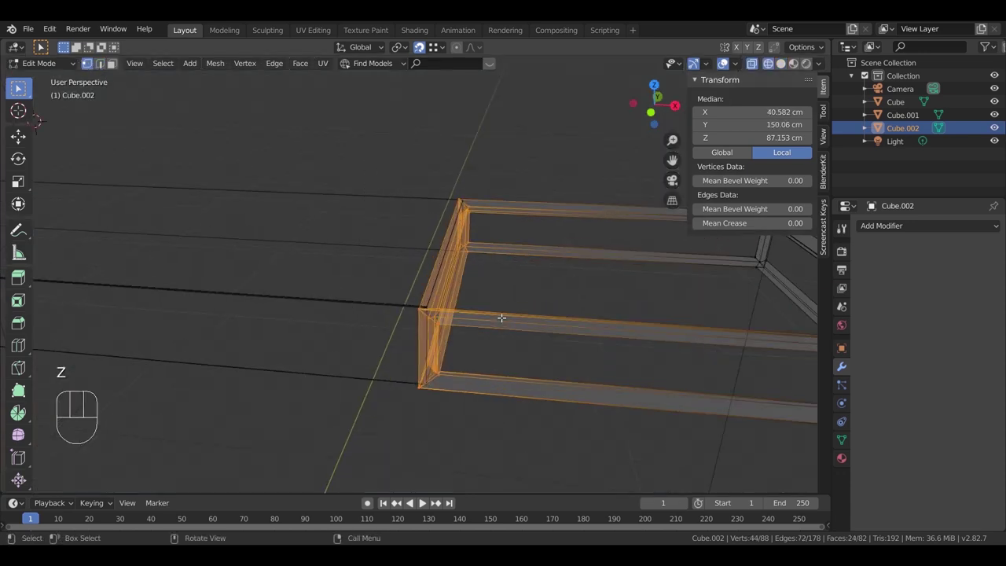
pyautogui.press('g')
pyautogui.press('g')
pyautogui.press('Tab')
pyautogui.press('z')
pyautogui.moveTo(460, 351); pyautogui.dragTo(407, 341)
pyautogui.moveTo(415, 360); pyautogui.dragTo(448, 376)
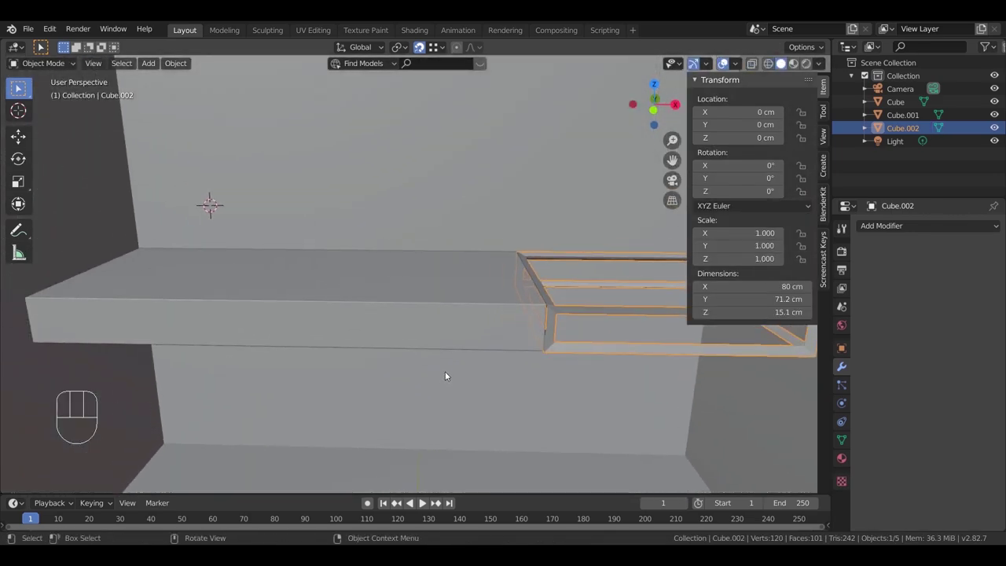
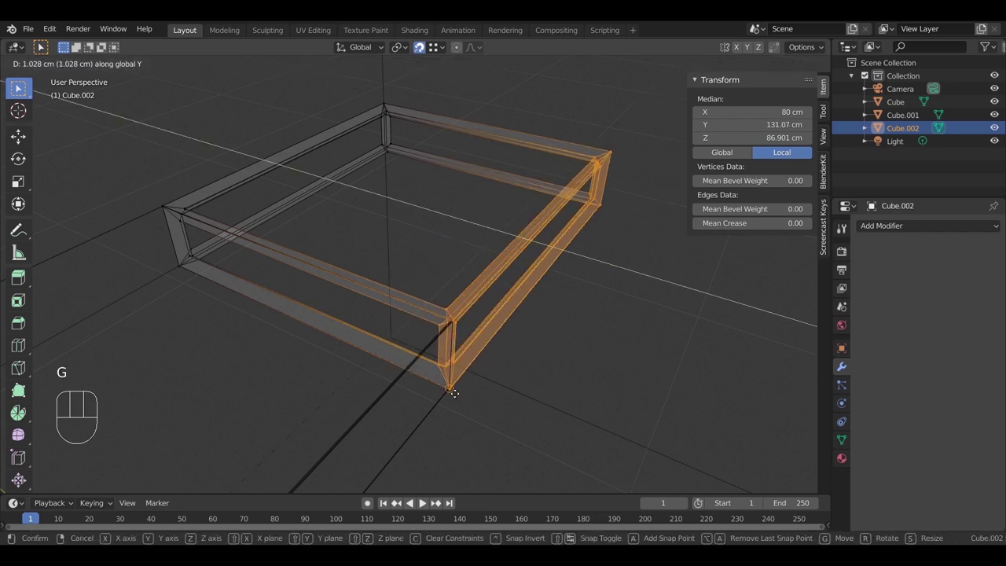
pyautogui.press('z')
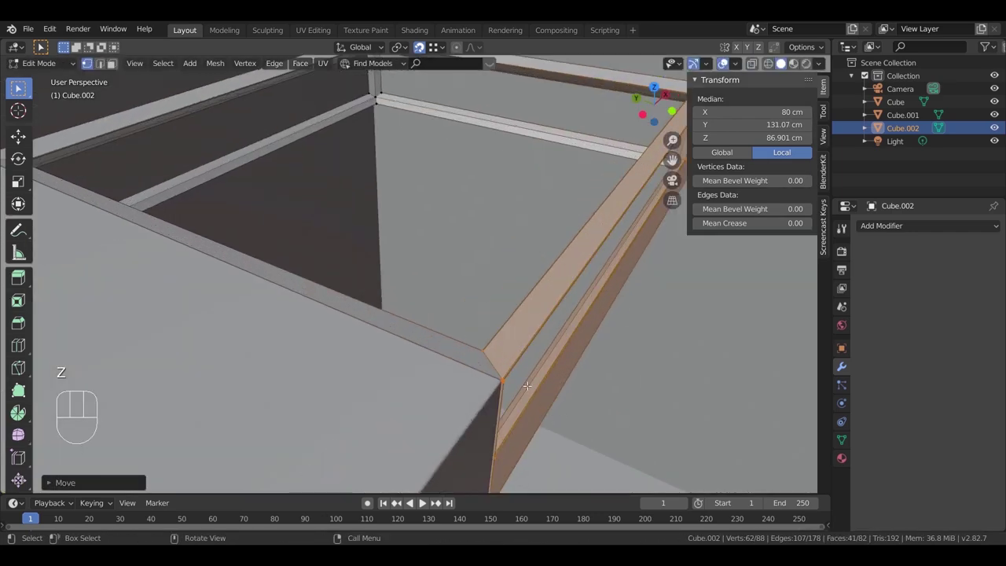
# Step: Return to Object Mode and inspect the finished shelf and the wall above it
pyautogui.press('Tab')
pyautogui.moveTo(473, 406); pyautogui.dragTo(307, 353)
pyautogui.moveTo(401, 356); pyautogui.dragTo(522, 372)
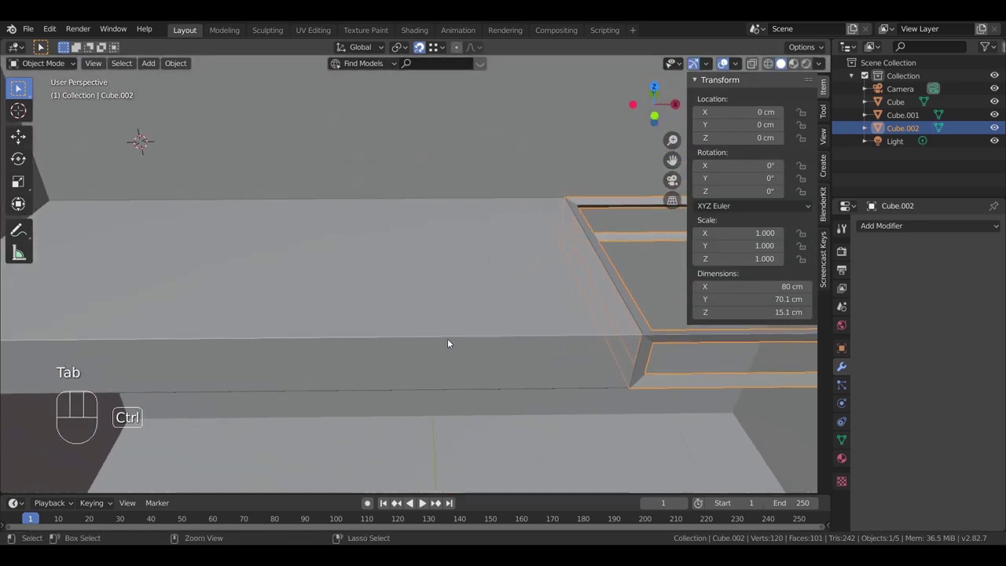
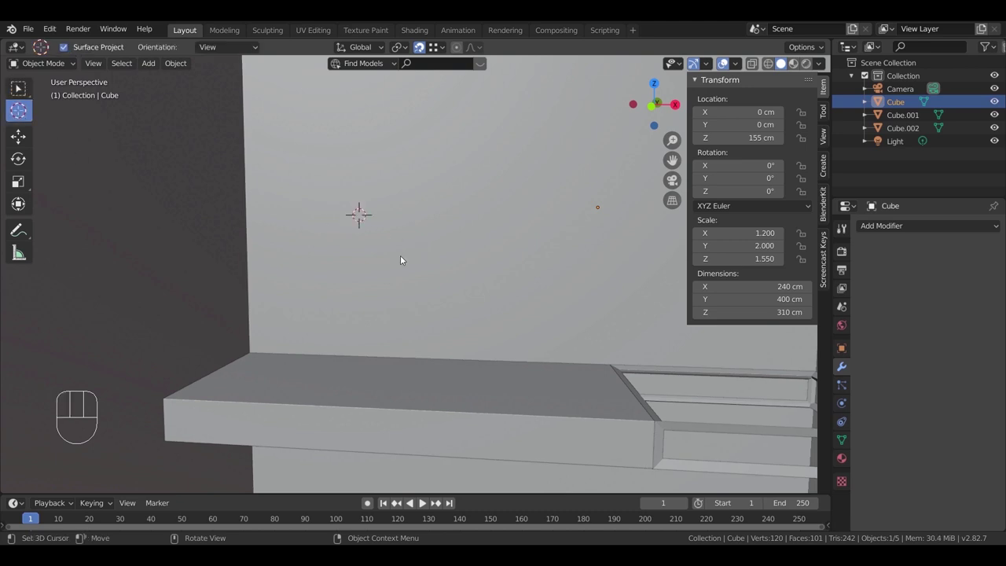
# Step: Add a torus from top view and shrink it to a thin ring about 74 cm across and 2 cm thick
pyautogui.press('shift+a')
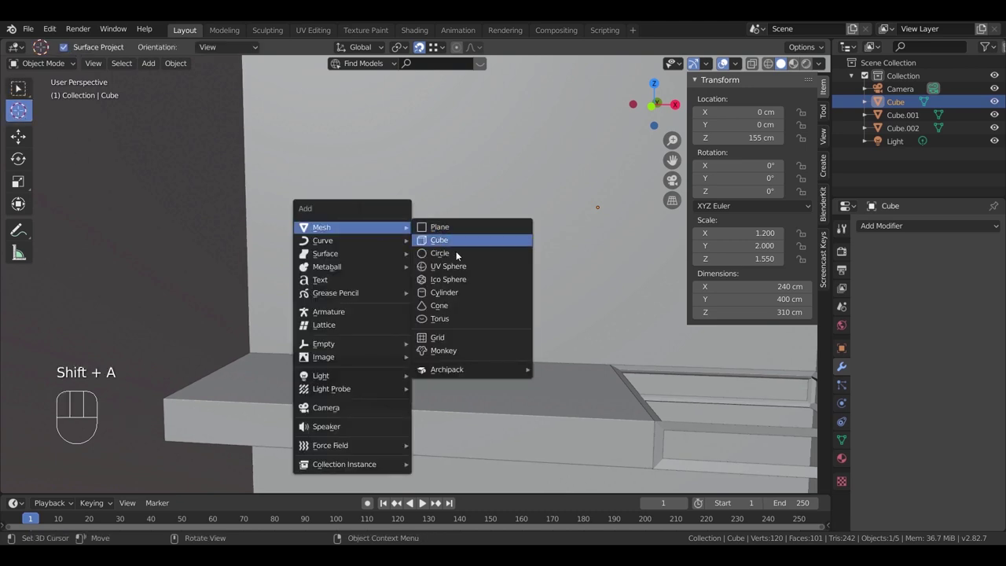
pyautogui.press('KP_7')
pyautogui.press('z')
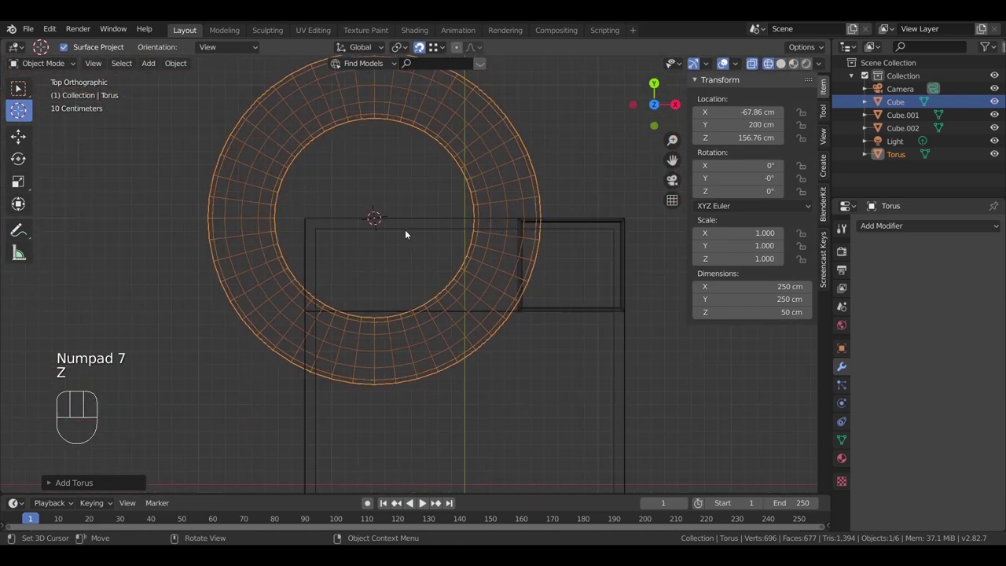
pyautogui.click(50, 486)
pyautogui.moveTo(497, 389); pyautogui.dragTo(516, 429)
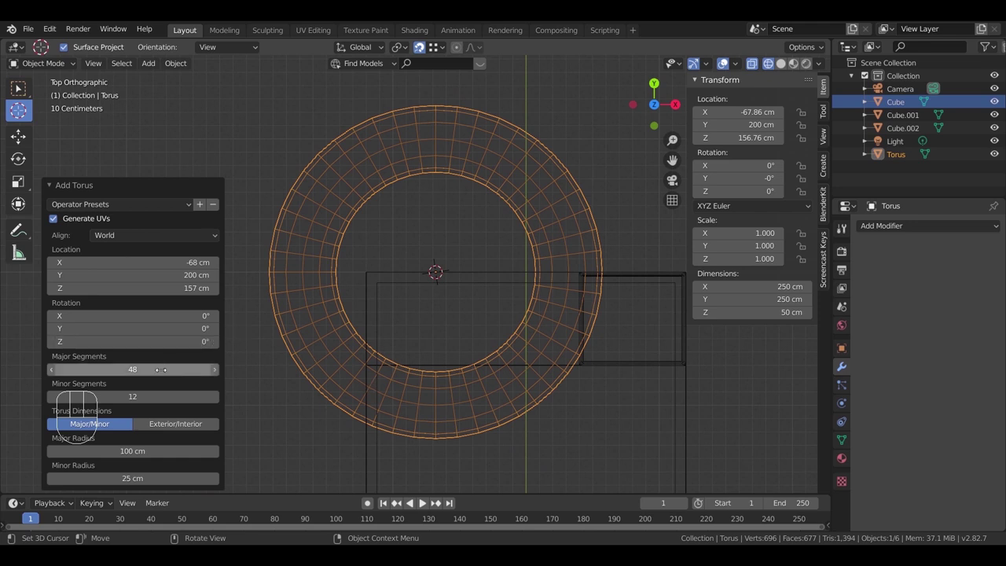
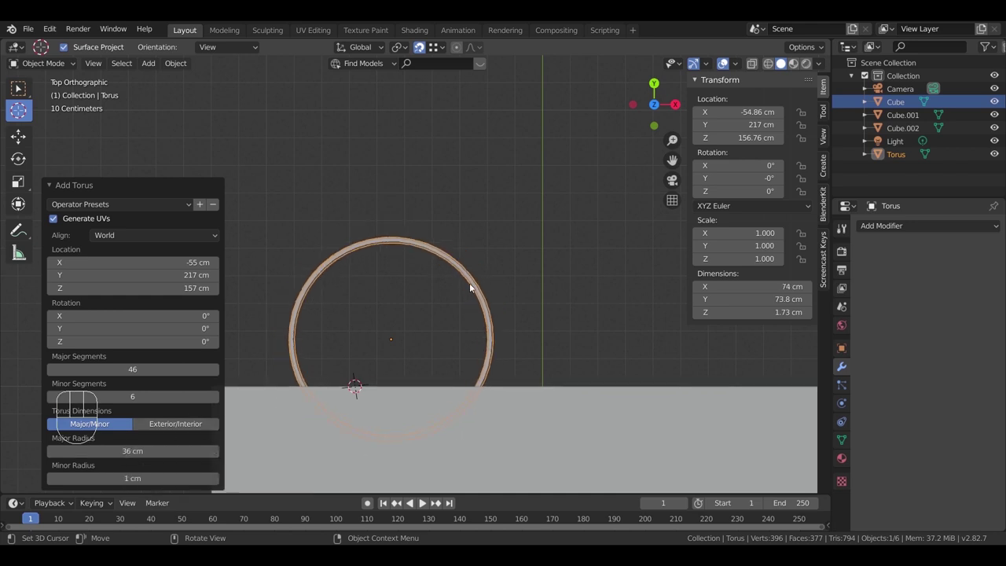
pyautogui.press('z')
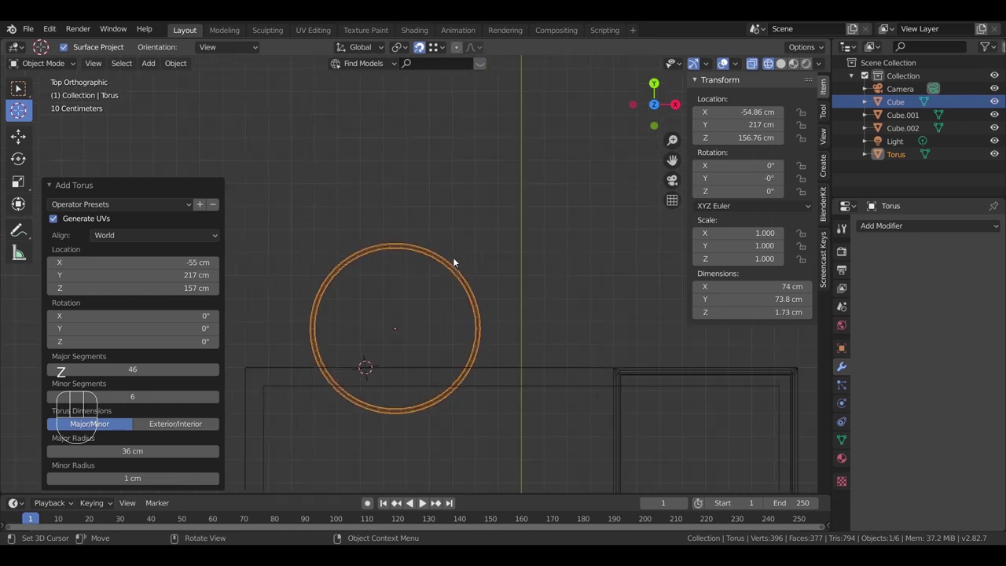
pyautogui.press('z')
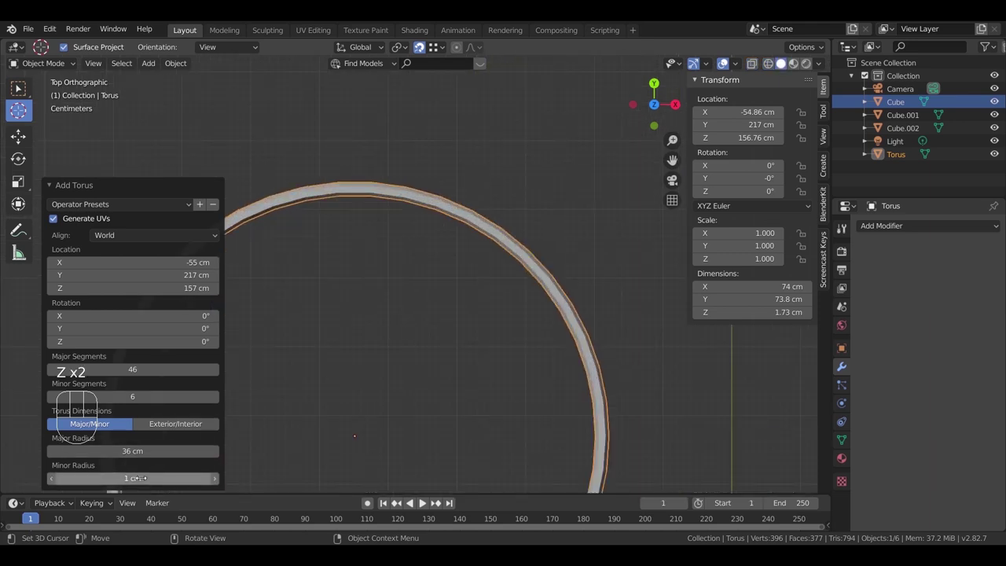
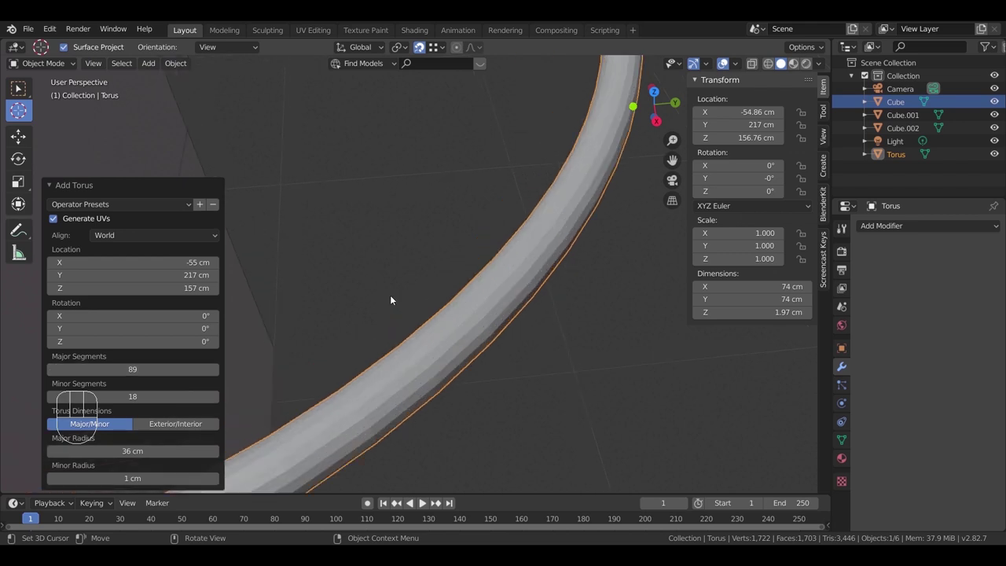
# Step: Rotate the torus 90° on X so the ring stands upright, viewed from the front
pyautogui.moveTo(417, 299); pyautogui.dragTo(515, 280)
pyautogui.moveTo(467, 287); pyautogui.dragTo(470, 267)
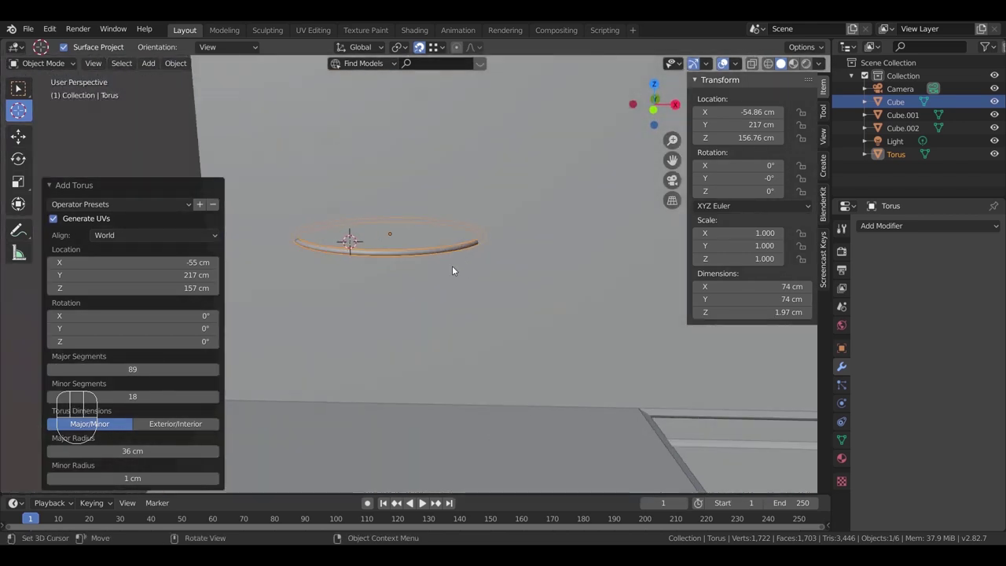
pyautogui.moveTo(476, 324); pyautogui.dragTo(482, 342)
pyautogui.middleClick(516, 315)
pyautogui.press('r')
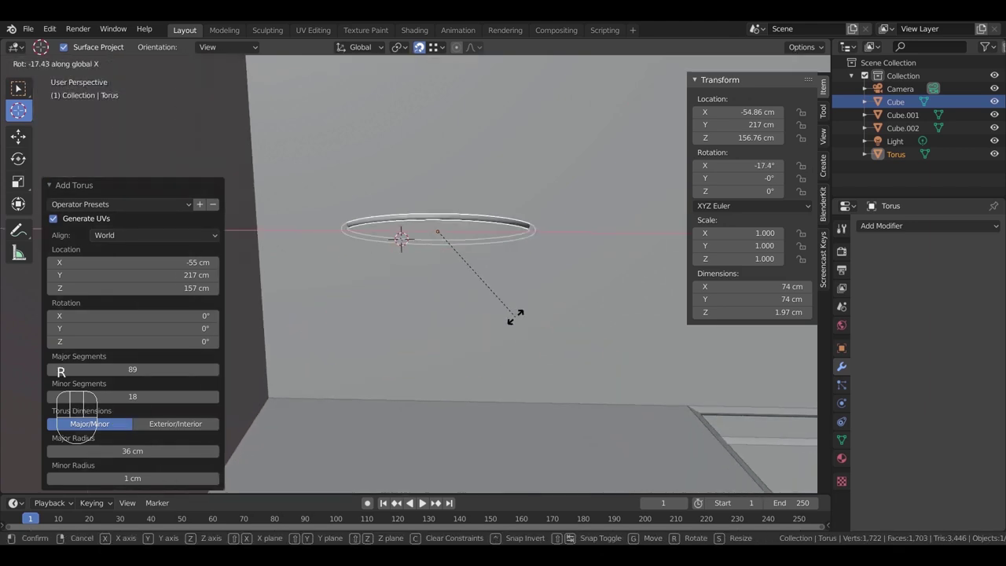
pyautogui.moveTo(507, 317); pyautogui.dragTo(491, 304)
pyautogui.middleClick(467, 303)
pyautogui.scroll(-3)
# Step: Move the upright torus back to about 199 cm depth against the wall, checked through the camera
pyautogui.press('g')
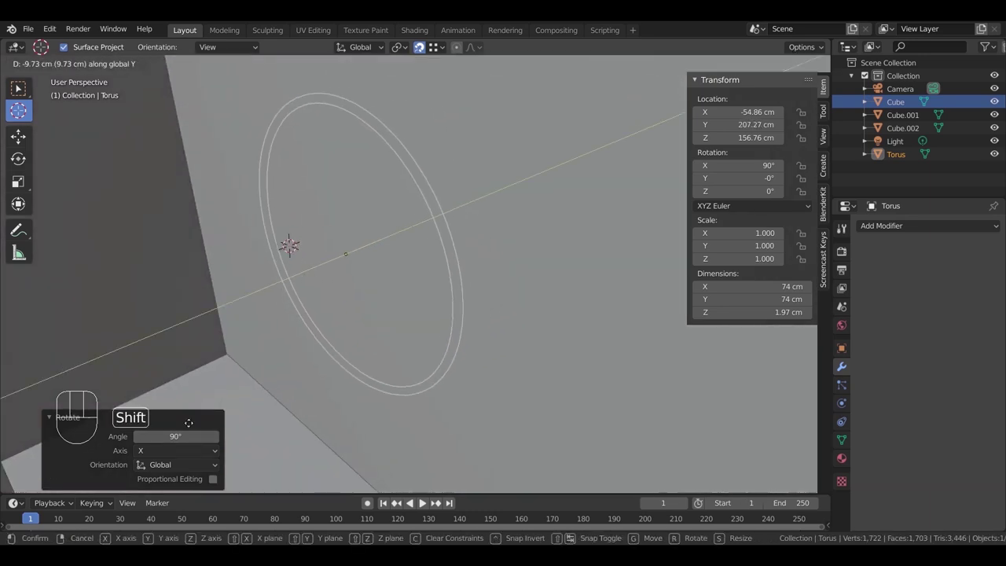
pyautogui.scroll(3)
pyautogui.press('g')
pyautogui.moveTo(403, 374); pyautogui.dragTo(446, 339)
pyautogui.scroll(3)
pyautogui.press('KP_0')
pyautogui.press('g')
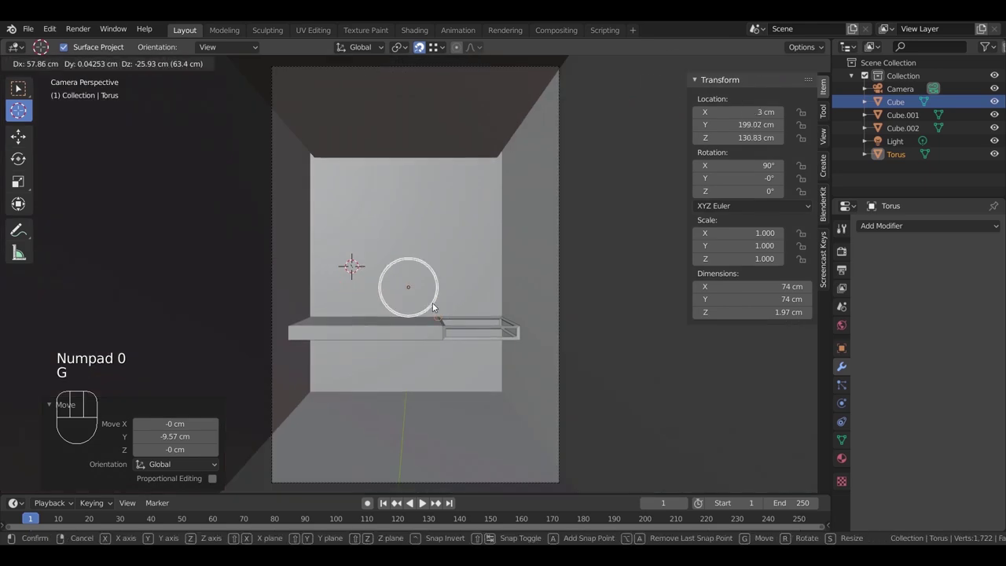
pyautogui.press('g')
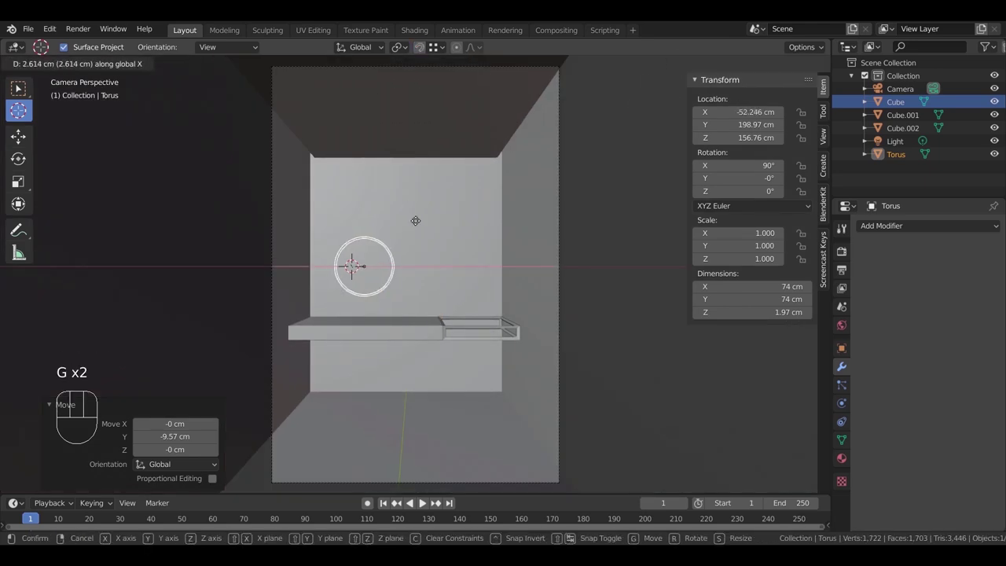
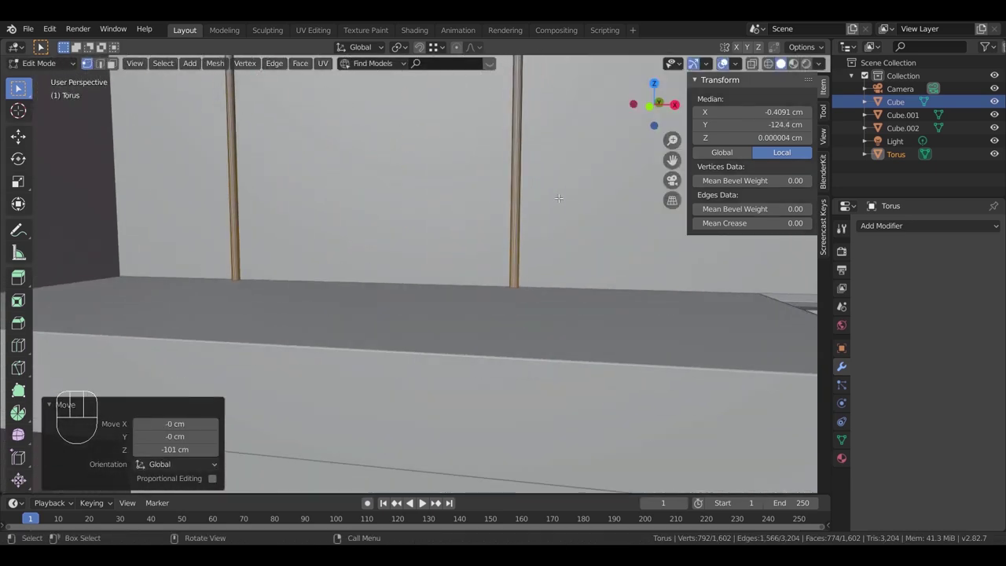
# Step: Pull the torus's lower vertices down along Z to about −151 cm, stretching the arch legs
pyautogui.scroll(3)
pyautogui.press('g')
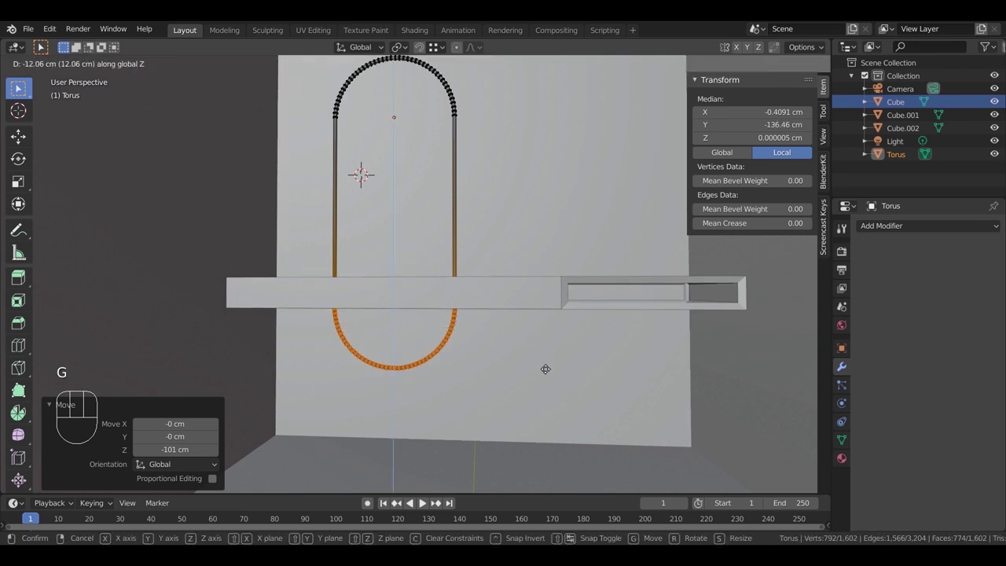
pyautogui.press('KP_0')
pyautogui.press('g')
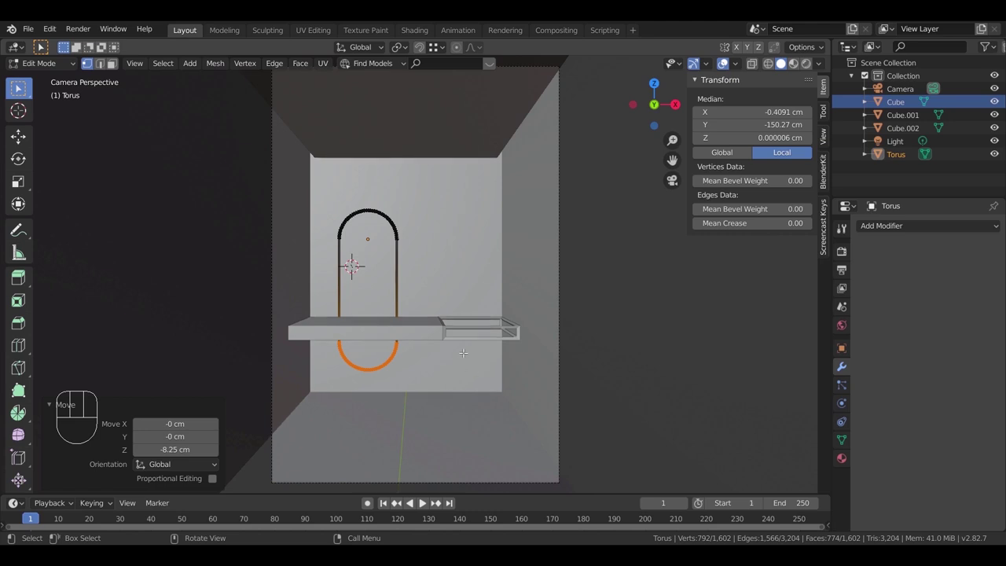
pyautogui.press('g')
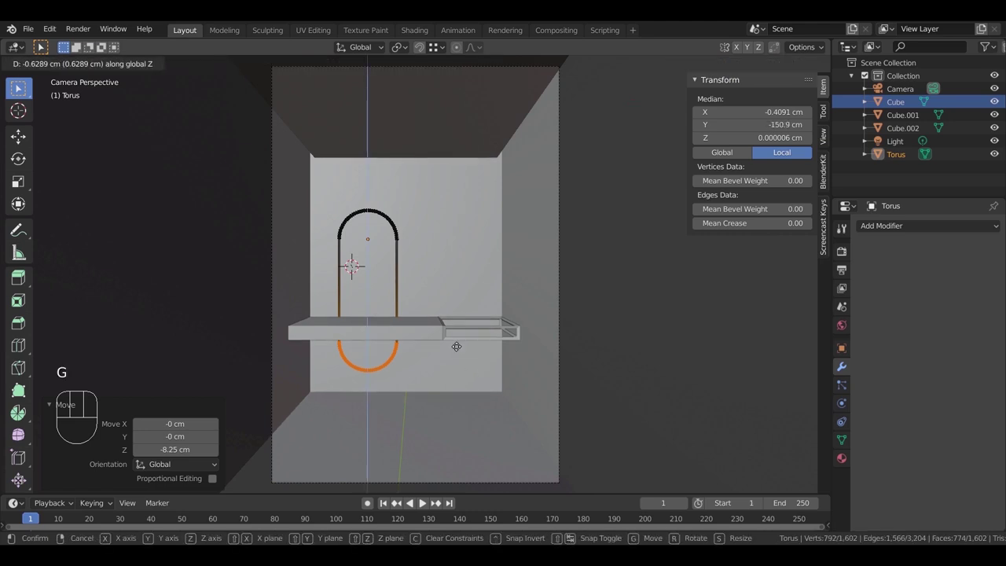
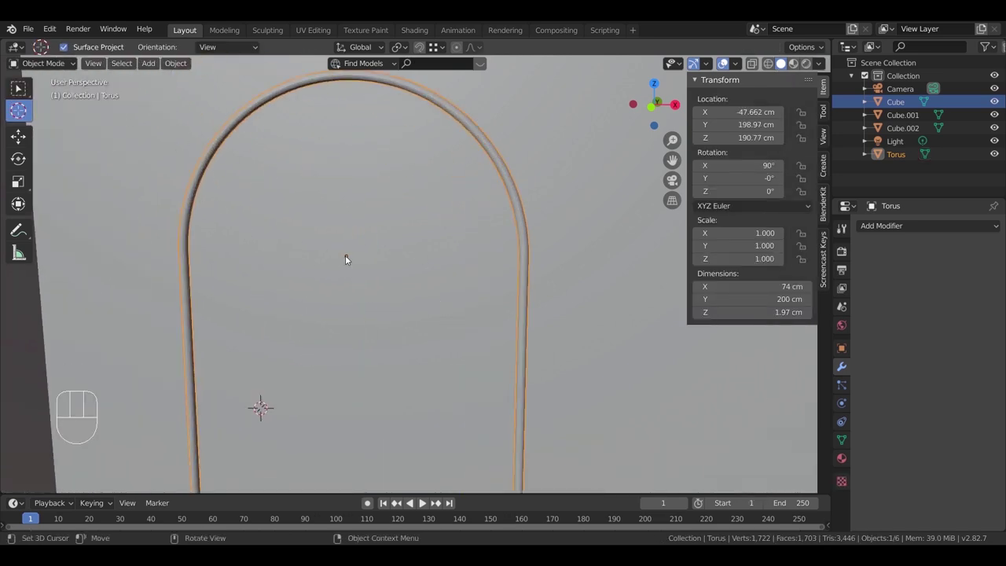
# Step: Add a mesh circle, fit it against the frame and lower it inside the arch in camera view
pyautogui.click(347, 258)
pyautogui.press('shift+a')
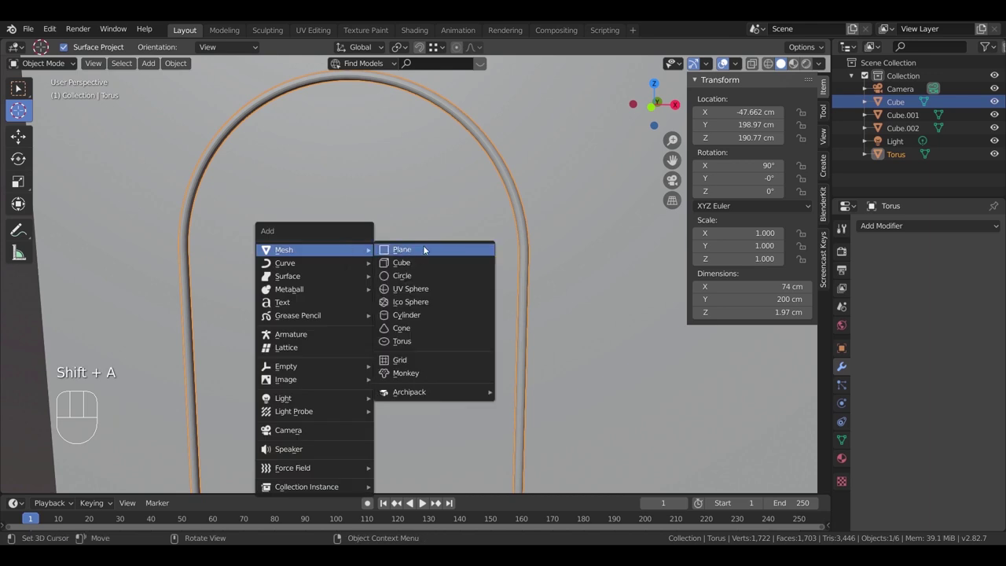
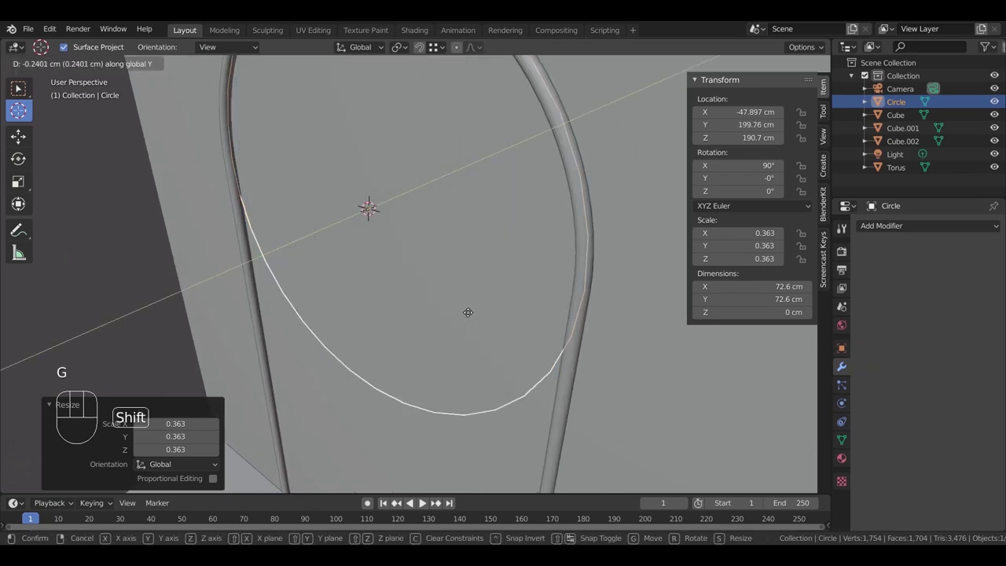
pyautogui.moveTo(499, 320); pyautogui.dragTo(518, 336)
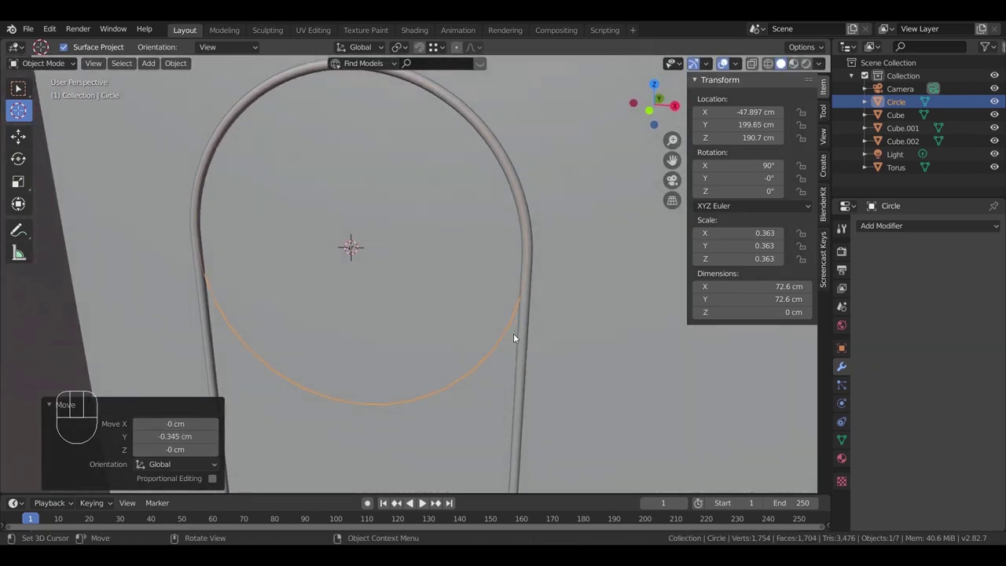
pyautogui.press('KP_0')
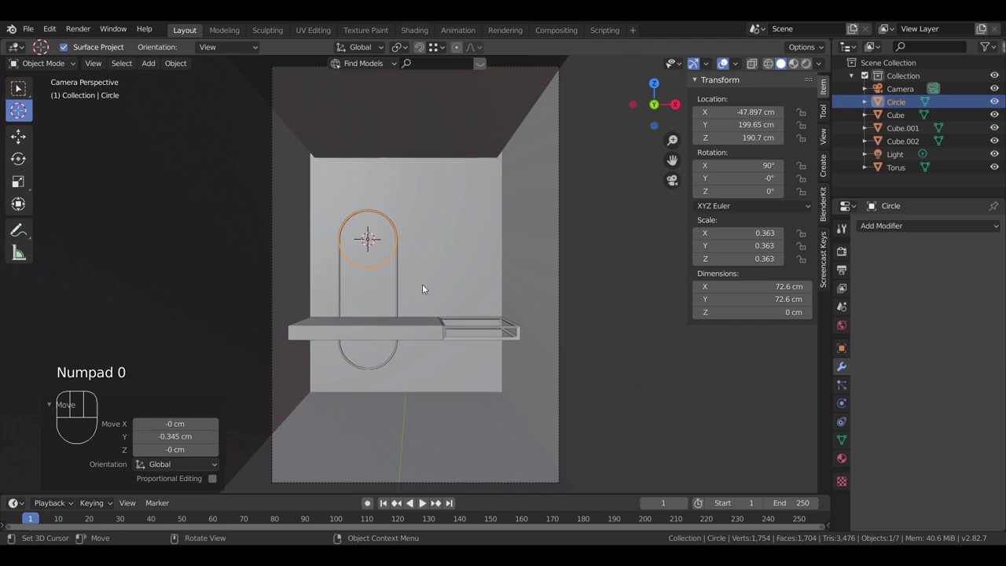
pyautogui.press('g')
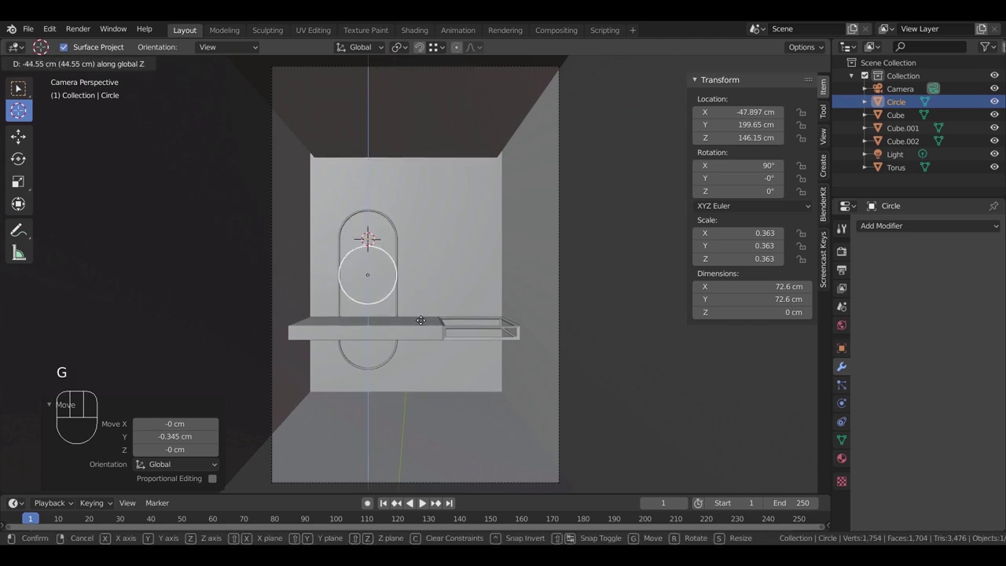
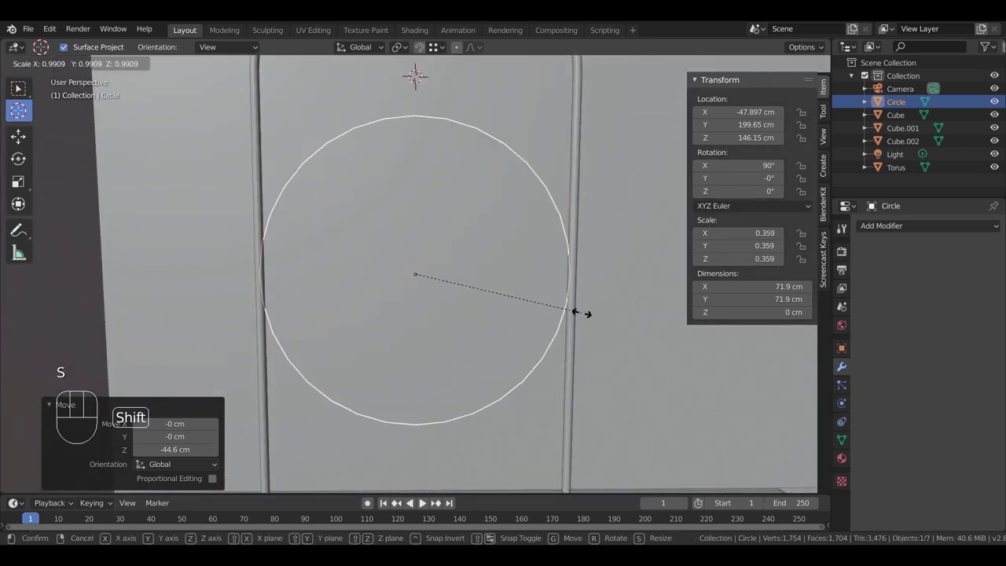
# Step: Orbit and zoom around the arch to check the 71.7 cm circle's fit inside the frame
pyautogui.scroll(3)
pyautogui.moveTo(549, 277); pyautogui.dragTo(528, 261)
pyautogui.moveTo(505, 276); pyautogui.dragTo(532, 216)
pyautogui.middleClick(517, 283)
pyautogui.scroll(3)
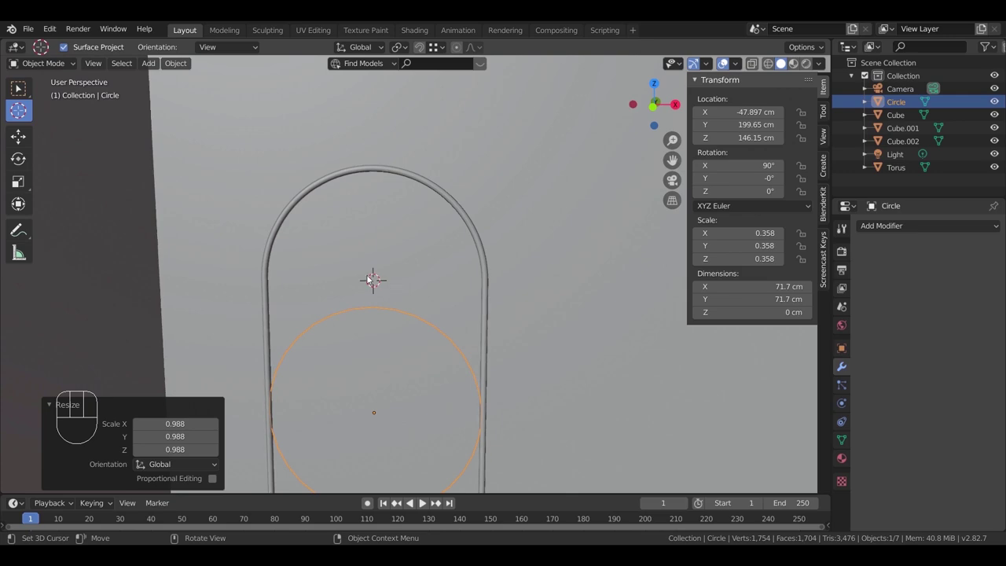
pyautogui.scroll(3)
pyautogui.middleClick(466, 331)
pyautogui.scroll(3)
pyautogui.scroll(3)
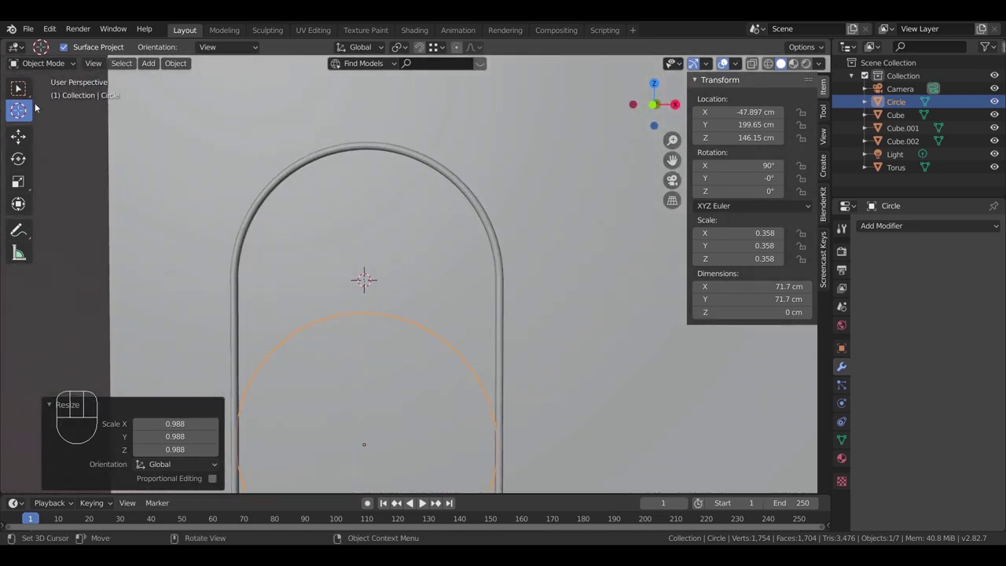
# Step: Add a plane, rotate it 90° on X and scale it to 0.365 to cover the arch
pyautogui.press('shift+a')
pyautogui.press('t')
pyautogui.press('t')
pyautogui.press('r')
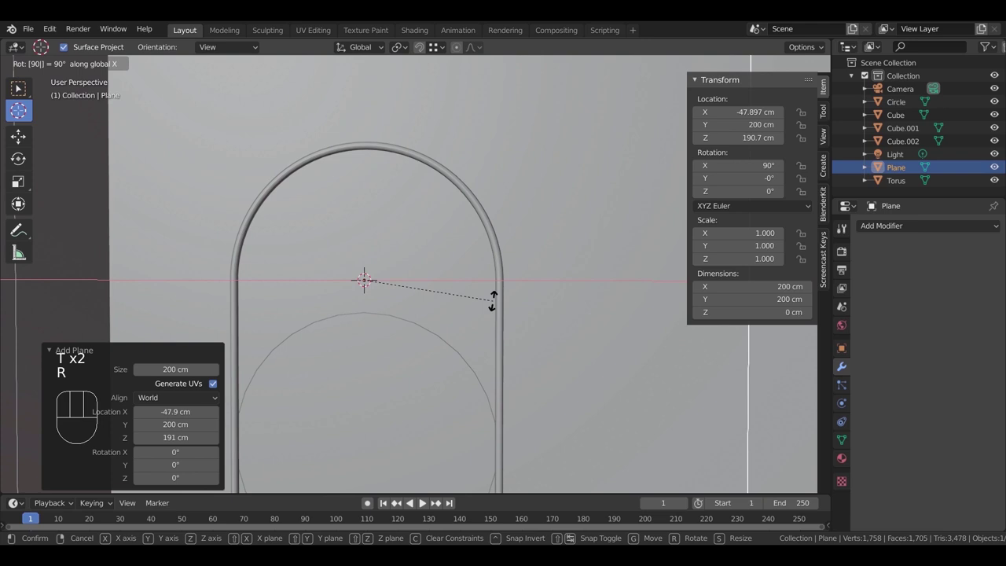
pyautogui.press('s')
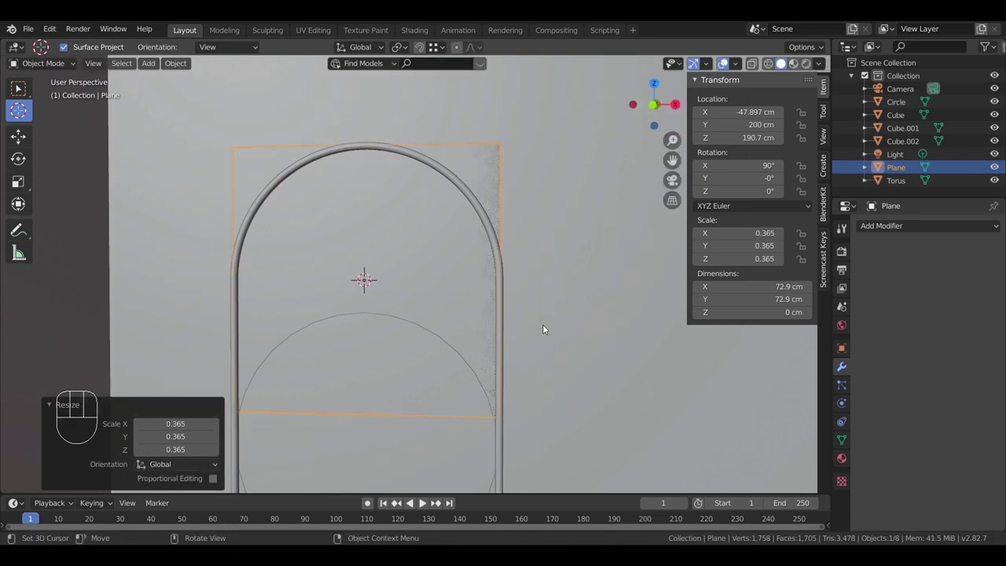
pyautogui.press('g')
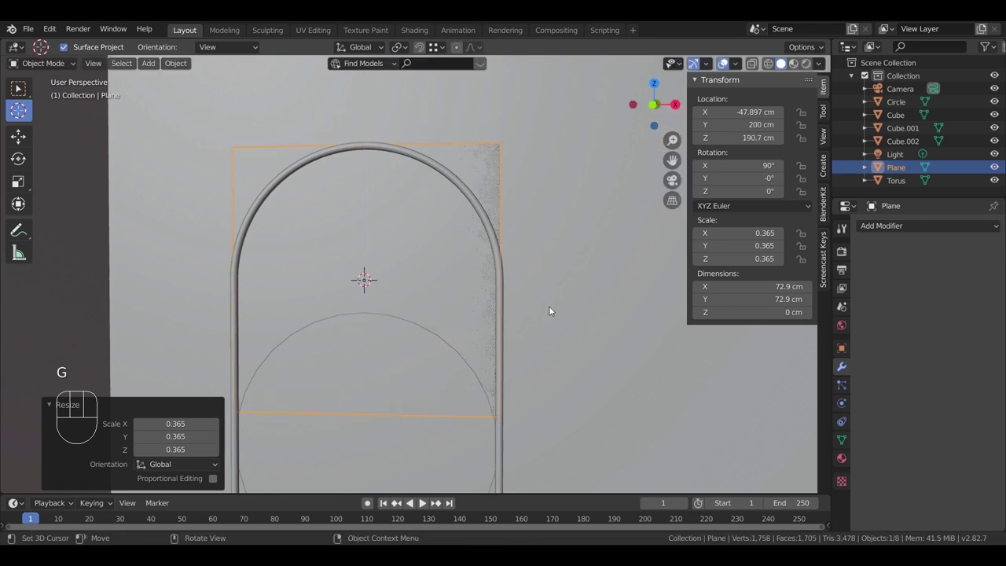
# Step: In Edit Mode loop-cut the plane down and across the middle into four faces
pyautogui.press('Tab')
pyautogui.press('ctrl+r')
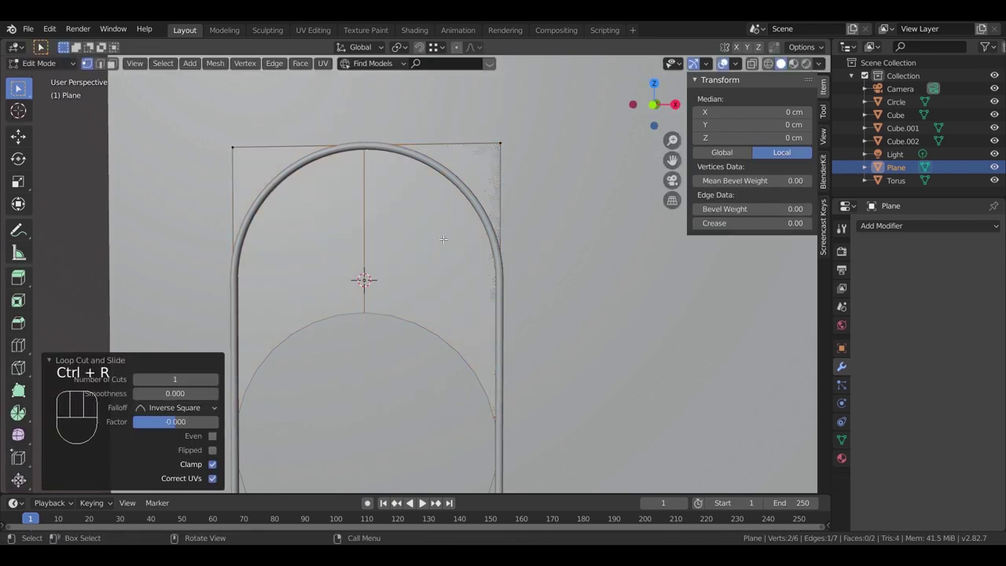
pyautogui.press('ctrl+r')
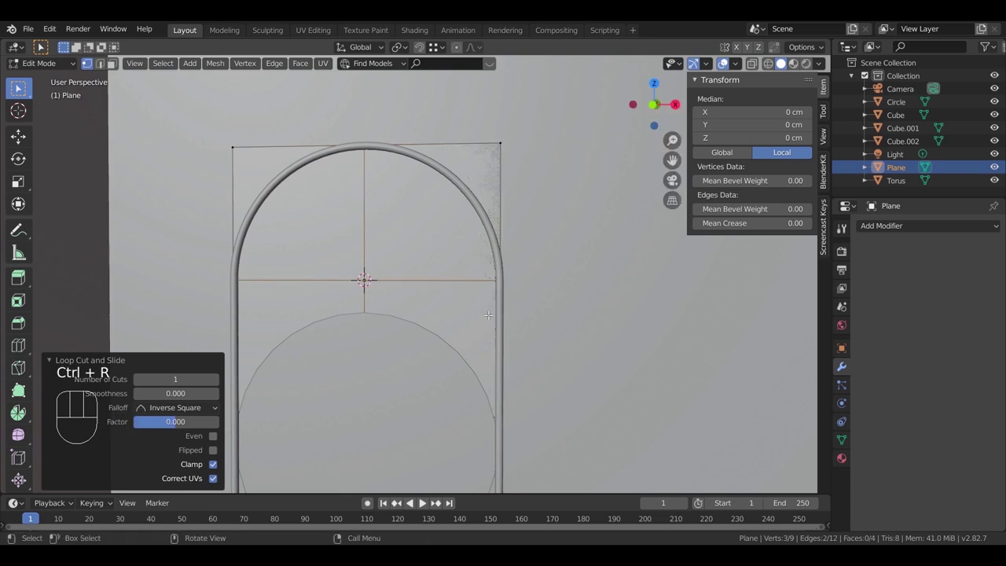
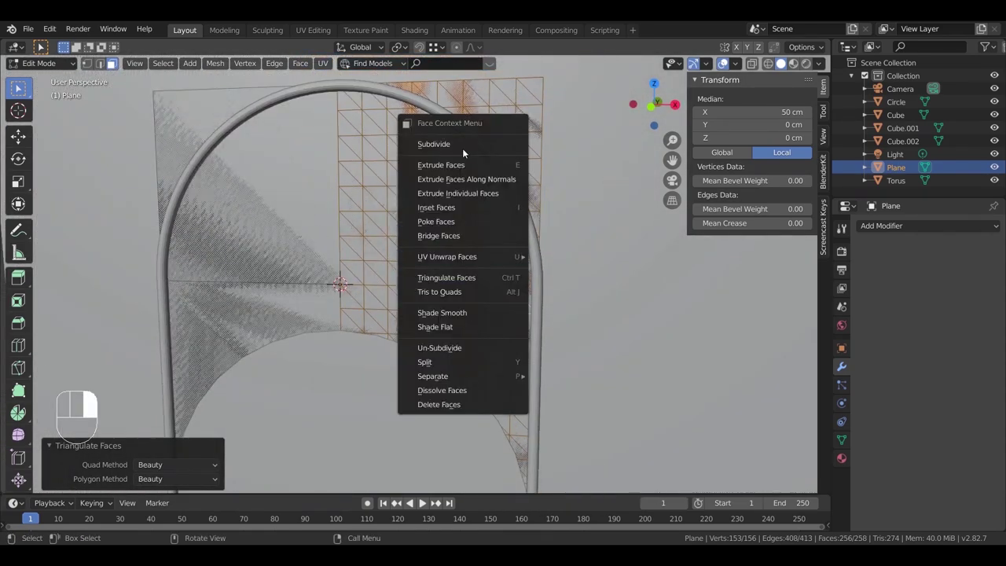
# Step: Subdivide the plane into a finer grid and select the corner faces lying outside the arch curve
pyautogui.moveTo(482, 272); pyautogui.dragTo(465, 265)
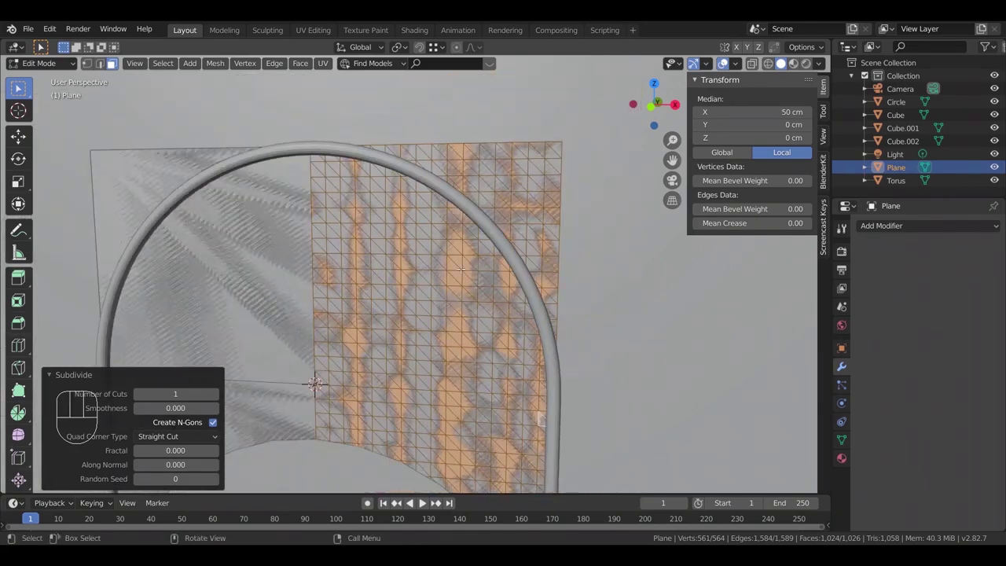
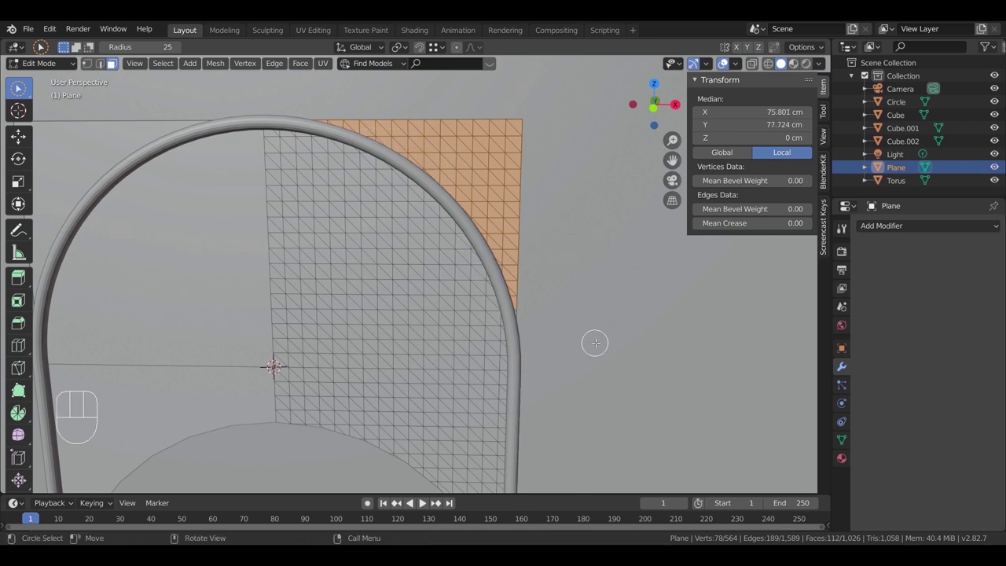
pyautogui.click(527, 271)
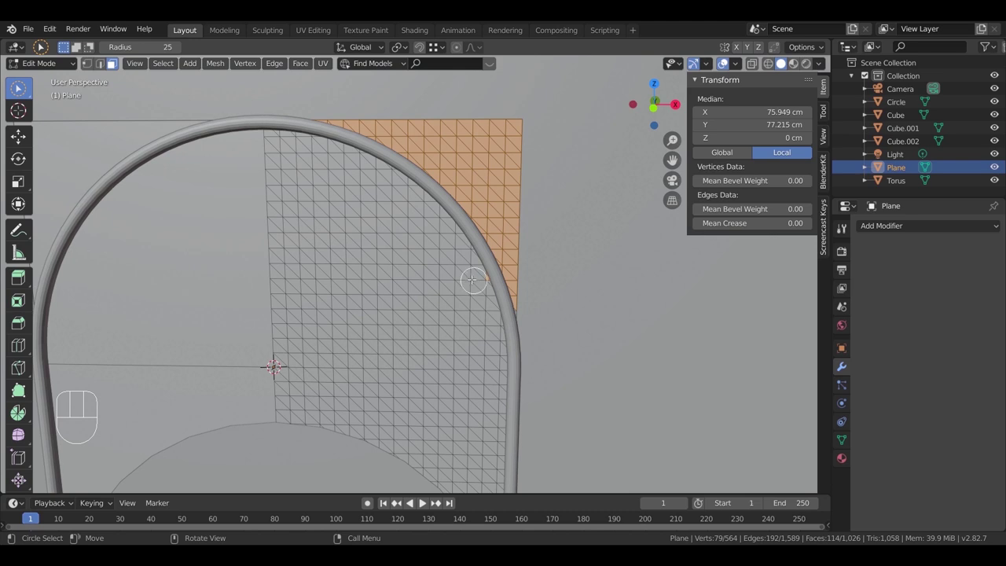
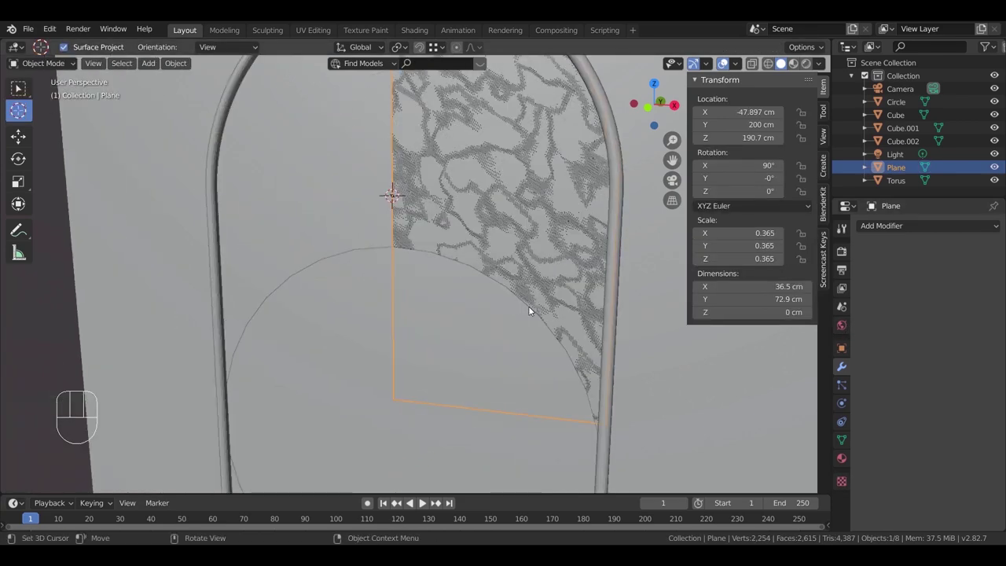
# Step: Select both lattice halves and join them with Ctrl+J into one wire-mesh object
pyautogui.moveTo(549, 339); pyautogui.dragTo(572, 335)
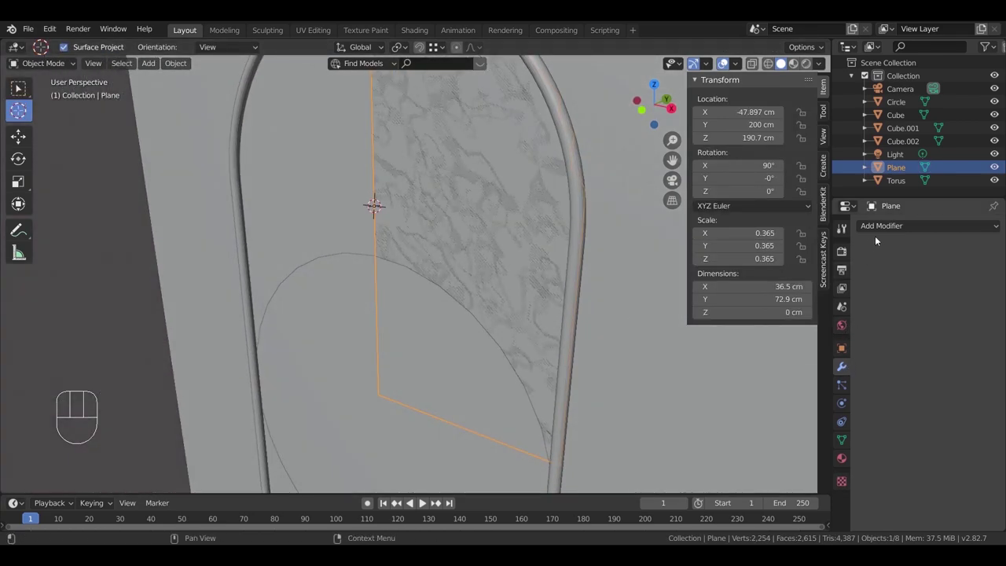
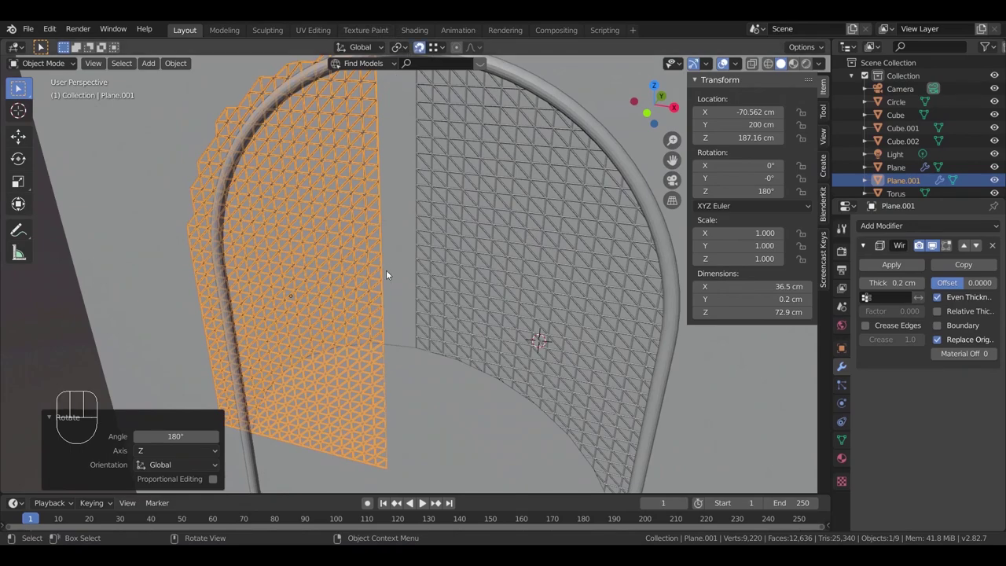
pyautogui.press('g')
pyautogui.moveTo(434, 345); pyautogui.dragTo(461, 280)
pyautogui.moveTo(461, 293); pyautogui.dragTo(443, 295)
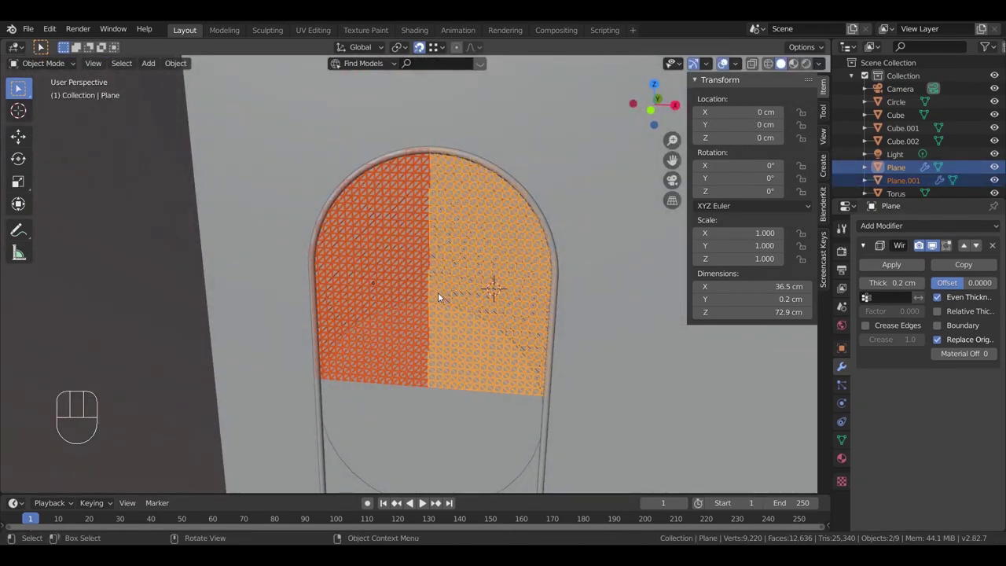
pyautogui.press('ctrl+j')
# Step: Orbit the mirror edge-on and select the circle, arch frame and wire lattice in turn
pyautogui.moveTo(514, 313); pyautogui.dragTo(492, 304)
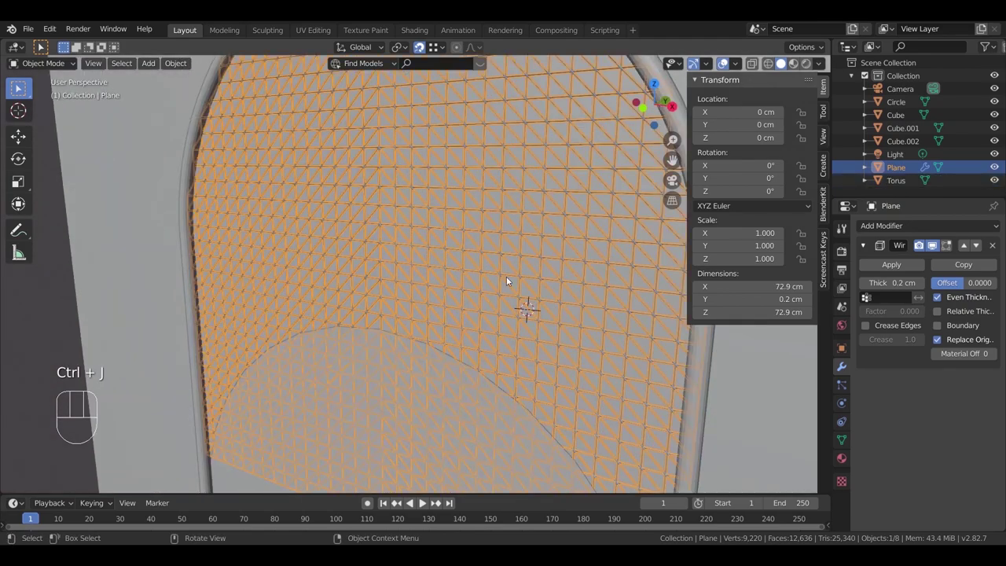
pyautogui.middleClick(497, 335)
pyautogui.moveTo(507, 321); pyautogui.dragTo(430, 395)
pyautogui.click(430, 401)
pyautogui.moveTo(469, 310); pyautogui.dragTo(479, 240)
pyautogui.middleClick(470, 319)
pyautogui.moveTo(459, 331); pyautogui.dragTo(495, 293)
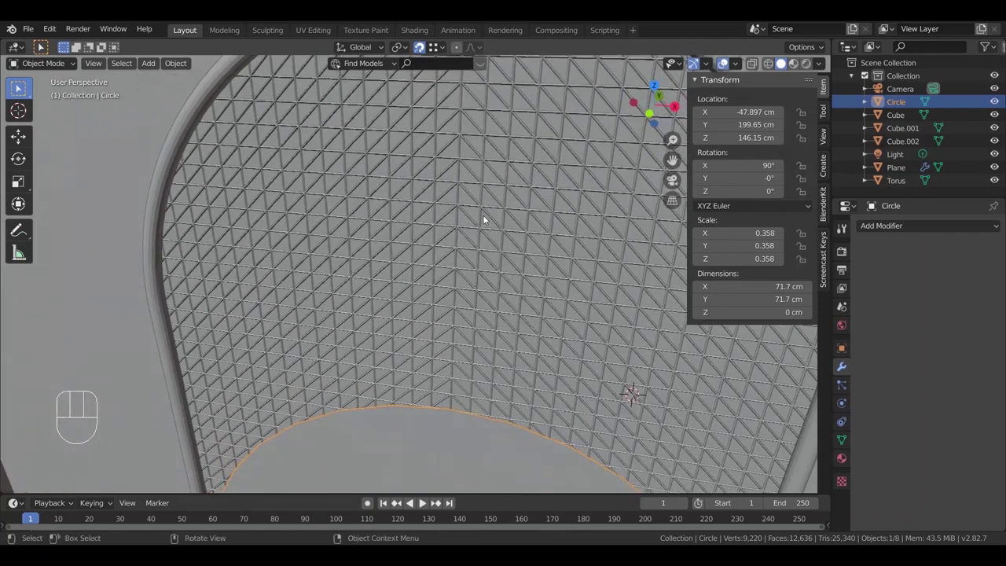
pyautogui.moveTo(506, 279); pyautogui.dragTo(515, 270)
pyautogui.moveTo(495, 296); pyautogui.dragTo(424, 314)
pyautogui.click(416, 314)
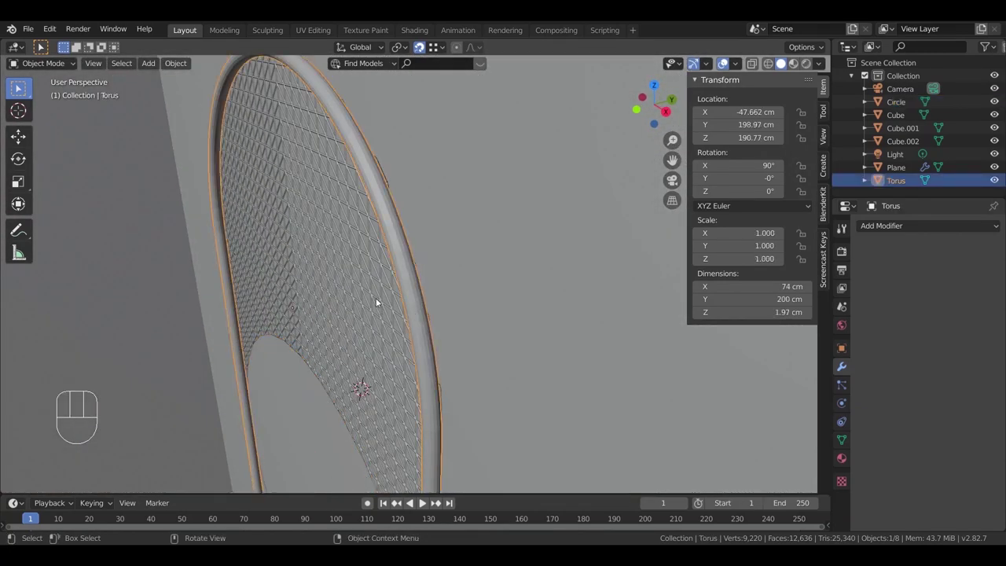
pyautogui.click(381, 300)
pyautogui.middleClick(360, 271)
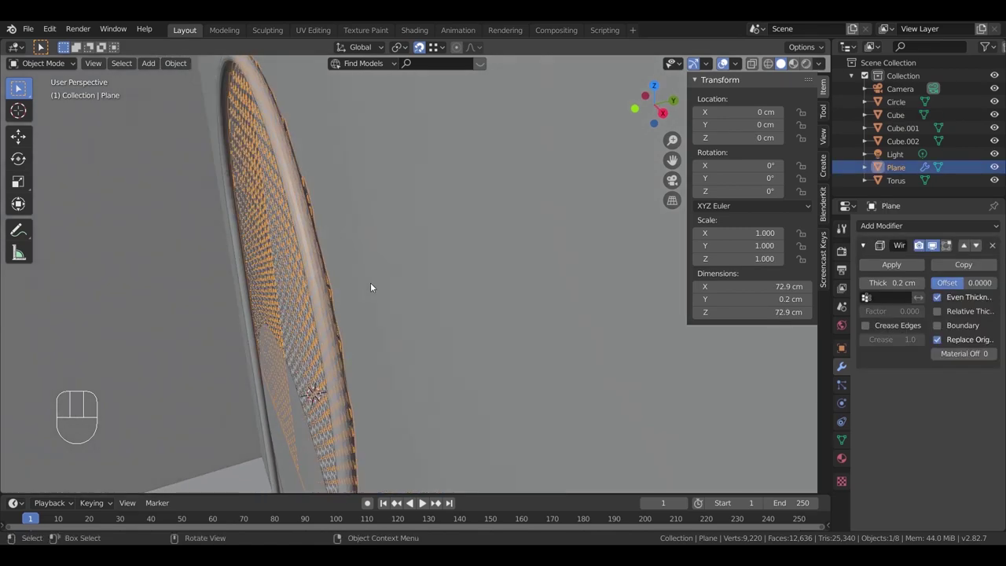
pyautogui.press('g')
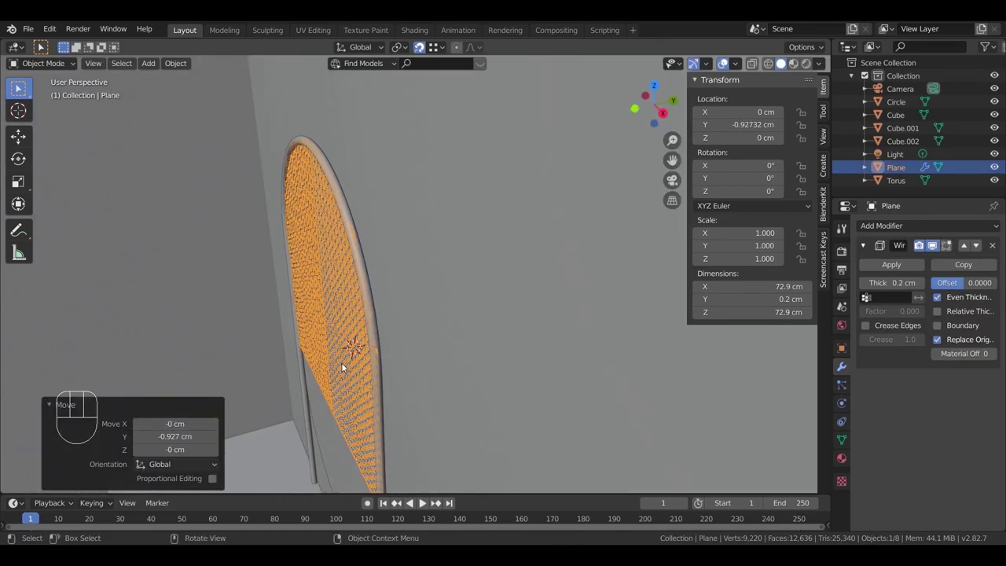
pyautogui.moveTo(378, 351); pyautogui.dragTo(440, 415)
pyautogui.moveTo(397, 332); pyautogui.dragTo(381, 319)
pyautogui.middleClick(418, 382)
pyautogui.press('g')
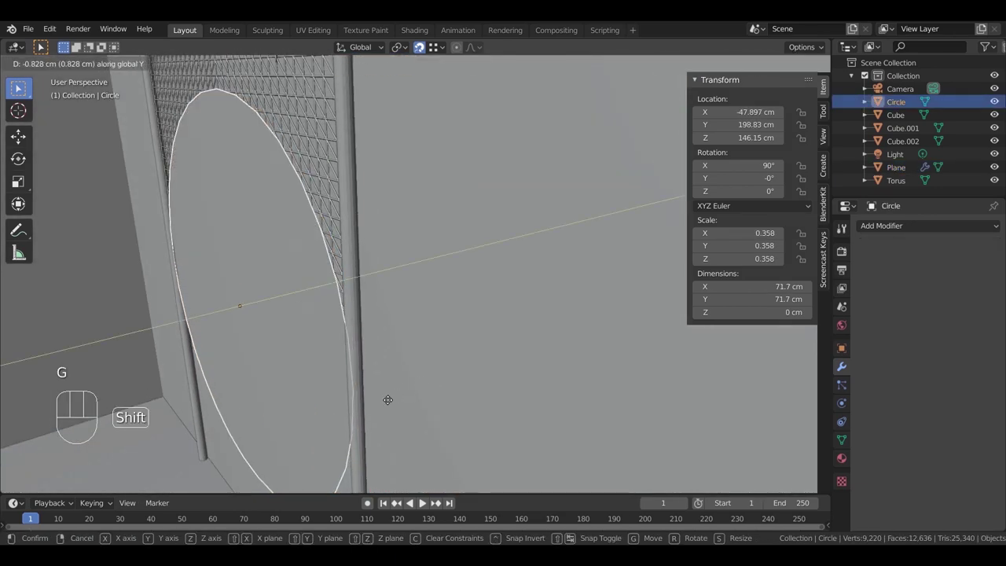
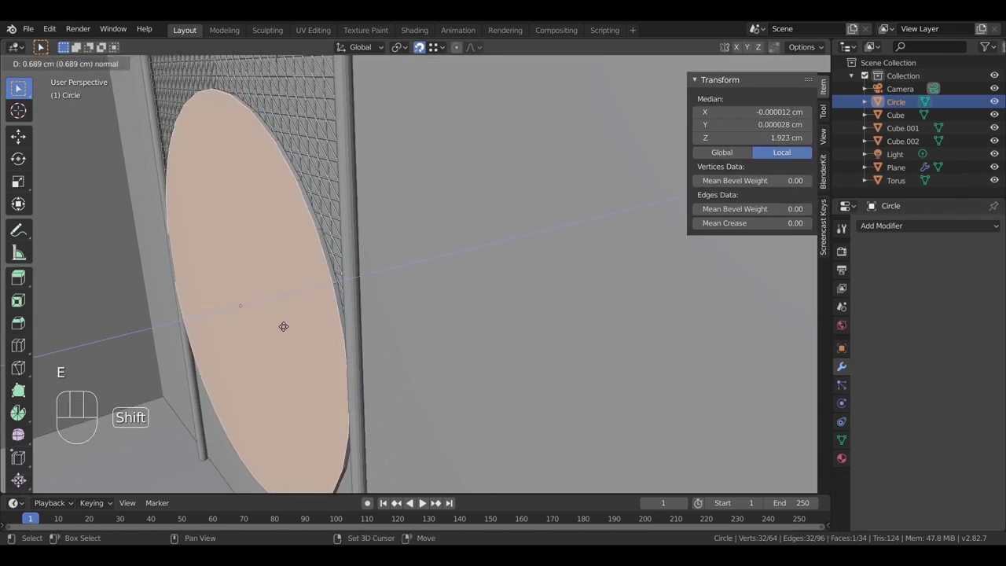
pyautogui.press('Tab')
pyautogui.moveTo(406, 302); pyautogui.dragTo(435, 286)
pyautogui.click(448, 204)
pyautogui.moveTo(449, 204); pyautogui.dragTo(477, 270)
pyautogui.middleClick(477, 270)
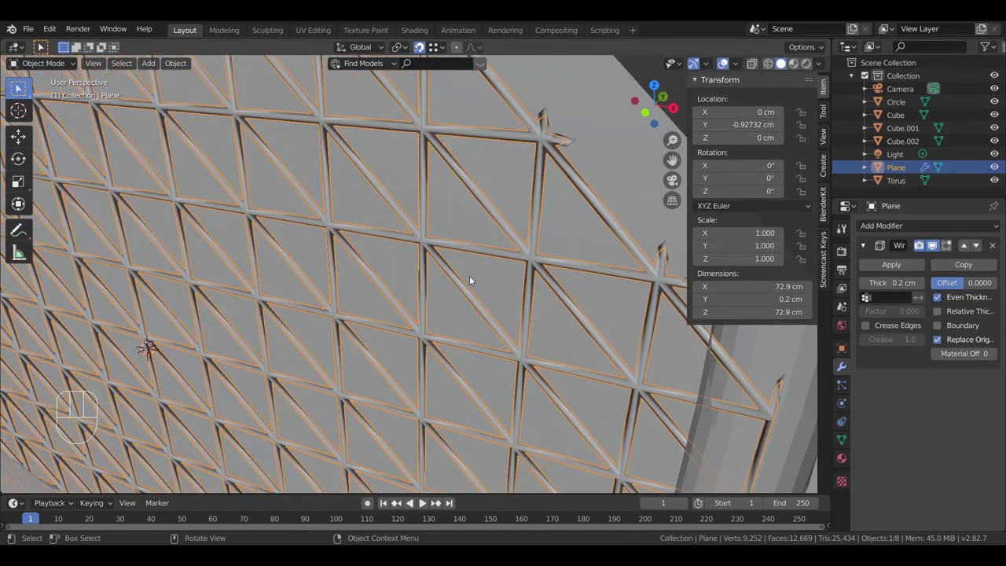
pyautogui.click(474, 233)
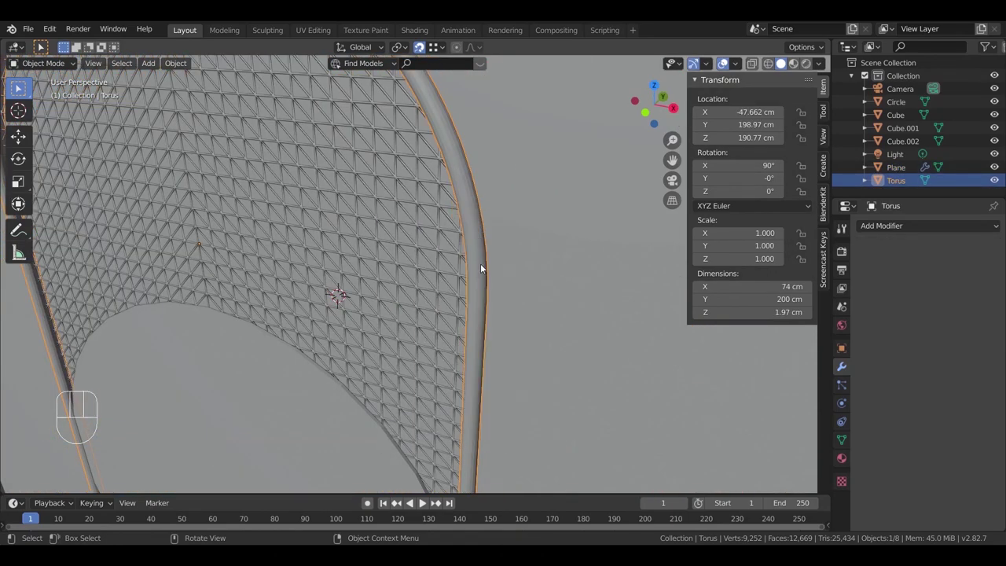
pyautogui.moveTo(477, 270); pyautogui.dragTo(455, 196)
pyautogui.click(384, 254)
pyautogui.press('ctrl+z')
pyautogui.moveTo(434, 310); pyautogui.dragTo(445, 290)
pyautogui.moveTo(455, 342); pyautogui.dragTo(455, 325)
pyautogui.press('ctrl+s')
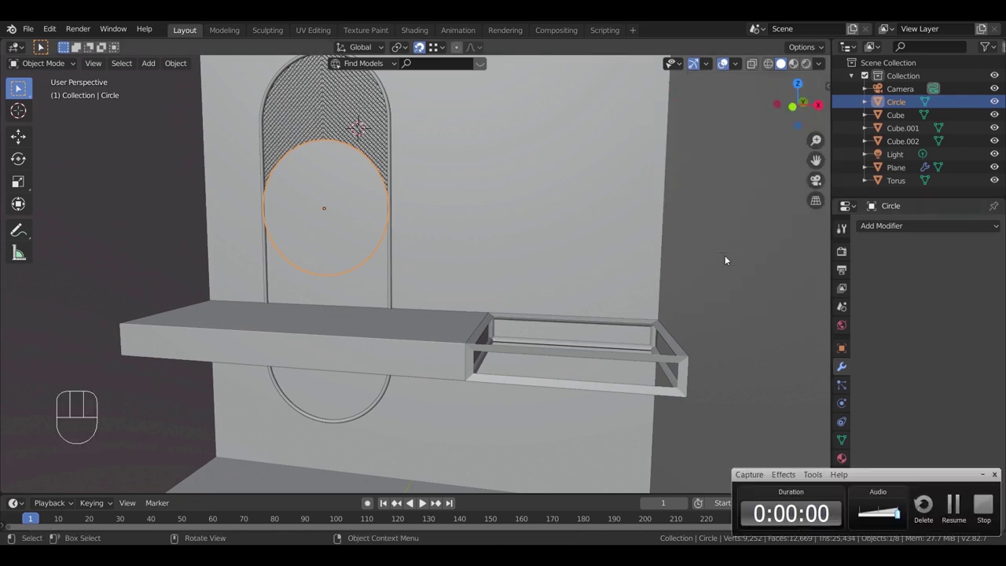
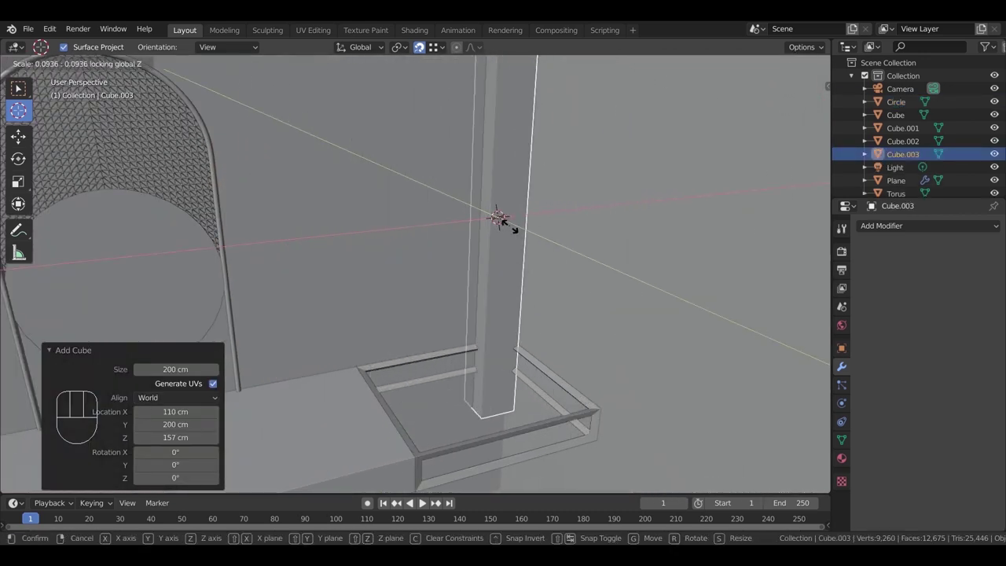
# Step: Shrink the new cube uniformly into a small post near the shelf corner
pyautogui.press('s')
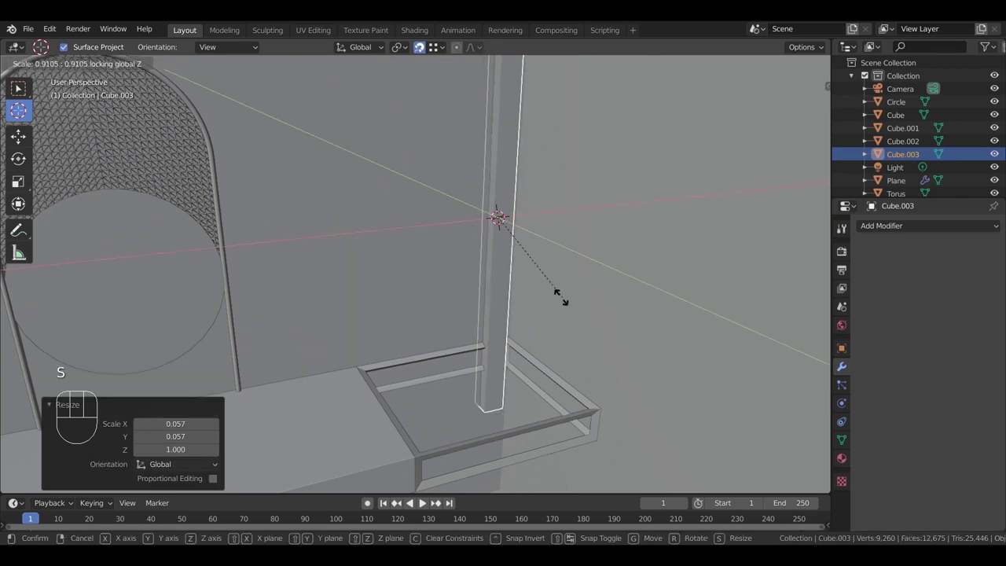
pyautogui.middleClick(546, 318)
pyautogui.scroll(3)
pyautogui.moveTo(489, 335); pyautogui.dragTo(420, 220)
pyautogui.scroll(3)
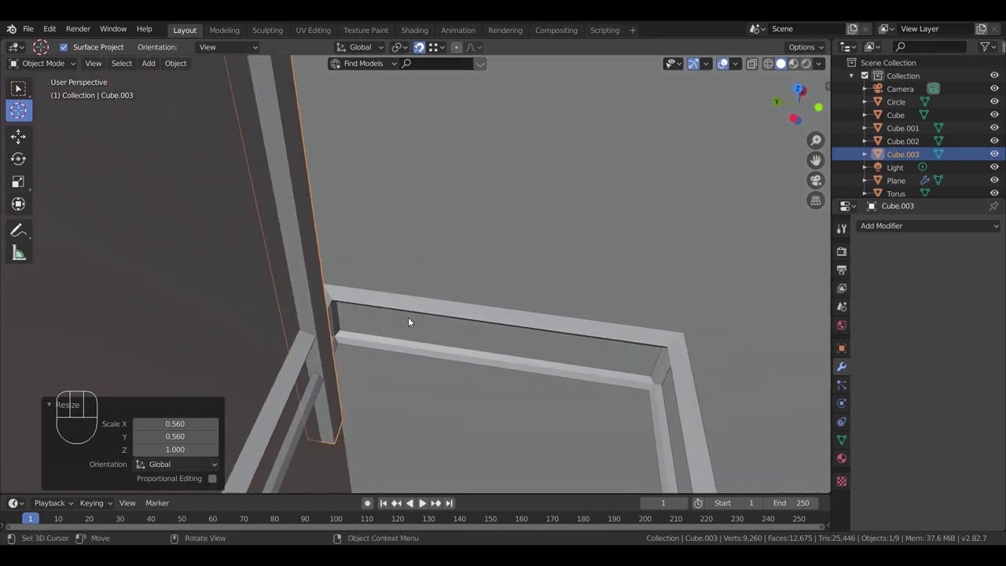
pyautogui.scroll(3)
pyautogui.press('s')
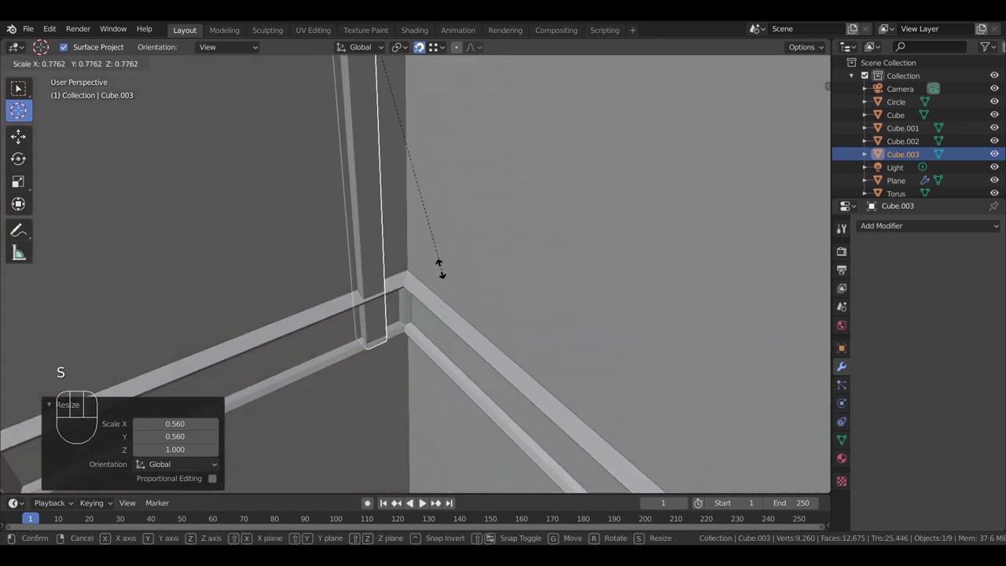
pyautogui.press('s')
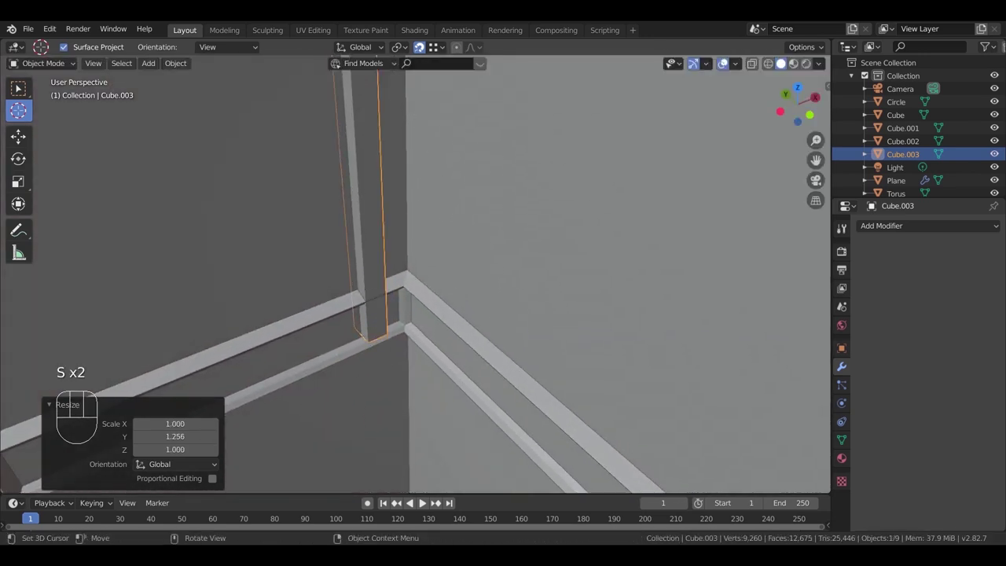
# Step: Slide the post into the back wall's right corner and check it through the camera
pyautogui.press('g')
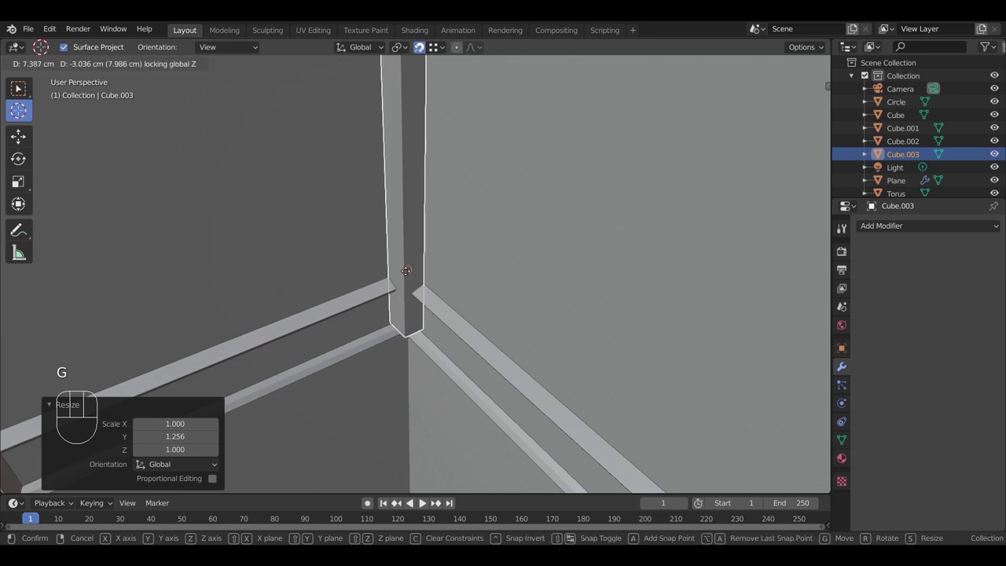
pyautogui.moveTo(413, 329); pyautogui.dragTo(417, 275)
pyautogui.moveTo(416, 299); pyautogui.dragTo(447, 380)
pyautogui.middleClick(444, 348)
pyautogui.middleClick(439, 320)
pyautogui.middleClick(412, 327)
pyautogui.moveTo(432, 333); pyautogui.dragTo(448, 321)
pyautogui.moveTo(461, 309); pyautogui.dragTo(467, 309)
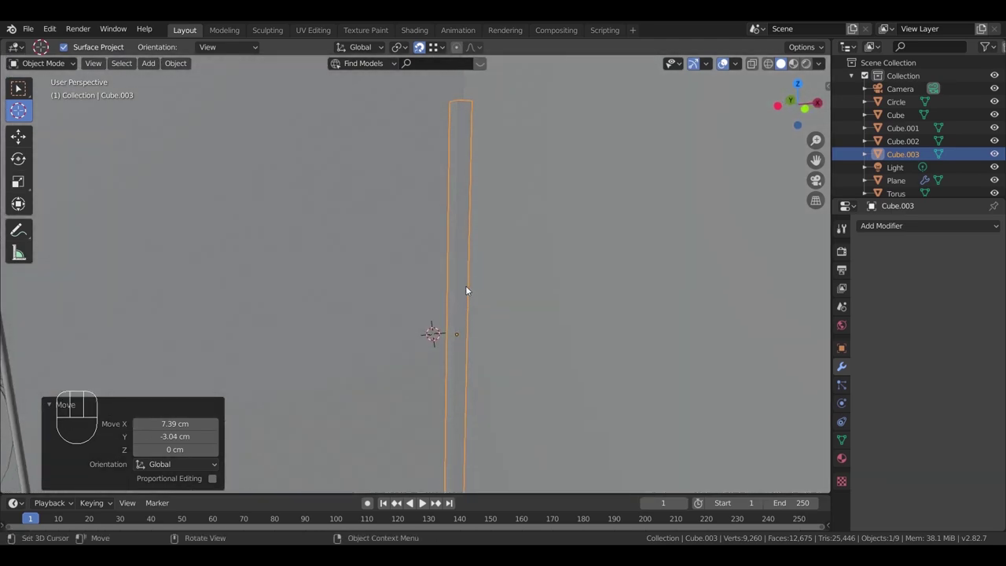
pyautogui.moveTo(473, 314); pyautogui.dragTo(456, 301)
pyautogui.press('KP_0')
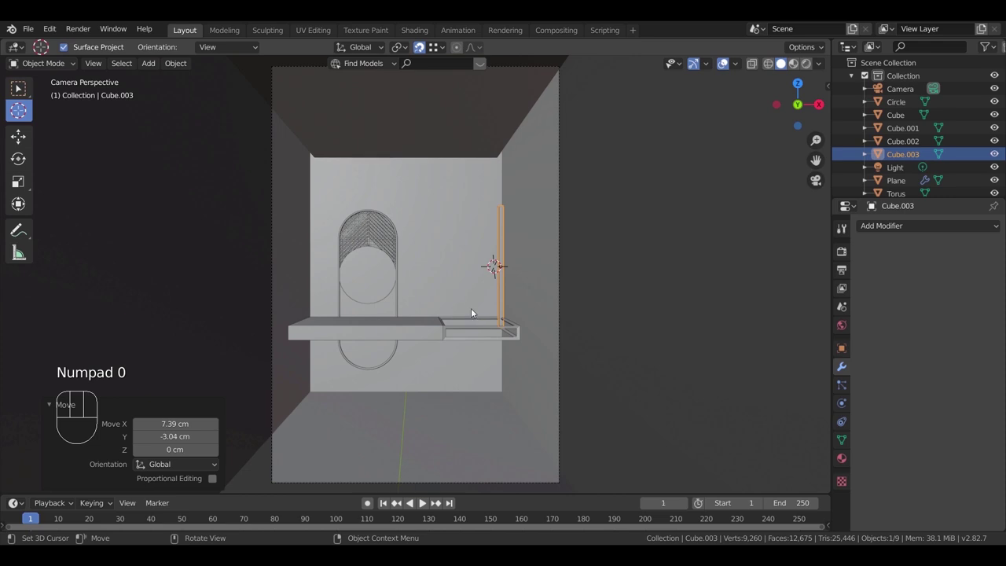
# Step: Thin the post and stretch it vertically along Z into a tall slat, Cube.003
pyautogui.press('s')
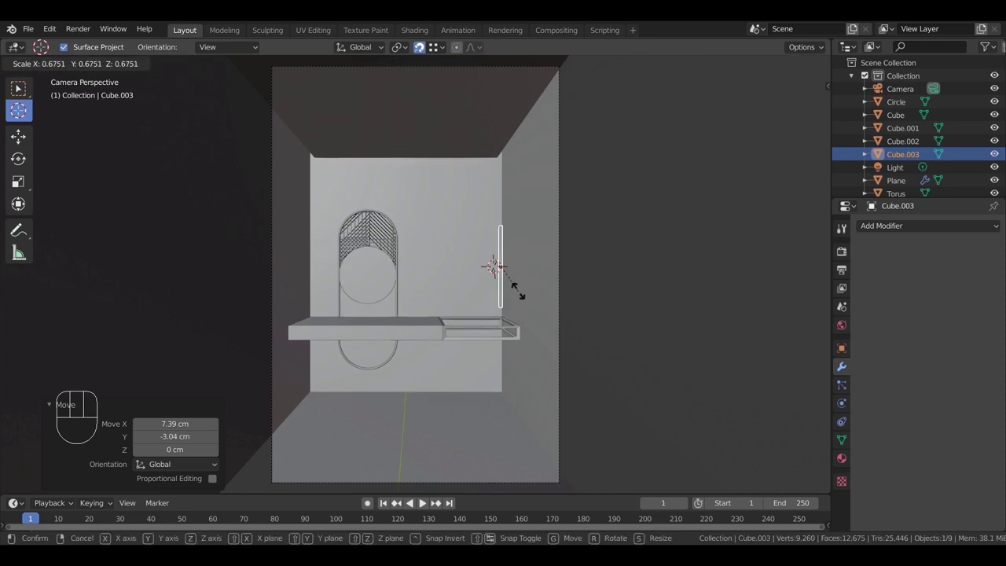
pyautogui.press('s')
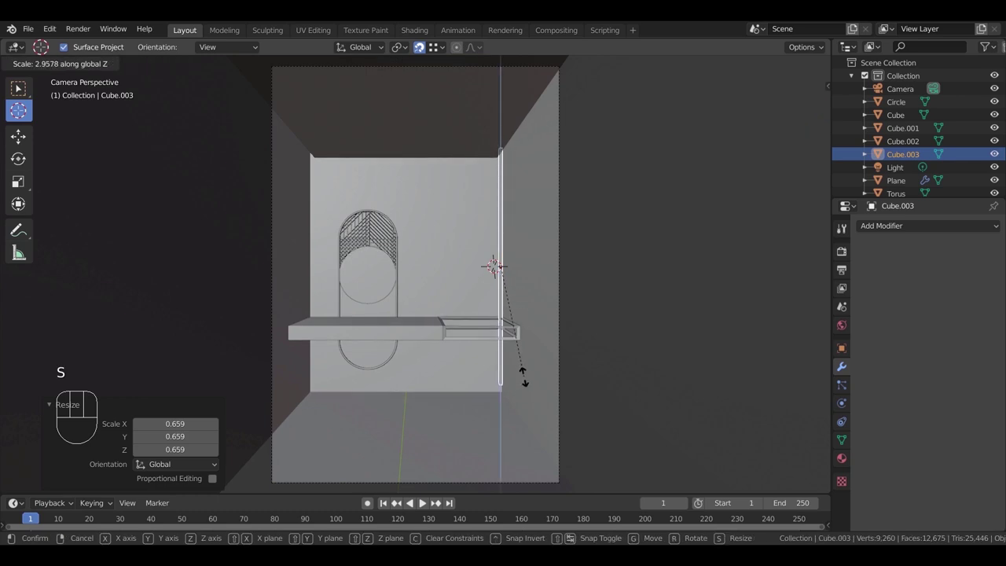
pyautogui.press('g')
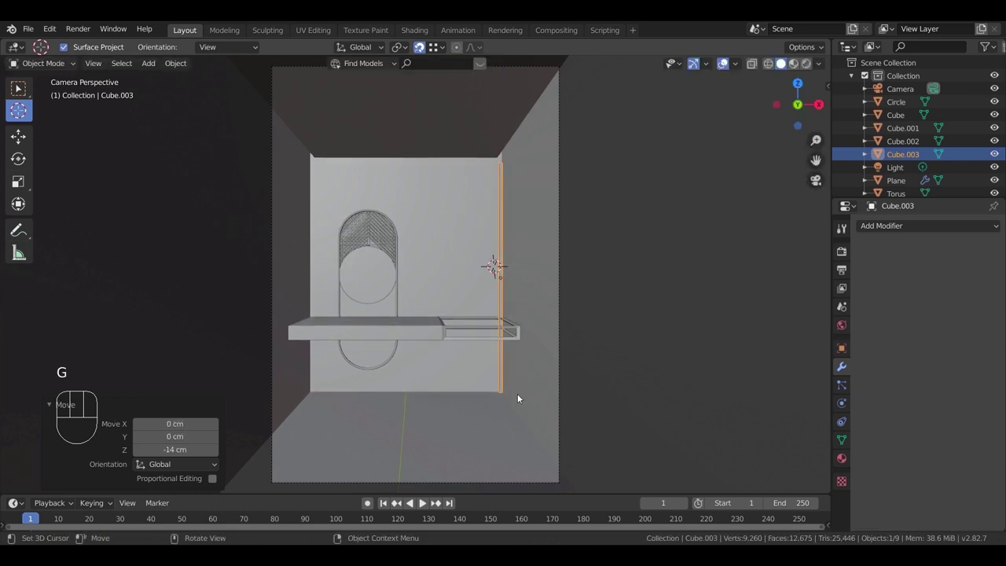
pyautogui.press('Tab')
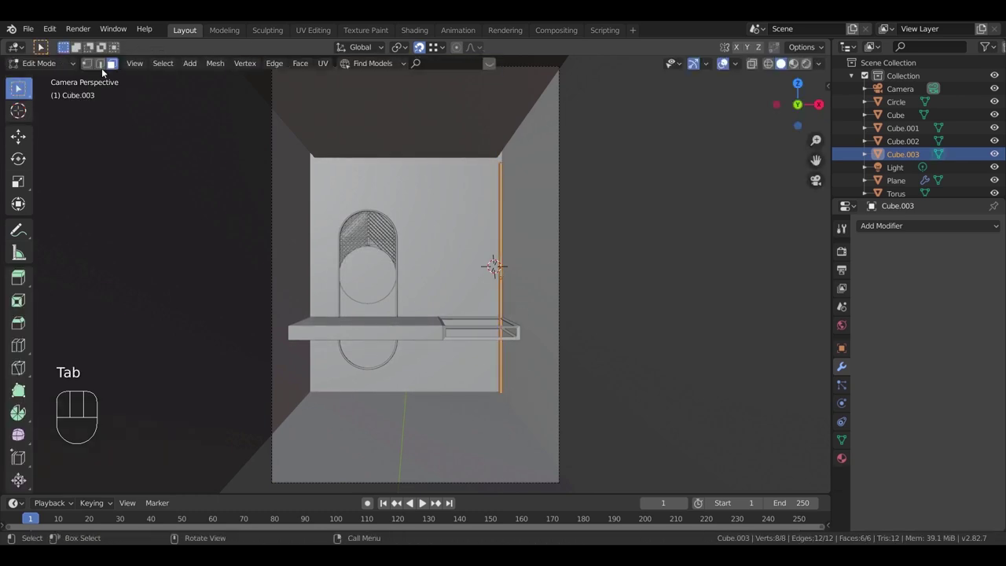
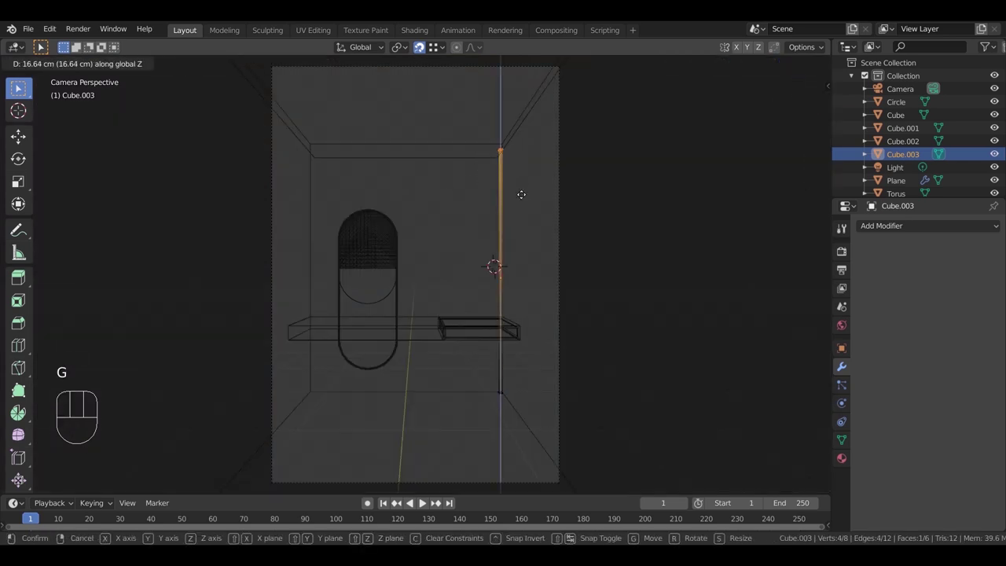
# Step: Raise the slat's top vertices to the ceiling and return to Object Mode
pyautogui.press('Tab')
pyautogui.press('z')
pyautogui.moveTo(505, 295); pyautogui.dragTo(536, 321)
pyautogui.middleClick(473, 349)
pyautogui.moveTo(536, 323); pyautogui.dragTo(634, 323)
pyautogui.moveTo(585, 302); pyautogui.dragTo(537, 274)
# Step: Duplicate the slat along X with Shift+D and repeat with Shift+R to build the row
pyautogui.press('z')
pyautogui.press('shift+d')
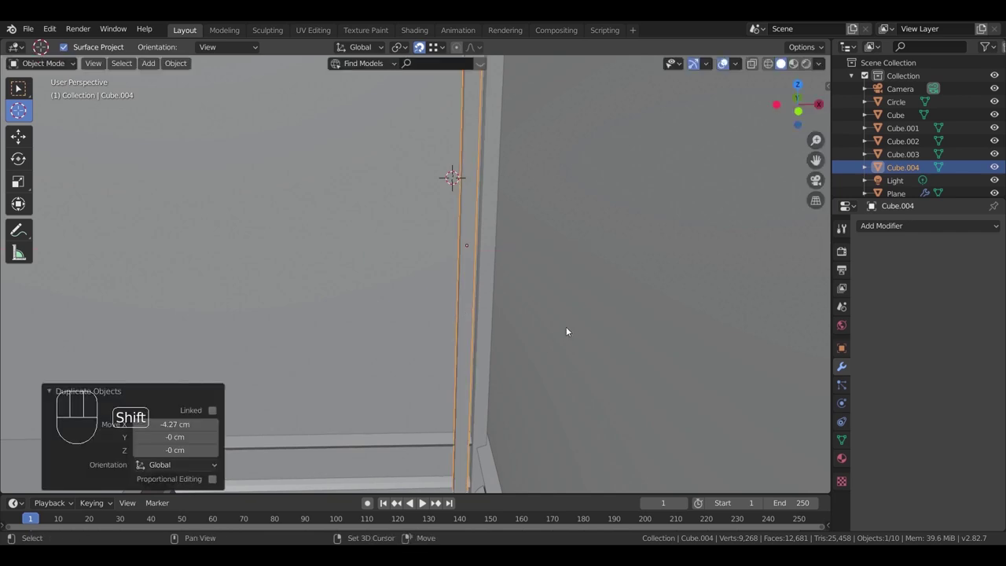
pyautogui.press('KP_0')
pyautogui.press('shift+r')
pyautogui.press('shift+r')
pyautogui.press('shift+r')
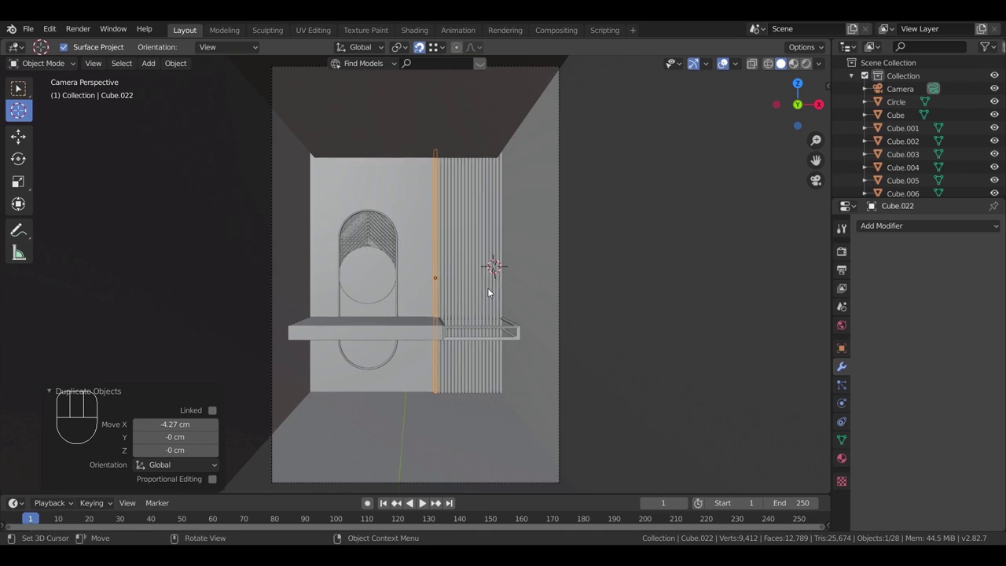
# Step: Shift-select every wall slat and join them with Ctrl+J into one object, Cube.003
pyautogui.moveTo(477, 291); pyautogui.dragTo(524, 301)
pyautogui.moveTo(499, 312); pyautogui.dragTo(464, 326)
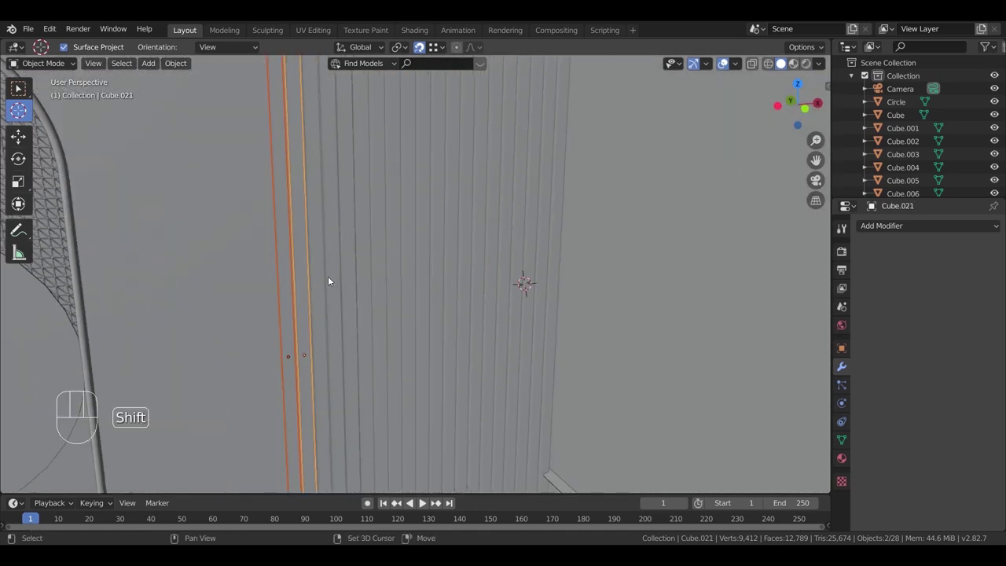
pyautogui.click(324, 280)
pyautogui.click(340, 279)
pyautogui.click(353, 278)
pyautogui.click(372, 275)
pyautogui.click(403, 272)
pyautogui.click(415, 269)
pyautogui.click(417, 262)
pyautogui.click(430, 260)
pyautogui.click(442, 258)
pyautogui.click(455, 257)
pyautogui.click(468, 254)
pyautogui.click(485, 251)
pyautogui.doubleClick(502, 246)
pyautogui.click(524, 244)
pyautogui.click(536, 242)
pyautogui.click(556, 240)
pyautogui.press('ctrl+j')
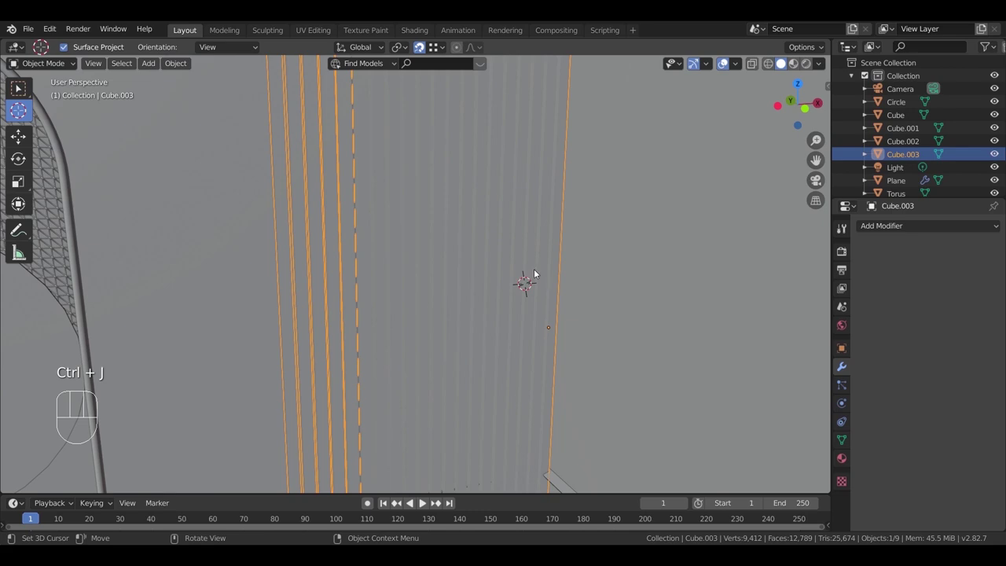
pyautogui.press('g')
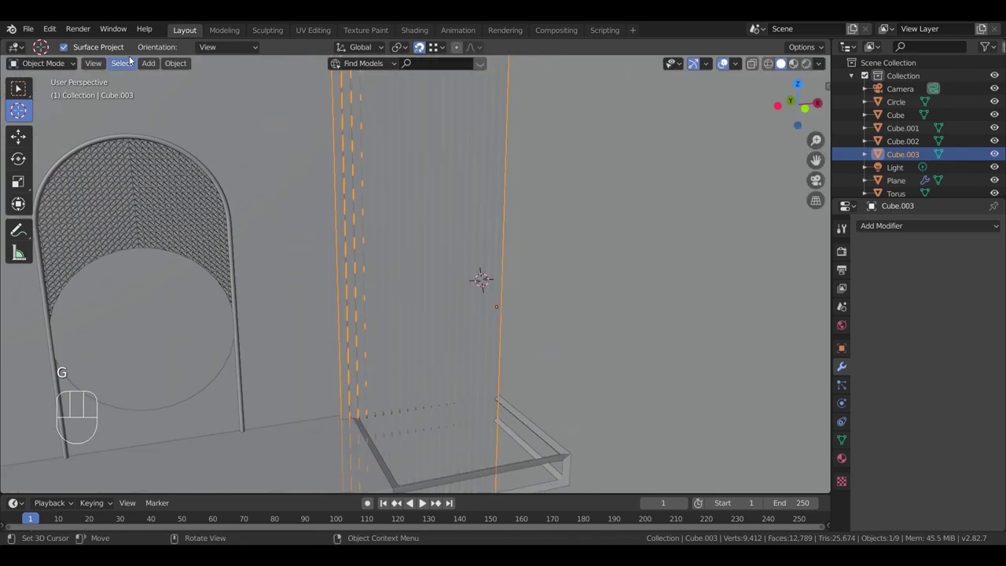
pyautogui.moveTo(176, 61); pyautogui.dragTo(363, 190)
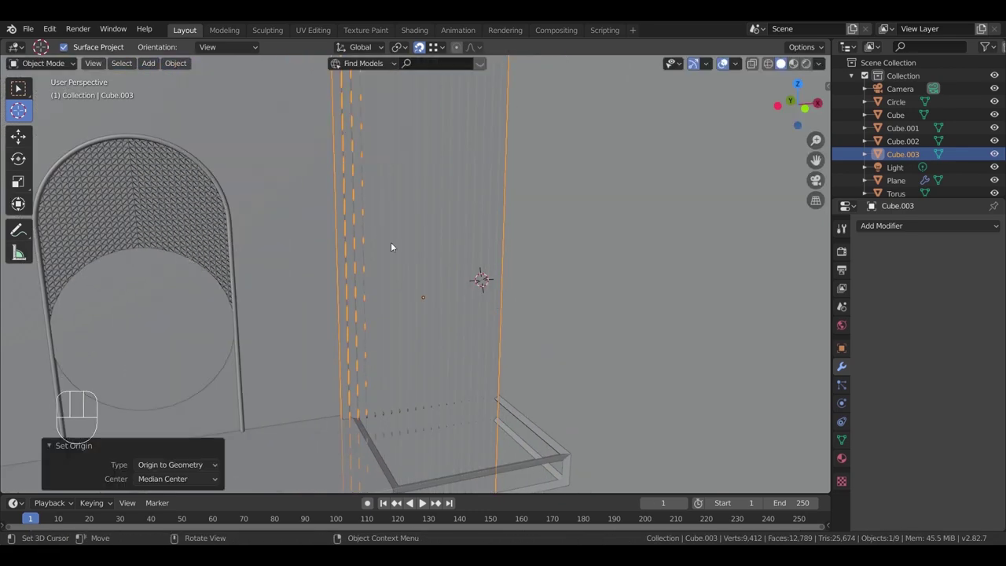
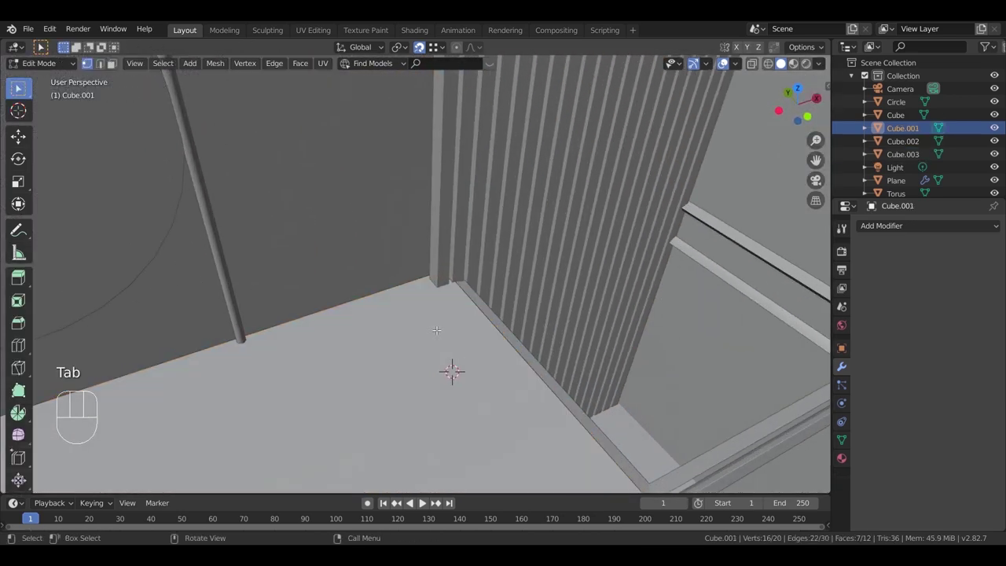
# Step: Loop-cut the countertop with Ctrl+R and hide selected faces to isolate its end section
pyautogui.press('ctrl+r')
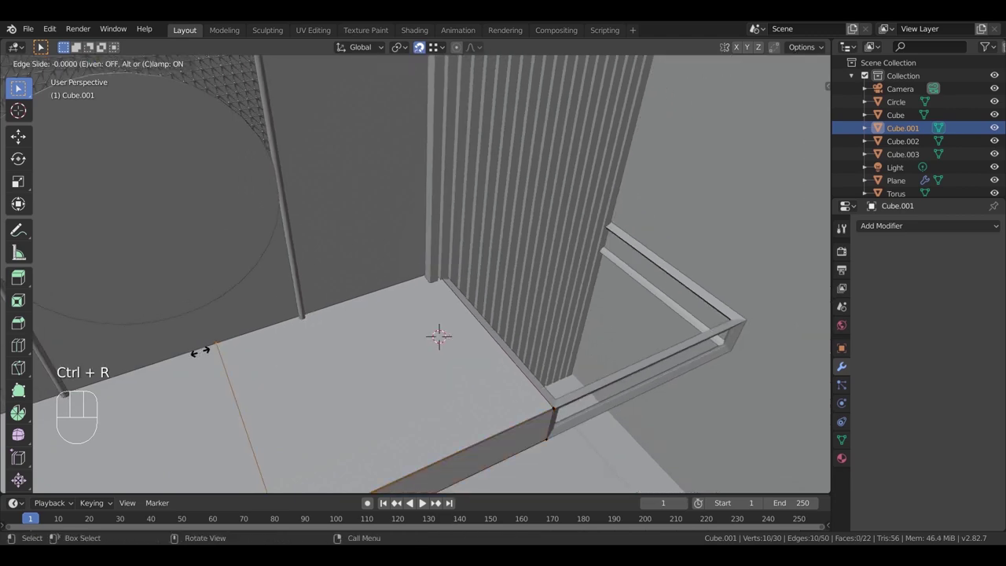
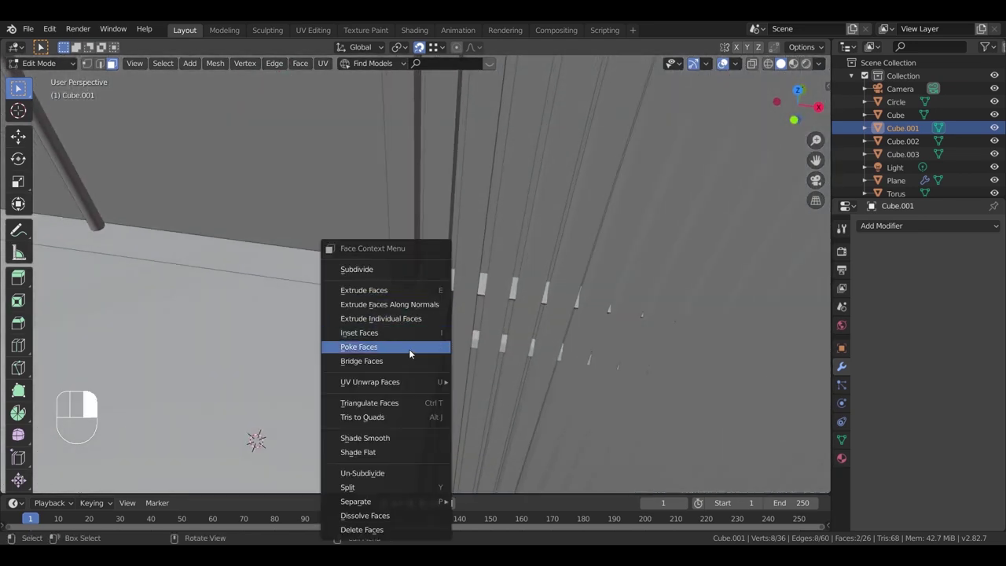
pyautogui.middleClick(453, 304)
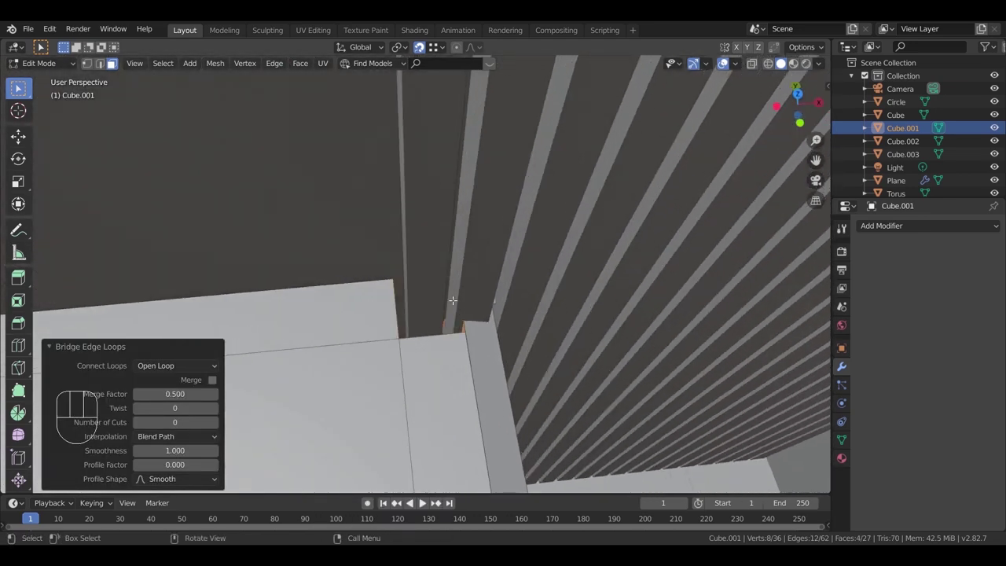
pyautogui.press('Tab')
pyautogui.click(456, 270)
pyautogui.press('h')
pyautogui.moveTo(411, 290); pyautogui.dragTo(397, 276)
pyautogui.click(519, 184)
pyautogui.press('h')
pyautogui.moveTo(407, 268); pyautogui.dragTo(330, 241)
pyautogui.click(328, 229)
pyautogui.press('h')
pyautogui.click(361, 232)
pyautogui.press('Tab')
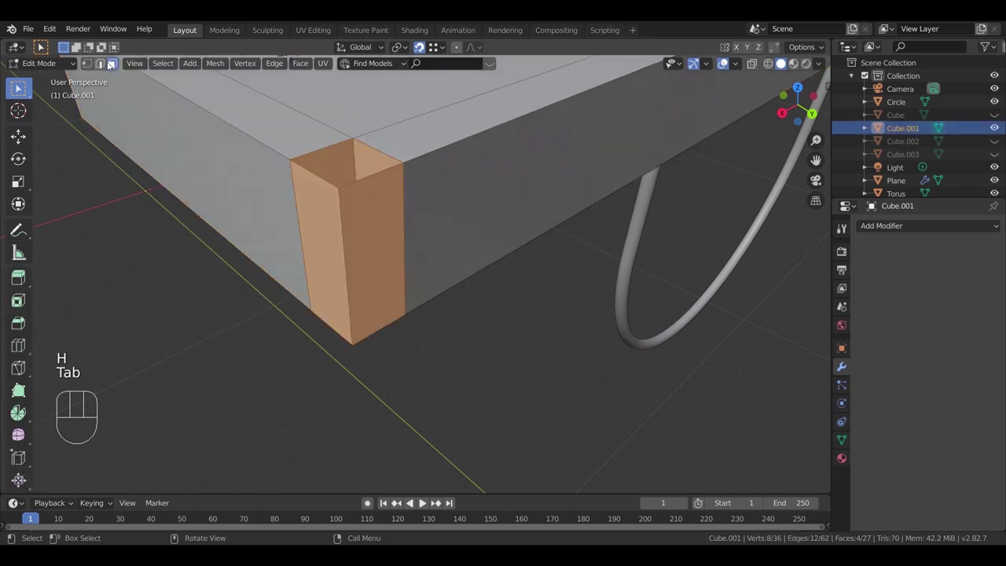
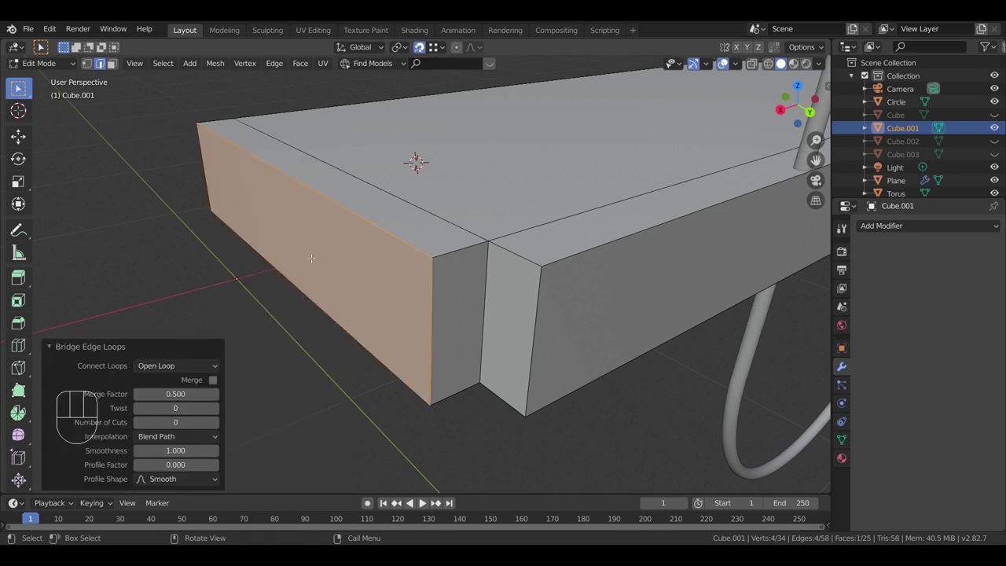
# Step: Unhide with Alt+H, select the countertop end faces and fill the gap in Cube.001
pyautogui.press('Tab')
pyautogui.moveTo(364, 308); pyautogui.dragTo(446, 267)
pyautogui.press('alt+h')
pyautogui.click(365, 293)
pyautogui.moveTo(402, 351); pyautogui.dragTo(413, 321)
pyautogui.click(413, 315)
pyautogui.press('Tab')
pyautogui.click(92, 64)
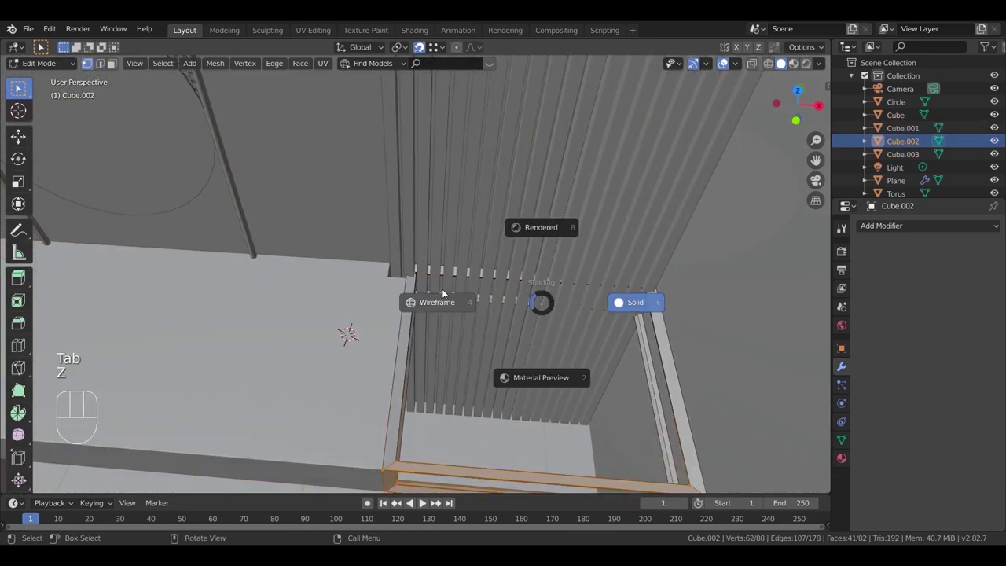
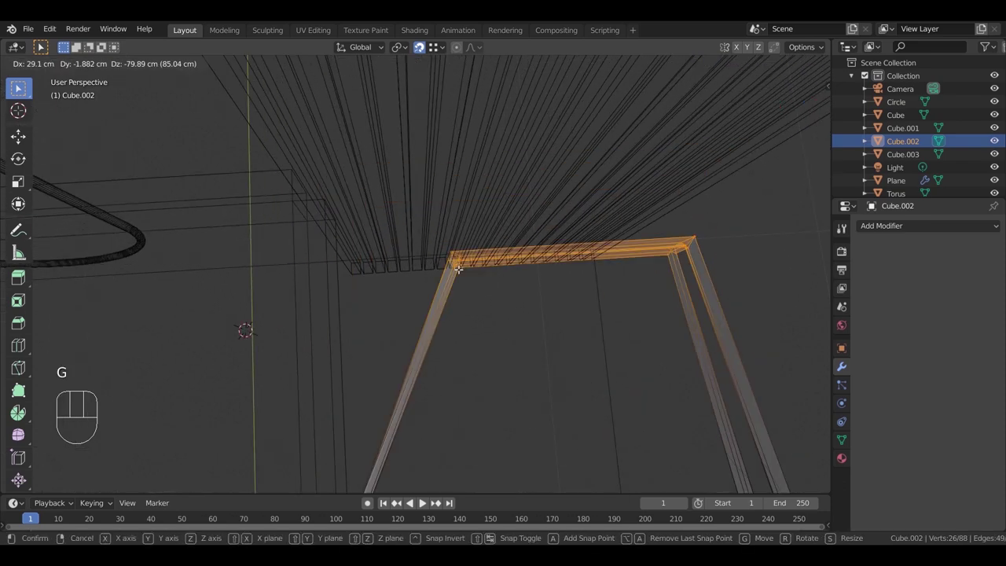
# Step: Finish shifting the shelf frame rails along one axis and leave Cube.002's mesh
pyautogui.press('g')
pyautogui.press('g')
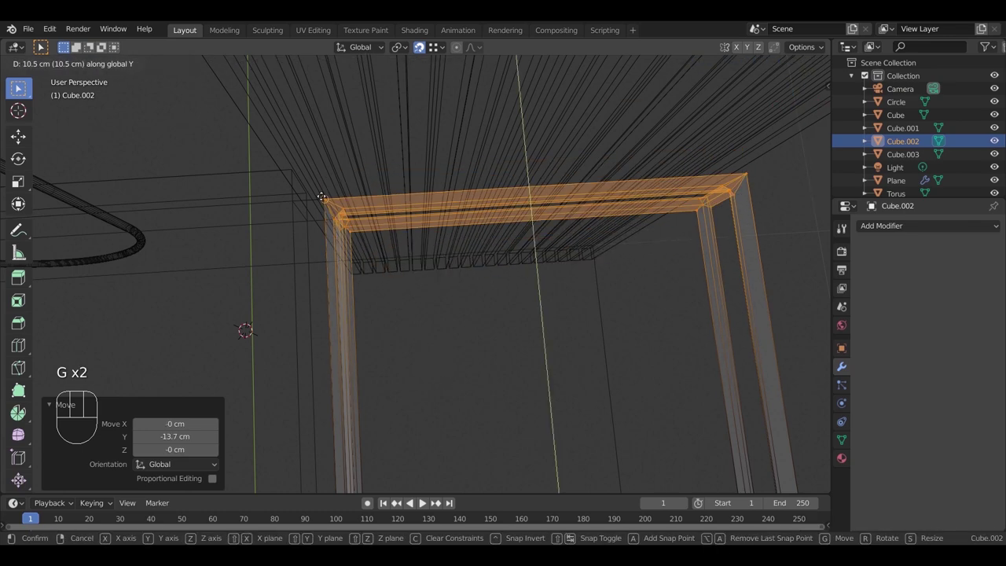
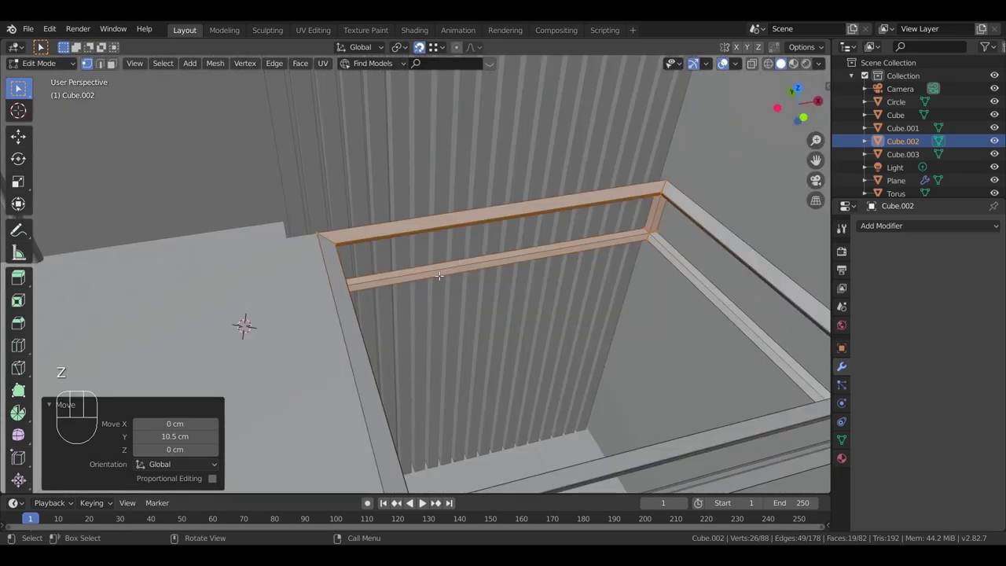
pyautogui.press('Tab')
# Step: Select the room box Cube at the ceiling corner and begin a new edge loop cut
pyautogui.moveTo(515, 323); pyautogui.dragTo(542, 301)
pyautogui.moveTo(488, 240); pyautogui.dragTo(478, 303)
pyautogui.moveTo(471, 270); pyautogui.dragTo(465, 237)
pyautogui.moveTo(436, 321); pyautogui.dragTo(409, 215)
pyautogui.click(391, 141)
pyautogui.press('Tab')
pyautogui.press('ctrl+r')
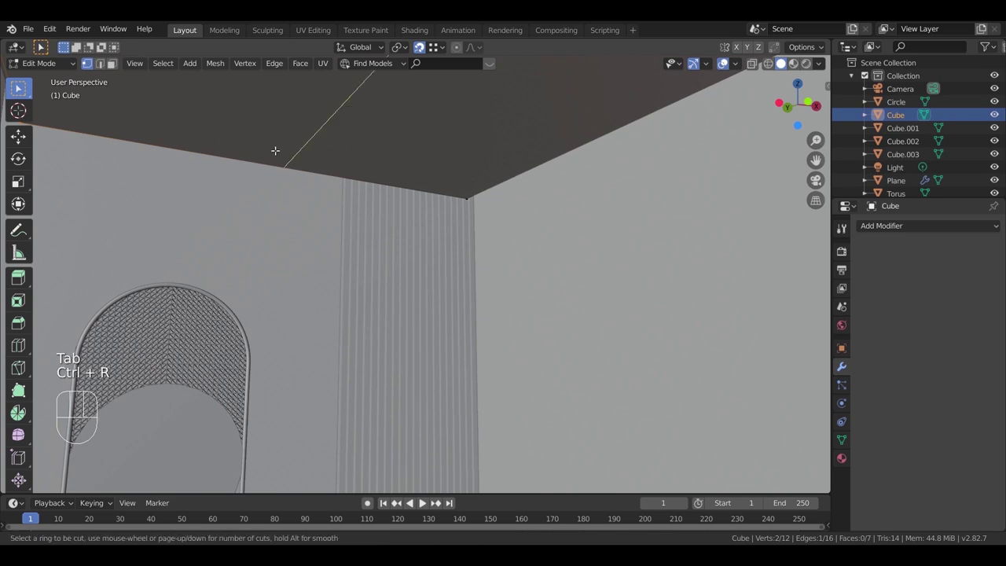
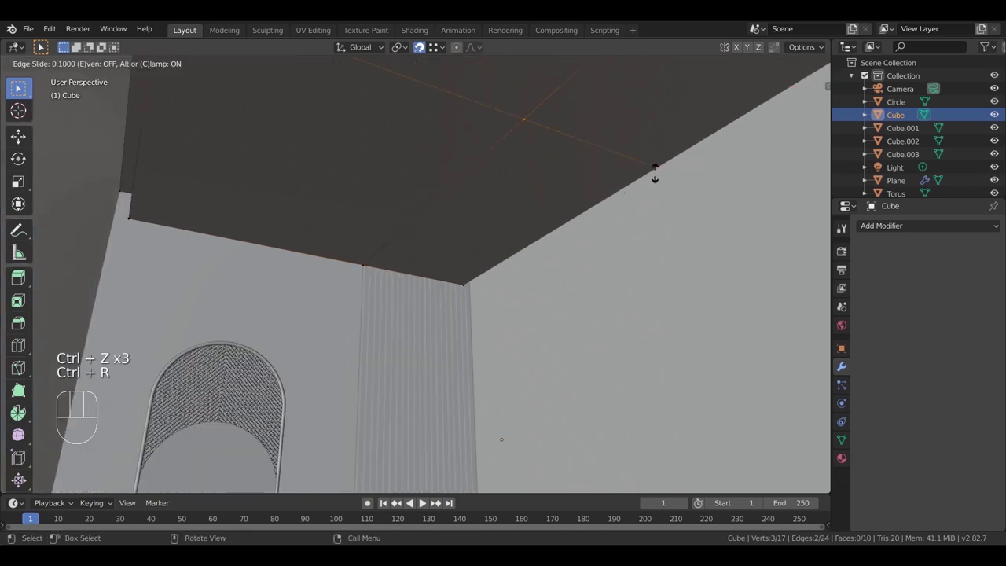
# Step: Slide the new ceiling edge loop about 188 cm along the room's length (Y)
pyautogui.press('g')
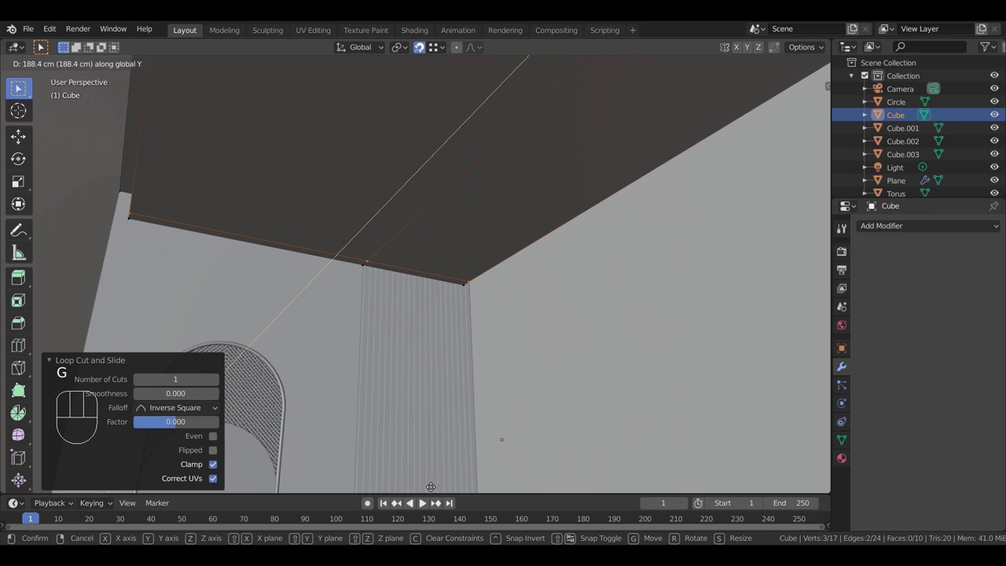
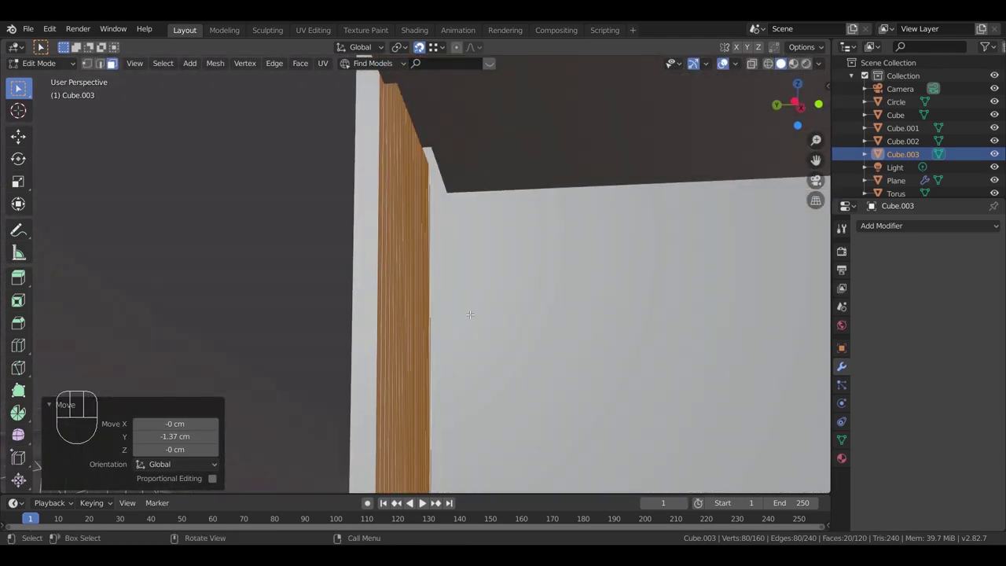
# Step: Nudge the slat wall's edge about 1 cm along Y and leave its mesh
pyautogui.press('g')
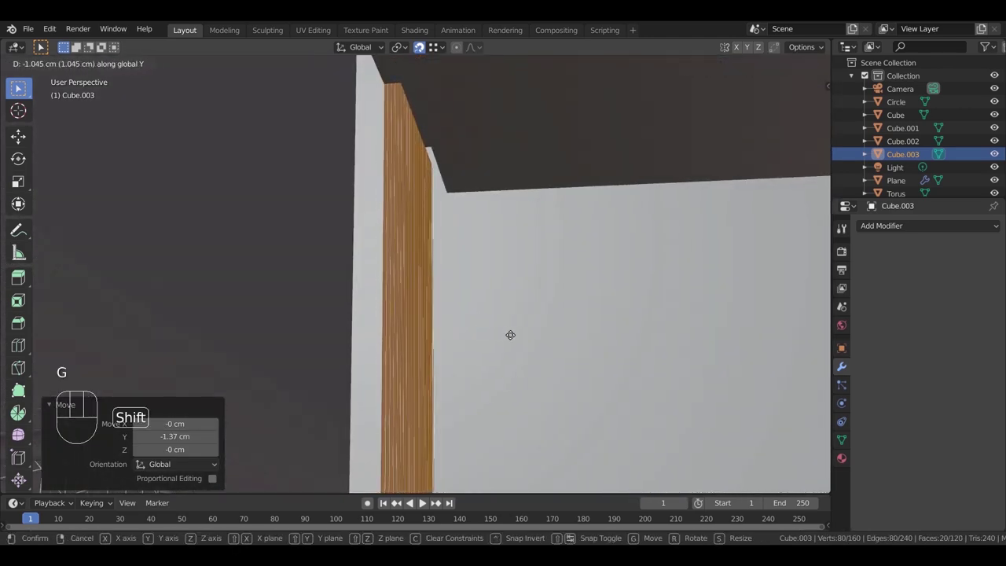
pyautogui.scroll(3)
pyautogui.scroll(3)
pyautogui.press('Tab')
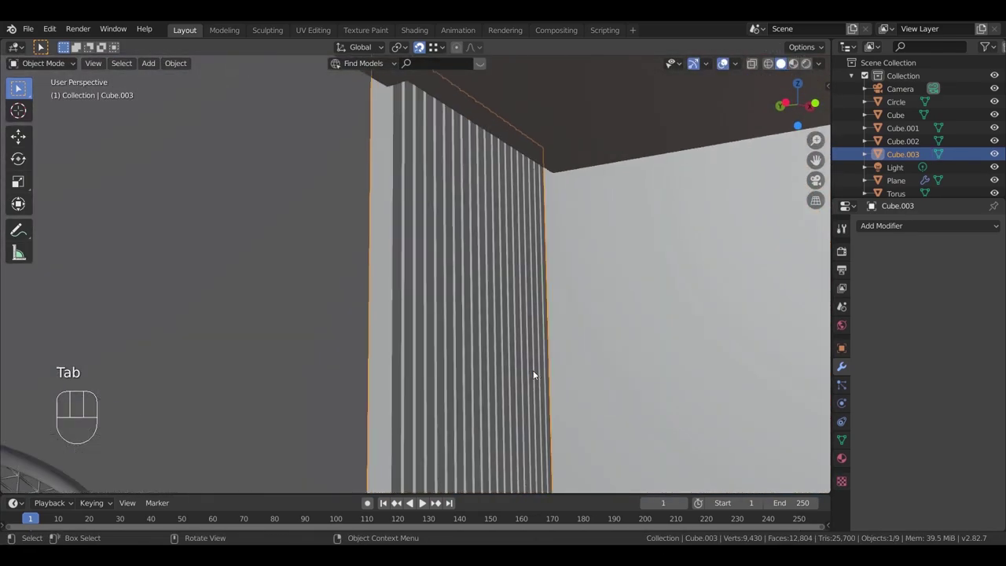
# Step: Select the neighbouring wall piece Cube.001 and edit its mesh in see-through wireframe
pyautogui.moveTo(527, 401); pyautogui.dragTo(540, 442)
pyautogui.moveTo(514, 317); pyautogui.dragTo(459, 305)
pyautogui.click(399, 450)
pyautogui.moveTo(443, 455); pyautogui.dragTo(500, 424)
pyautogui.moveTo(478, 344); pyautogui.dragTo(420, 219)
pyautogui.press('Tab')
pyautogui.press('g')
pyautogui.press('Tab')
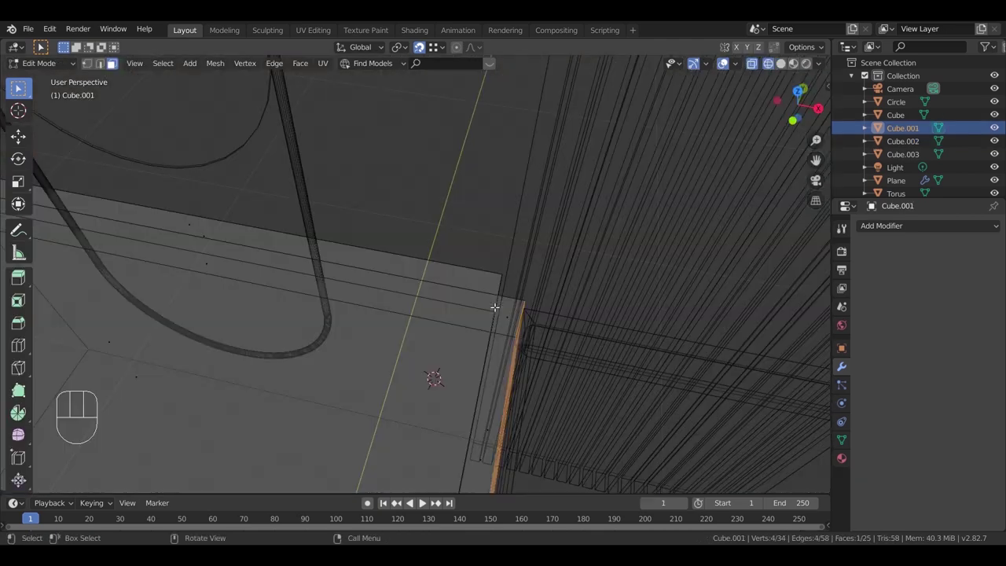
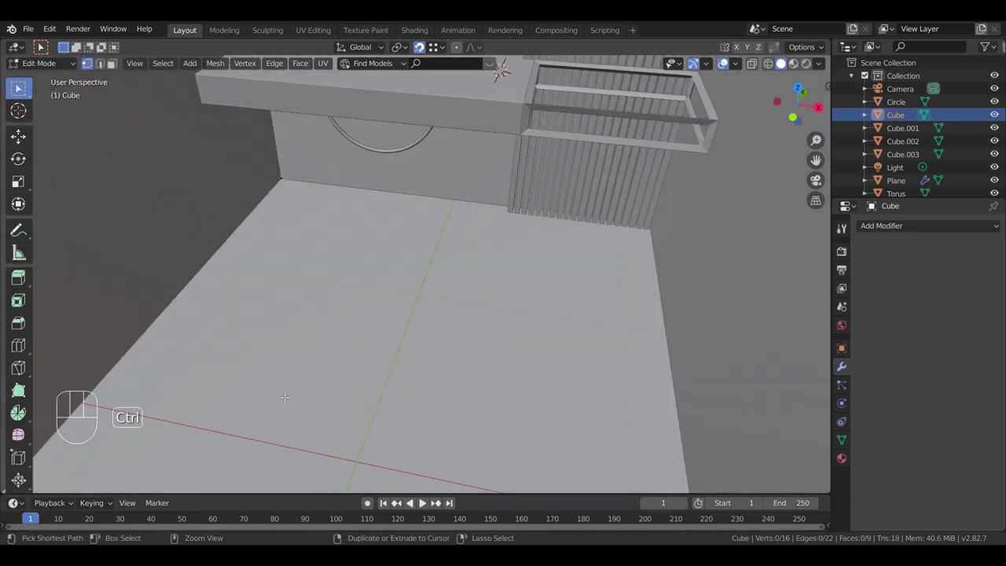
# Step: Cut a floor loop near the wall, extrude the strip 8 cm and bevel its top edge with three segments
pyautogui.press('ctrl+r')
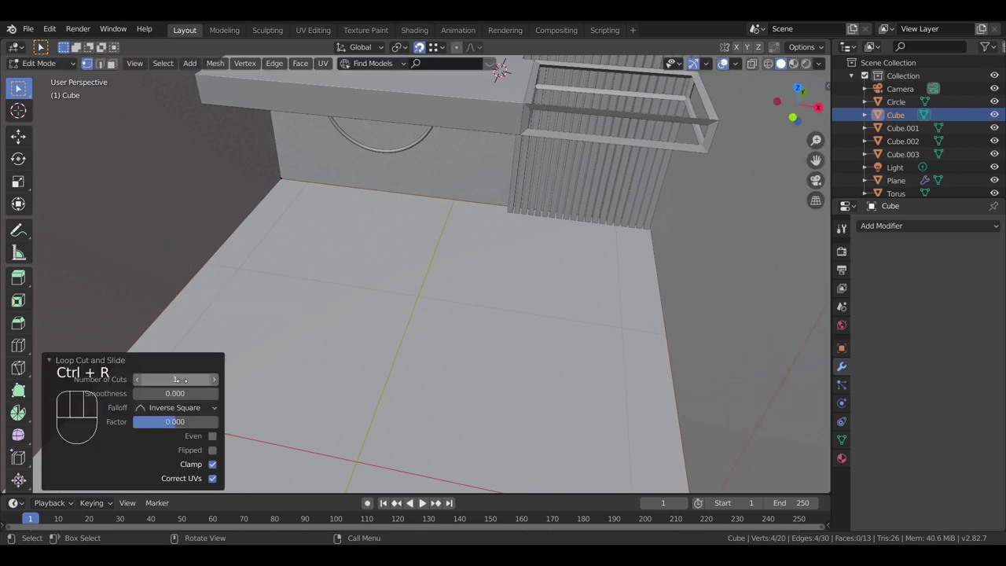
pyautogui.press('g')
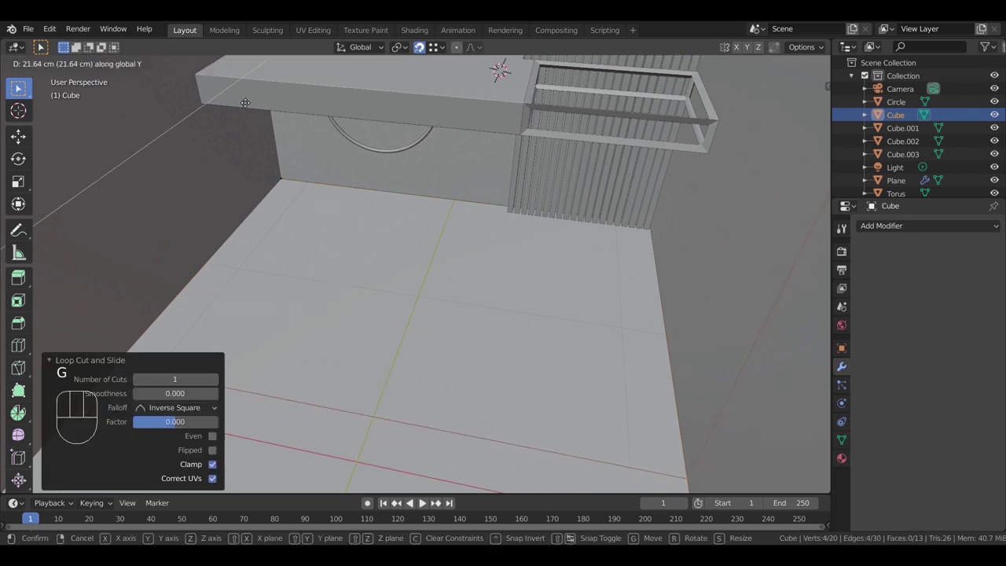
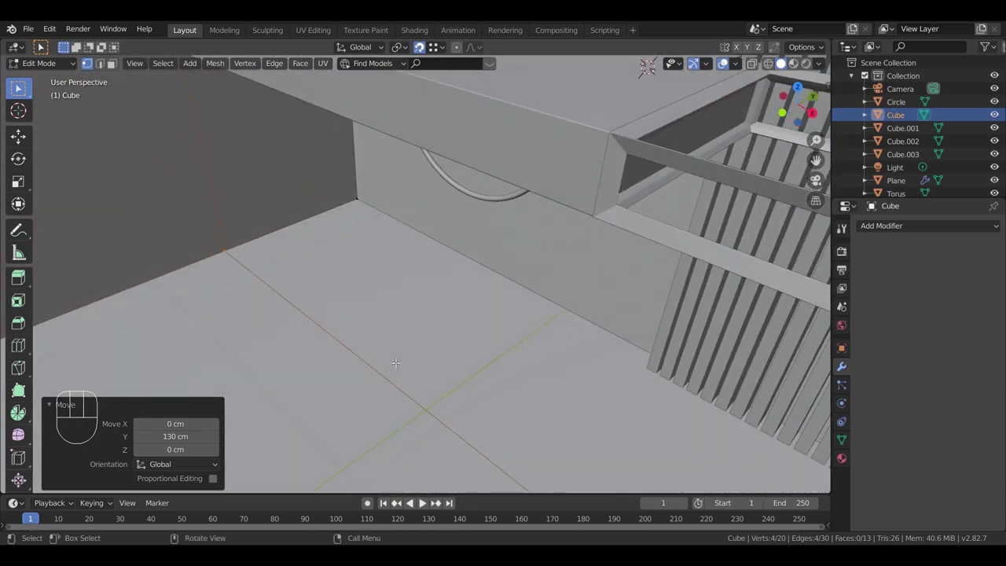
pyautogui.scroll(3)
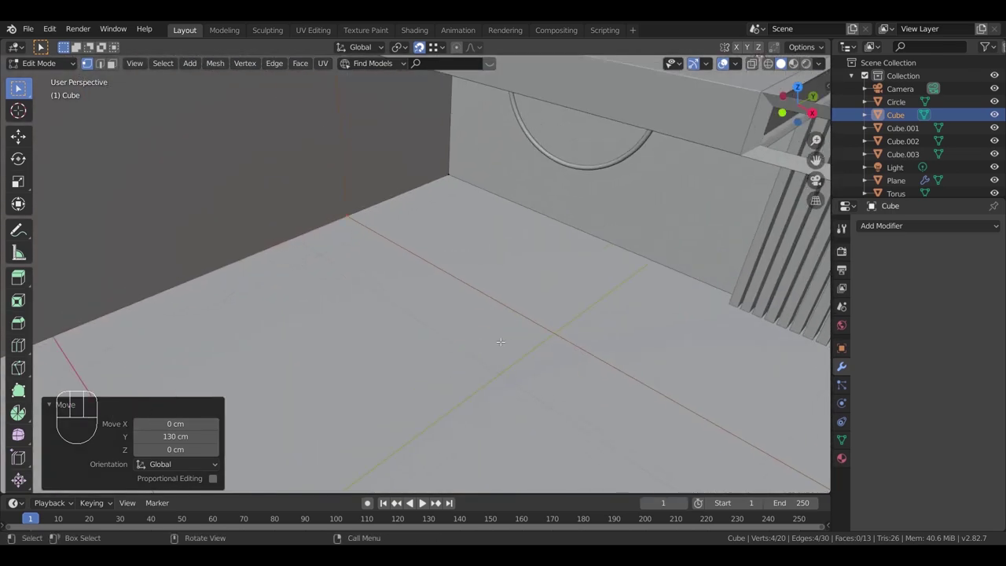
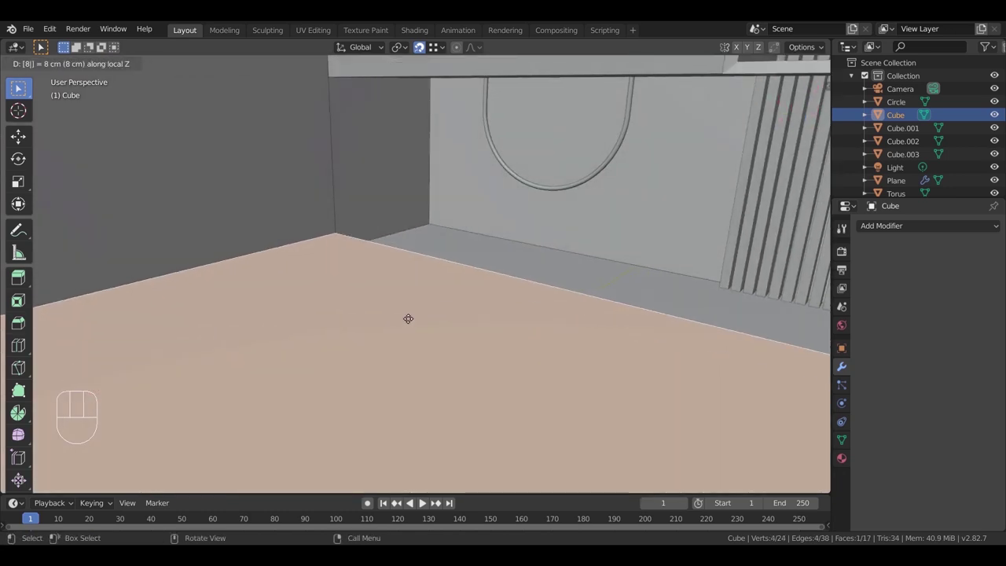
pyautogui.press('g')
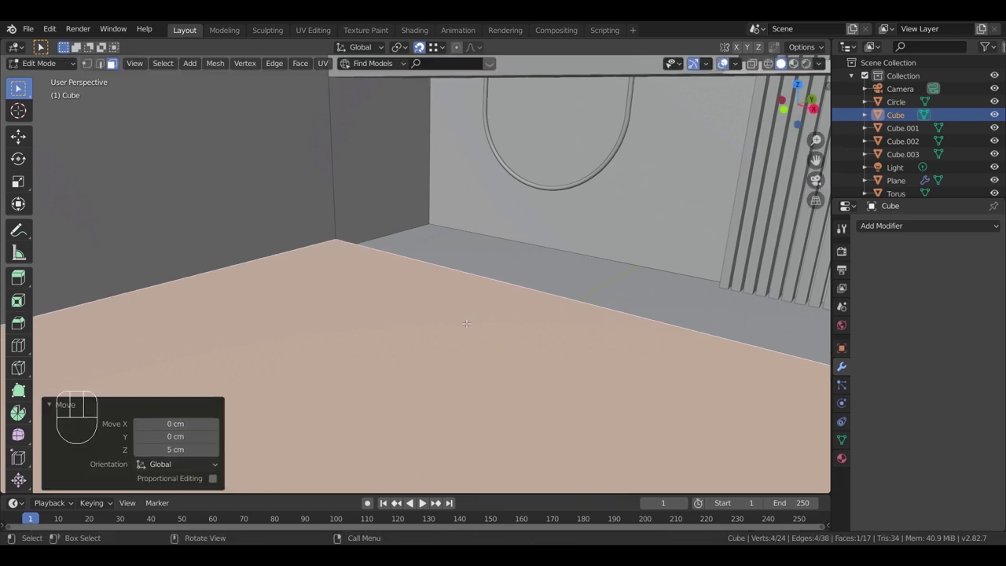
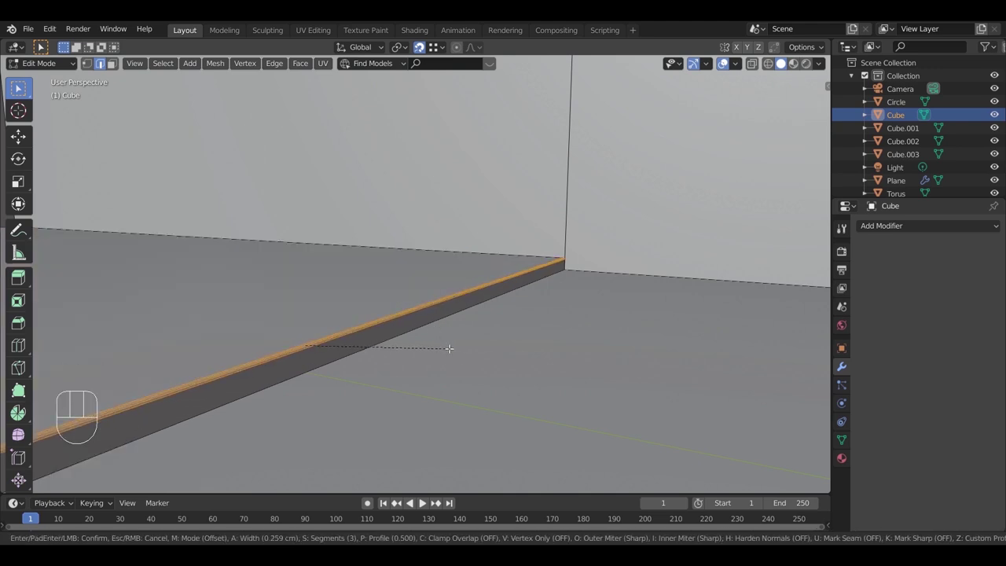
pyautogui.press('Tab')
# Step: Place a new 2 × 12 × 12 cm block Cube.004 resting on the floor by the wall
pyautogui.moveTo(489, 364); pyautogui.dragTo(602, 389)
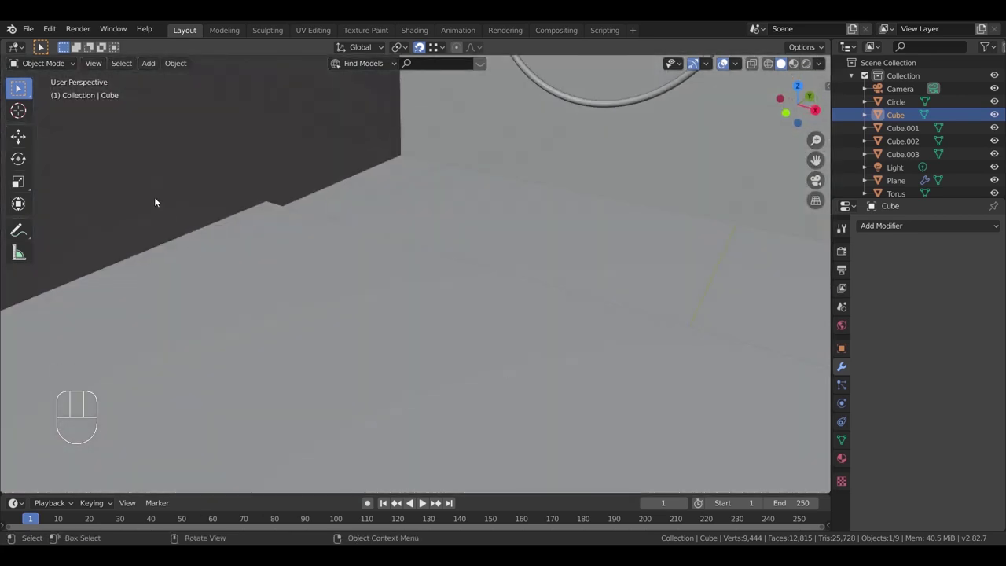
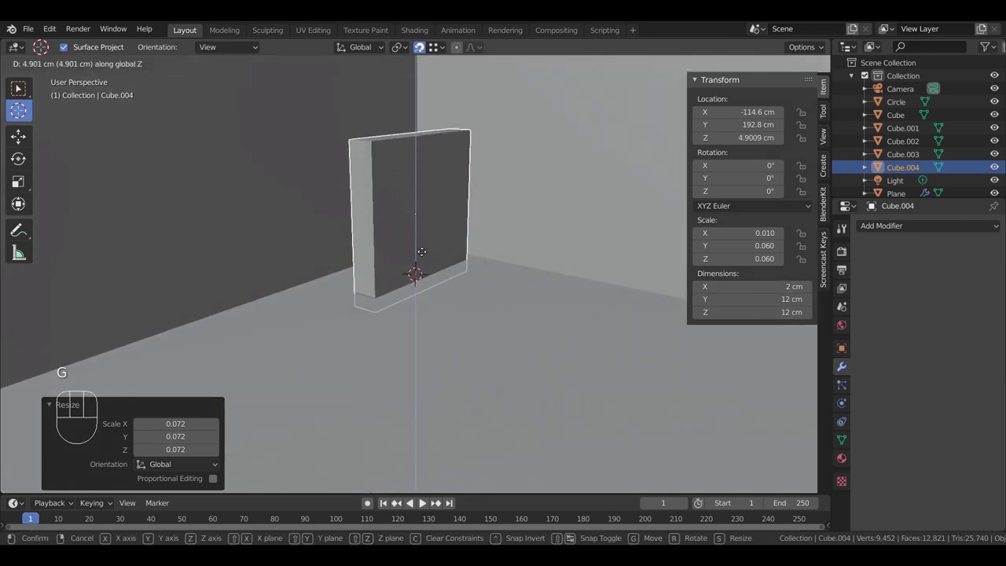
pyautogui.moveTo(457, 294); pyautogui.dragTo(493, 280)
pyautogui.moveTo(454, 316); pyautogui.dragTo(474, 319)
pyautogui.scroll(3)
pyautogui.scroll(3)
pyautogui.scroll(3)
pyautogui.scroll(3)
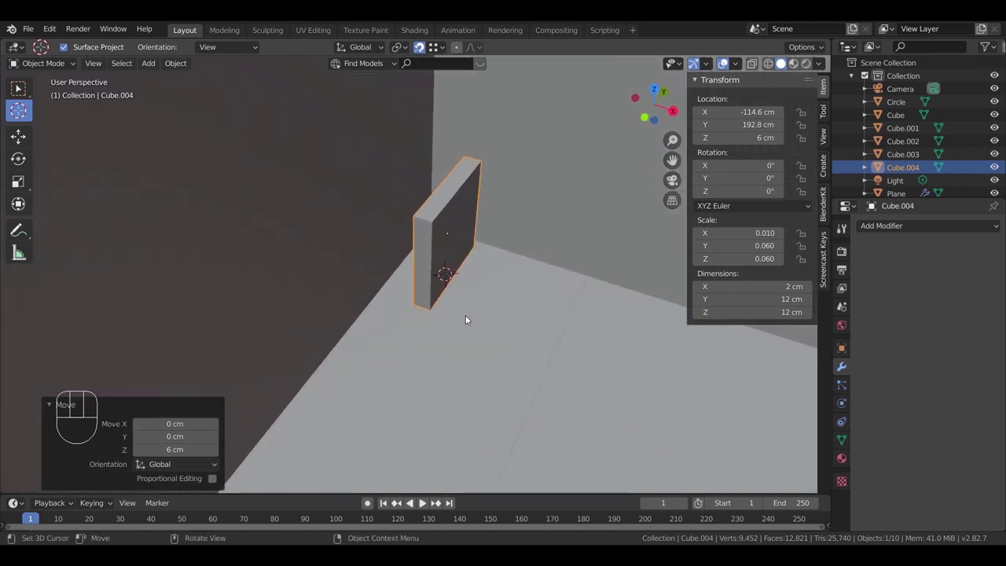
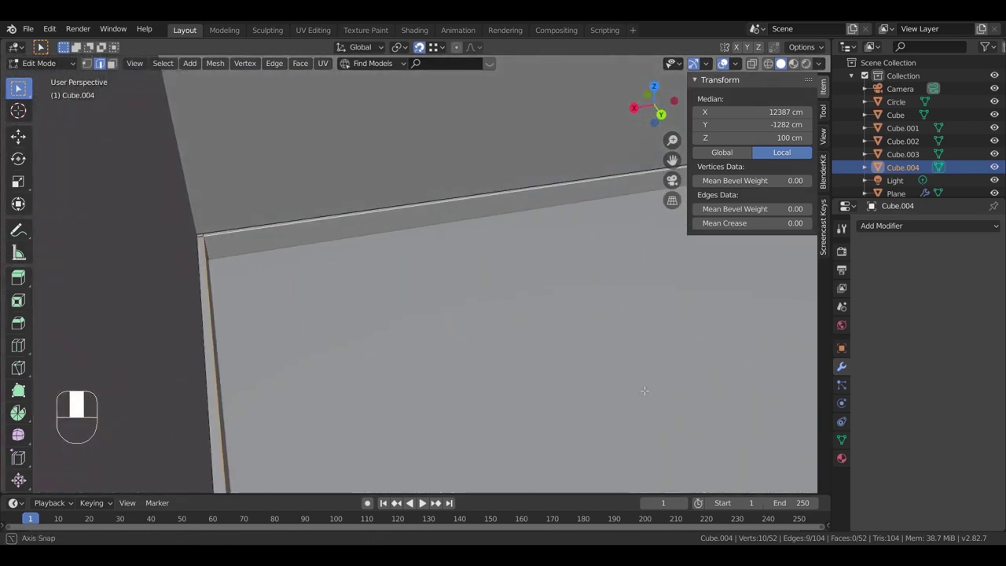
# Step: Select the skirting strip's top edges and round them with a 2.5 cm three-segment bevel
pyautogui.moveTo(633, 380); pyautogui.dragTo(289, 382)
pyautogui.middleClick(374, 374)
pyautogui.middleClick(422, 329)
pyautogui.press('Tab')
pyautogui.press('ctrl+a')
pyautogui.press('Tab')
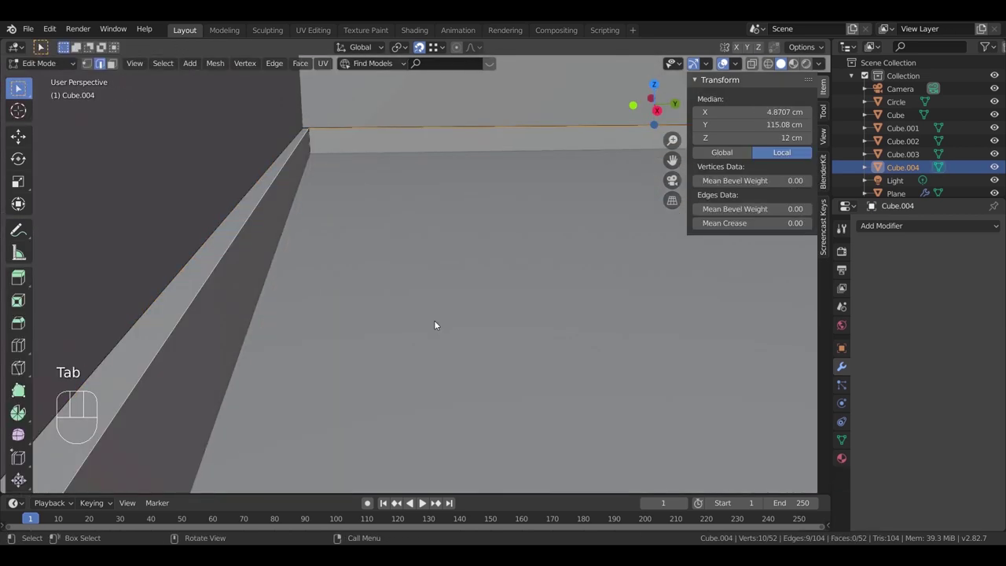
pyautogui.press('ctrl+b')
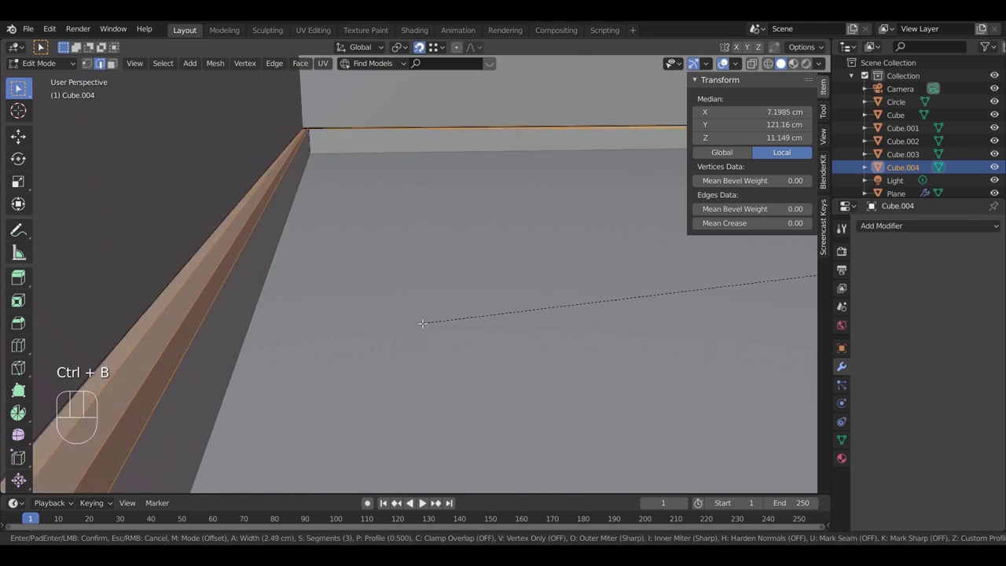
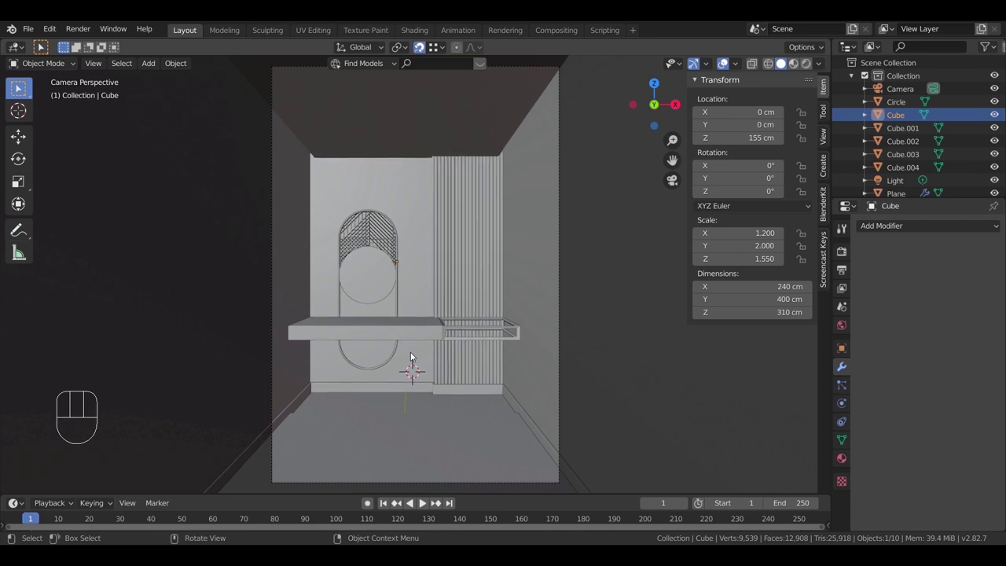
# Step: Select the mirror's circle, plane and torus frame and lift them to about 207.75 cm
pyautogui.click(383, 256)
pyautogui.click(385, 233)
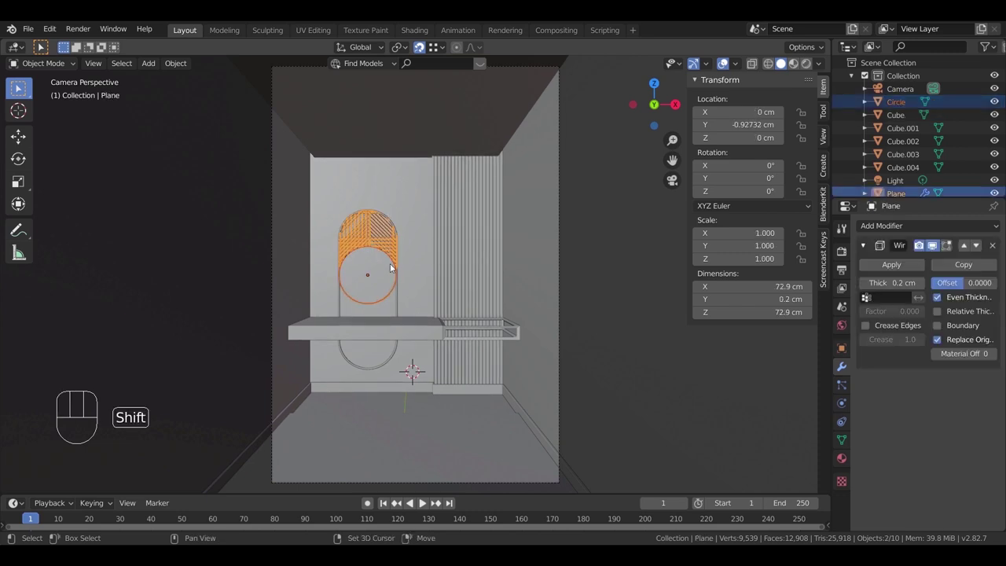
pyautogui.click(401, 298)
pyautogui.press('s')
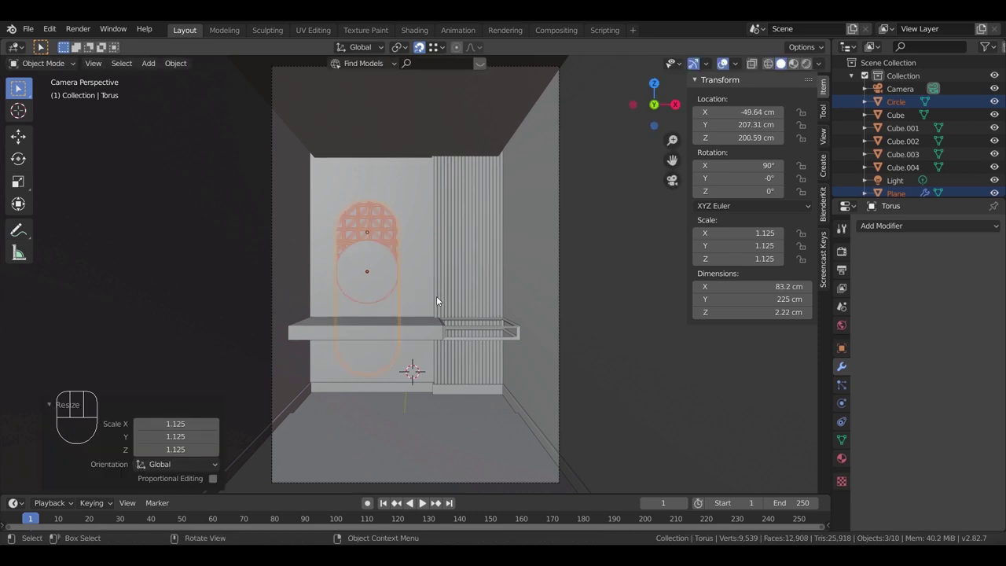
pyautogui.press('g')
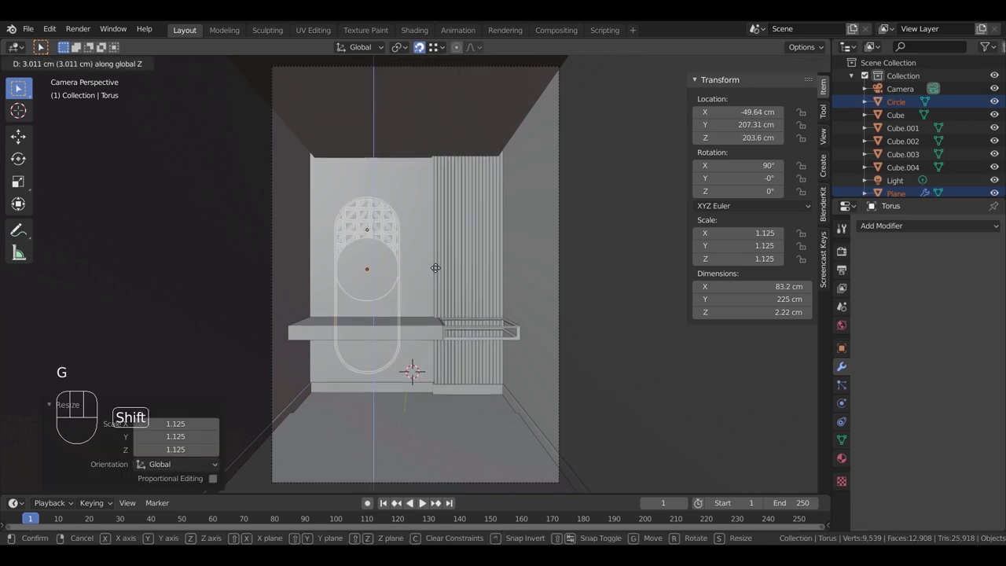
pyautogui.click(430, 274)
pyautogui.press('ctrl+z')
# Step: Shift the mirror pieces about 8 cm back toward 199 cm depth, viewed edge-on
pyautogui.middleClick(406, 288)
pyautogui.press('KP_Decimal')
pyautogui.moveTo(477, 285); pyautogui.dragTo(410, 302)
pyautogui.press('g')
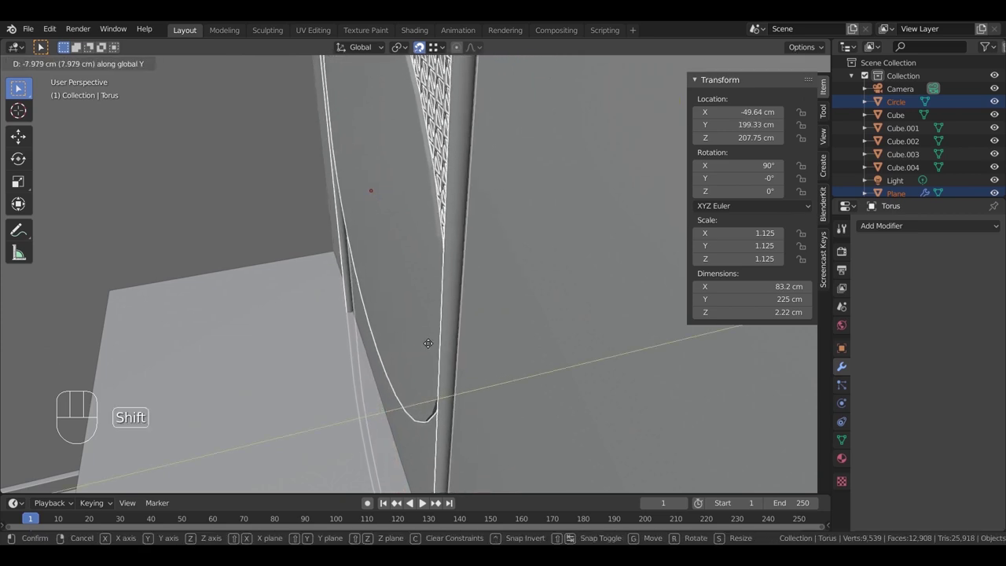
pyautogui.moveTo(379, 333); pyautogui.dragTo(430, 325)
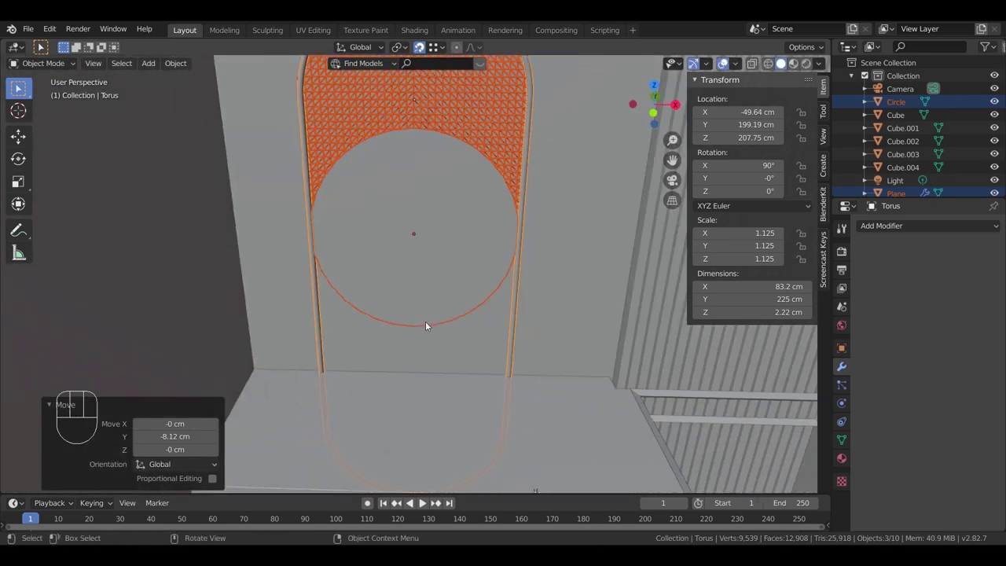
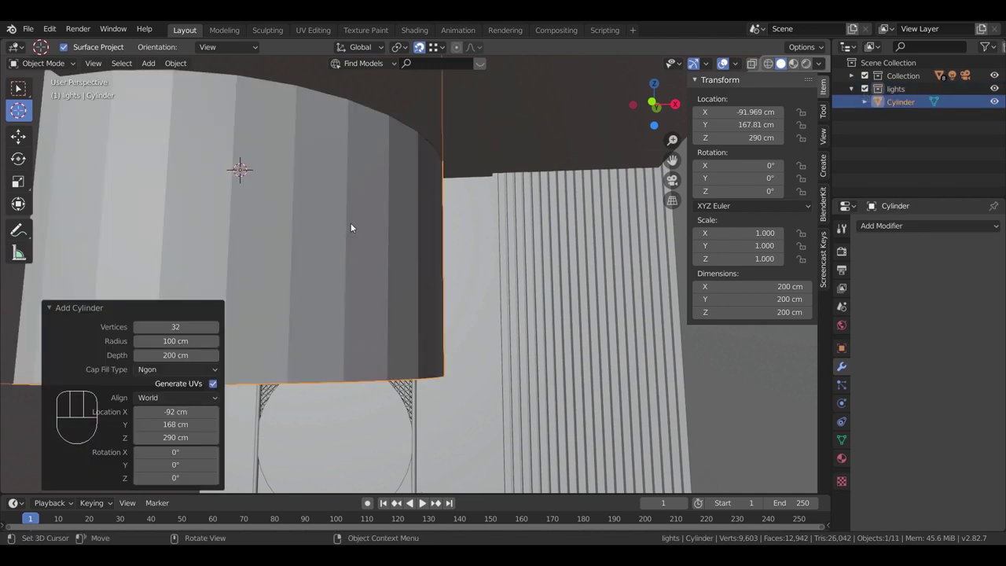
# Step: Shrink the ceiling cylinder to 3.78 cm wide and flatten it to a 0.4 cm disc
pyautogui.press('s')
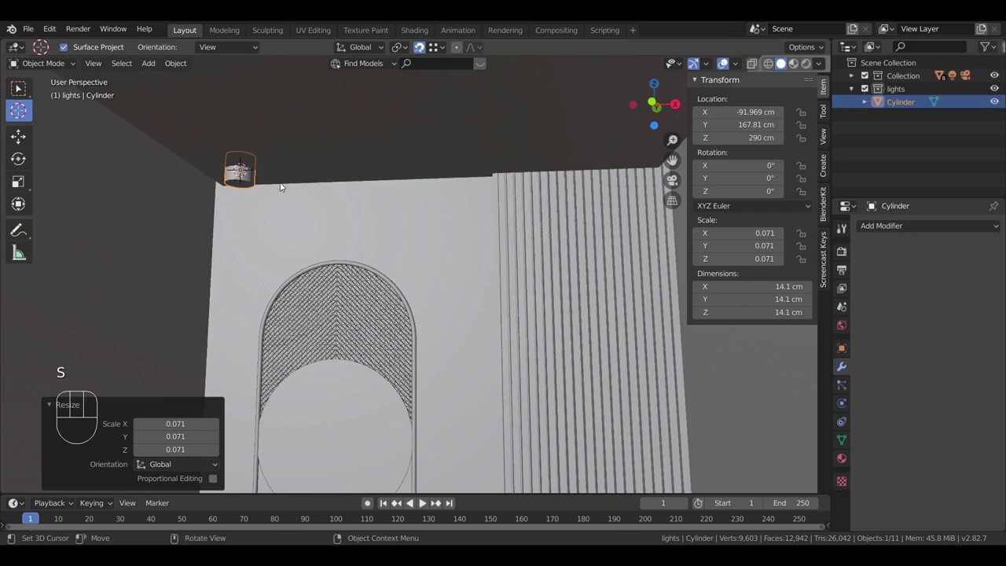
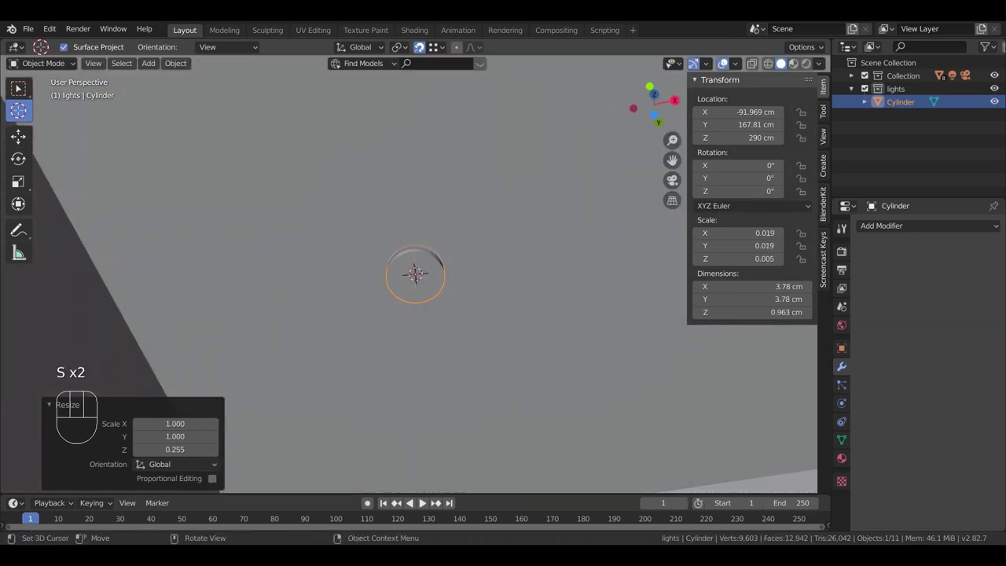
pyautogui.scroll(3)
pyautogui.moveTo(463, 275); pyautogui.dragTo(468, 300)
pyautogui.press('s')
pyautogui.moveTo(516, 335); pyautogui.dragTo(509, 307)
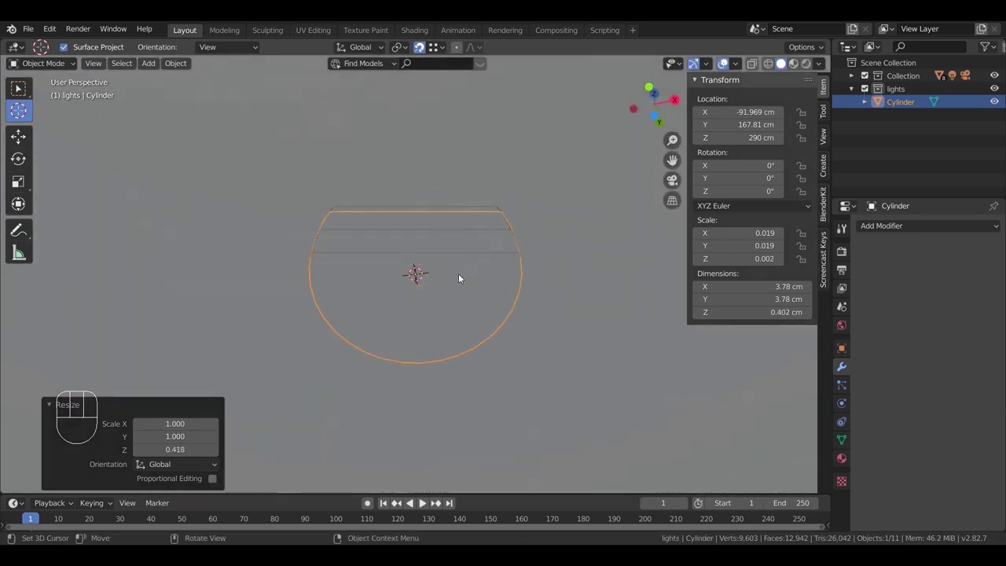
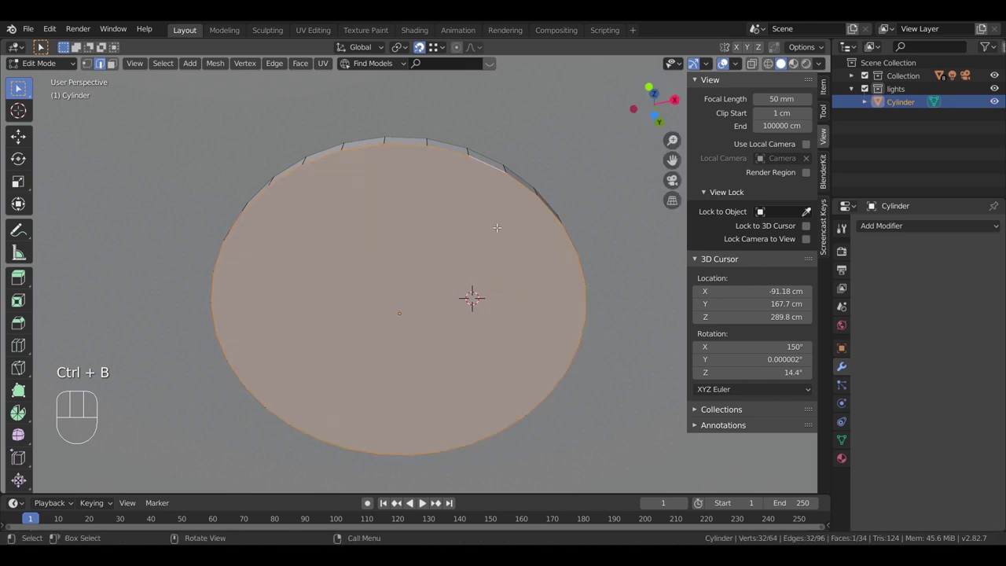
# Step: Inset the disc's top face into a rim, recess the centre inward and inset it again
pyautogui.press('Tab')
pyautogui.press('ctrl+a')
pyautogui.press('Tab')
pyautogui.press('ctrl+b')
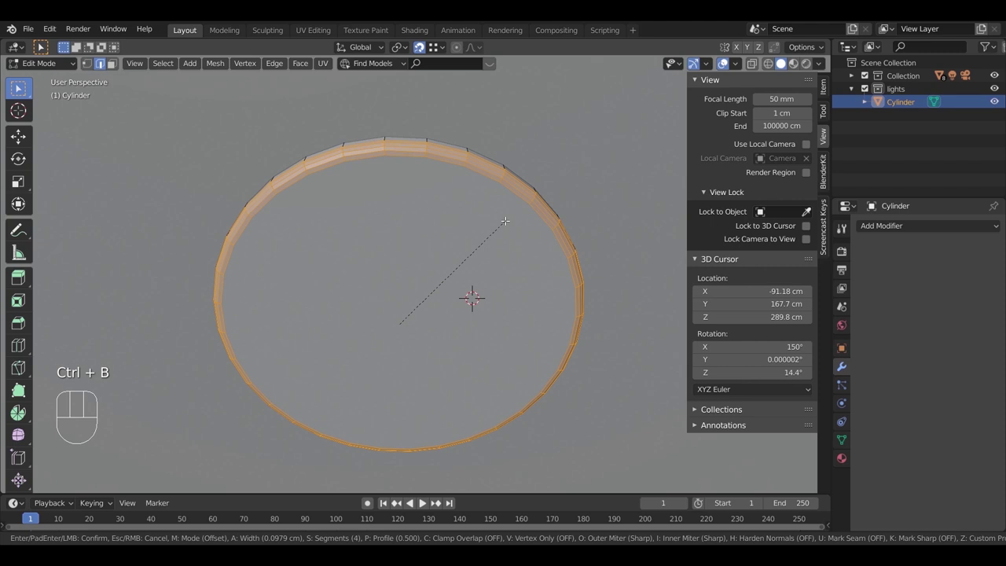
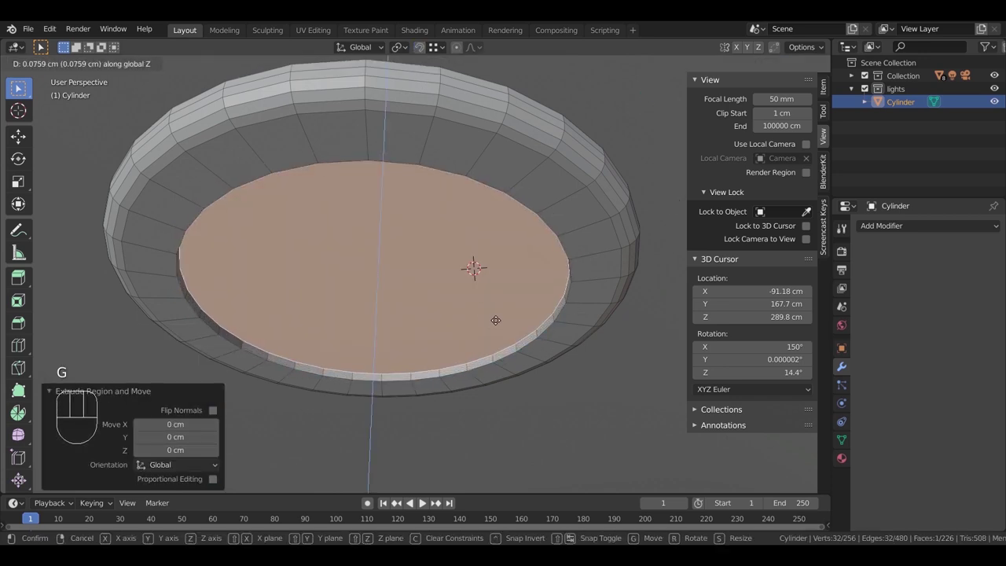
pyautogui.press('e')
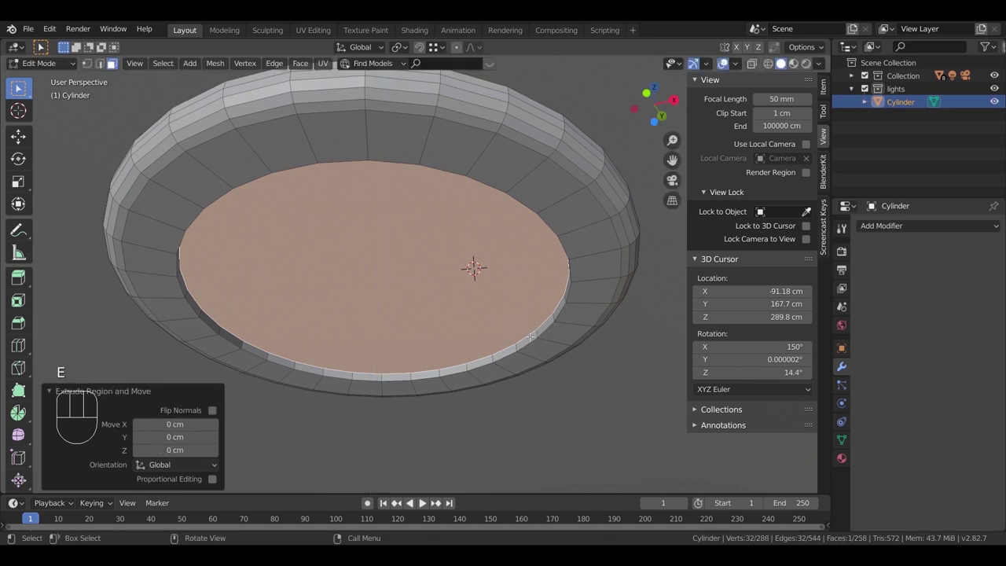
pyautogui.press('i')
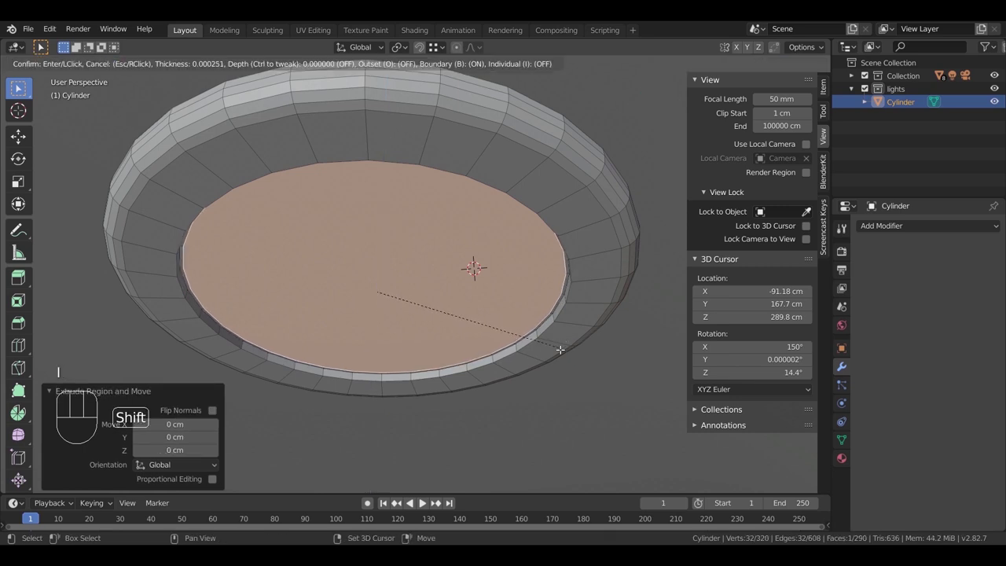
pyautogui.moveTo(499, 308); pyautogui.dragTo(492, 301)
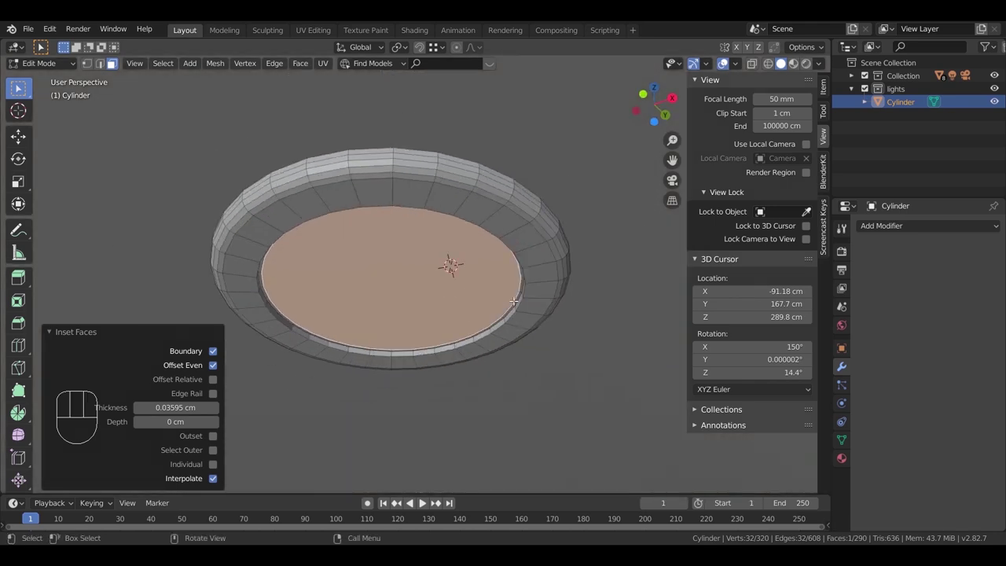
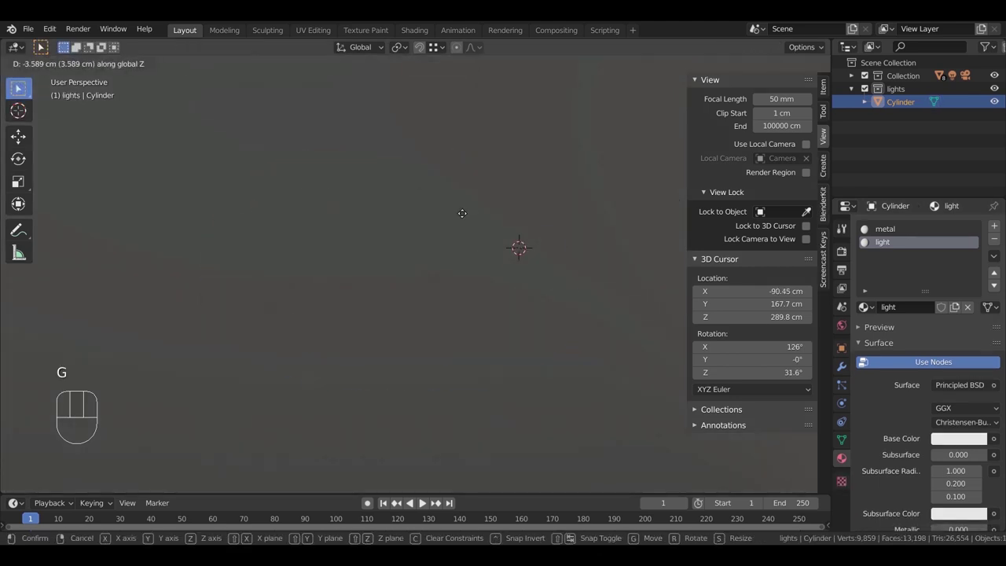
# Step: Place the 3D cursor on the ceiling and snap the downlight flush to it
pyautogui.press('g')
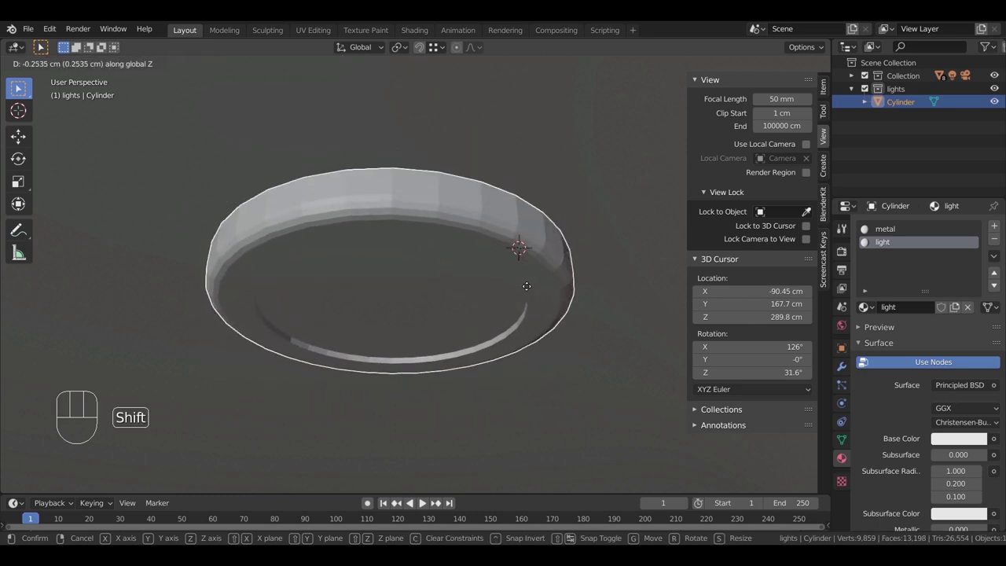
pyautogui.press('KP_0')
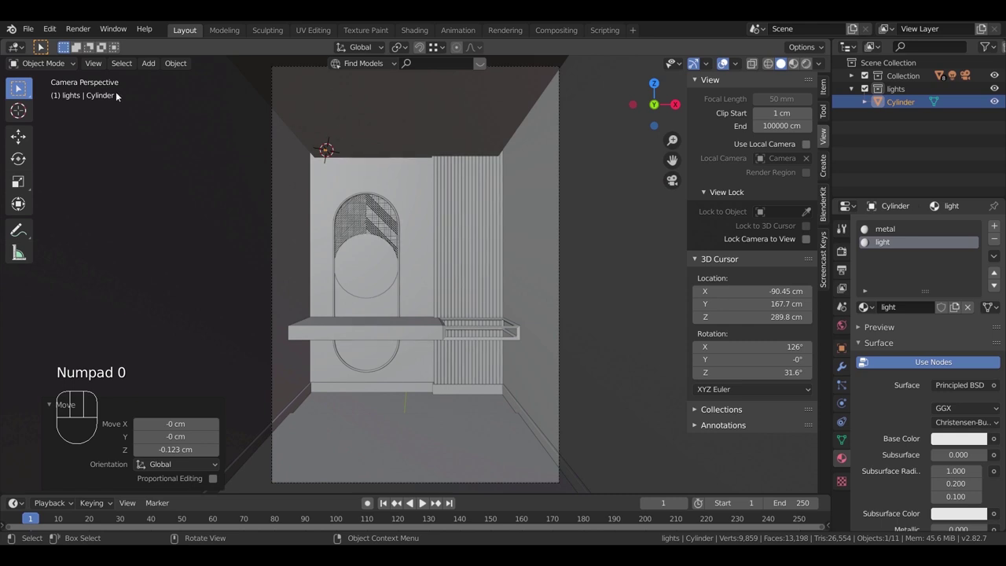
pyautogui.click(18, 87)
pyautogui.click(367, 265)
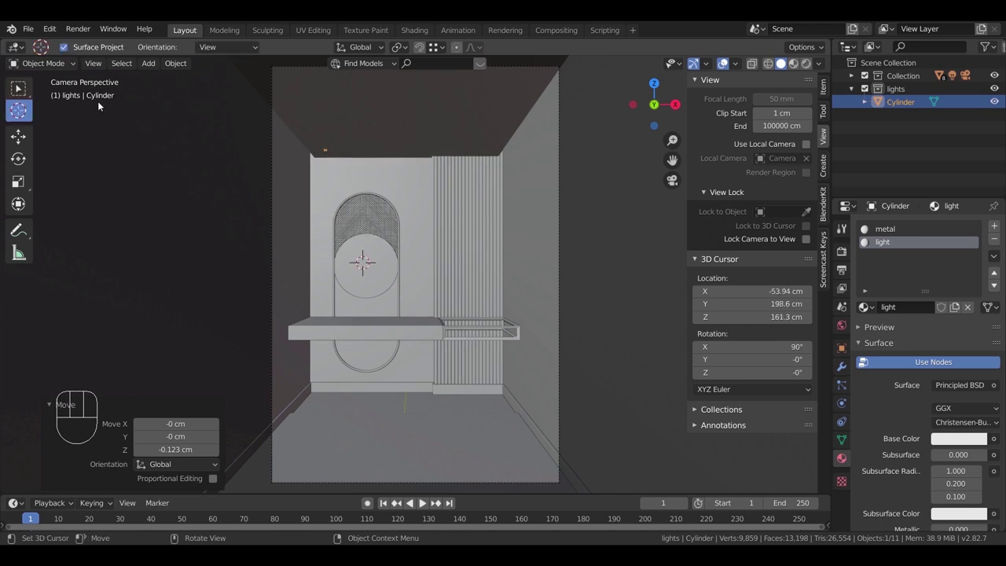
pyautogui.click(24, 92)
pyautogui.press('KP_Decimal')
pyautogui.middleClick(18, 87)
# Step: Scale the downlight up about 1.89 times and shift it across the ceiling in top view
pyautogui.press('s')
pyautogui.click(18, 87)
pyautogui.press('s')
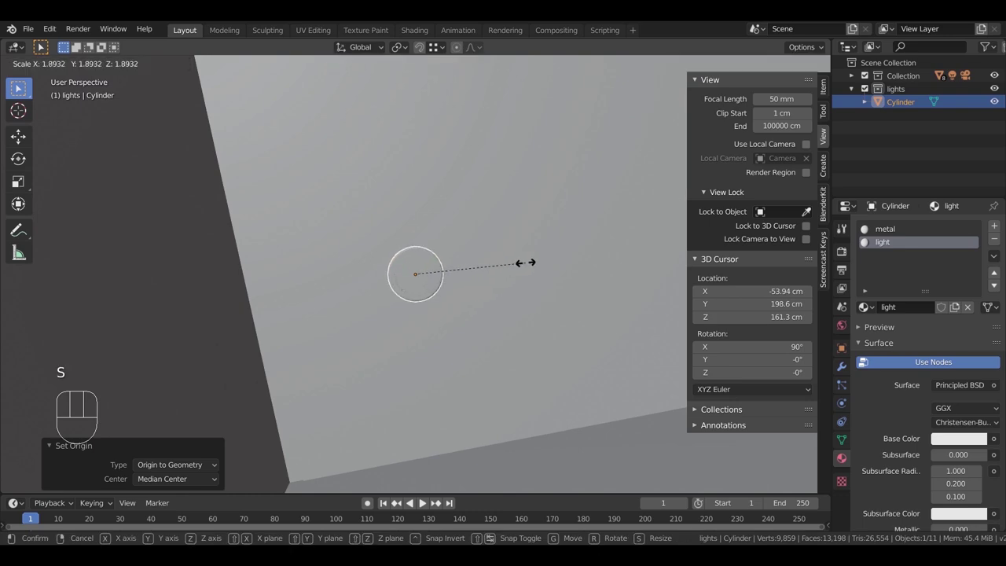
pyautogui.scroll(3)
pyautogui.middleClick(19, 87)
pyautogui.press('s')
pyautogui.scroll(3)
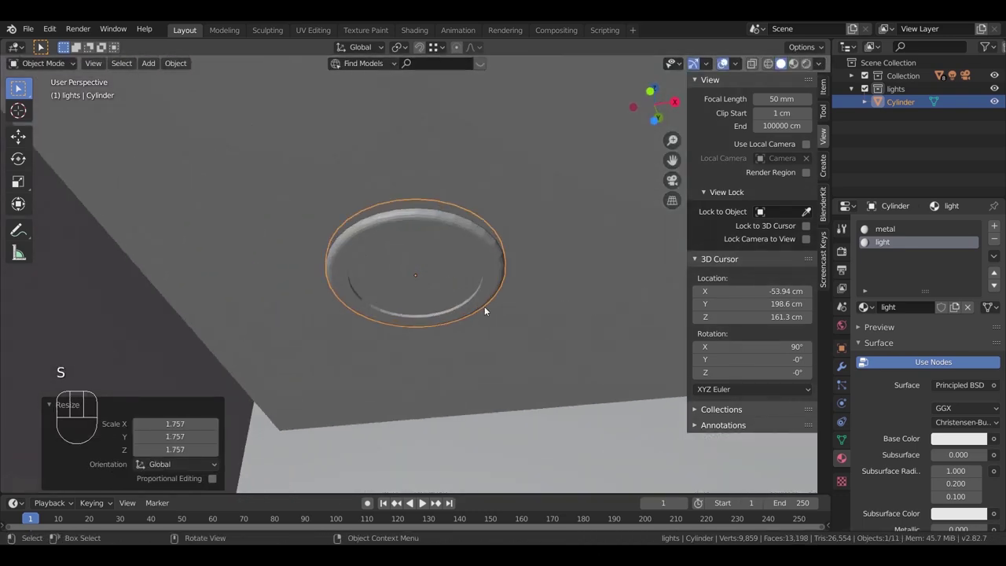
pyautogui.press('g')
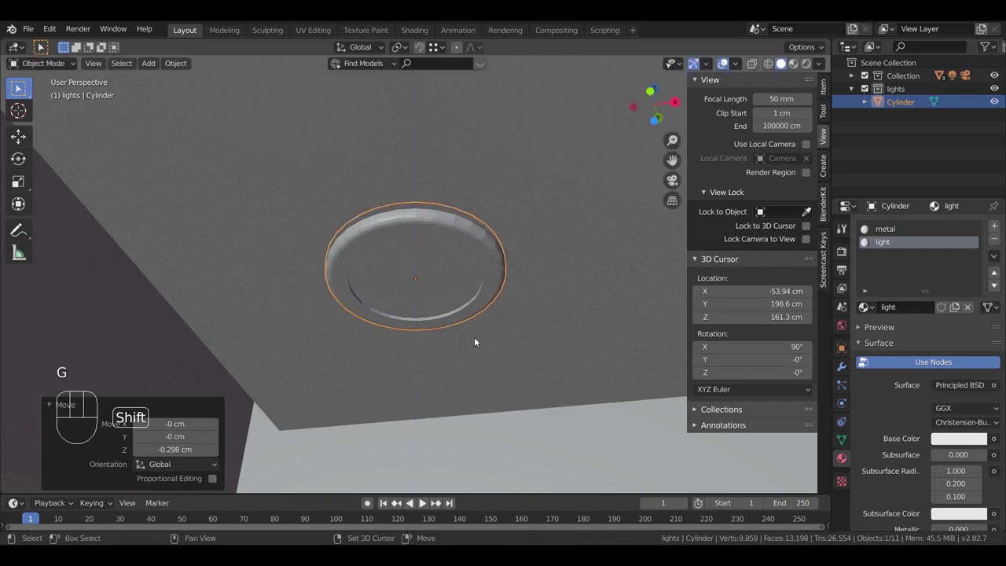
pyautogui.middleClick(18, 88)
pyautogui.press('KP_7')
pyautogui.press('z')
pyautogui.middleClick(18, 87)
pyautogui.press('g')
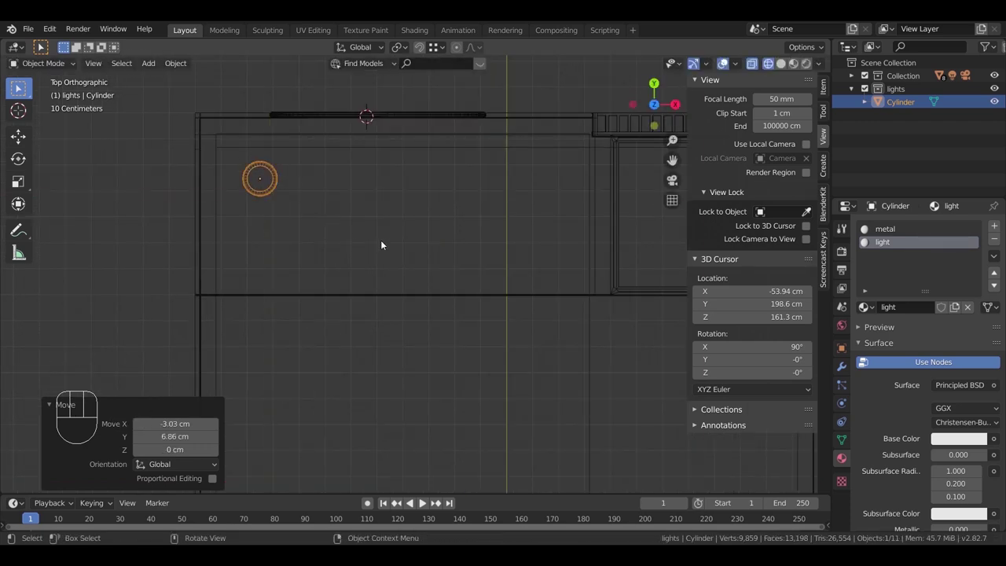
# Step: Duplicate the downlight into a pair, then repeat the pair into four rows across the ceiling
pyautogui.press('shift+d')
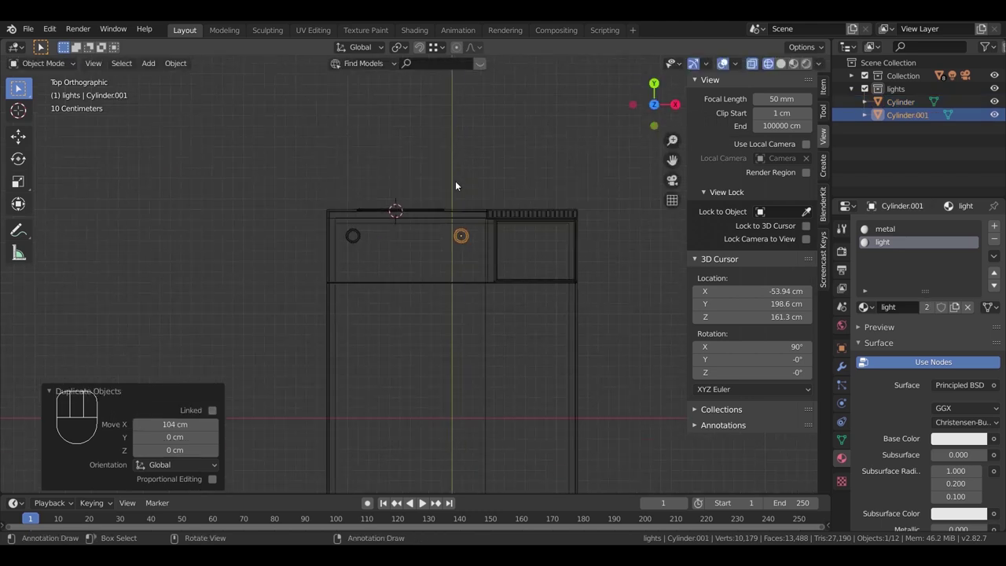
pyautogui.middleClick(19, 87)
pyautogui.click(18, 88)
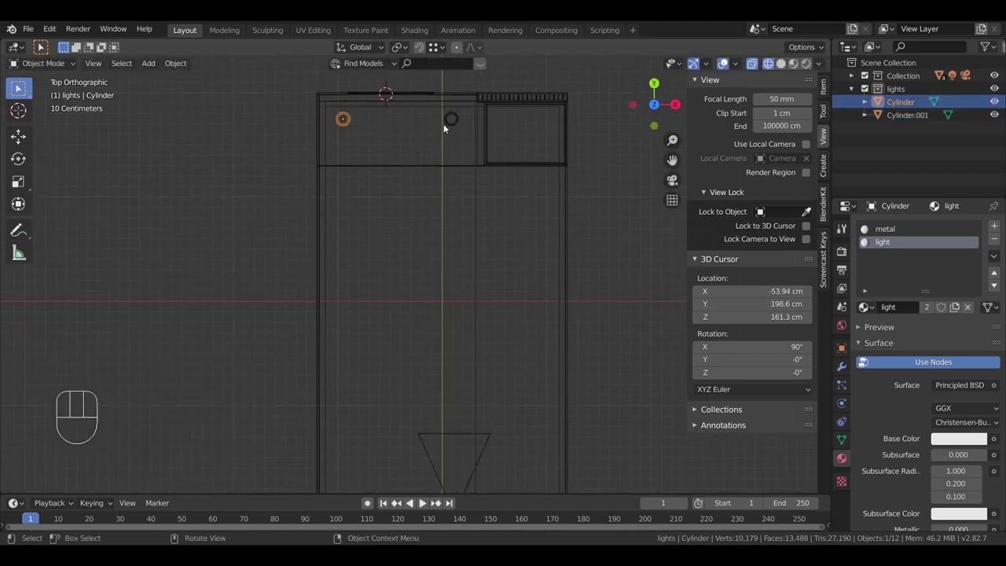
pyautogui.click(18, 87)
pyautogui.press('shift+d')
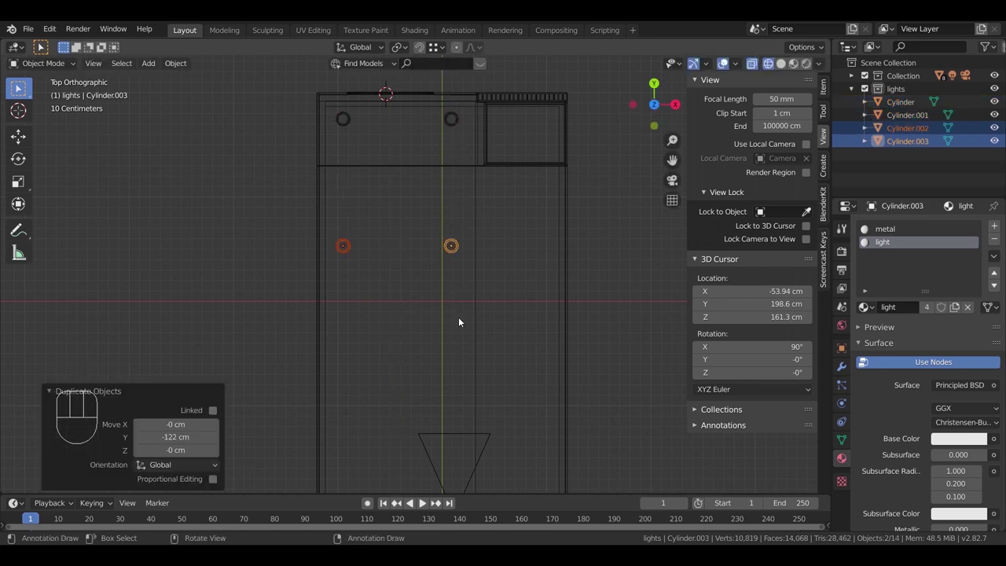
pyautogui.press('shift+r')
pyautogui.press('shift+r')
pyautogui.press('g')
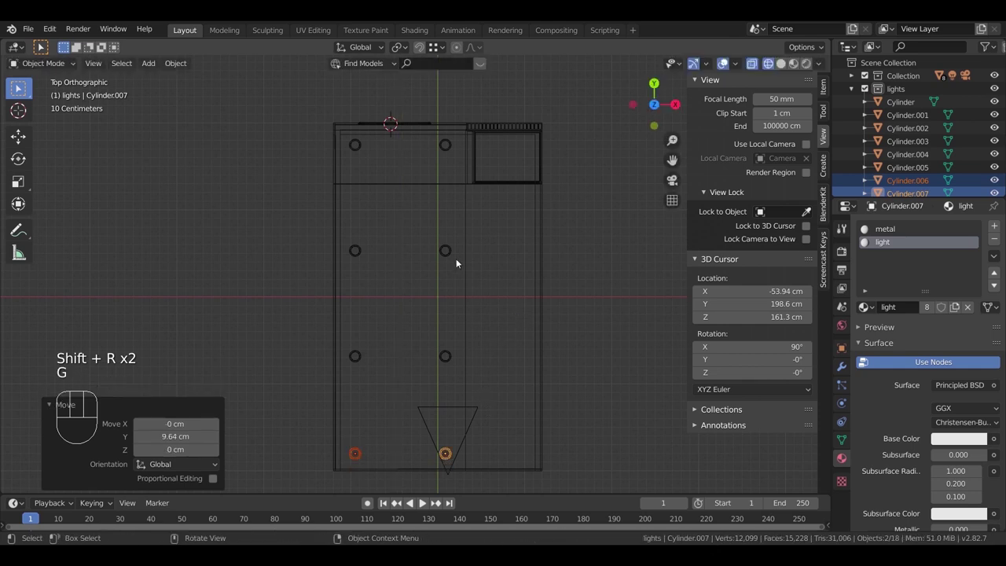
# Step: Shift the right-hand column of three lights about 80 cm outward along X
pyautogui.click(454, 252)
pyautogui.click(453, 355)
pyautogui.click(18, 88)
pyautogui.press('g')
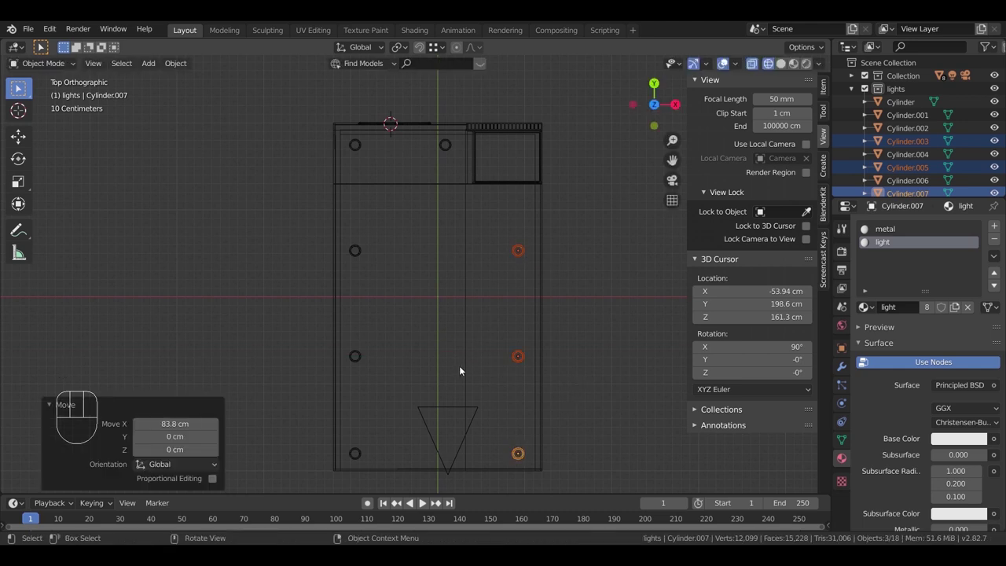
# Step: Check the lights through the scene camera in solid shading and place the 3D cursor on the ceiling
pyautogui.press('KP_0')
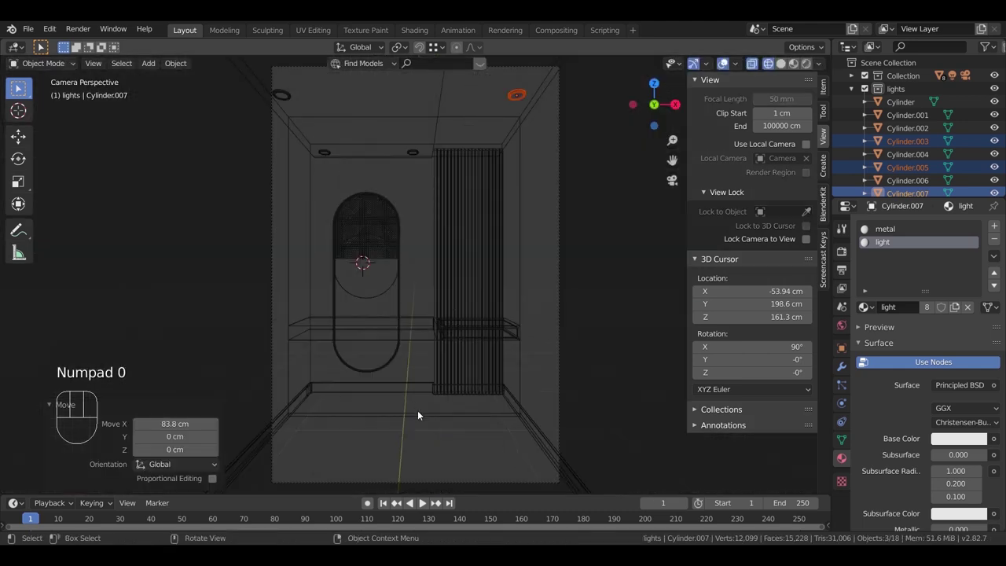
pyautogui.click(18, 88)
pyautogui.press('z')
pyautogui.click(19, 87)
pyautogui.click(454, 151)
pyautogui.press('KP_Decimal')
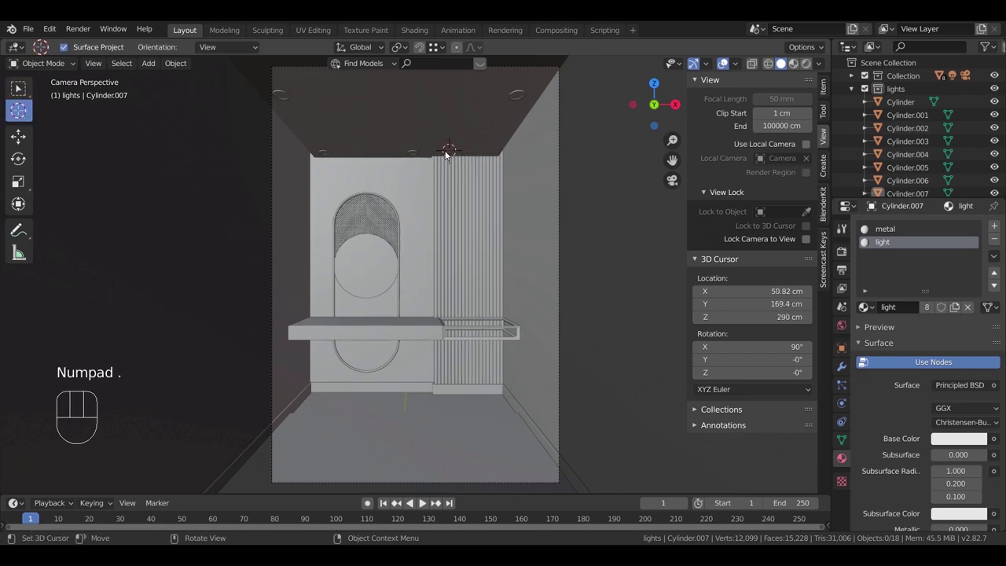
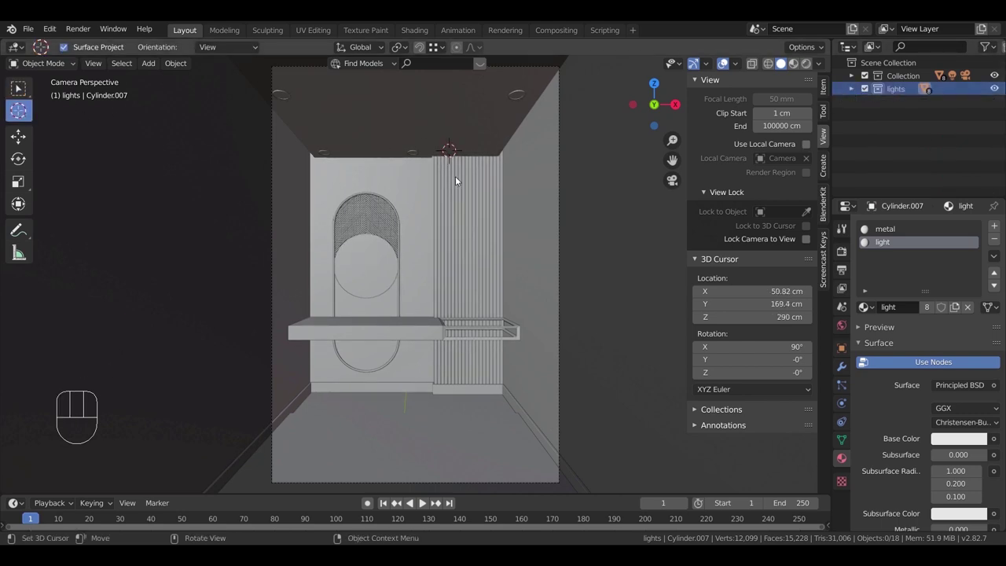
# Step: Add a new cylinder (Cylinder.008) at the 3D cursor on the ceiling, 290 cm high
pyautogui.press('shift+a')
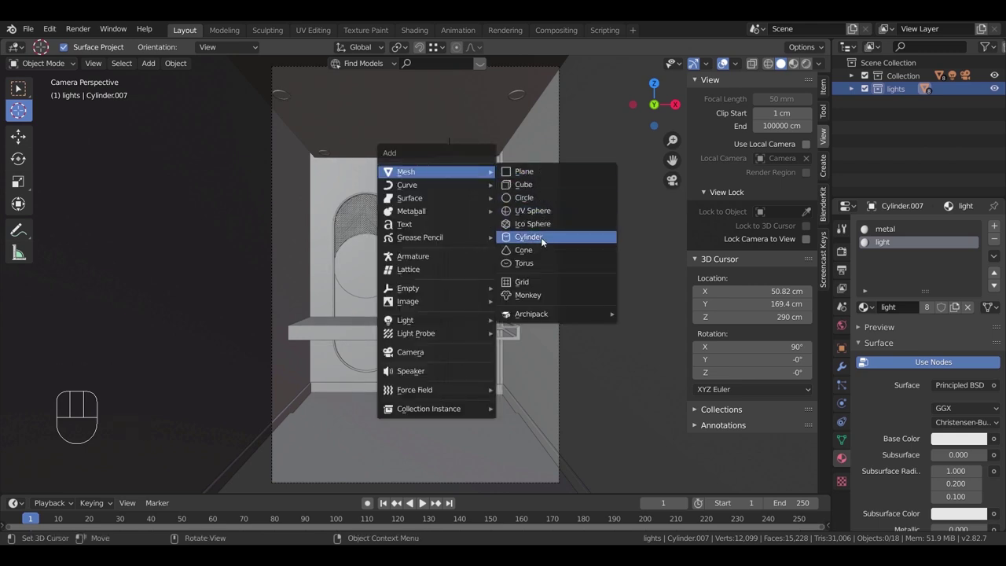
pyautogui.press('s')
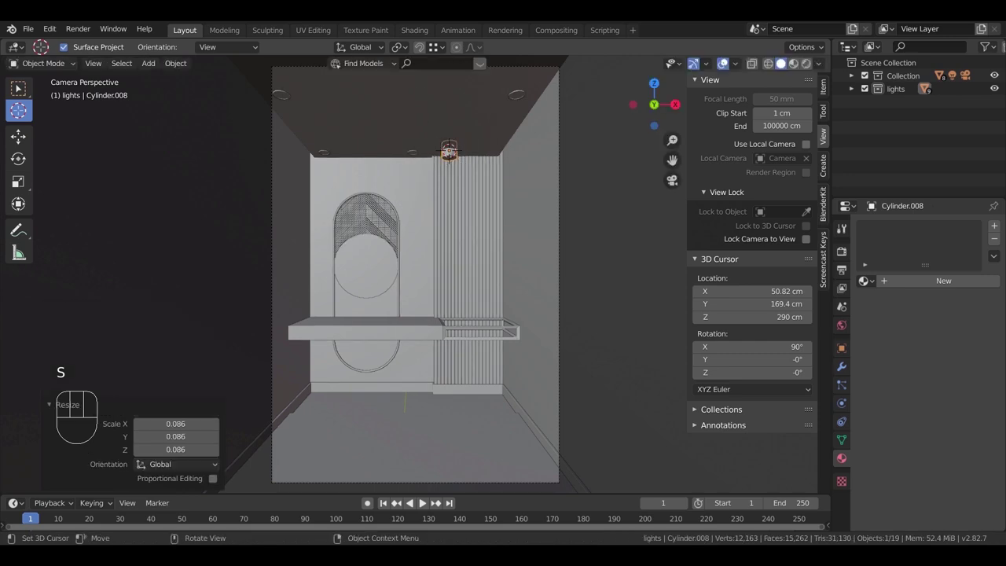
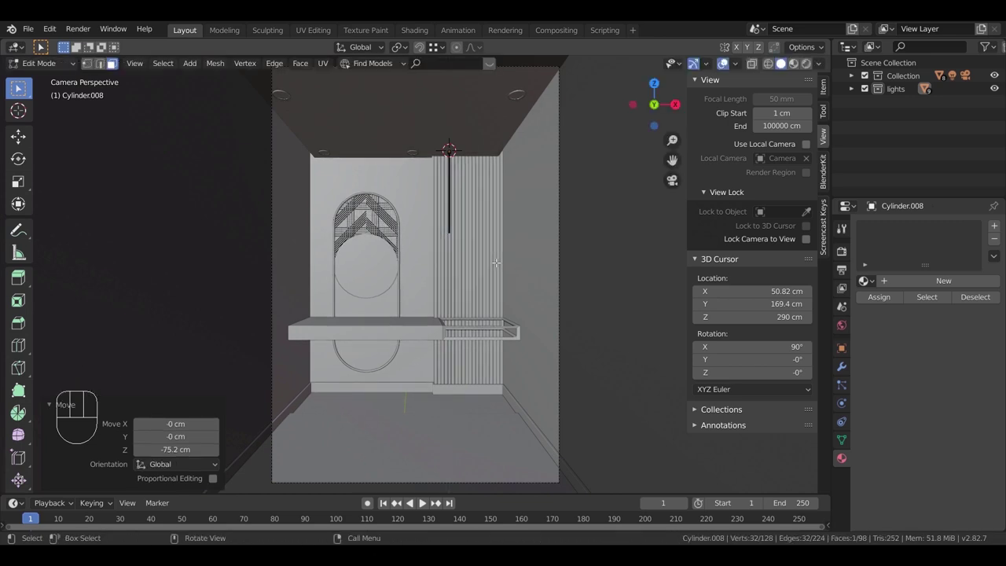
# Step: Shape the rod's bottom into a pendant: inset, extrude down and flare the end face into a flat disc
pyautogui.press('g')
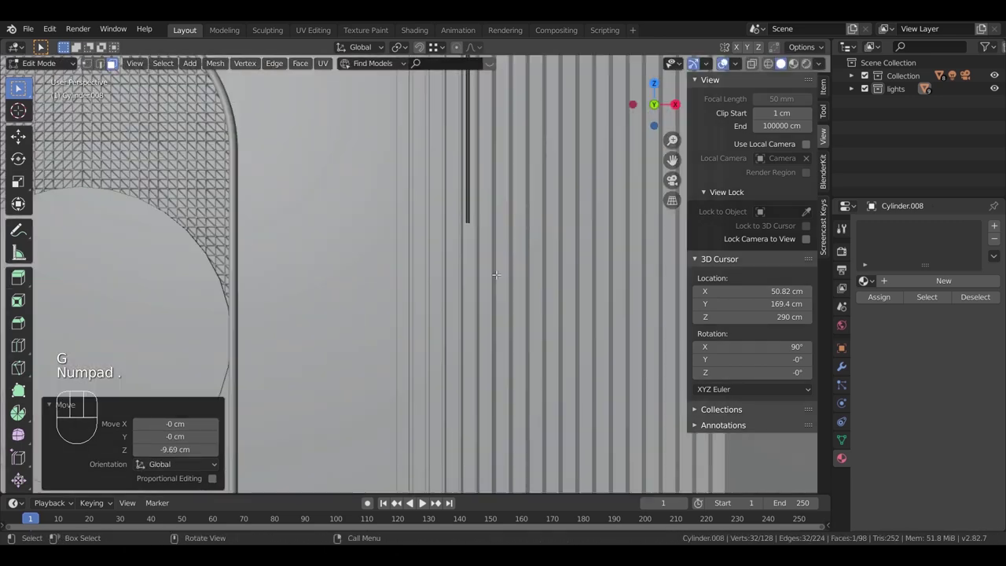
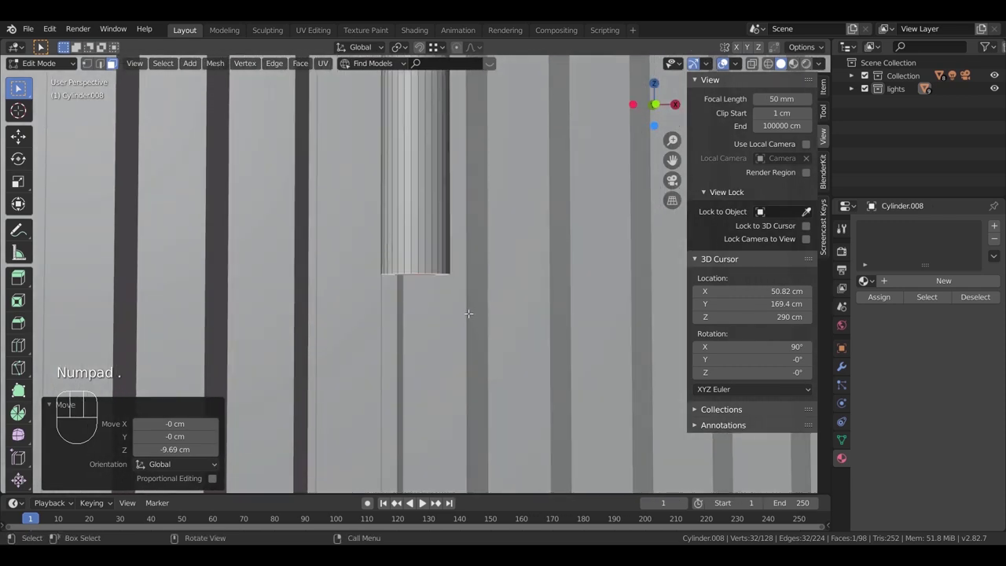
pyautogui.press('s')
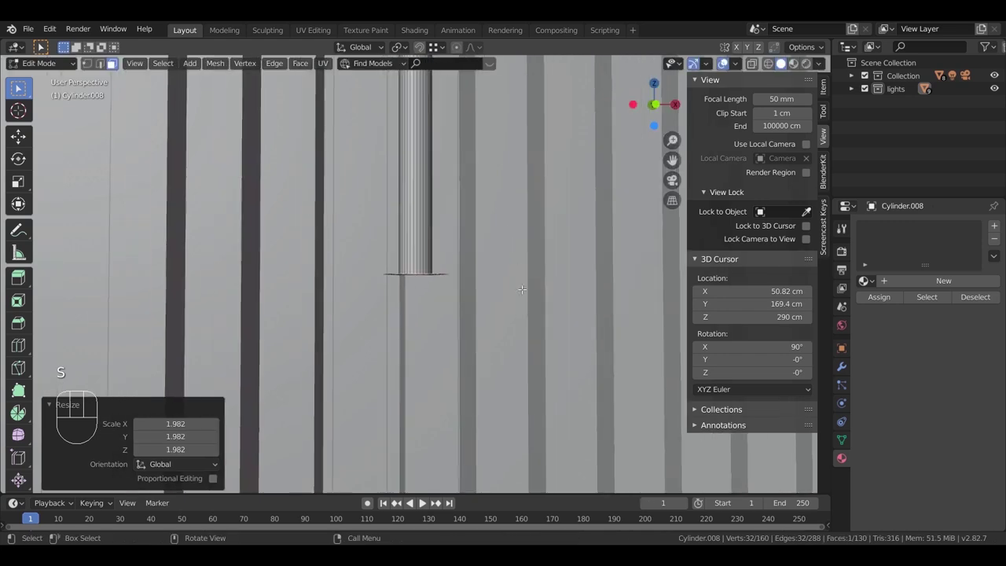
pyautogui.press('e')
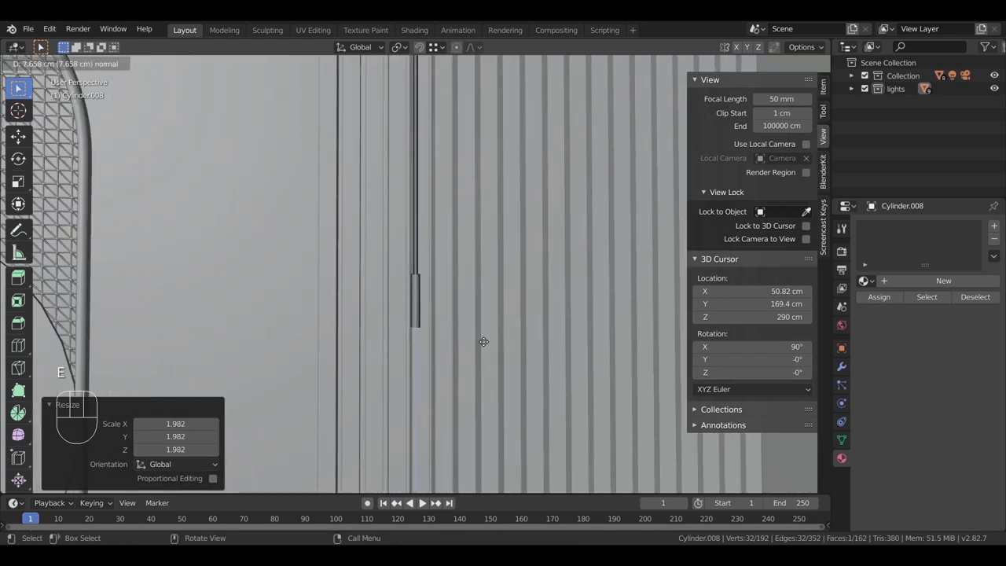
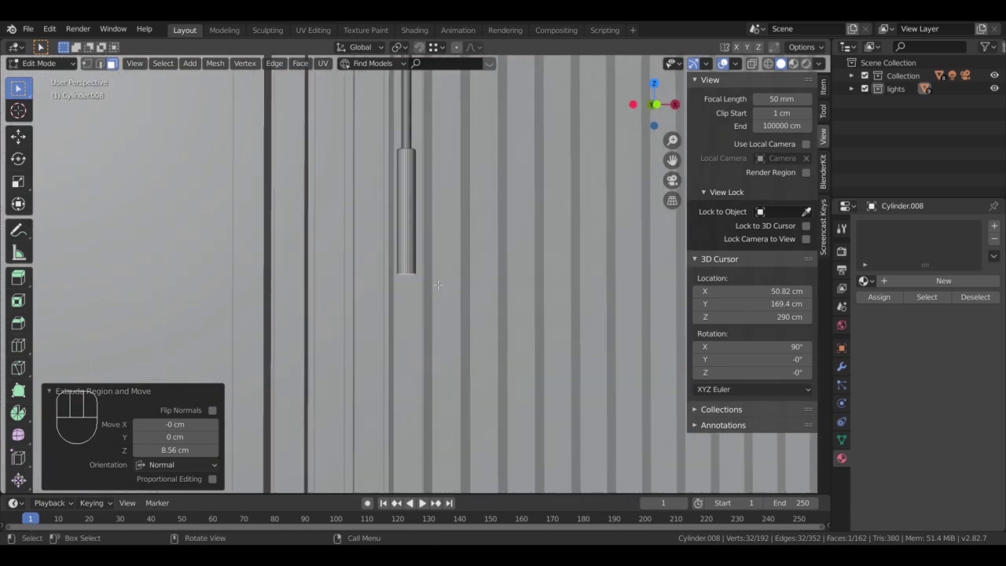
pyautogui.press('e')
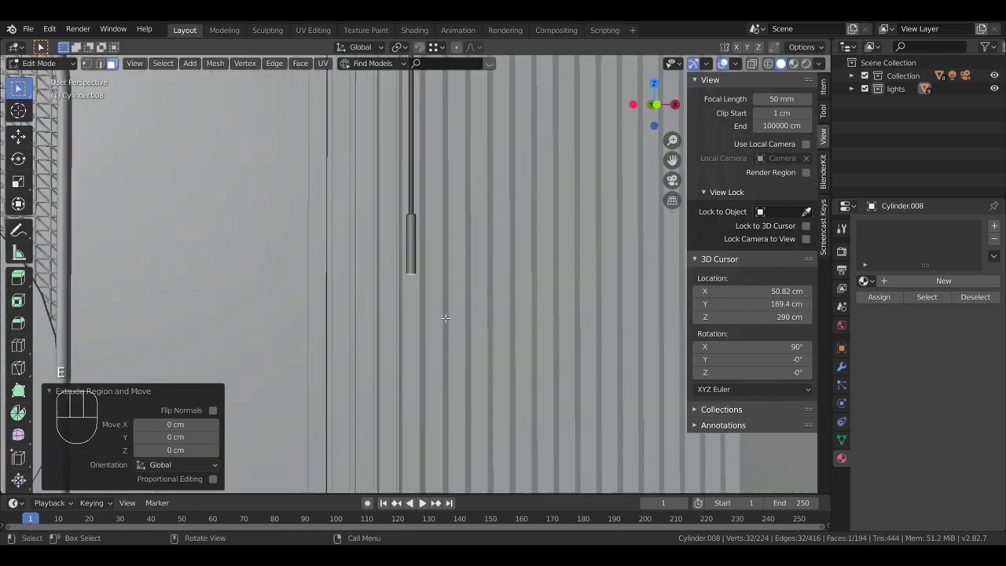
pyautogui.press('s')
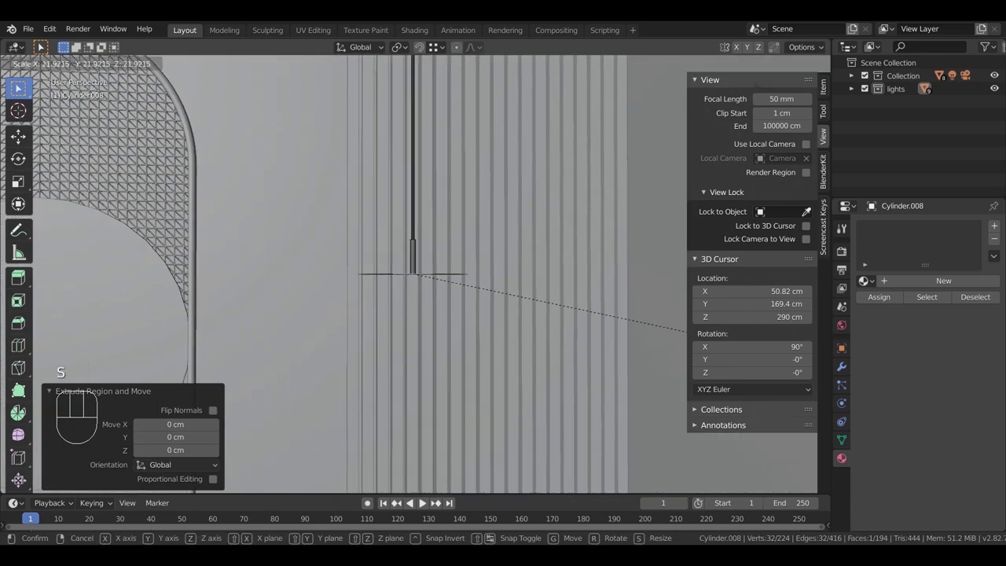
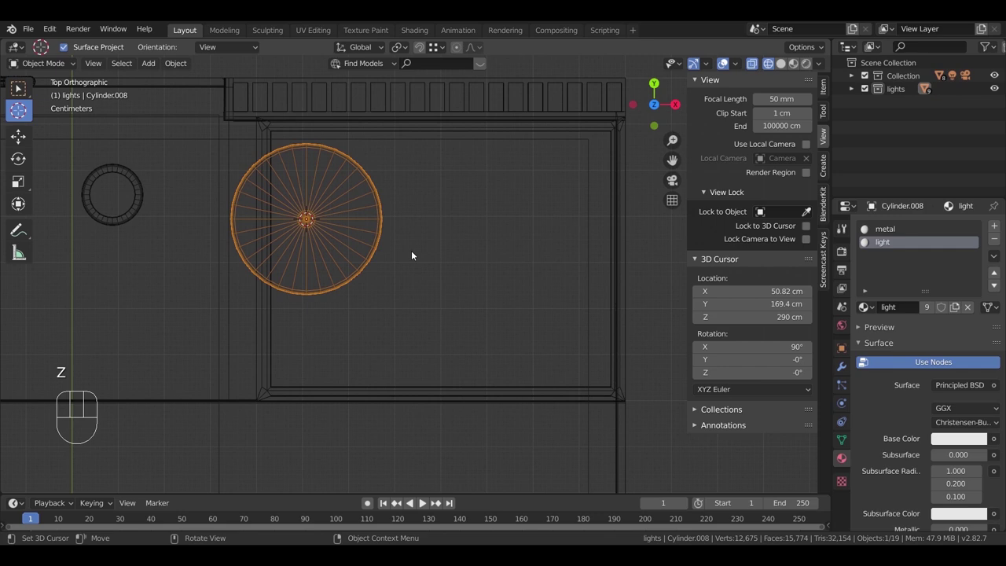
# Step: Duplicate the pendant light twice and lower one copy's shade on its cord for staggered heights
pyautogui.press('shift+d')
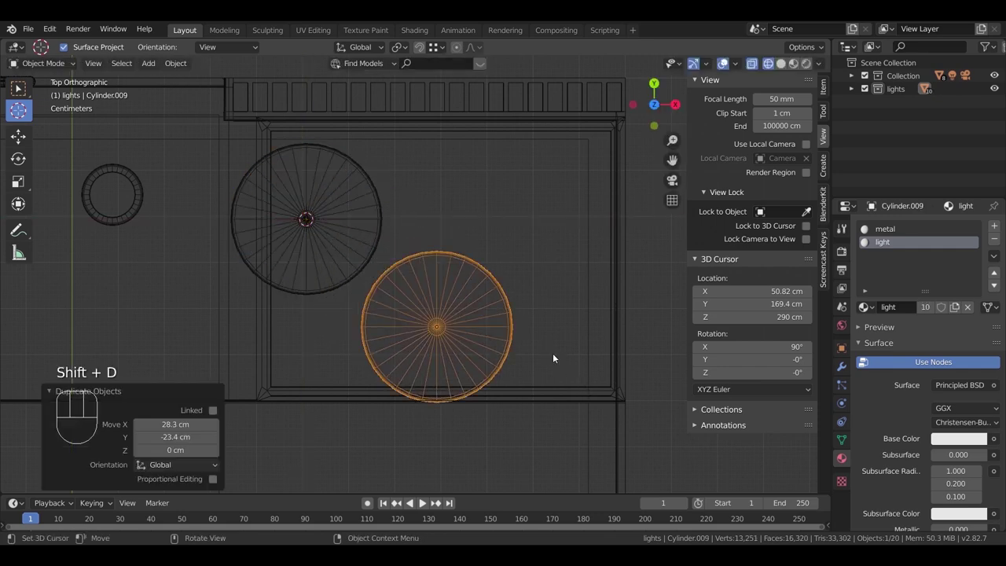
pyautogui.press('shift+d')
pyautogui.moveTo(575, 270); pyautogui.dragTo(546, 158)
pyautogui.press('KP_0')
pyautogui.press('Tab')
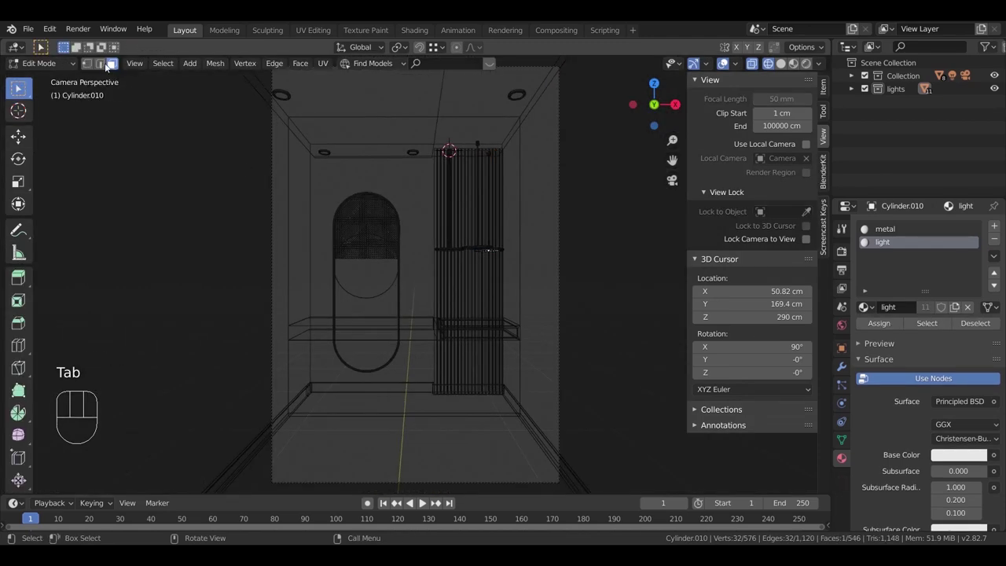
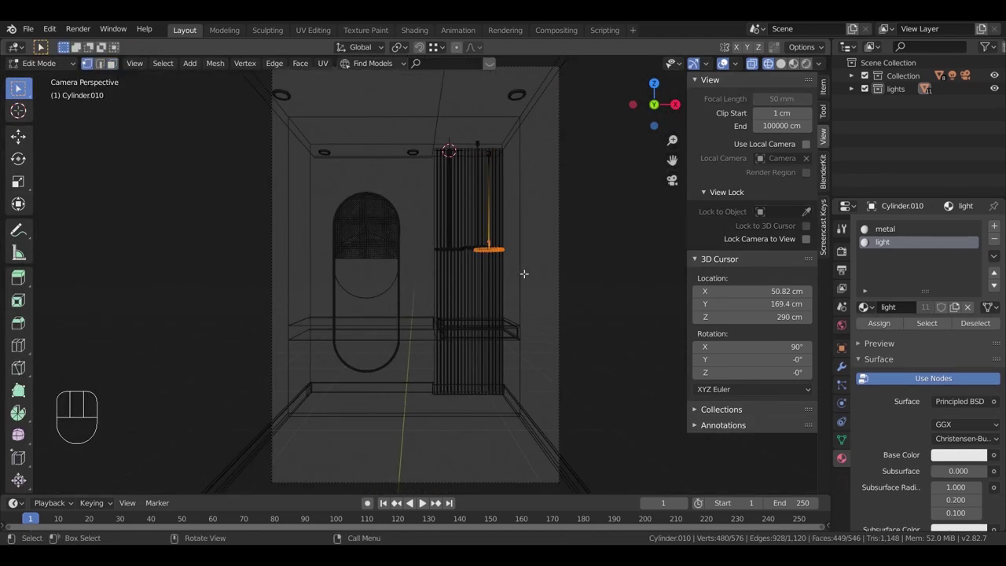
pyautogui.press('g')
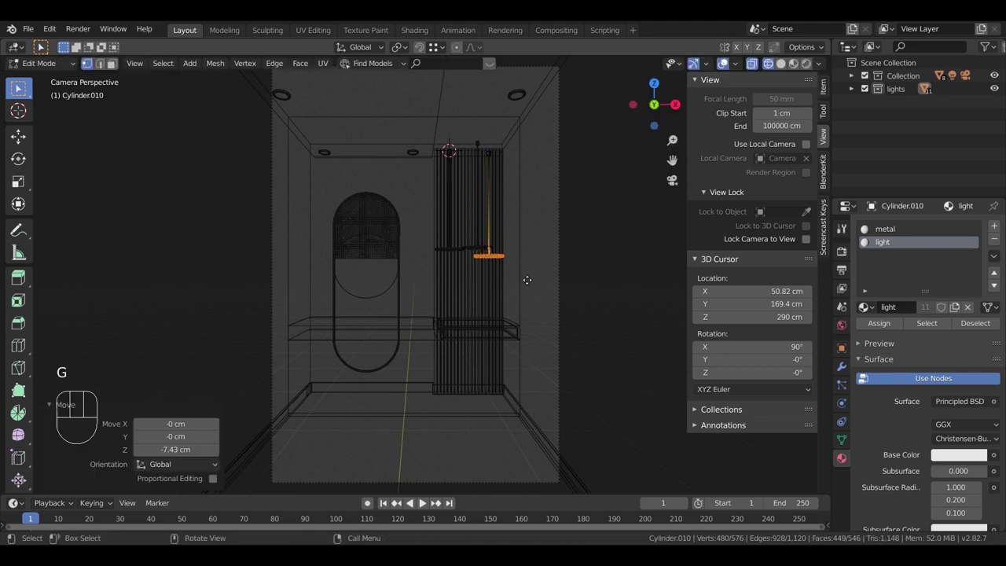
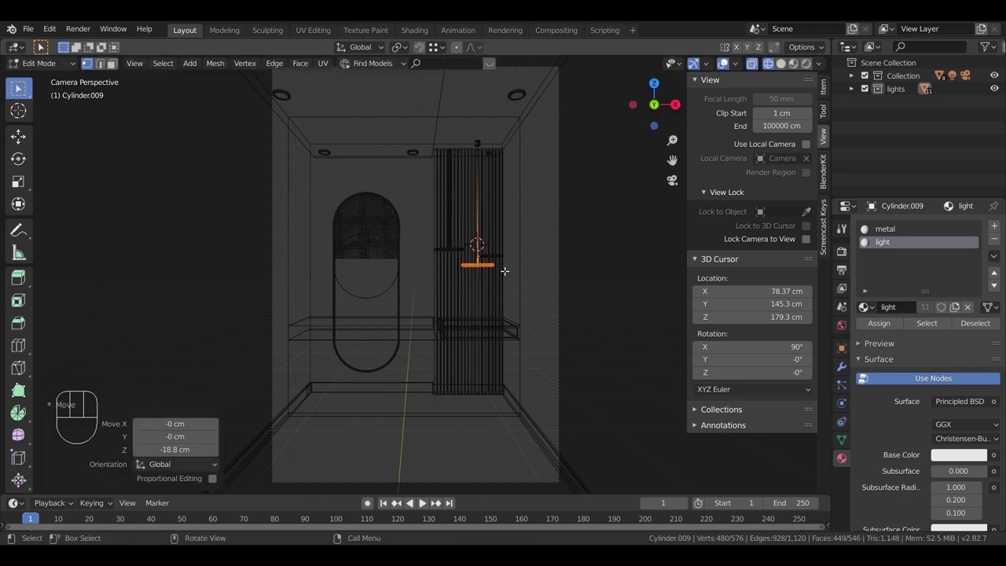
pyautogui.press('Tab')
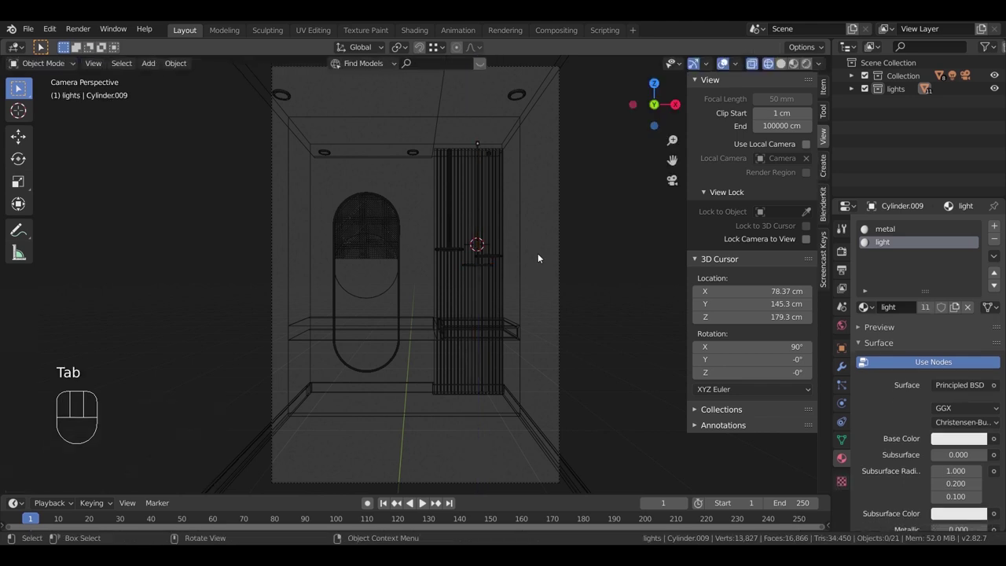
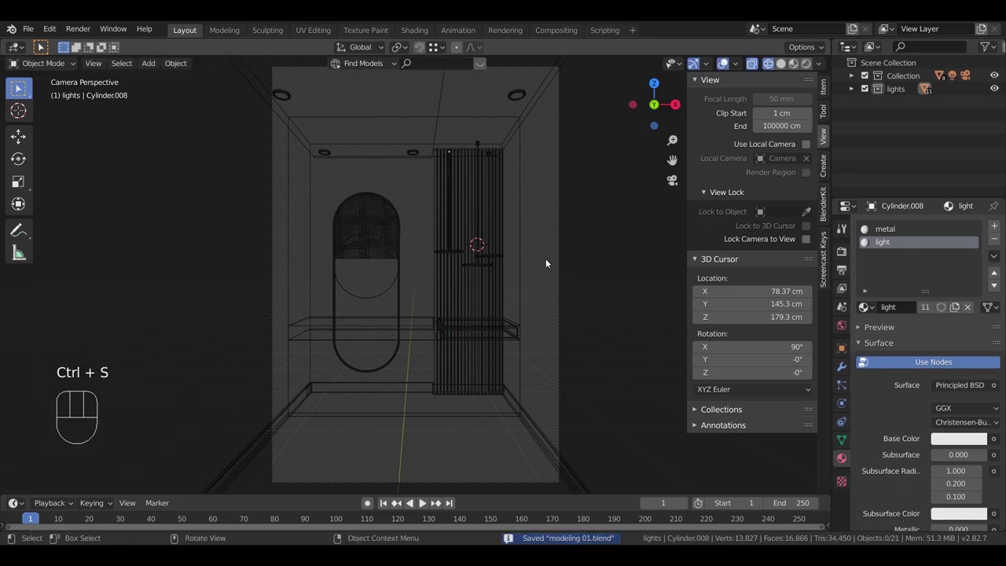
# Step: Switch to solid shading, bring the new block (Cube.005) into view and stretch it along its length
pyautogui.moveTo(441, 339); pyautogui.dragTo(417, 356)
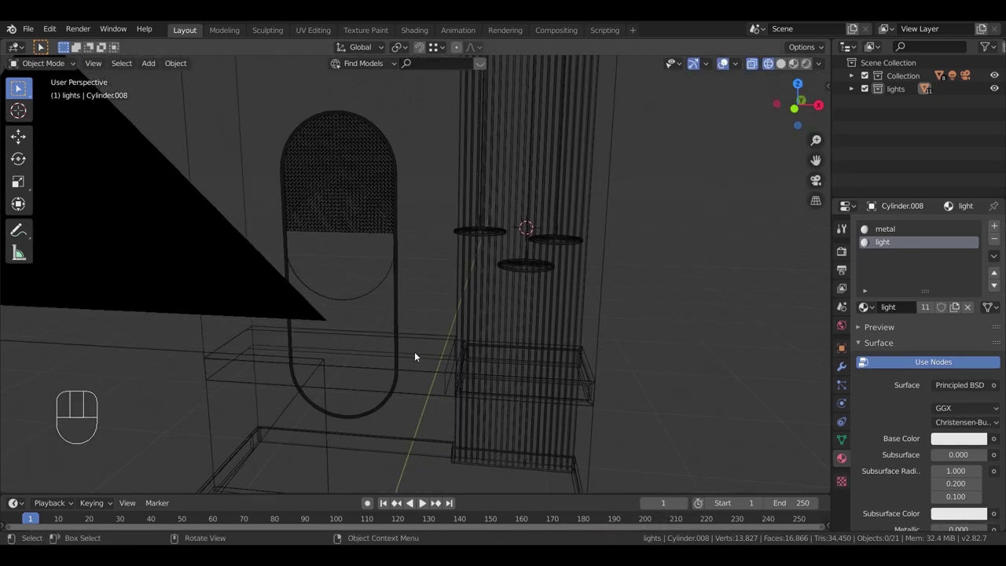
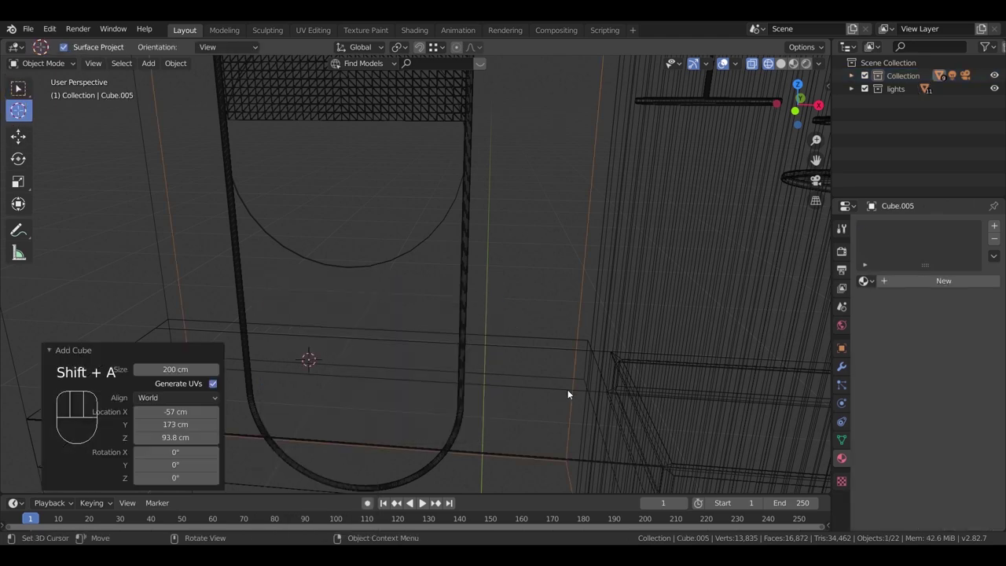
pyautogui.press('s')
pyautogui.press('z')
pyautogui.moveTo(440, 388); pyautogui.dragTo(404, 404)
pyautogui.moveTo(479, 328); pyautogui.dragTo(493, 318)
pyautogui.moveTo(483, 324); pyautogui.dragTo(437, 334)
pyautogui.moveTo(464, 335); pyautogui.dragTo(511, 348)
pyautogui.moveTo(523, 349); pyautogui.dragTo(504, 345)
pyautogui.press('s')
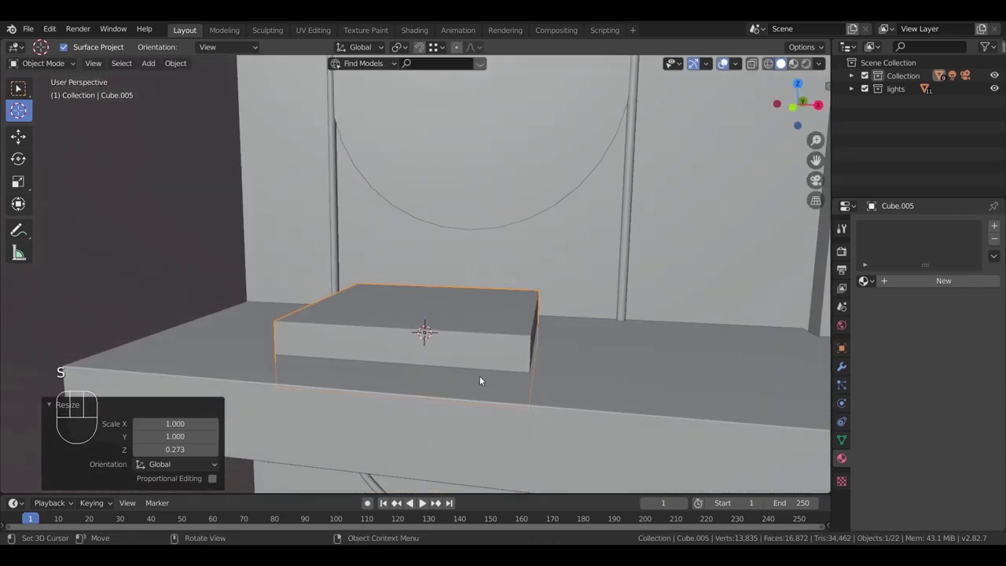
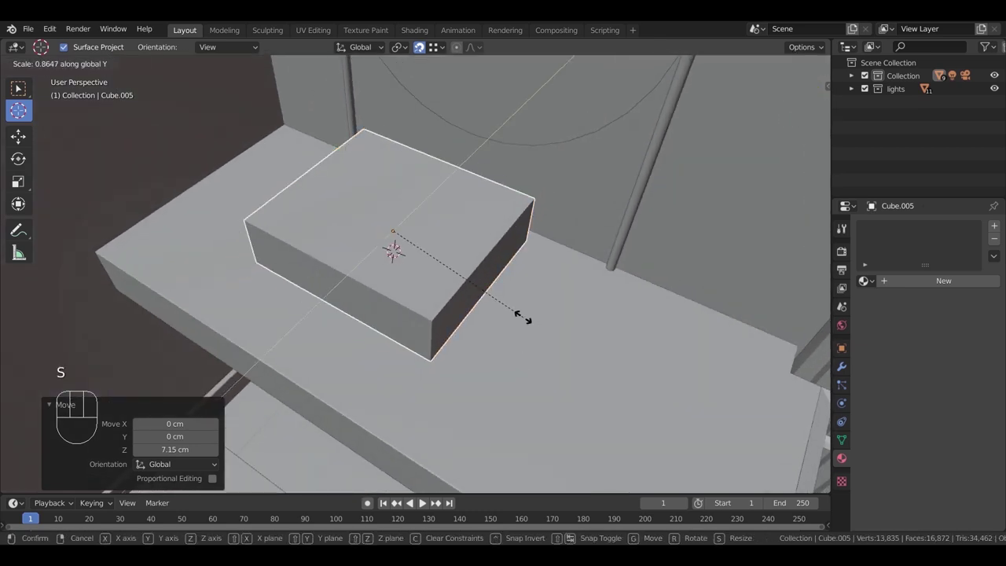
# Step: Slide the block into place on the counter beneath the mirror and enlarge it to sink size
pyautogui.press('g')
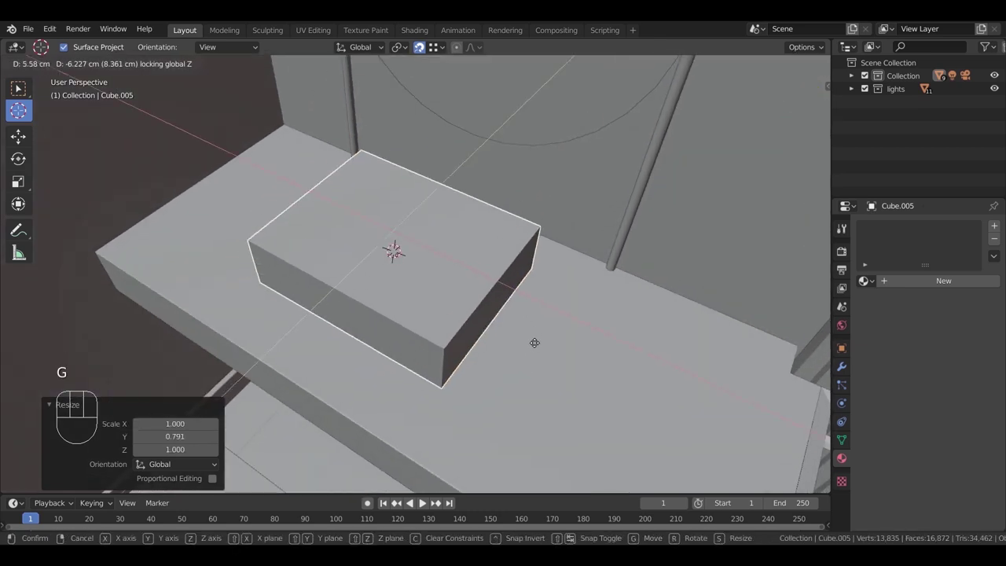
pyautogui.press('s')
pyautogui.moveTo(595, 345); pyautogui.dragTo(586, 352)
pyautogui.press('g')
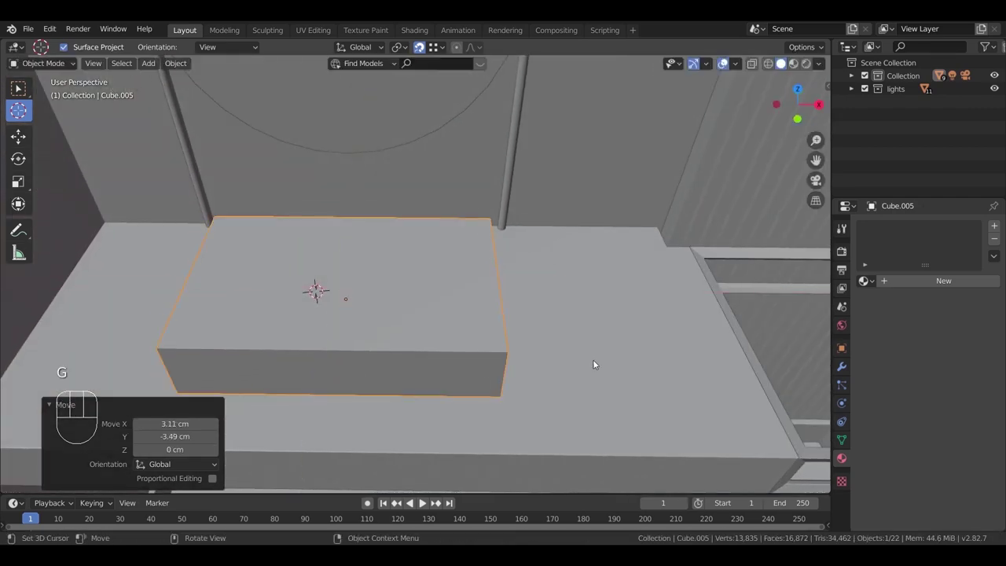
pyautogui.scroll(3)
pyautogui.moveTo(512, 365); pyautogui.dragTo(515, 359)
pyautogui.press('s')
pyautogui.moveTo(522, 389); pyautogui.dragTo(548, 417)
pyautogui.middleClick(535, 360)
pyautogui.moveTo(529, 361); pyautogui.dragTo(510, 356)
pyautogui.moveTo(466, 323); pyautogui.dragTo(494, 330)
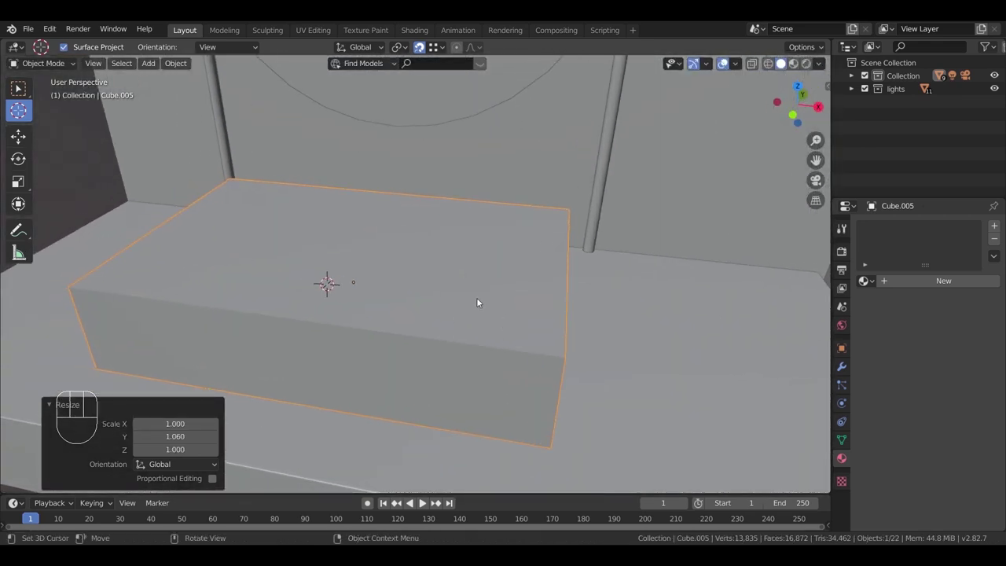
pyautogui.press('ctrl+a')
# Step: Hollow the block into a basin by extruding the inset top face down, with two parallel loop cuts around it
pyautogui.press('Tab')
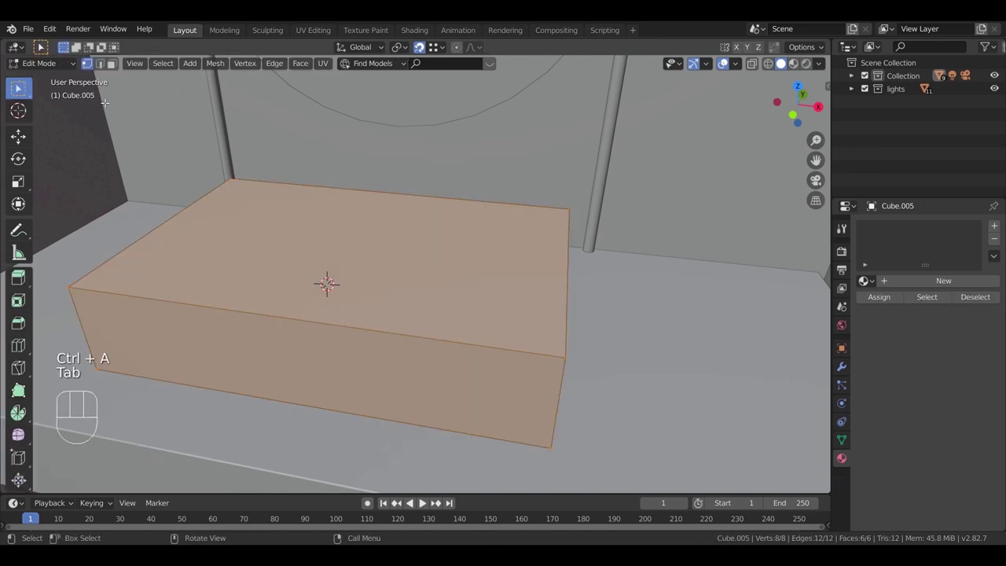
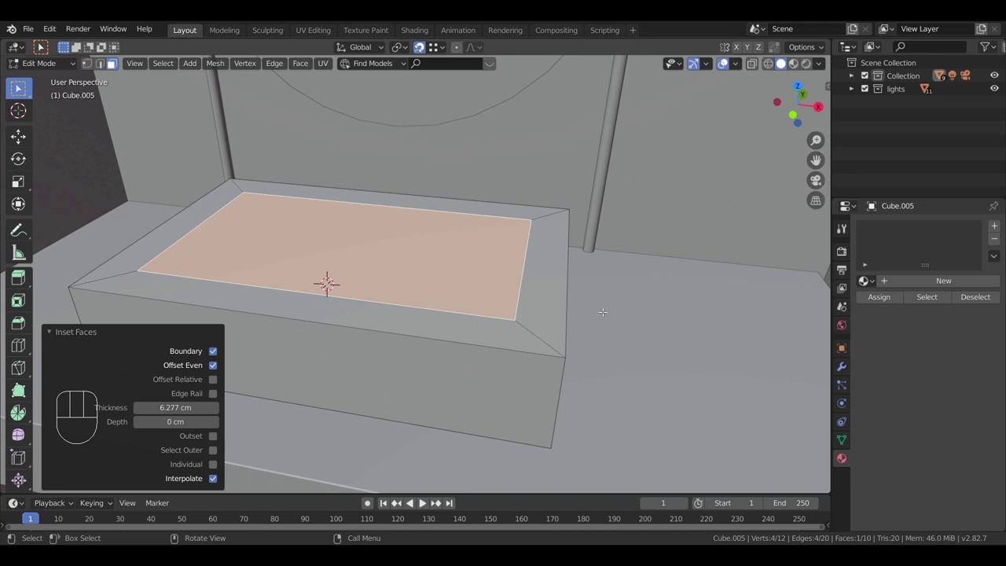
pyautogui.press('e')
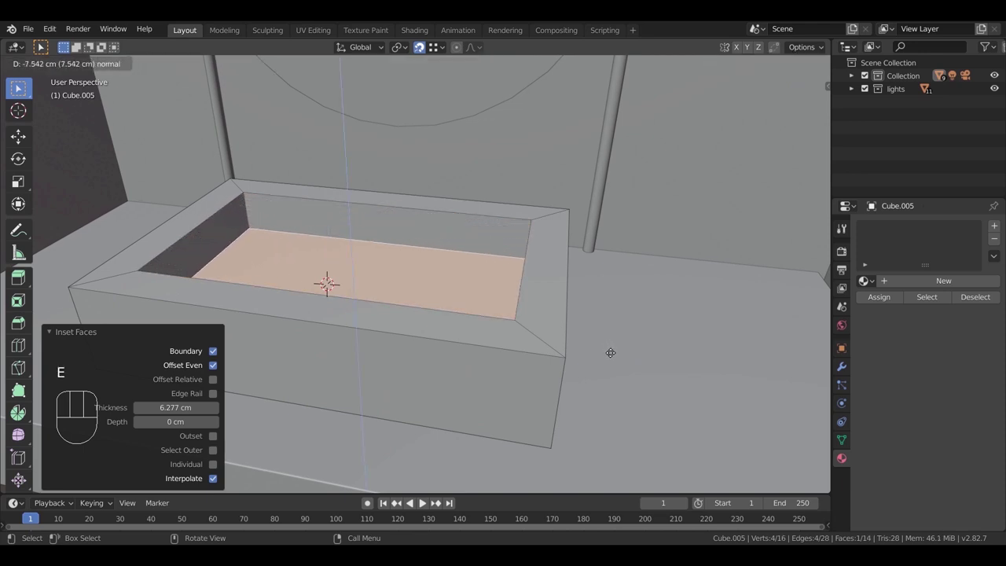
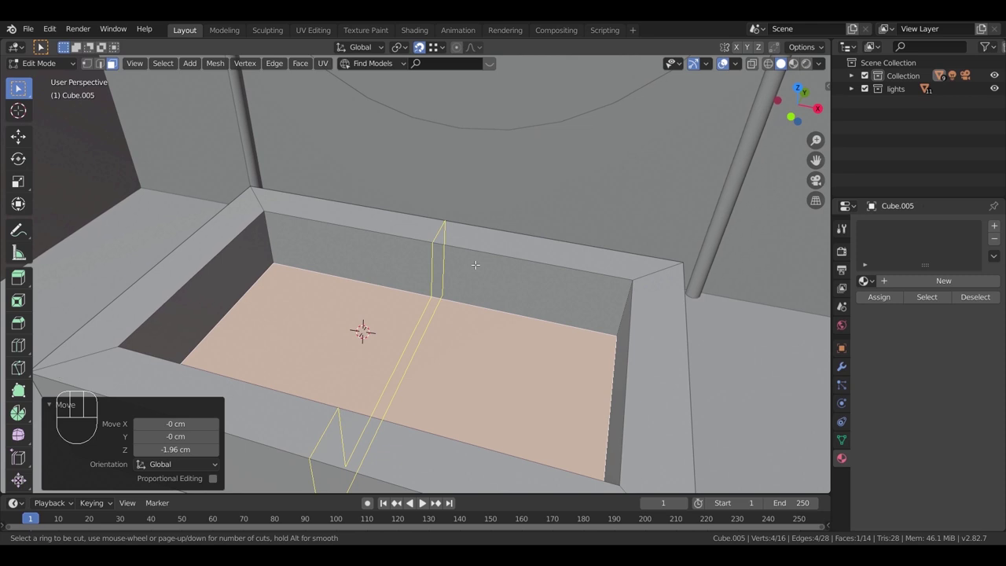
pyautogui.press('ctrl+z')
pyautogui.press('ctrl+r')
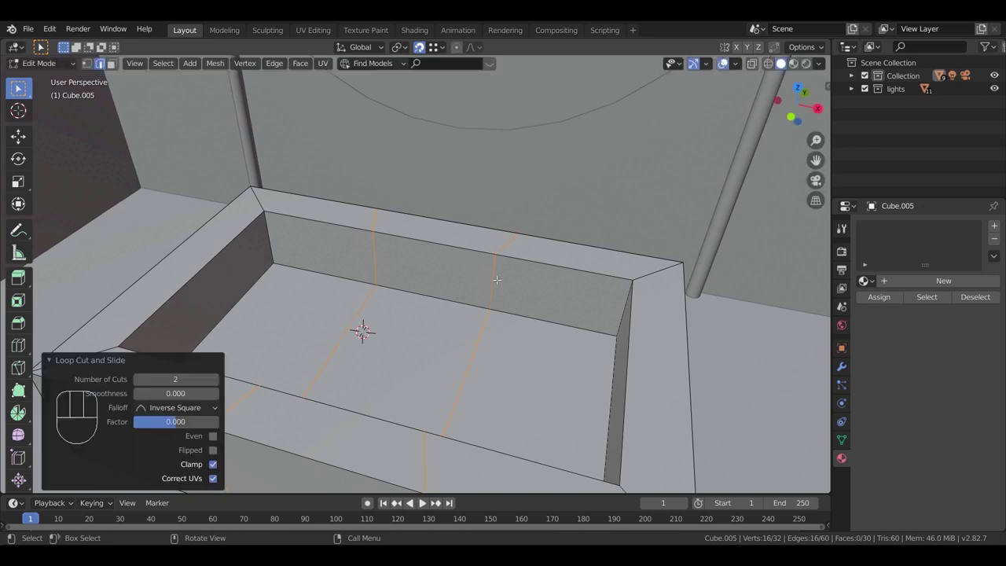
pyautogui.press('ctrl+r')
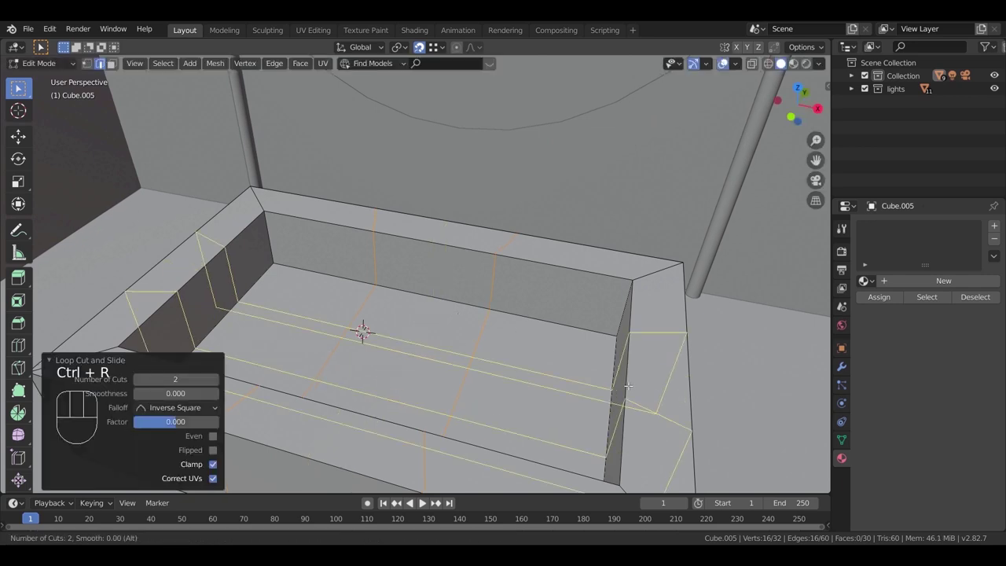
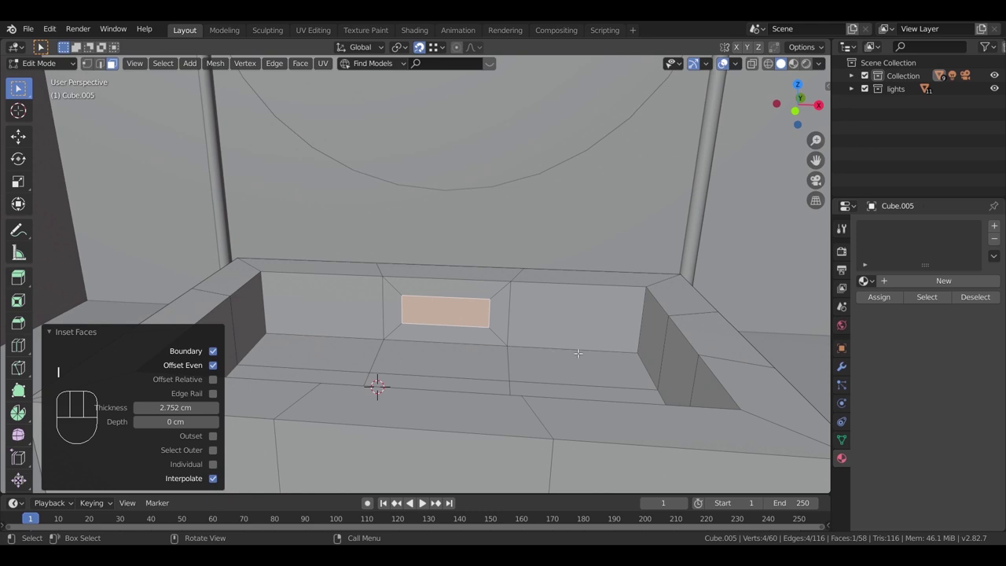
# Step: Recess a small slot into the basin's side wall and a drain into its floor
pyautogui.press('s')
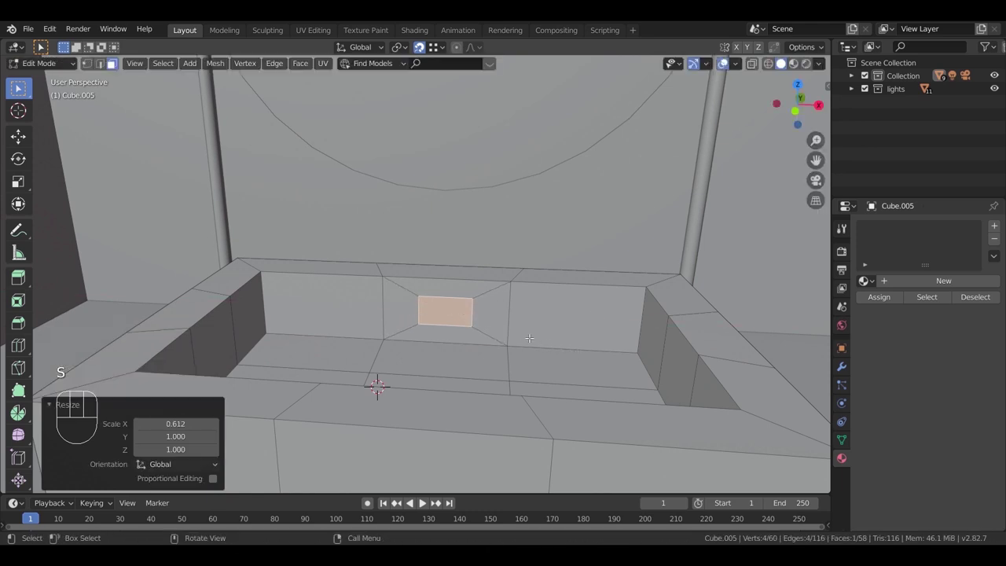
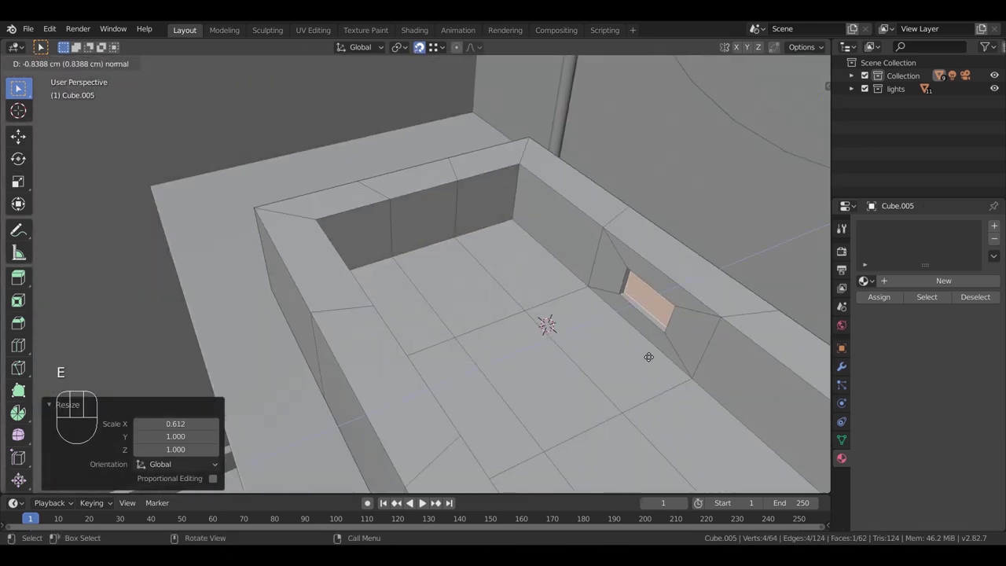
pyautogui.press('i')
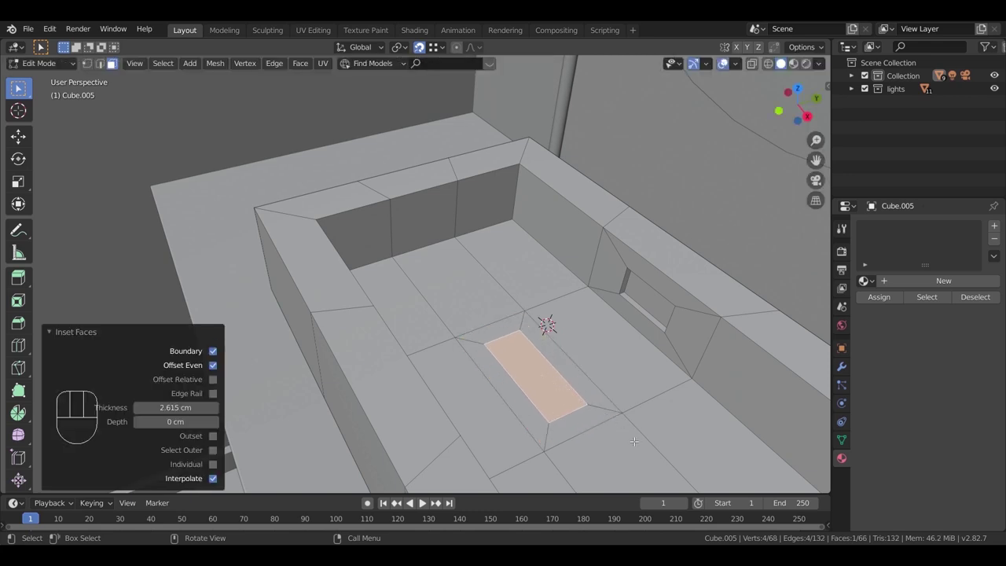
pyautogui.press('s')
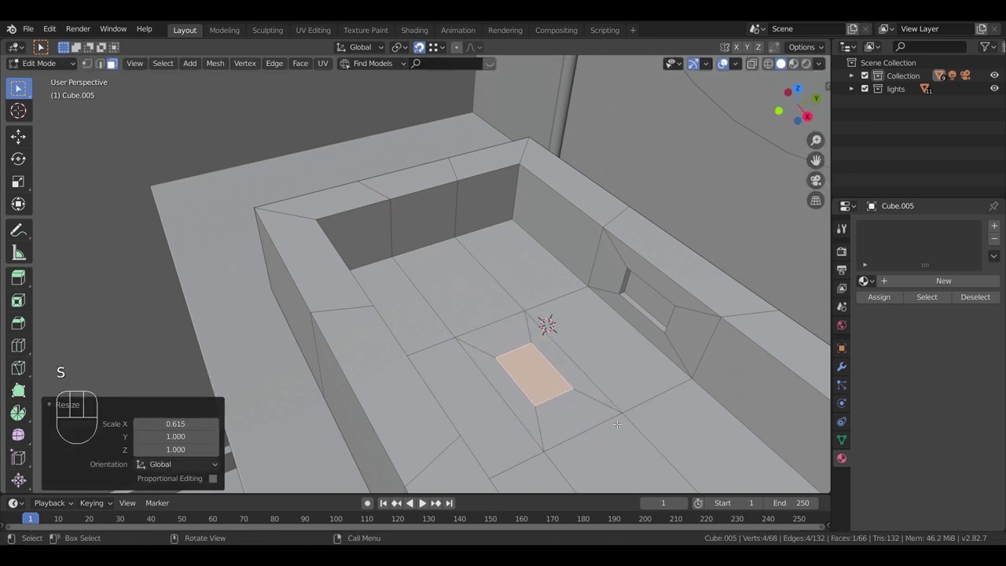
pyautogui.press('e')
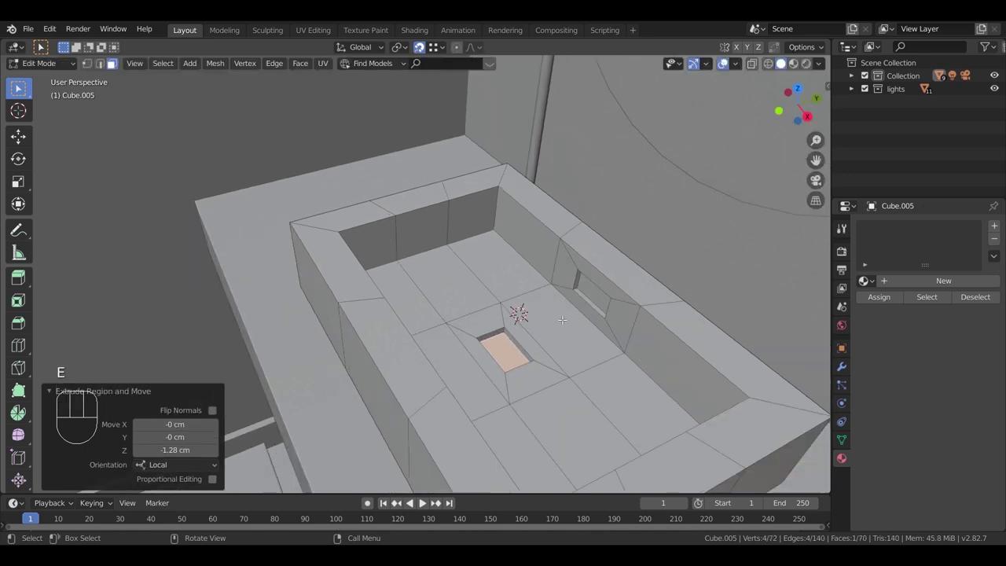
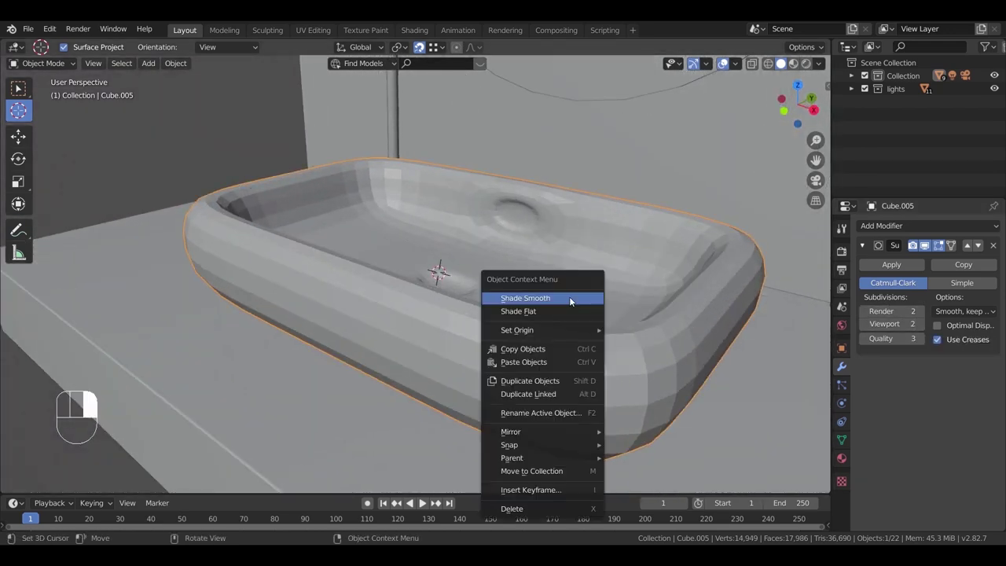
# Step: Inspect the smoothed, rounded sink from around and above, then set the placement point inside the basin
pyautogui.moveTo(611, 314); pyautogui.dragTo(603, 304)
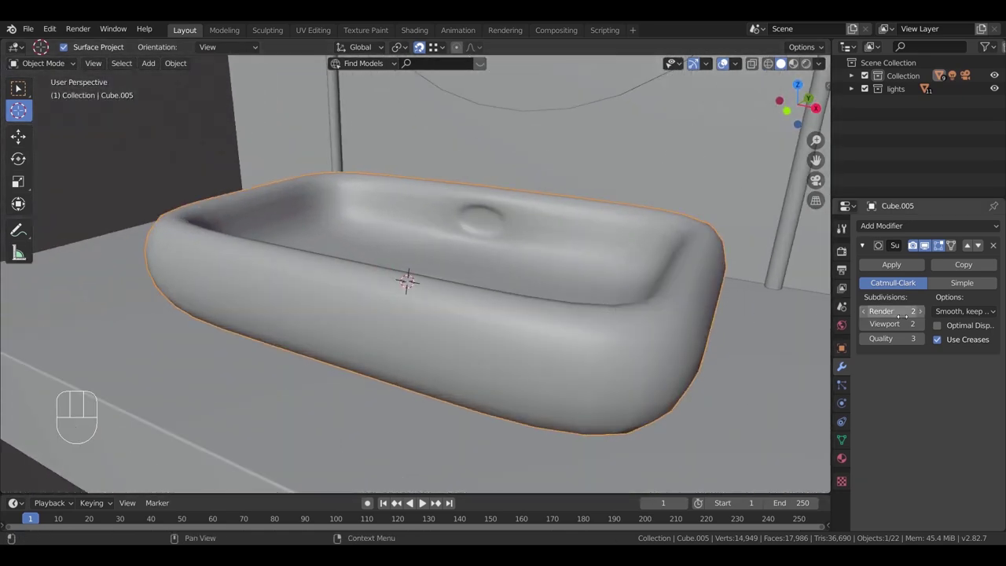
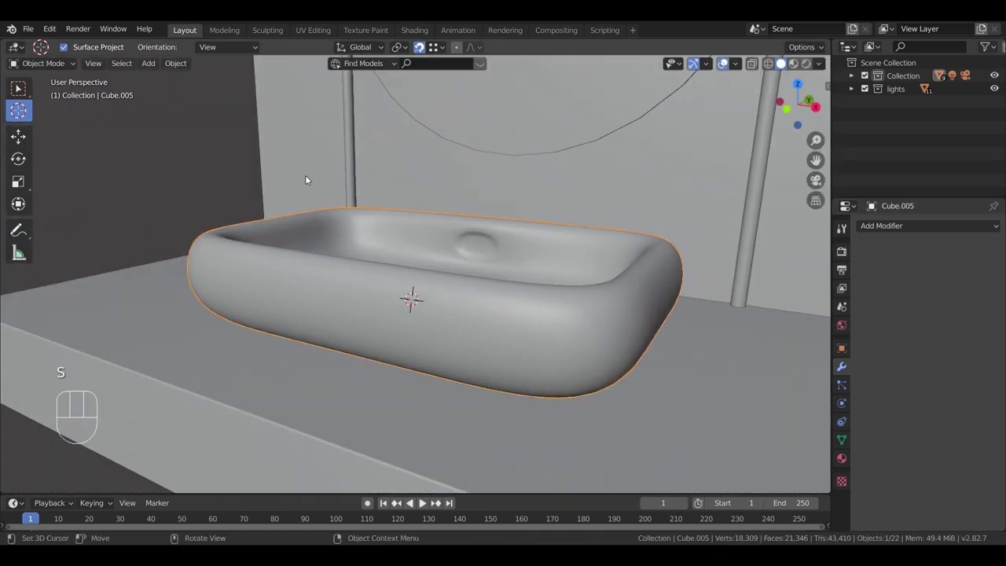
pyautogui.moveTo(182, 63); pyautogui.dragTo(416, 166)
pyautogui.press('s')
pyautogui.moveTo(590, 304); pyautogui.dragTo(571, 300)
pyautogui.moveTo(528, 313); pyautogui.dragTo(499, 310)
pyautogui.press('g')
pyautogui.moveTo(506, 299); pyautogui.dragTo(492, 304)
pyautogui.middleClick(410, 306)
pyautogui.moveTo(454, 329); pyautogui.dragTo(435, 278)
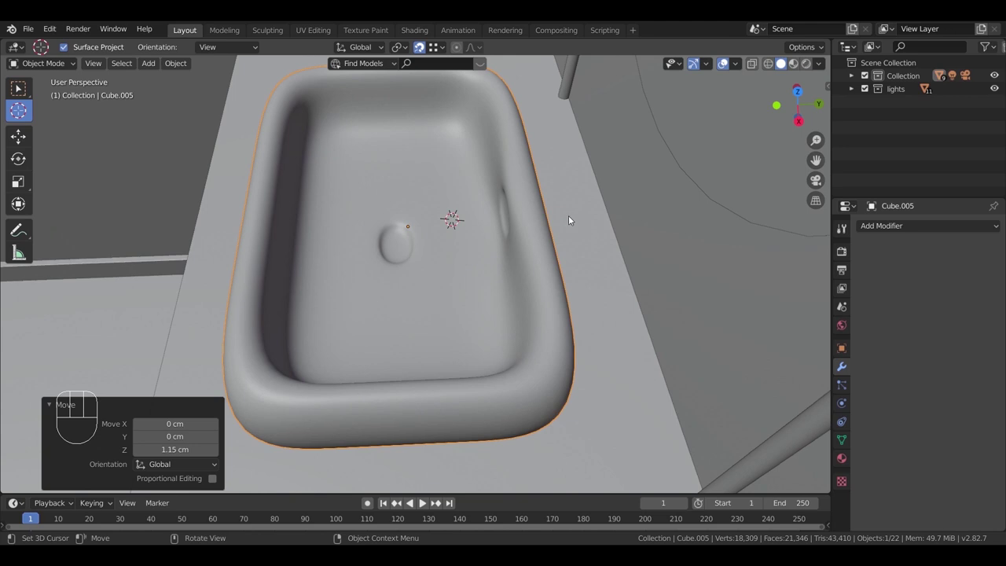
pyautogui.click(402, 246)
# Step: Add a small cube (Cube.006), shrink it and place it on the counter beside the sink, ready for face editing
pyautogui.press('shift+a')
pyautogui.press('s')
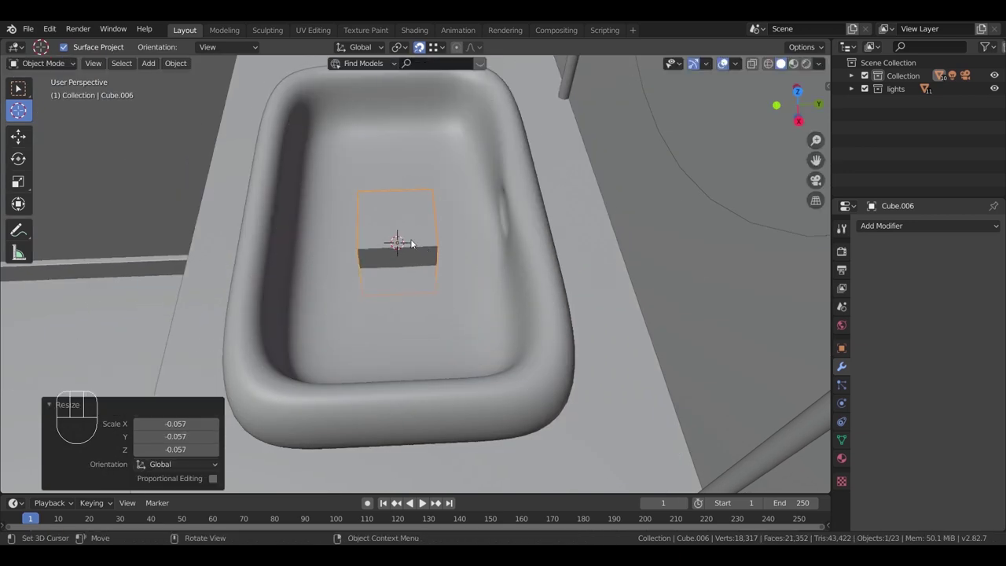
pyautogui.press('s')
pyautogui.press('g')
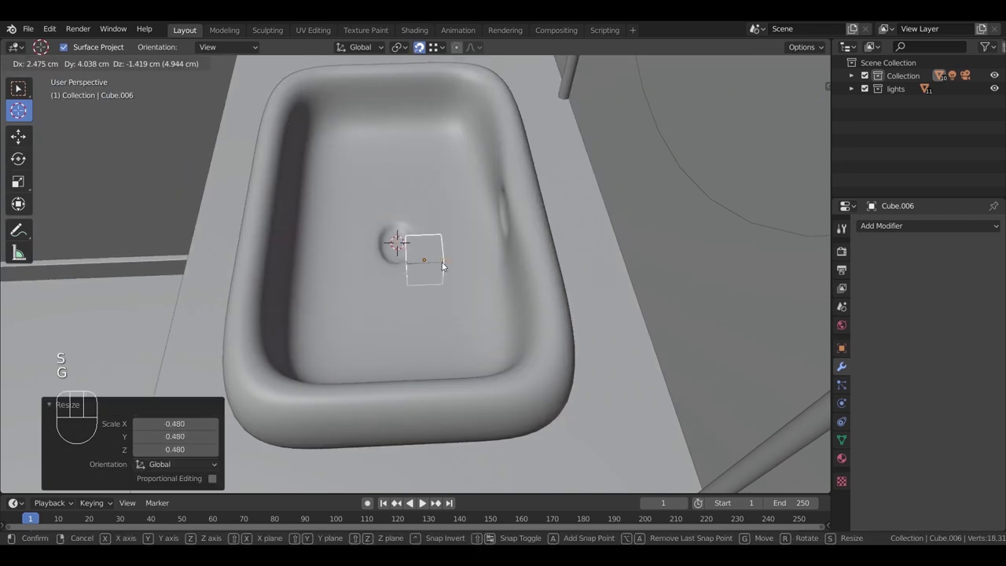
pyautogui.moveTo(613, 298); pyautogui.dragTo(640, 332)
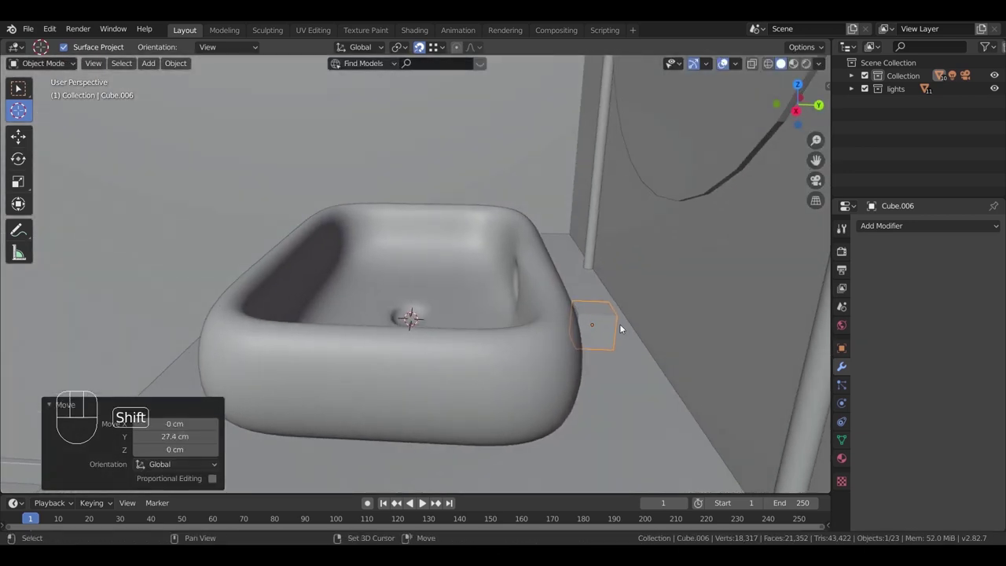
pyautogui.moveTo(563, 296); pyautogui.dragTo(549, 309)
pyautogui.moveTo(560, 339); pyautogui.dragTo(557, 334)
pyautogui.moveTo(515, 320); pyautogui.dragTo(503, 325)
pyautogui.press('s')
pyautogui.moveTo(518, 329); pyautogui.dragTo(474, 256)
pyautogui.press('Tab')
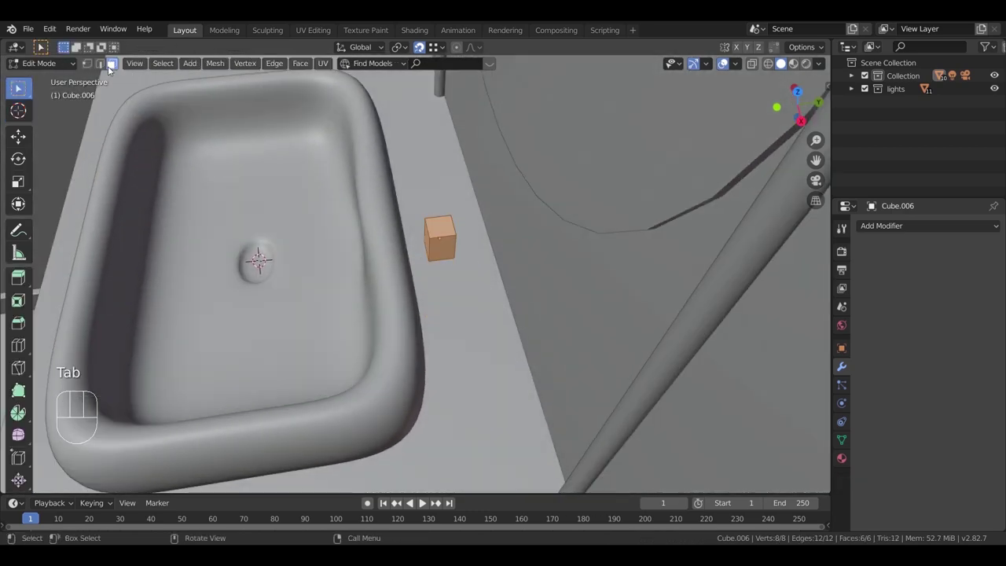
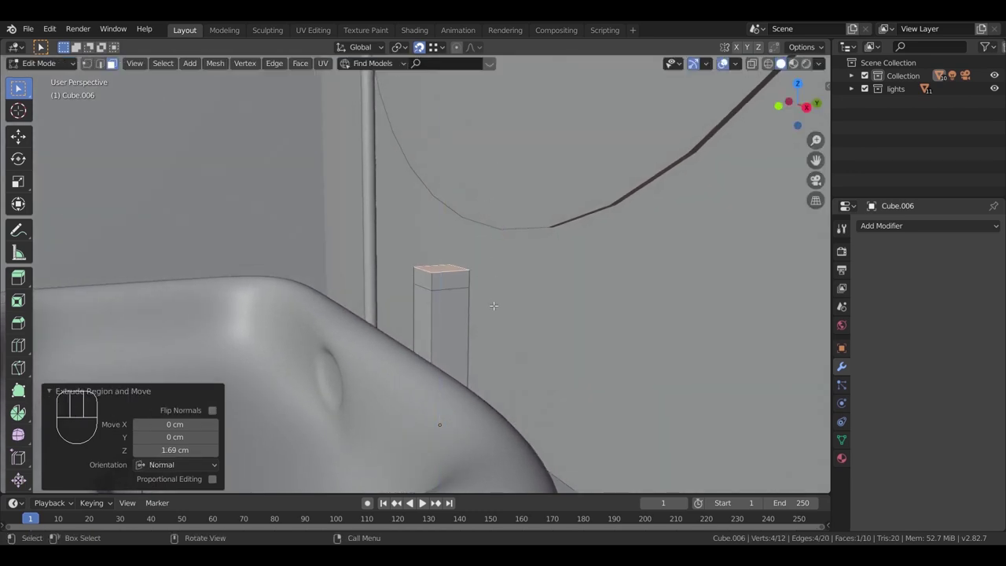
# Step: Extrude and inset the cube's top face several times into a rising column, widening the top
pyautogui.press('e')
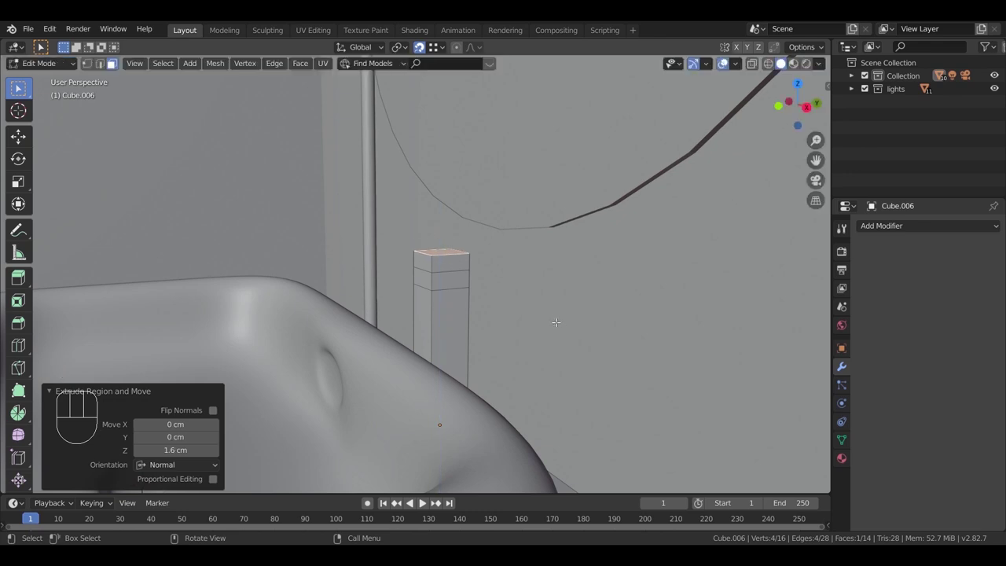
pyautogui.press('e')
pyautogui.press('s')
pyautogui.press('e')
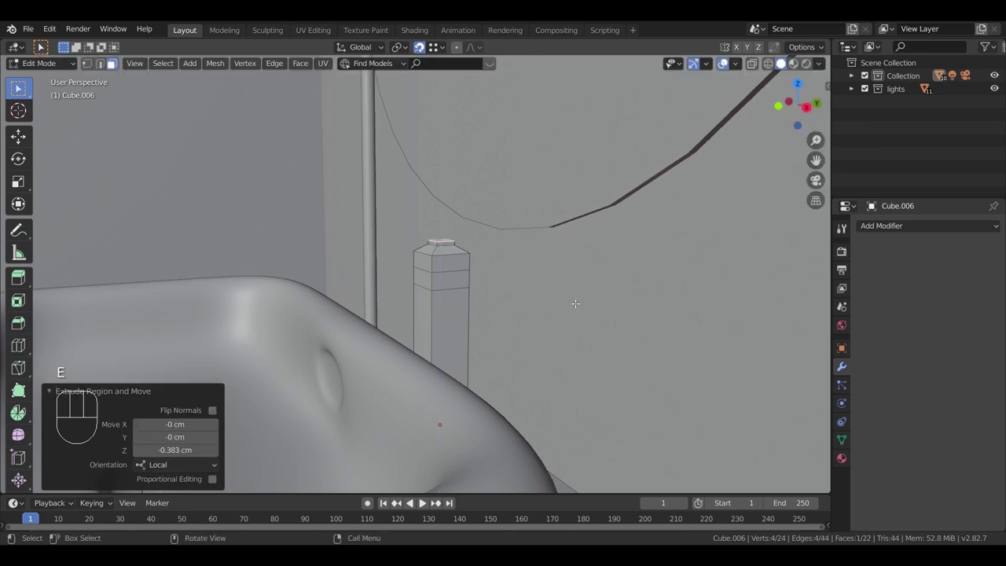
pyautogui.press('e')
pyautogui.press('s')
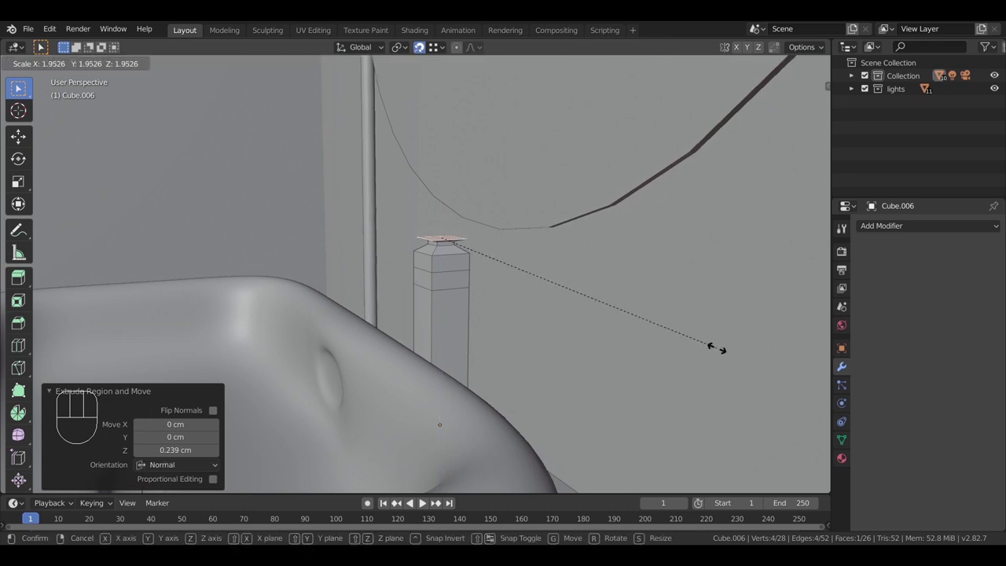
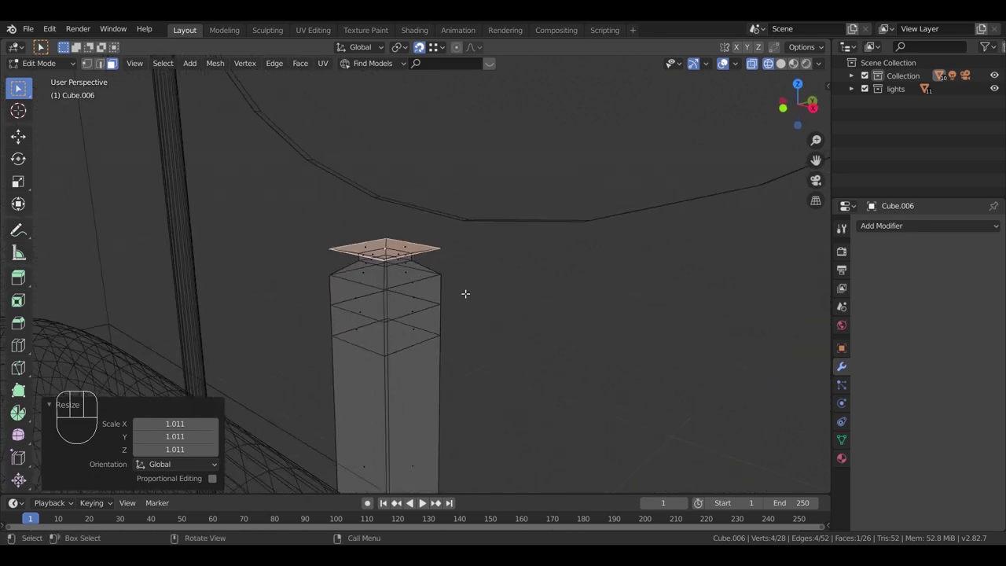
# Step: Stack further extruded, inset and flared bands on top to finish the ridged post
pyautogui.press('e')
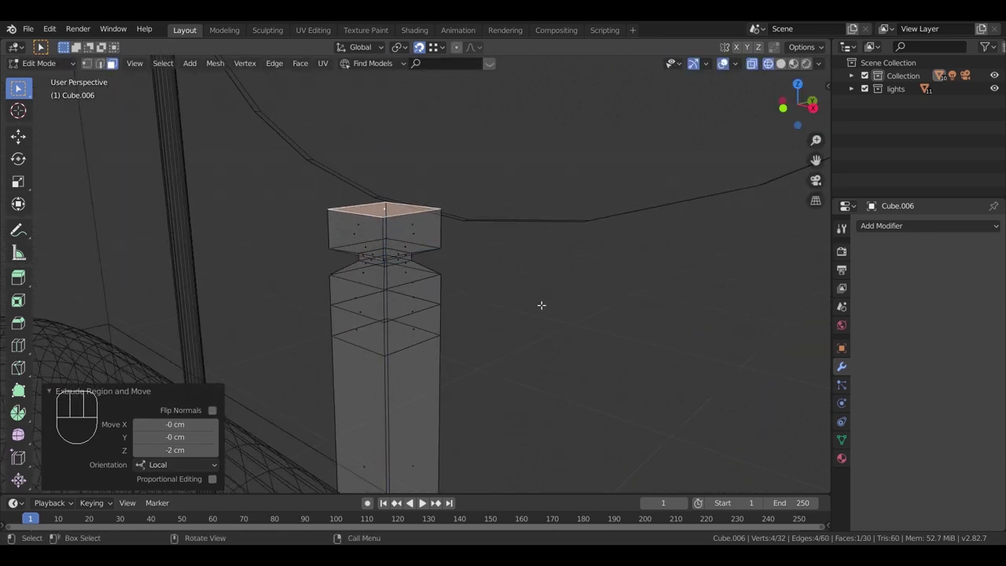
pyautogui.press('e')
pyautogui.press('s')
pyautogui.press('e')
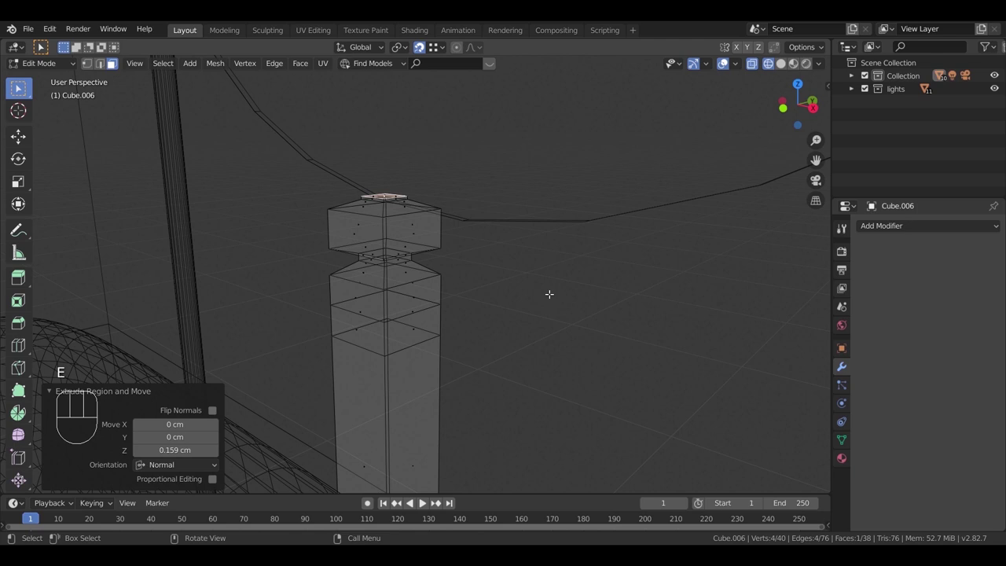
pyautogui.press('s')
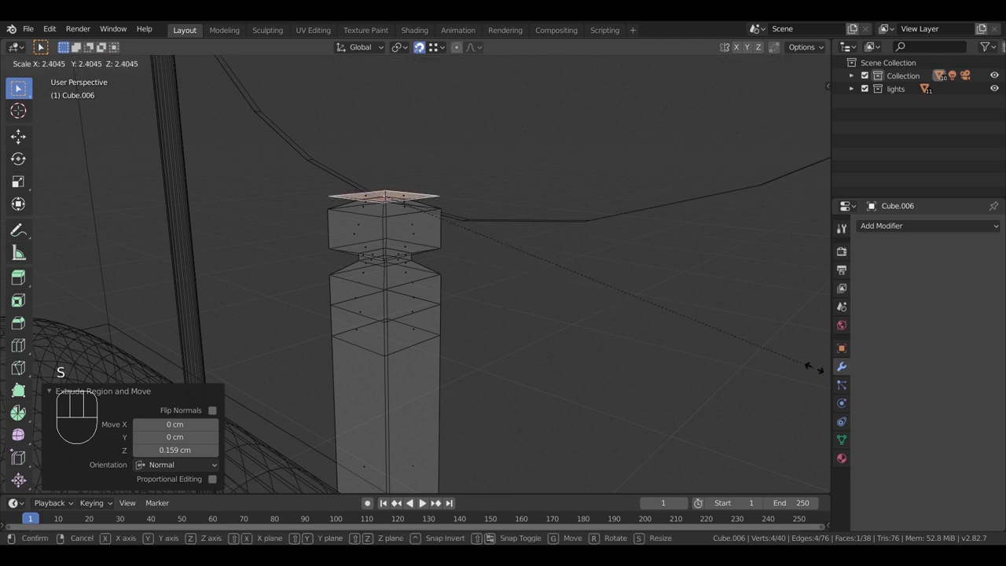
pyautogui.press('e')
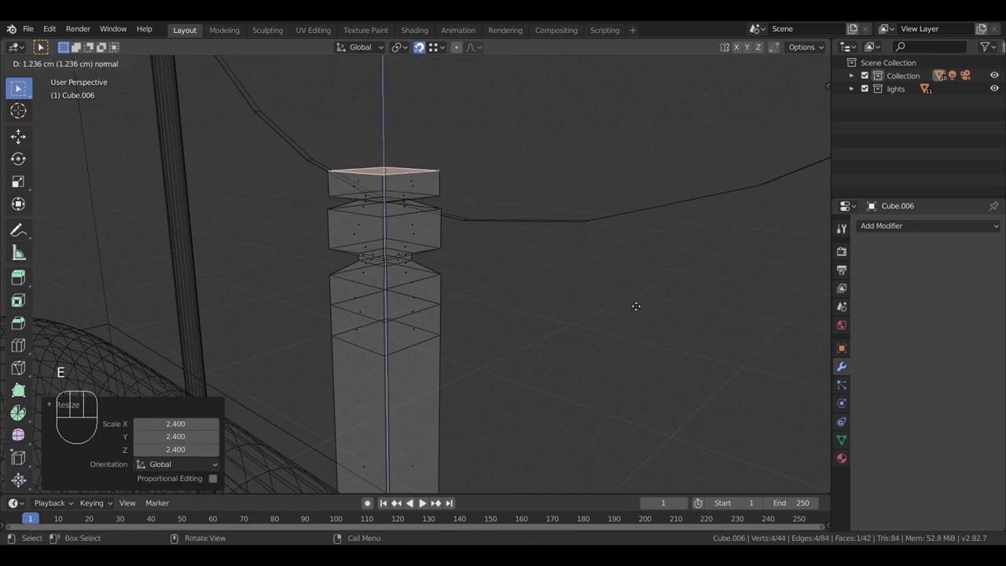
pyautogui.press('e')
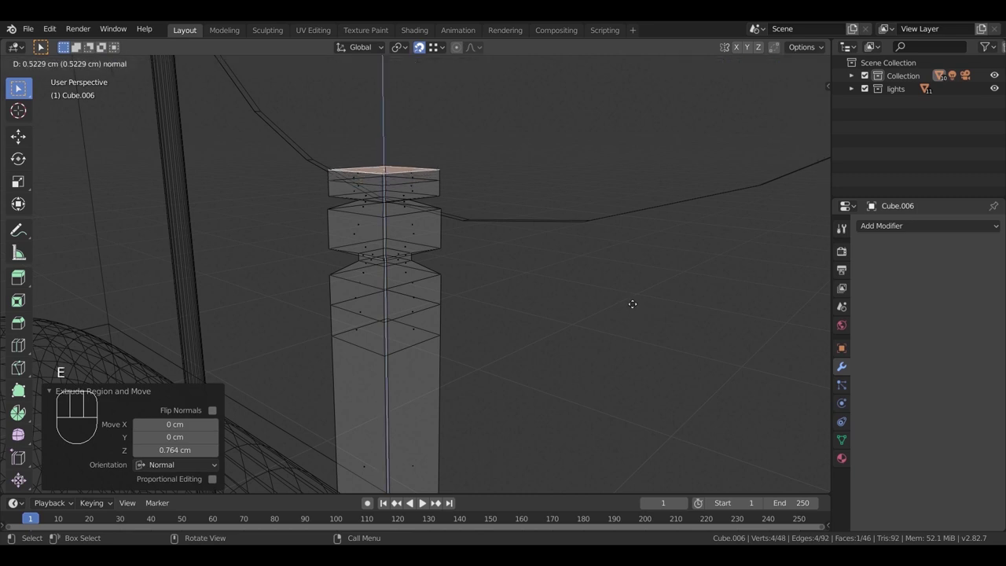
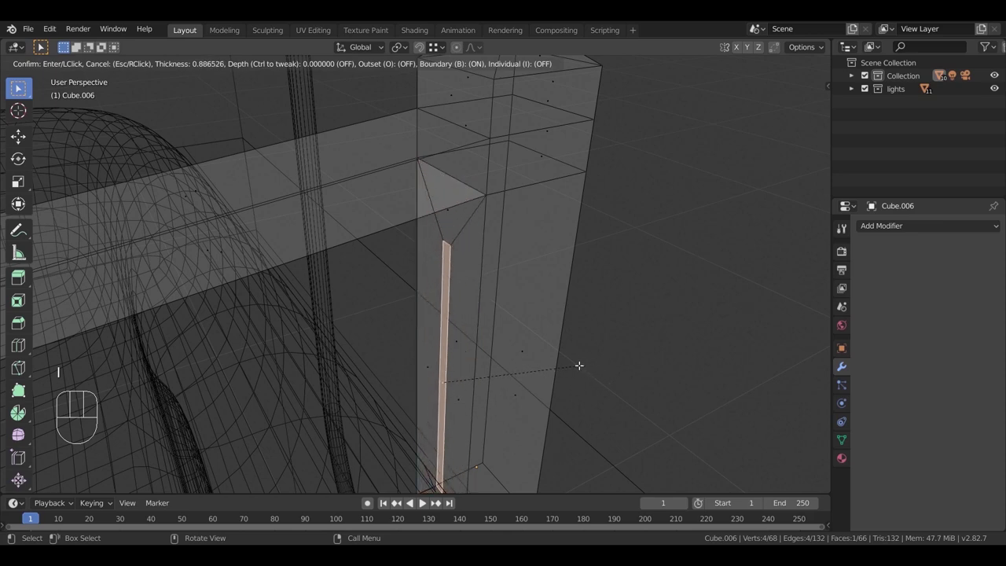
# Step: Extrude a bevelled horizontal spout from the column's side, turning the post into a faucet
pyautogui.press('e')
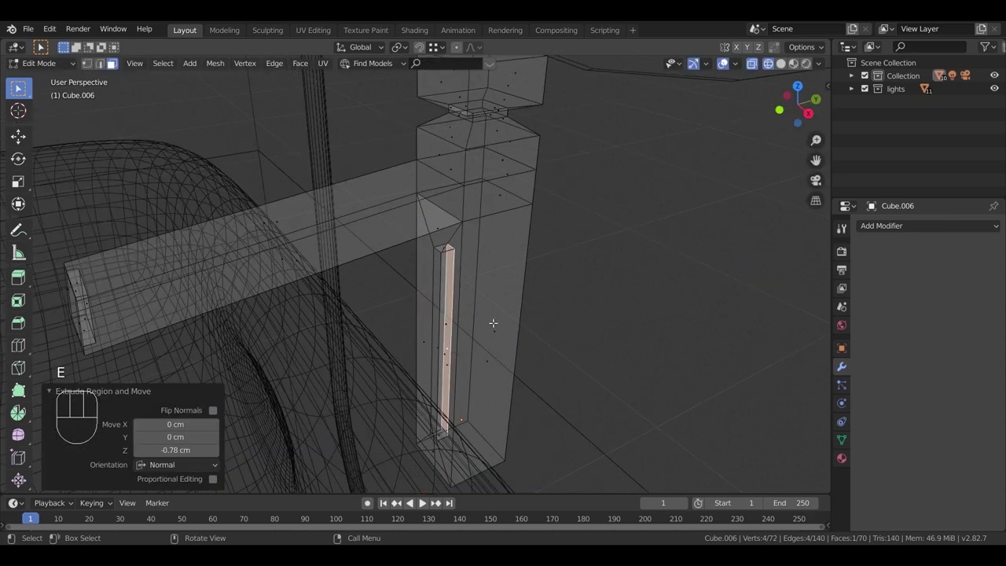
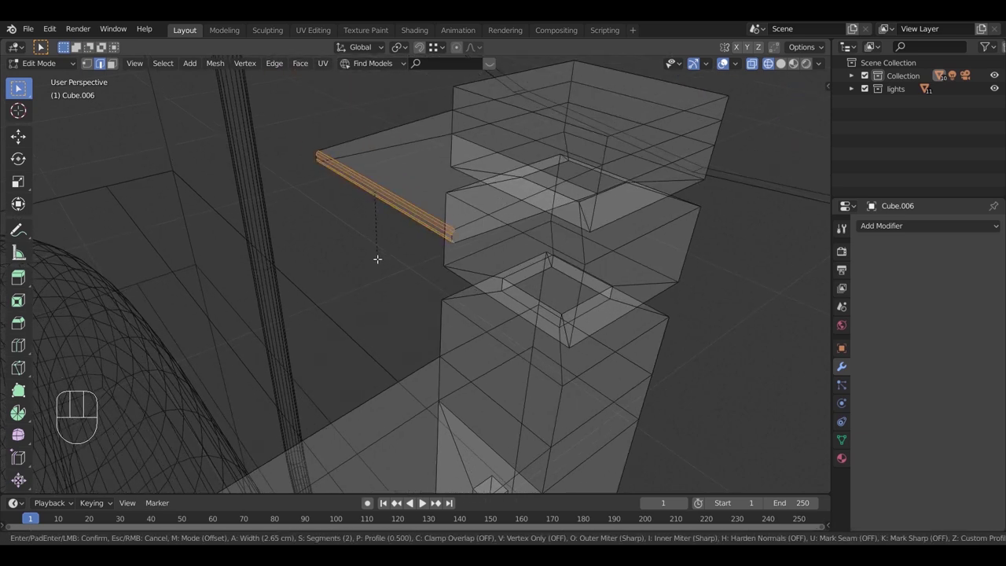
pyautogui.press('Tab')
pyautogui.press('z')
# Step: Orbit around the finished faucet and sink, then view the bathroom through the scene camera
pyautogui.moveTo(537, 326); pyautogui.dragTo(535, 304)
pyautogui.moveTo(471, 319); pyautogui.dragTo(476, 292)
pyautogui.moveTo(507, 268); pyautogui.dragTo(518, 272)
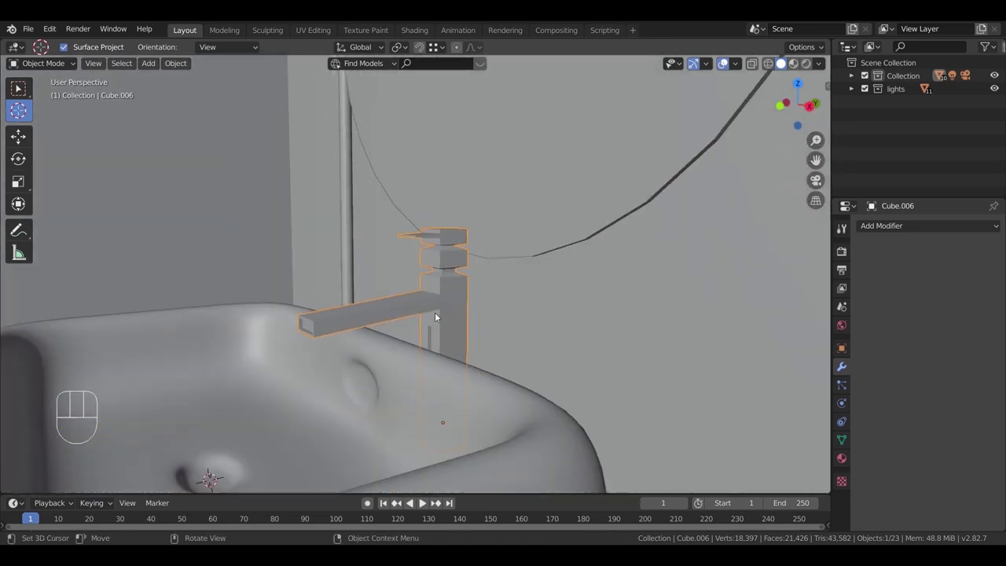
pyautogui.moveTo(443, 315); pyautogui.dragTo(413, 340)
pyautogui.moveTo(457, 381); pyautogui.dragTo(439, 364)
pyautogui.moveTo(420, 292); pyautogui.dragTo(465, 303)
pyautogui.moveTo(461, 399); pyautogui.dragTo(524, 371)
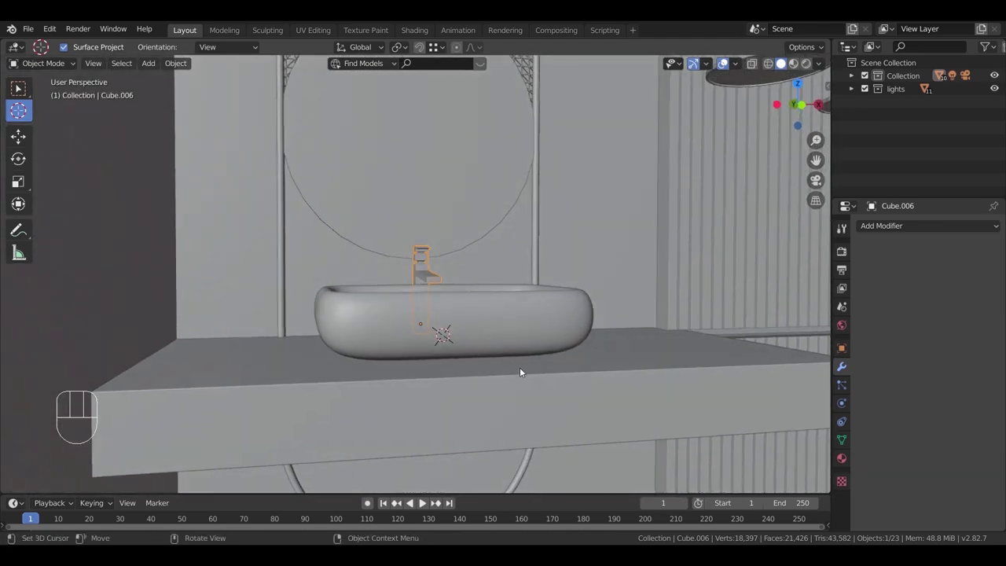
pyautogui.moveTo(493, 370); pyautogui.dragTo(449, 369)
pyautogui.middleClick(536, 376)
pyautogui.moveTo(377, 374); pyautogui.dragTo(398, 366)
pyautogui.moveTo(411, 329); pyautogui.dragTo(393, 343)
pyautogui.middleClick(409, 358)
pyautogui.press('KP_0')
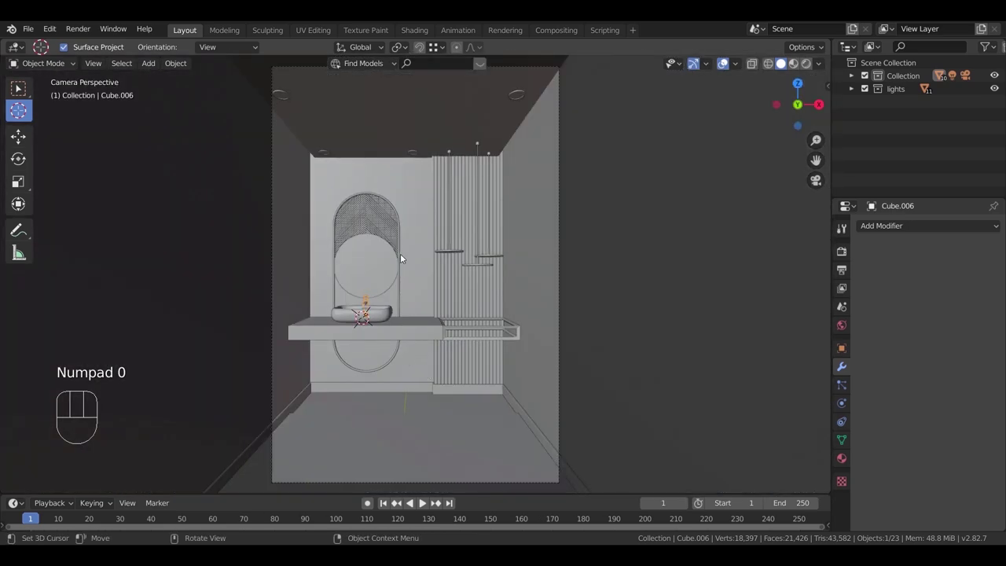
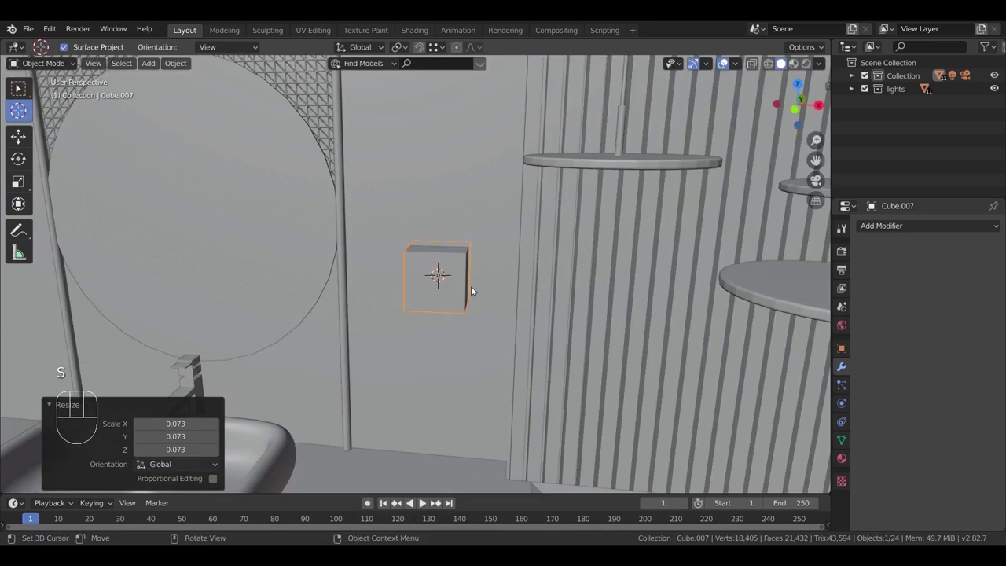
# Step: Squash the new cube (Cube.007) into a thin plate and narrow it along one axis
pyautogui.press('KP_Decimal')
pyautogui.scroll(3)
pyautogui.middleClick(517, 351)
pyautogui.press('s')
pyautogui.press('s')
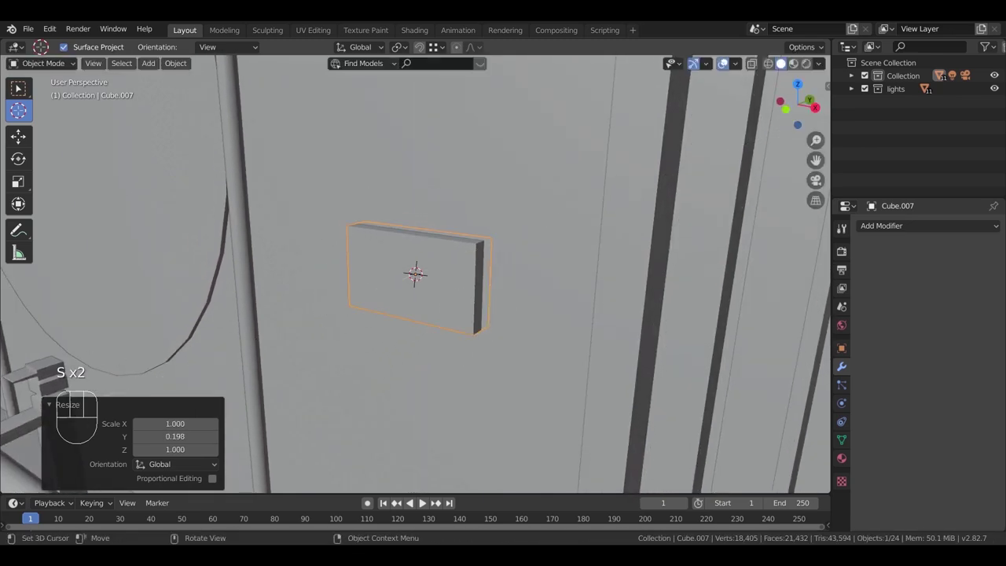
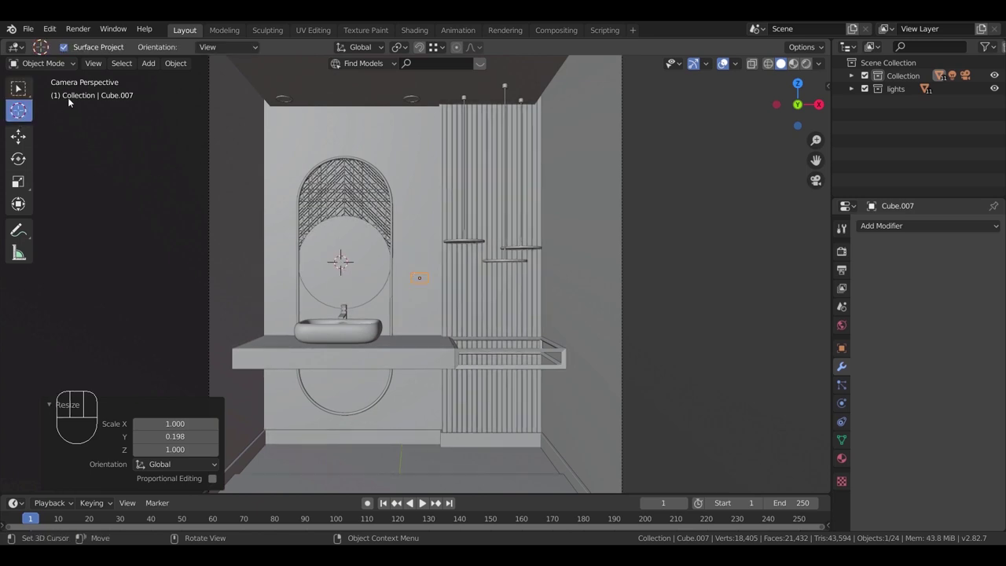
pyautogui.click(29, 90)
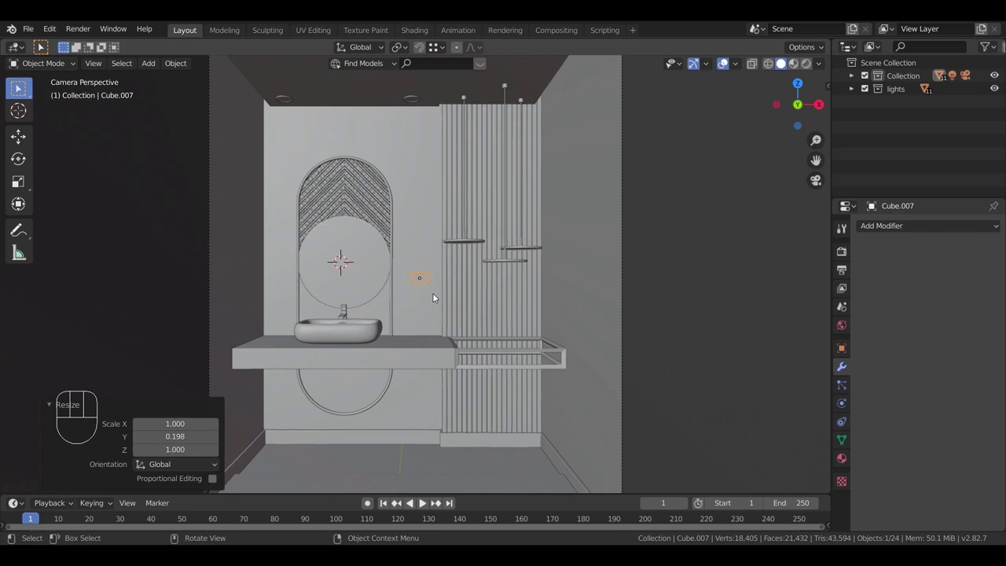
pyautogui.middleClick(18, 87)
pyautogui.press('KP_Decimal')
pyautogui.middleClick(18, 87)
pyautogui.press('s')
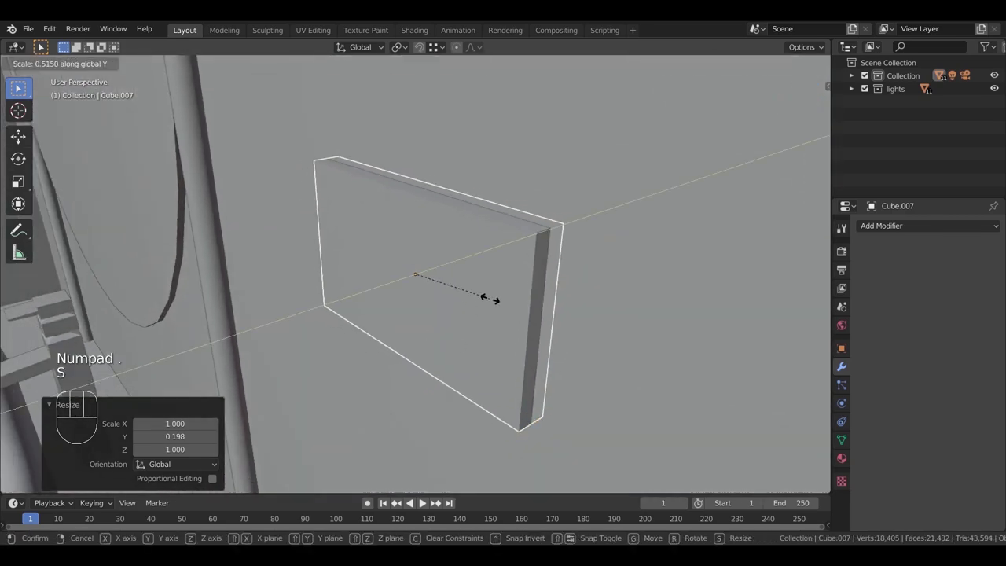
pyautogui.middleClick(18, 87)
pyautogui.press('ctrl+a')
# Step: Softly bevel the edges of the plate's front face in Edit Mode
pyautogui.press('Tab')
pyautogui.click(18, 88)
pyautogui.click(18, 87)
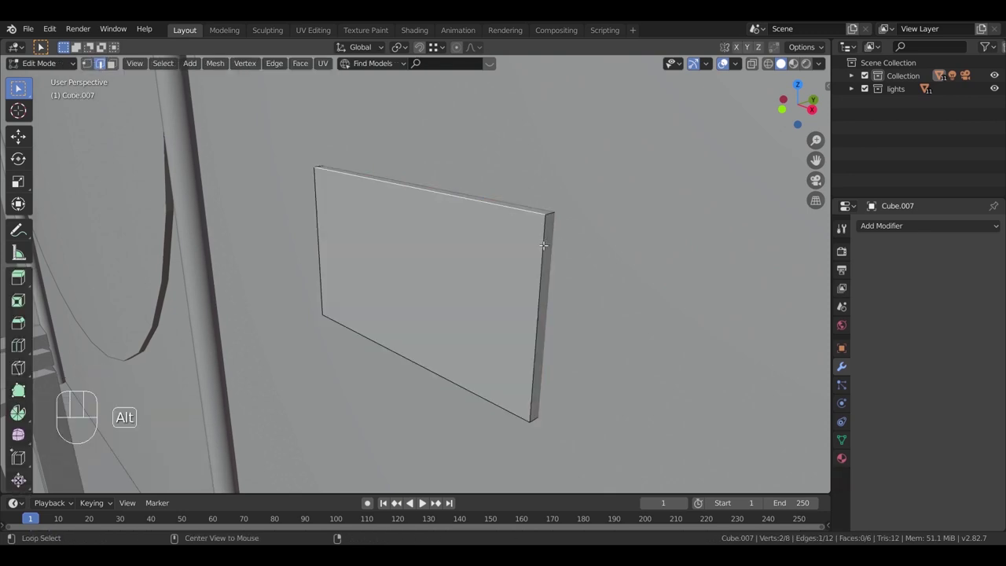
pyautogui.click(18, 88)
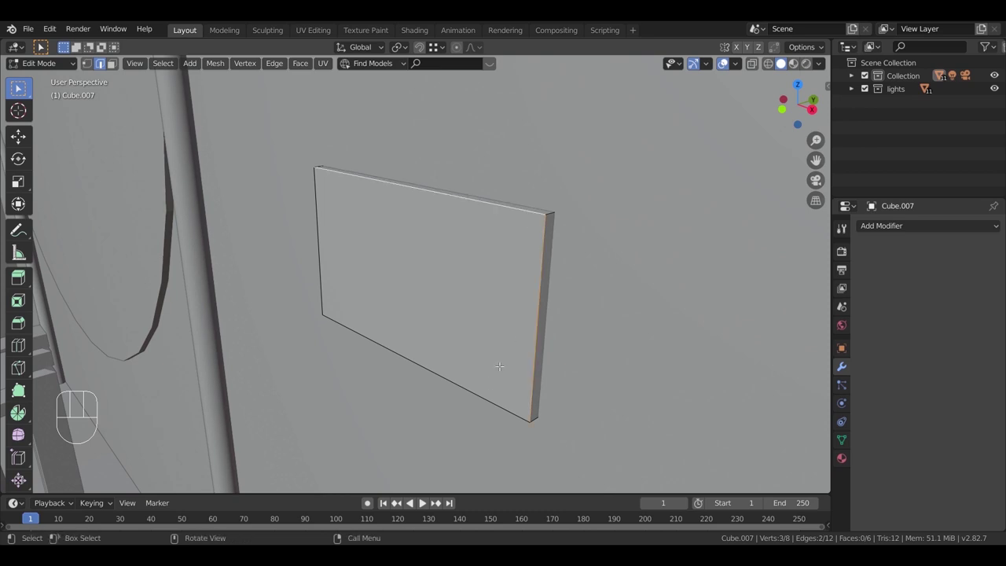
pyautogui.click(18, 87)
pyautogui.click(18, 87)
pyautogui.middleClick(18, 87)
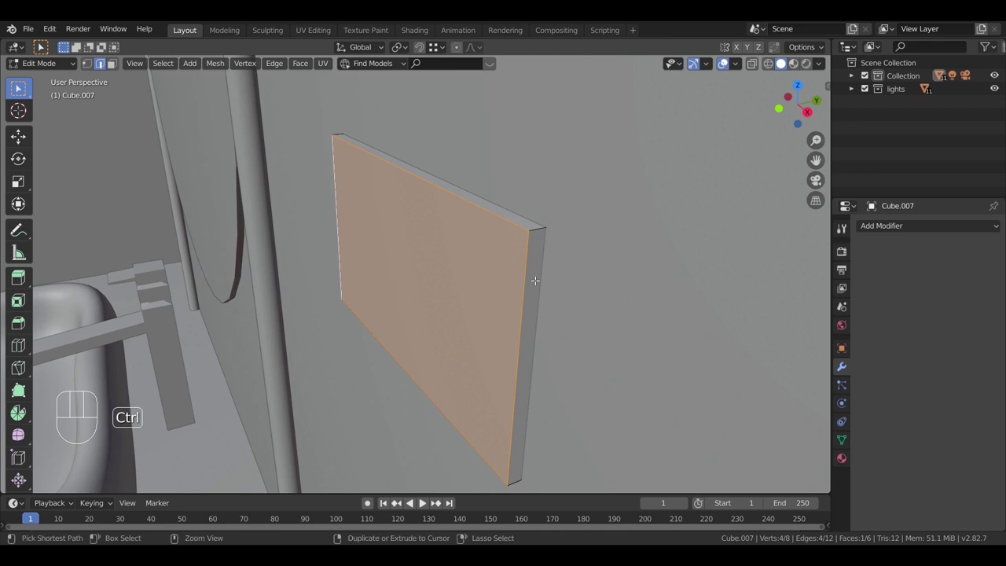
pyautogui.press('ctrl+b')
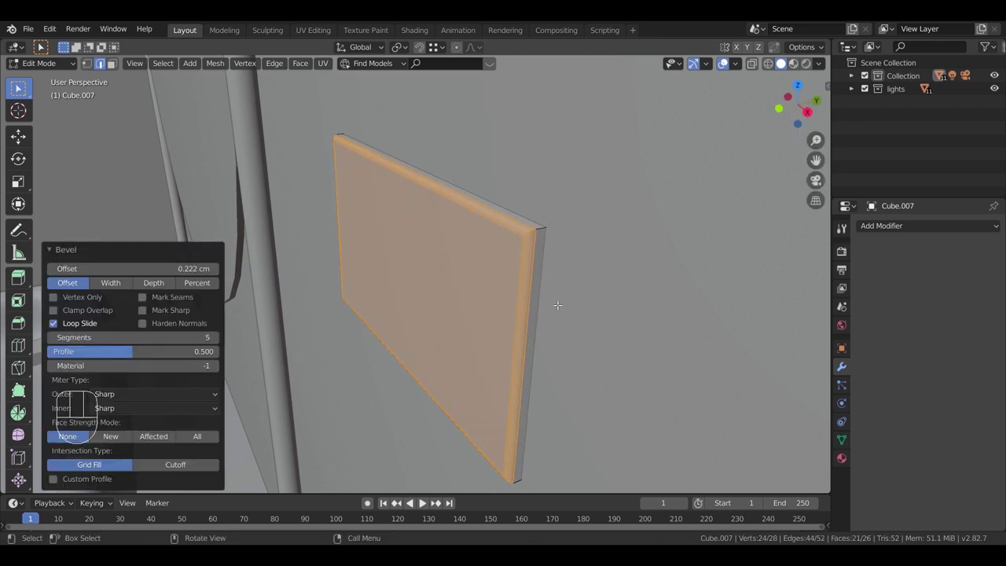
pyautogui.press('Tab')
# Step: Back in Object Mode, shrink the wall panel to about 80% along Y
pyautogui.middleClick(18, 88)
pyautogui.middleClick(19, 87)
pyautogui.press('s')
pyautogui.press('s')
pyautogui.click(18, 87)
pyautogui.press('s')
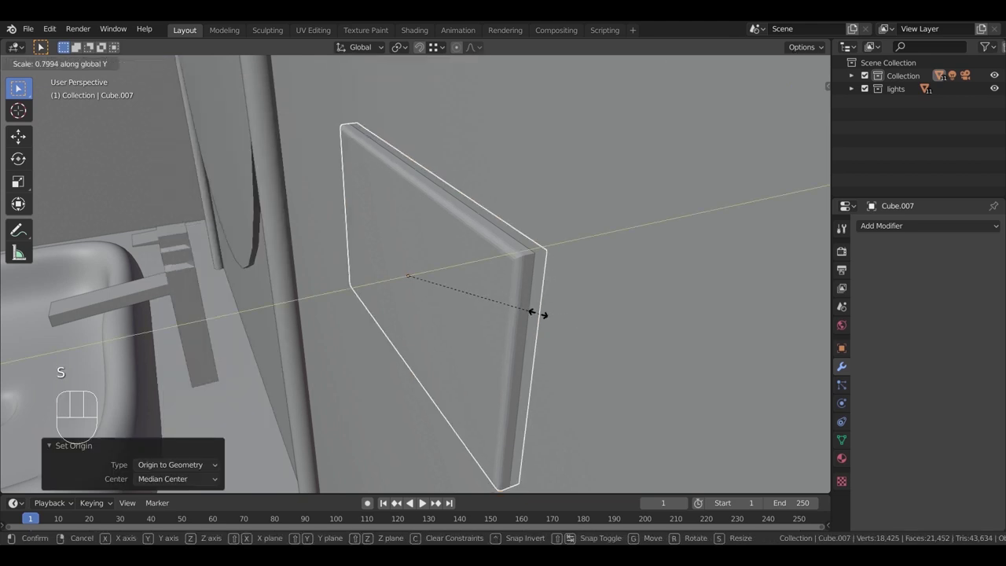
pyautogui.middleClick(472, 319)
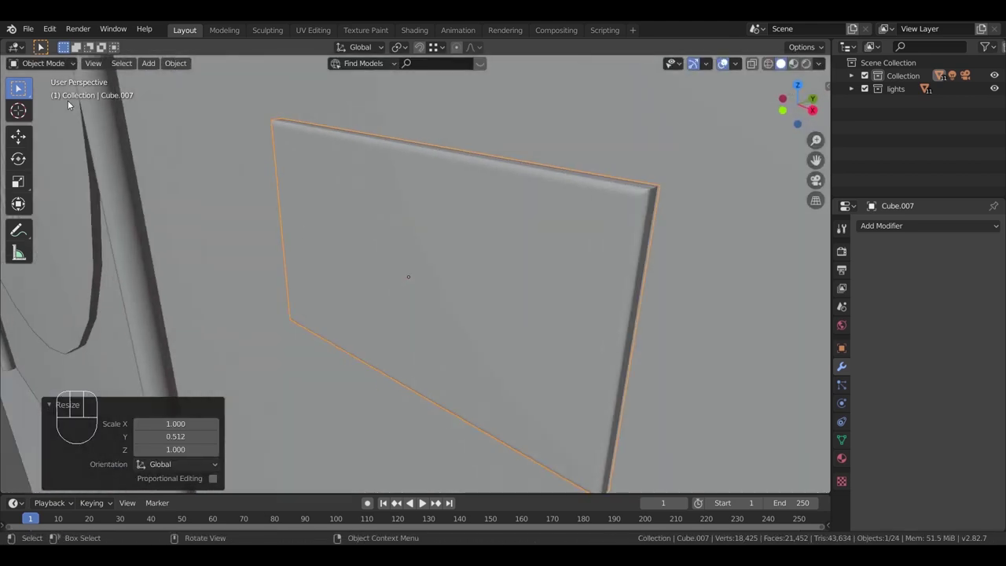
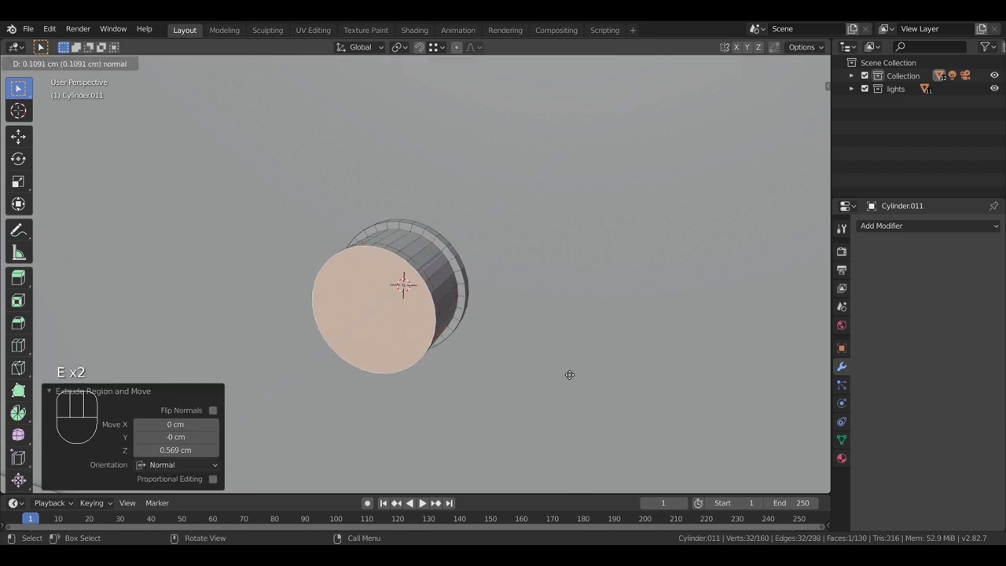
# Step: Shrink, inset and extrude the knob's end face into a narrower stepped stem
pyautogui.press('s')
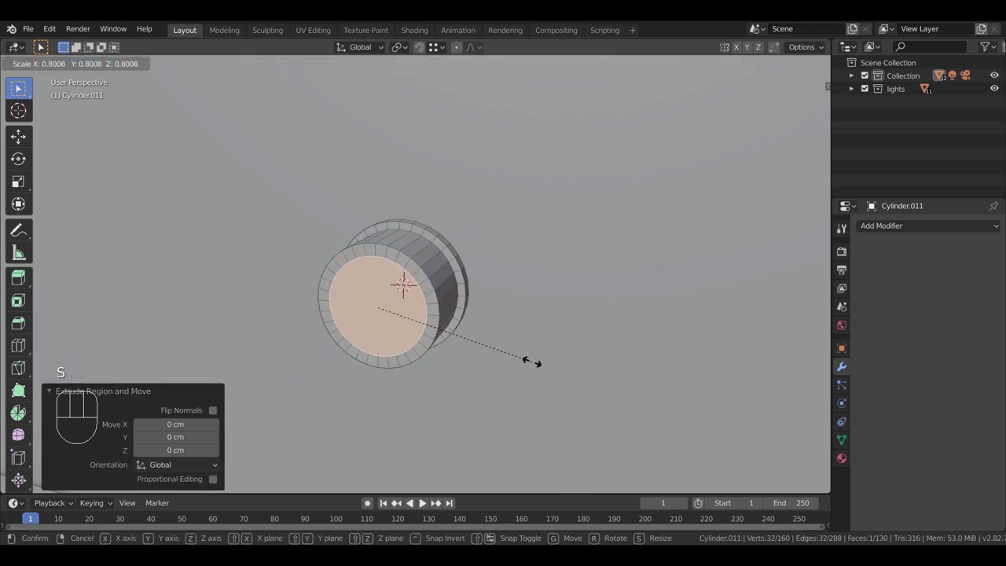
pyautogui.press('e')
pyautogui.press('i')
pyautogui.press('e')
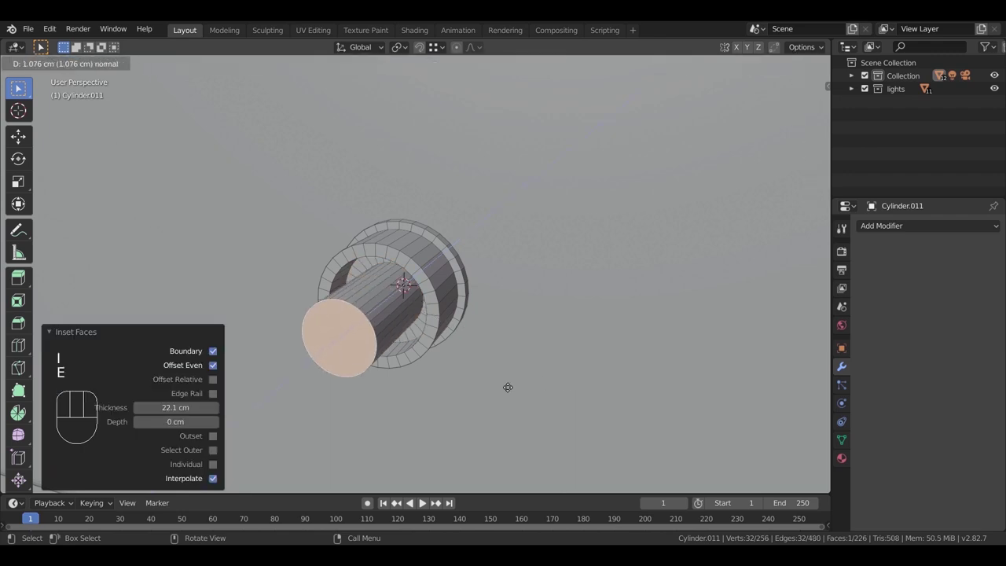
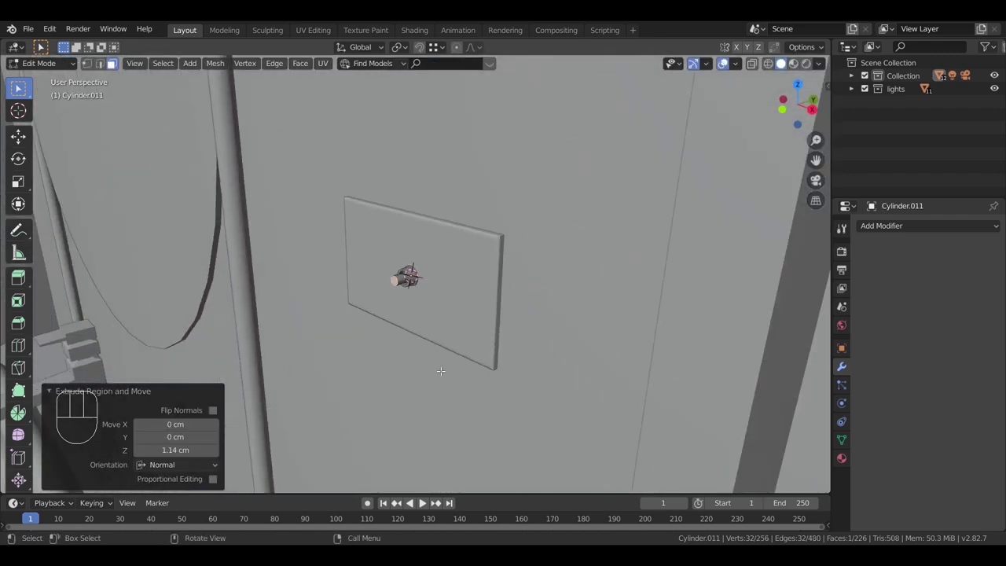
pyautogui.moveTo(493, 353); pyautogui.dragTo(430, 330)
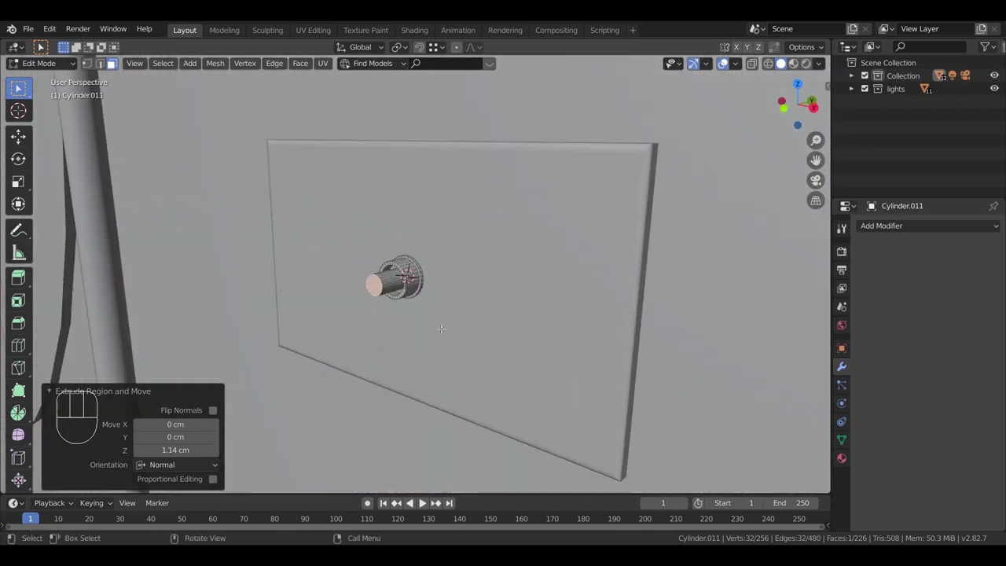
pyautogui.moveTo(467, 345); pyautogui.dragTo(418, 330)
pyautogui.press('g')
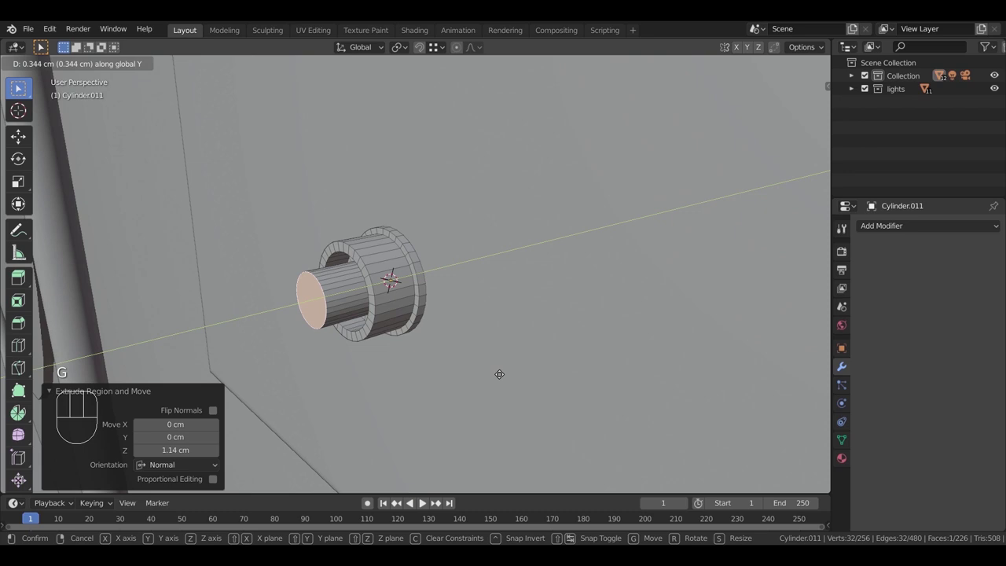
pyautogui.press('ctrl+z')
pyautogui.press('ctrl+z')
pyautogui.moveTo(463, 377); pyautogui.dragTo(522, 381)
pyautogui.press('i')
pyautogui.press('e')
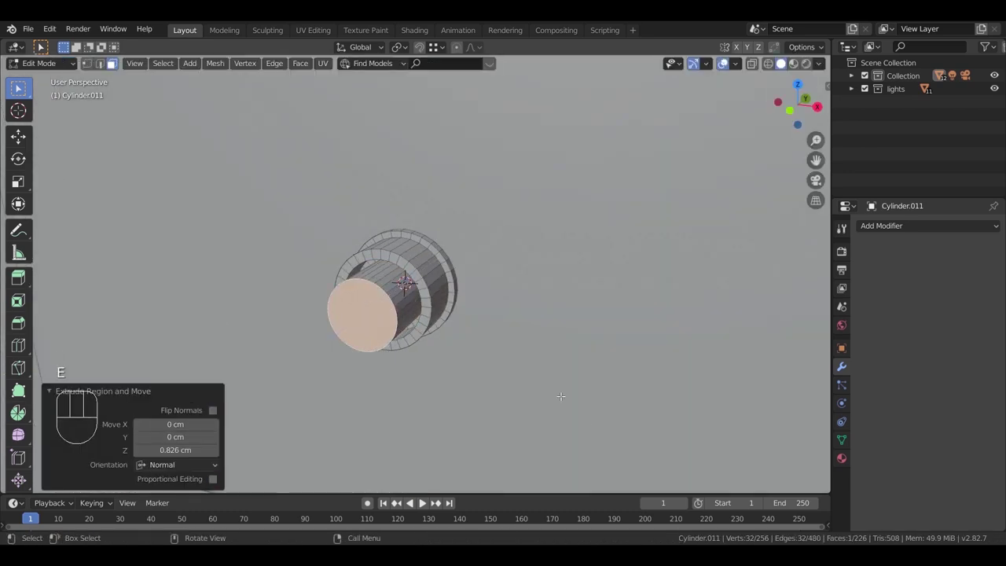
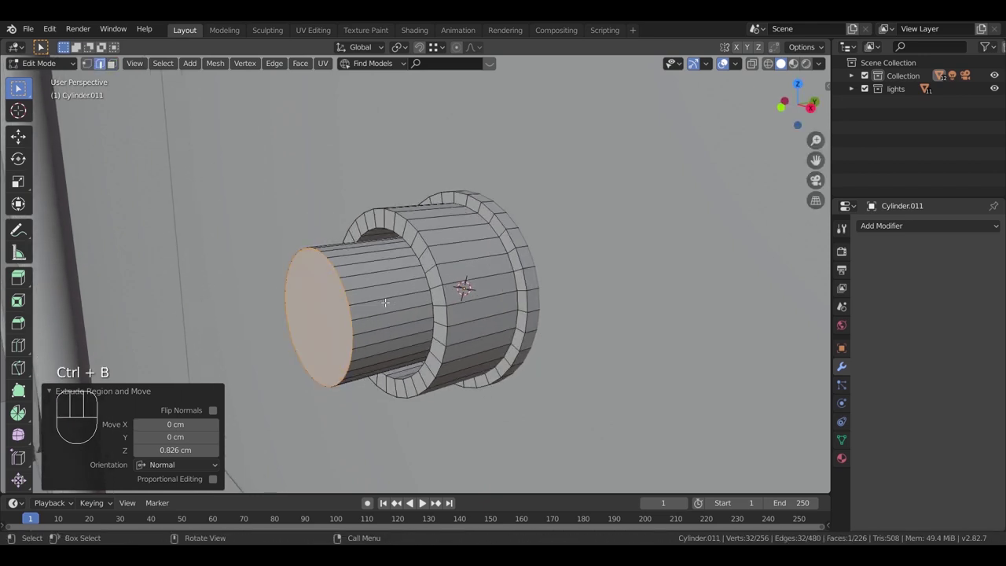
# Step: Bevel the knob's rim edge loops to round them and return to Object Mode
pyautogui.press('Tab')
pyautogui.press('ctrl+a')
pyautogui.press('Tab')
pyautogui.press('ctrl+b')
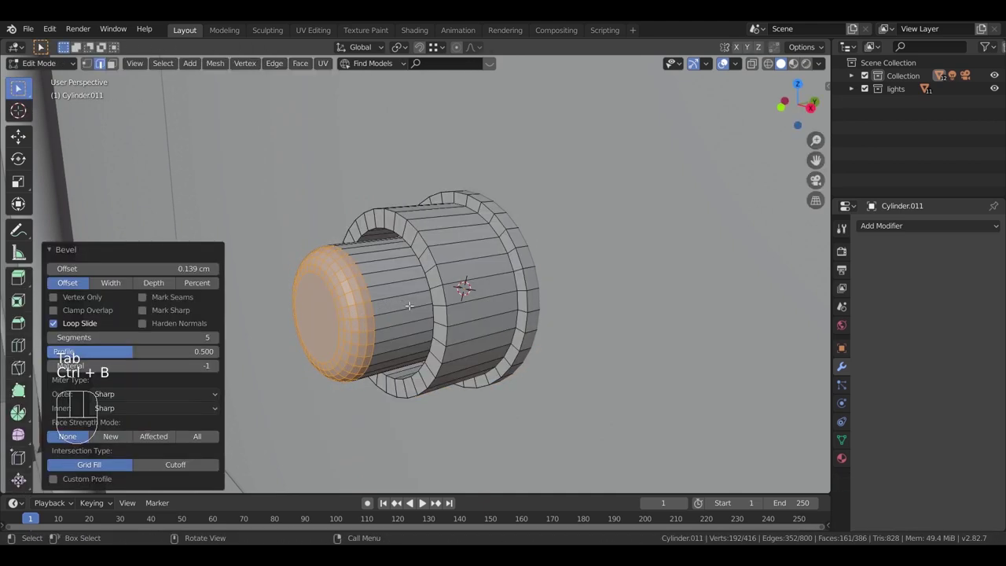
pyautogui.press('Tab')
pyautogui.moveTo(434, 333); pyautogui.dragTo(455, 336)
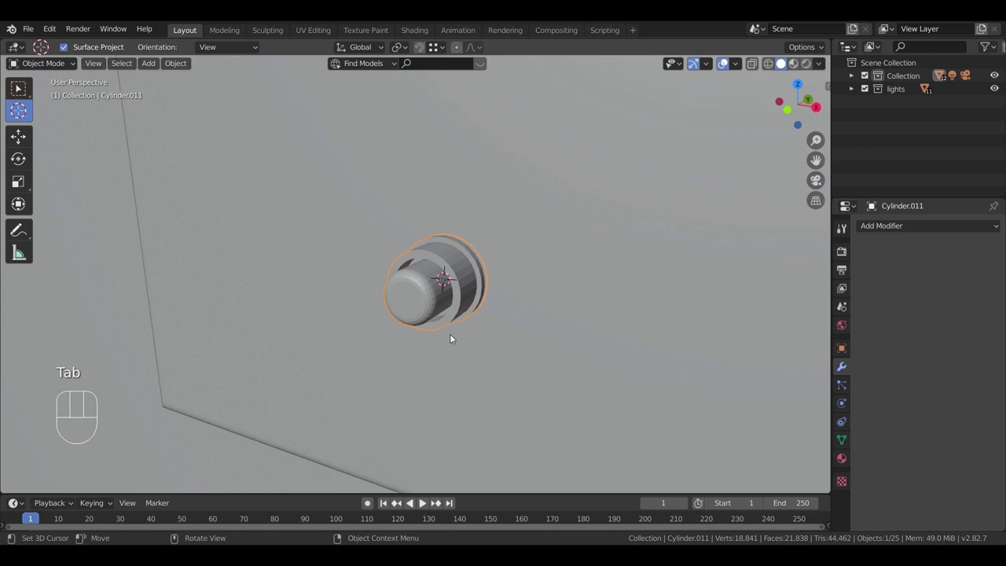
# Step: Duplicate the knob and slide the copy sideways along X so two knobs sit on the plate
pyautogui.middleClick(511, 370)
pyautogui.press('g')
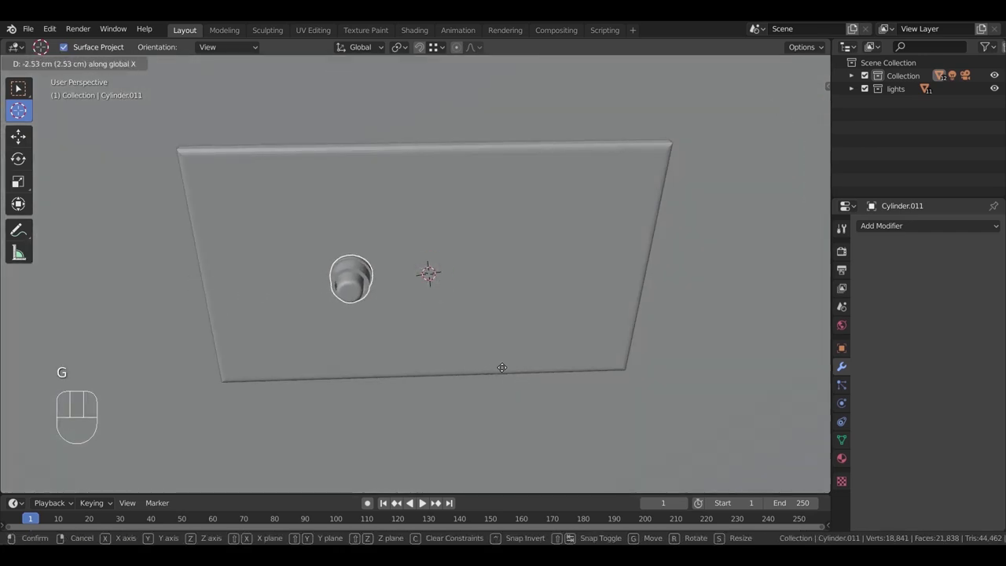
pyautogui.press('shift+d')
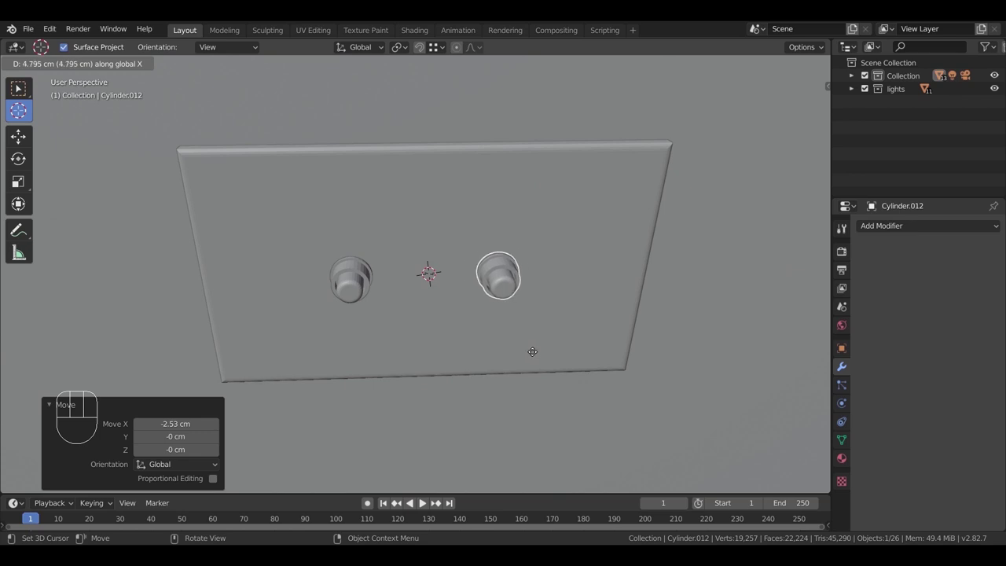
pyautogui.moveTo(498, 343); pyautogui.dragTo(534, 345)
pyautogui.moveTo(304, 234); pyautogui.dragTo(356, 244)
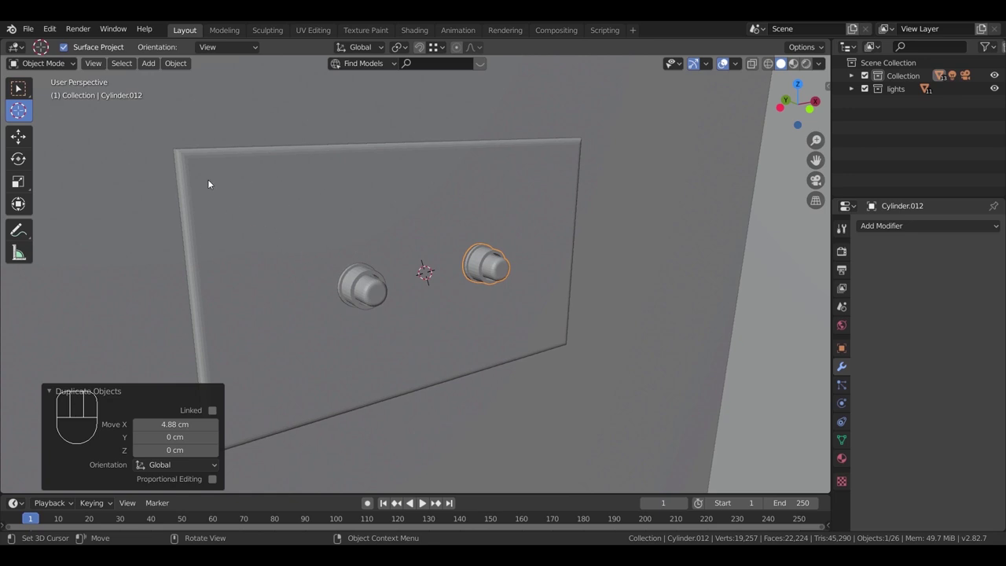
pyautogui.click(214, 182)
# Step: Add a small cylinder at the plate's top-left corner and flatten it along Y into a thin disc
pyautogui.press('shift+a')
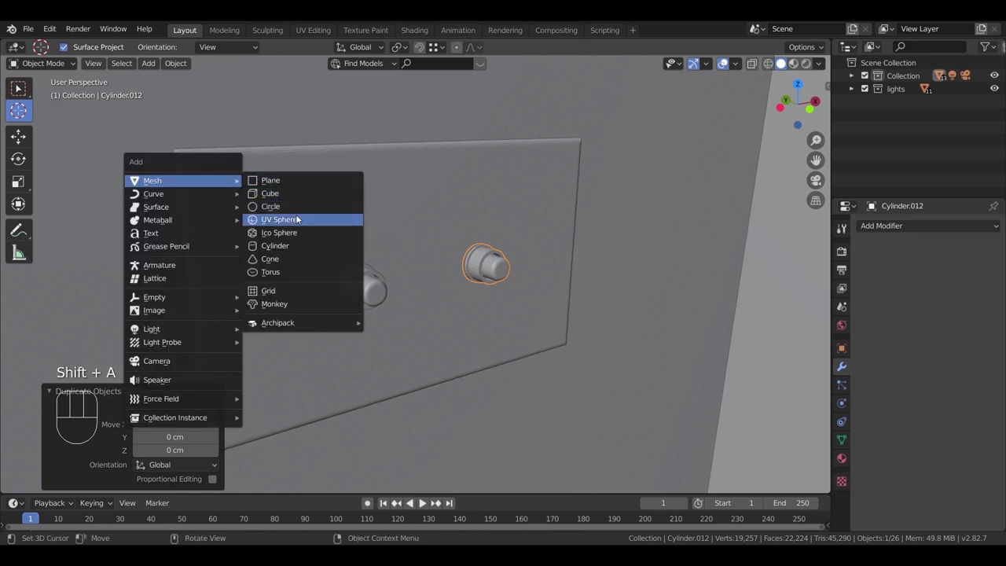
pyautogui.press('s')
pyautogui.press('s')
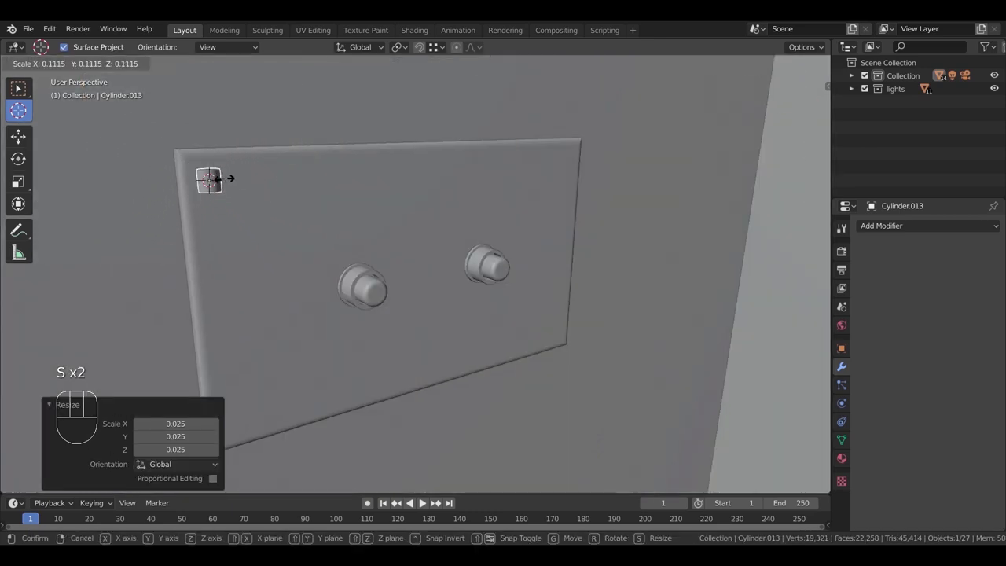
pyautogui.press('r')
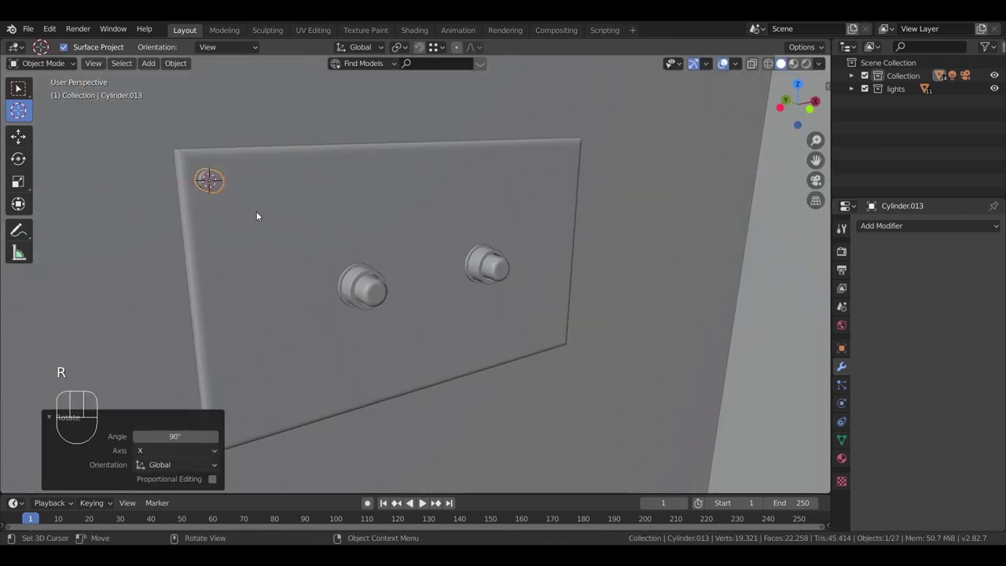
pyautogui.middleClick(275, 227)
pyautogui.scroll(-3)
pyautogui.press('KP_Decimal')
pyautogui.press('s')
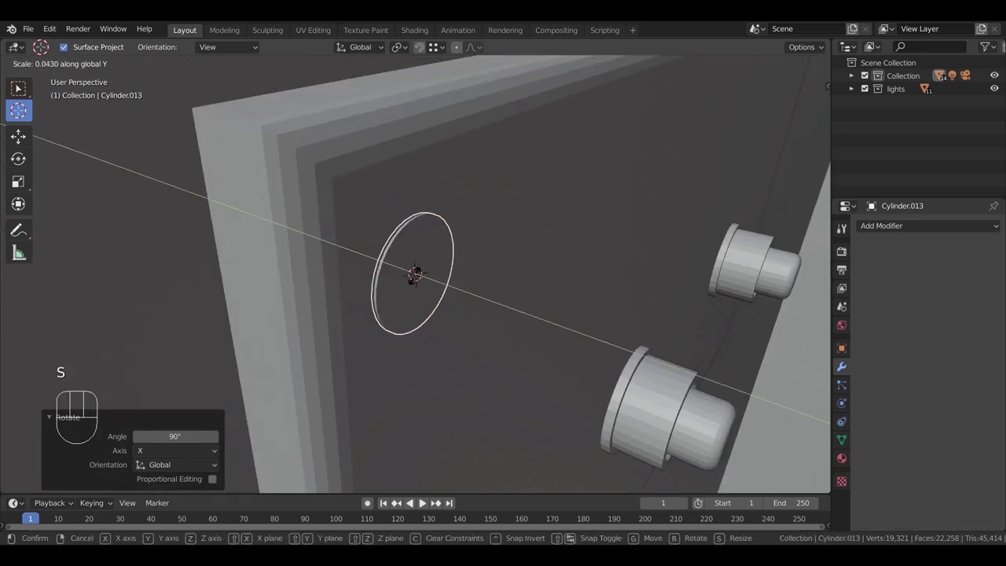
pyautogui.moveTo(421, 300); pyautogui.dragTo(372, 276)
# Step: Inset the disc's front face and bevel its rim into a rounded screw head
pyautogui.press('Tab')
pyautogui.click(119, 66)
pyautogui.click(115, 63)
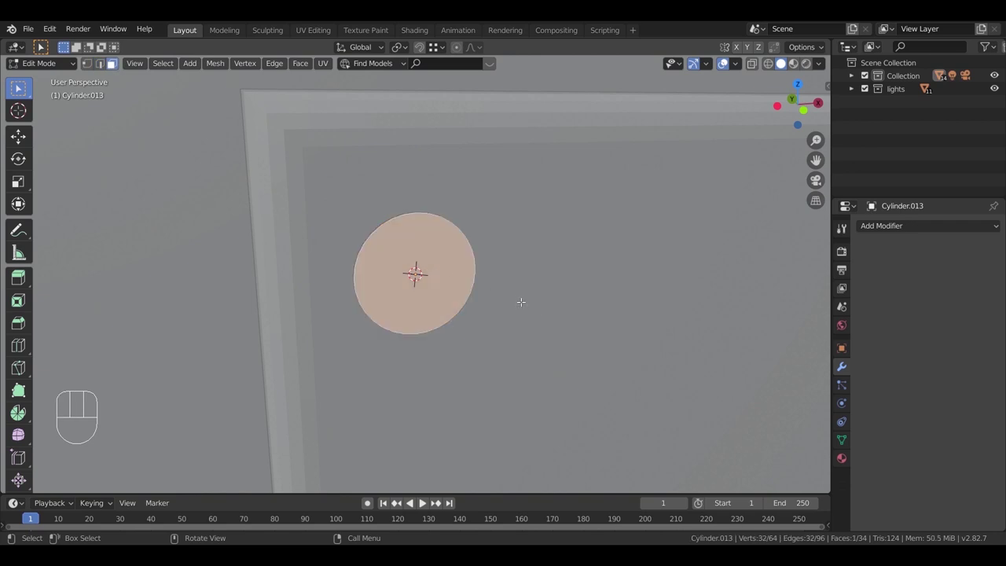
pyautogui.press('i')
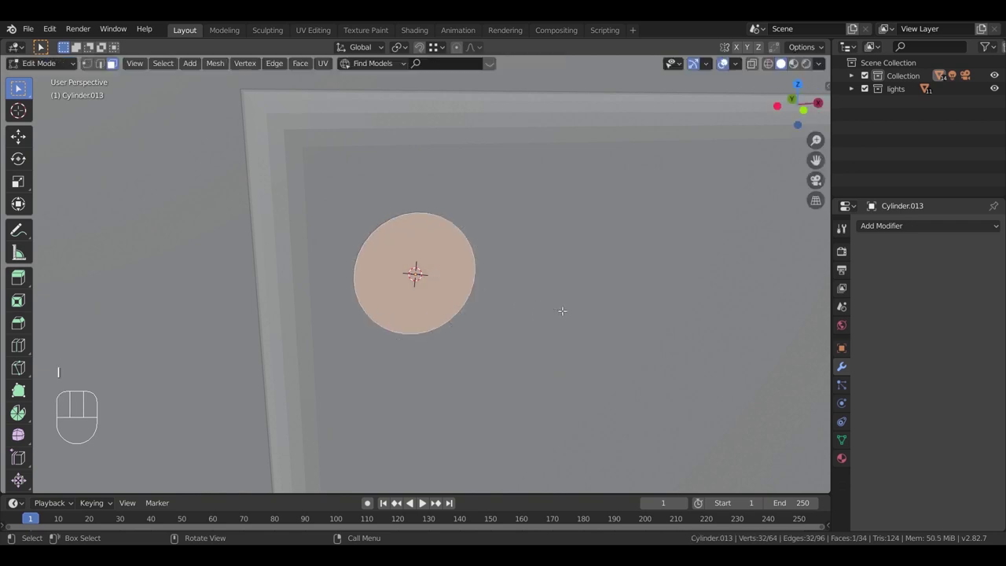
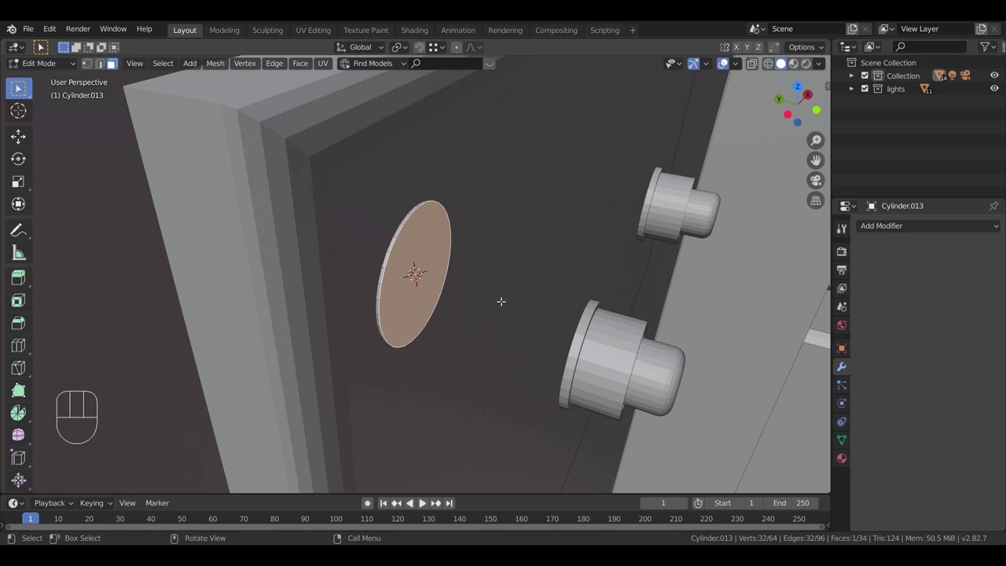
pyautogui.press('g')
pyautogui.press('g')
pyautogui.scroll(3)
pyautogui.press('i')
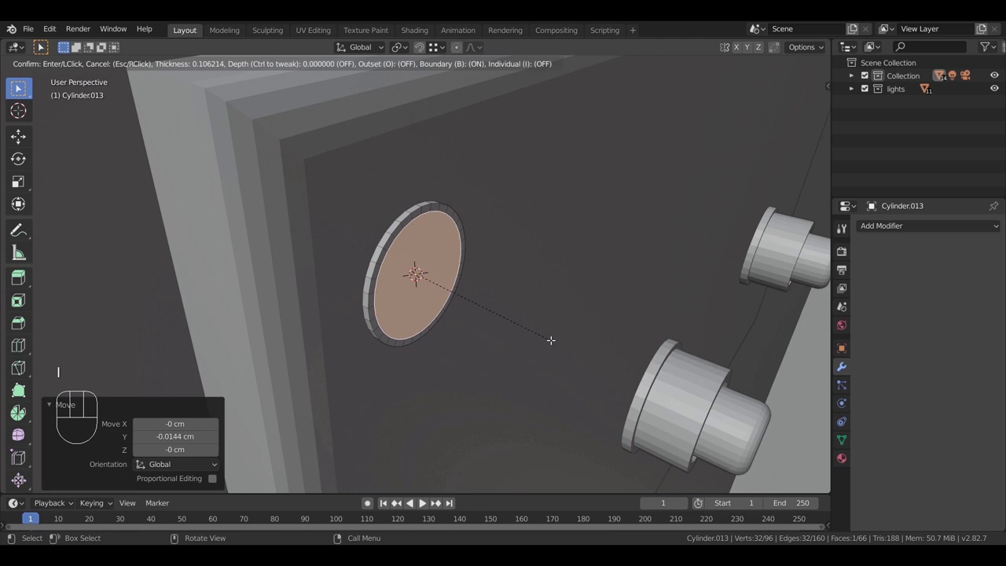
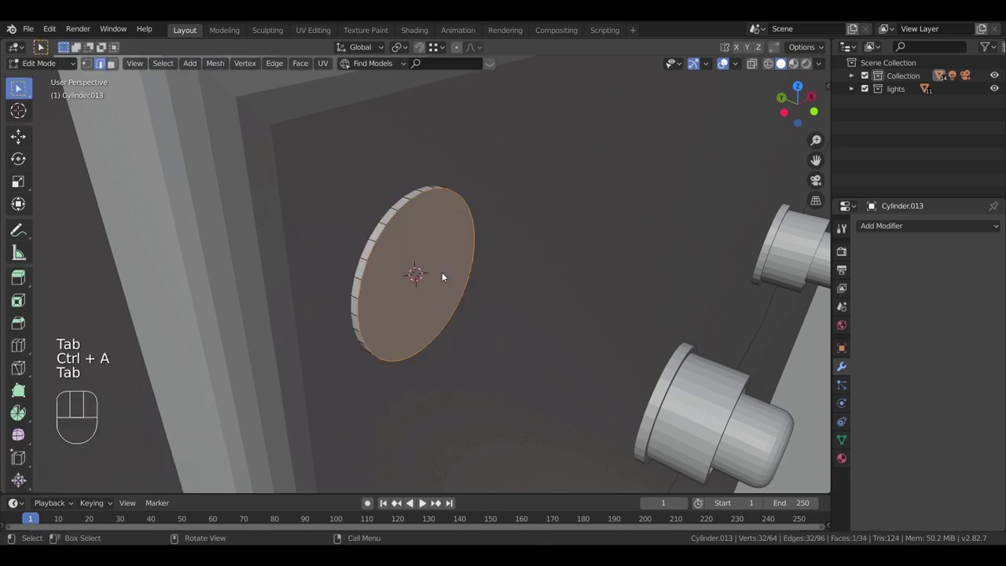
pyautogui.press('ctrl+b')
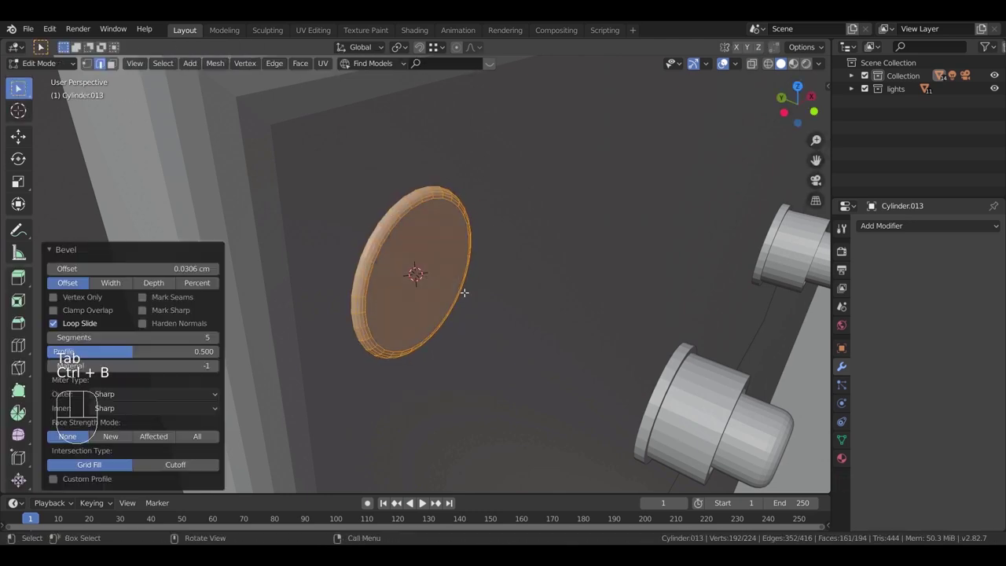
pyautogui.press('Tab')
# Step: Push the screw head against the plate along Y and duplicate it down to the lower corner
pyautogui.press('g')
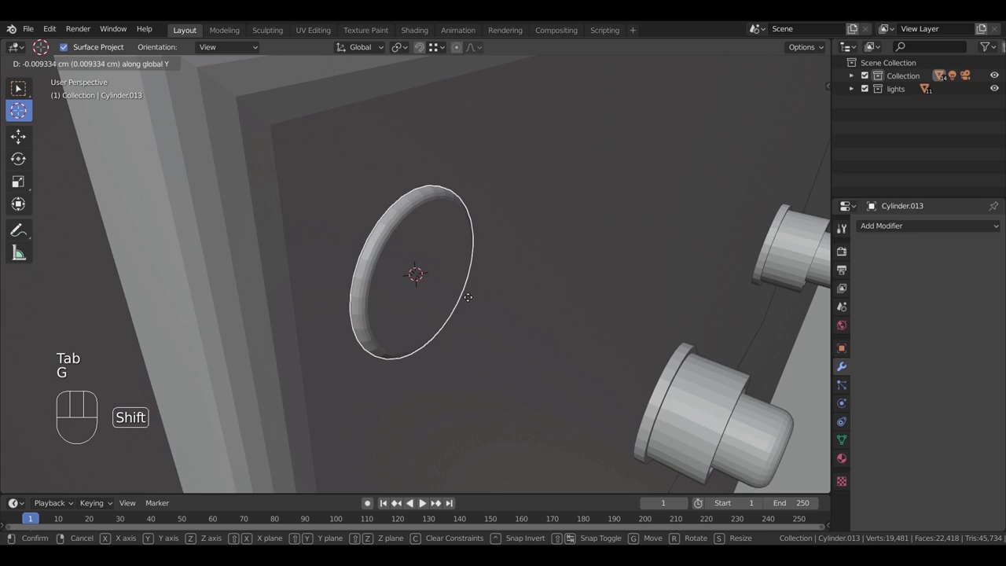
pyautogui.middleClick(464, 286)
pyautogui.middleClick(471, 286)
pyautogui.moveTo(479, 305); pyautogui.dragTo(482, 307)
pyautogui.press('shift+d')
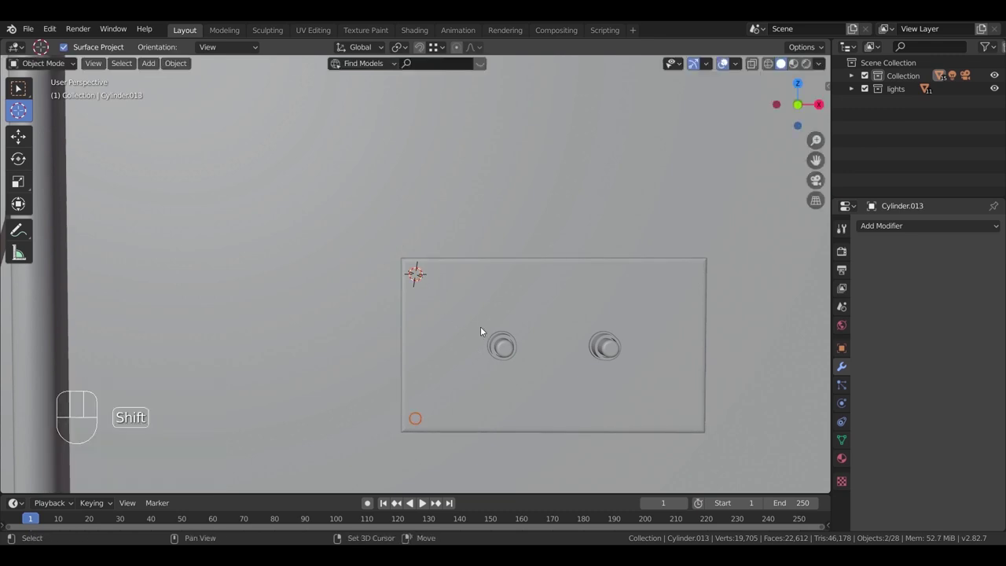
# Step: Copy the left screws to the right corners and join screws, knobs and plate into one object
pyautogui.press('shift+d')
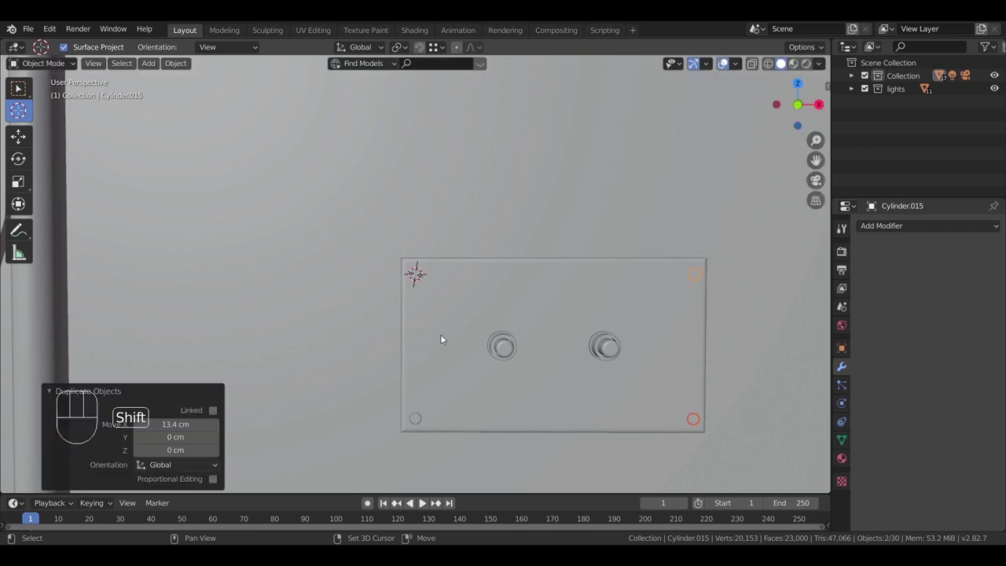
pyautogui.click(411, 417)
pyautogui.press('ctrl+j')
pyautogui.click(511, 344)
pyautogui.press('ctrl+j')
pyautogui.click(559, 400)
pyautogui.press('ctrl+j')
pyautogui.moveTo(611, 380); pyautogui.dragTo(608, 326)
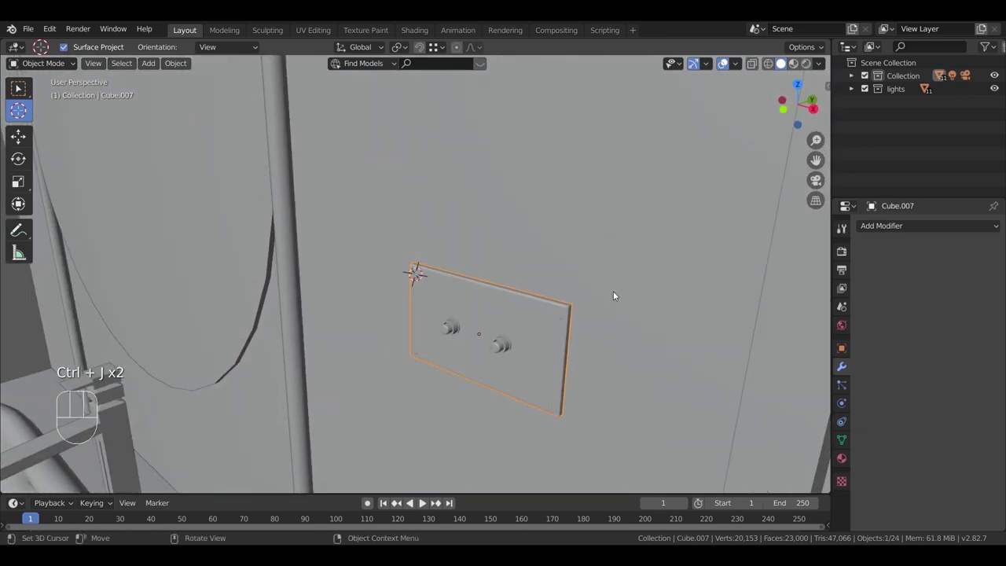
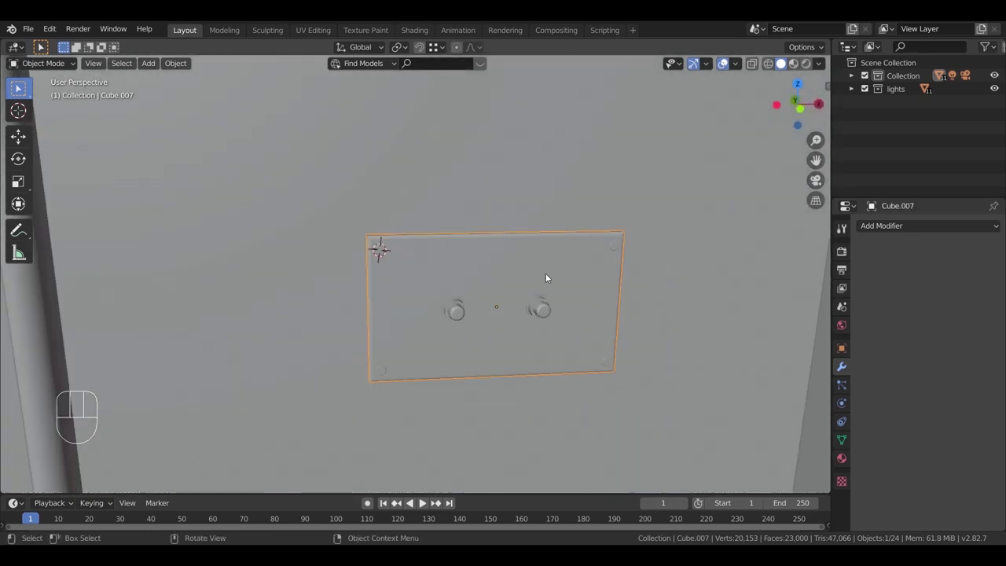
# Step: Duplicate the knob plate and rotate the copy to face the side wall beside the towel rack
pyautogui.middleClick(554, 318)
pyautogui.moveTo(626, 316); pyautogui.dragTo(496, 354)
pyautogui.middleClick(527, 356)
pyautogui.press('shift+d')
pyautogui.press('r')
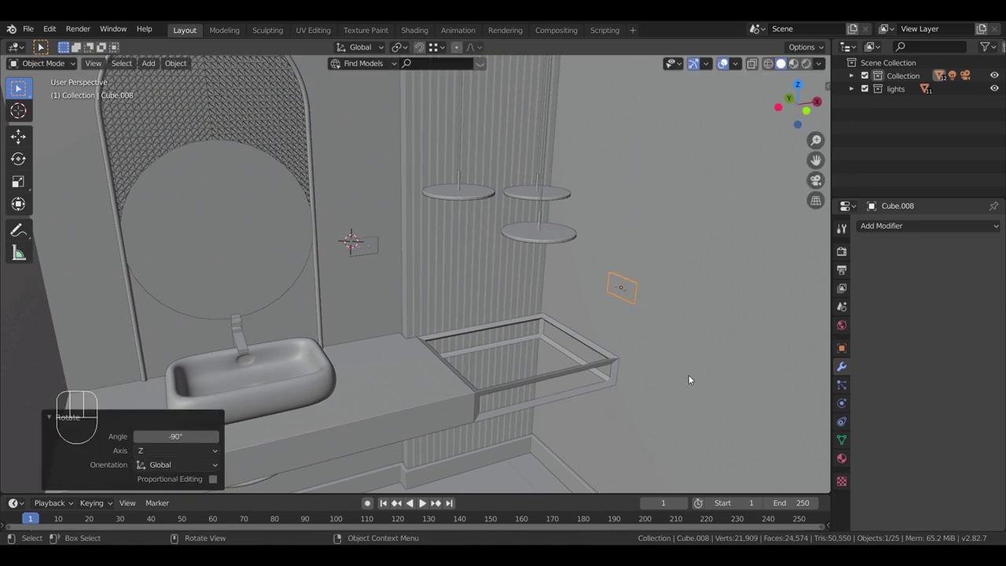
pyautogui.middleClick(684, 381)
pyautogui.press('KP_Decimal')
pyautogui.moveTo(498, 363); pyautogui.dragTo(481, 346)
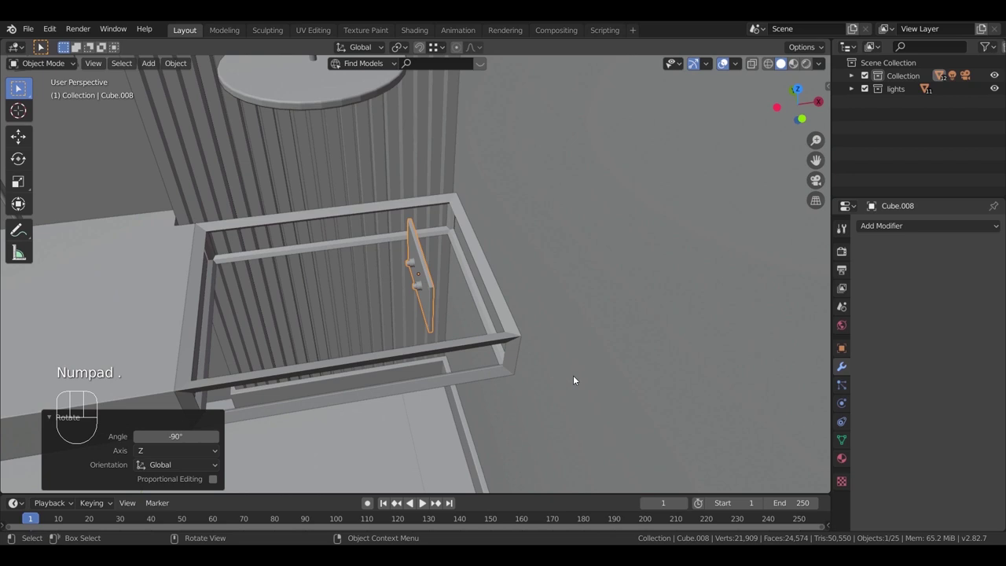
pyautogui.moveTo(529, 343); pyautogui.dragTo(495, 333)
# Step: Slide the plate copy about 32 cm along X and nudge it flush against the side wall
pyautogui.press('g')
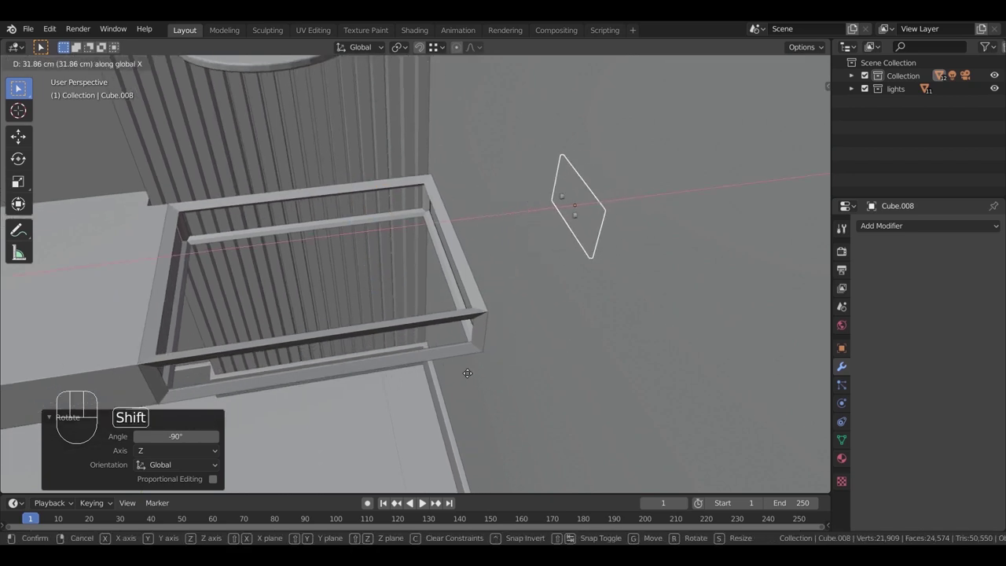
pyautogui.middleClick(497, 338)
pyautogui.press('KP_Decimal')
pyautogui.scroll(3)
pyautogui.middleClick(508, 322)
pyautogui.press('g')
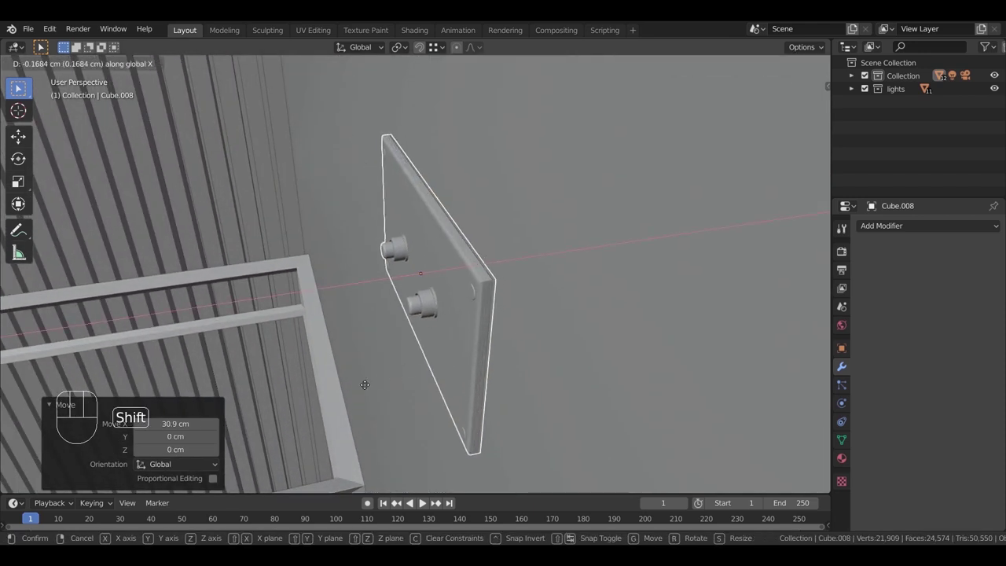
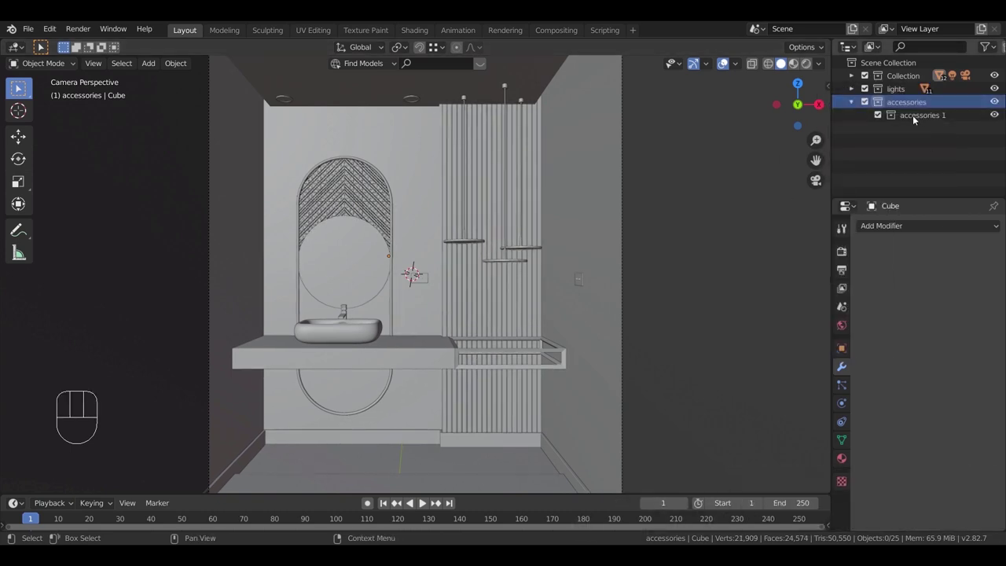
# Step: Paste the copied towel rails and shelf into the accessories collection and rotate them 90° about Z
pyautogui.click(915, 118)
pyautogui.press('ctrl+v')
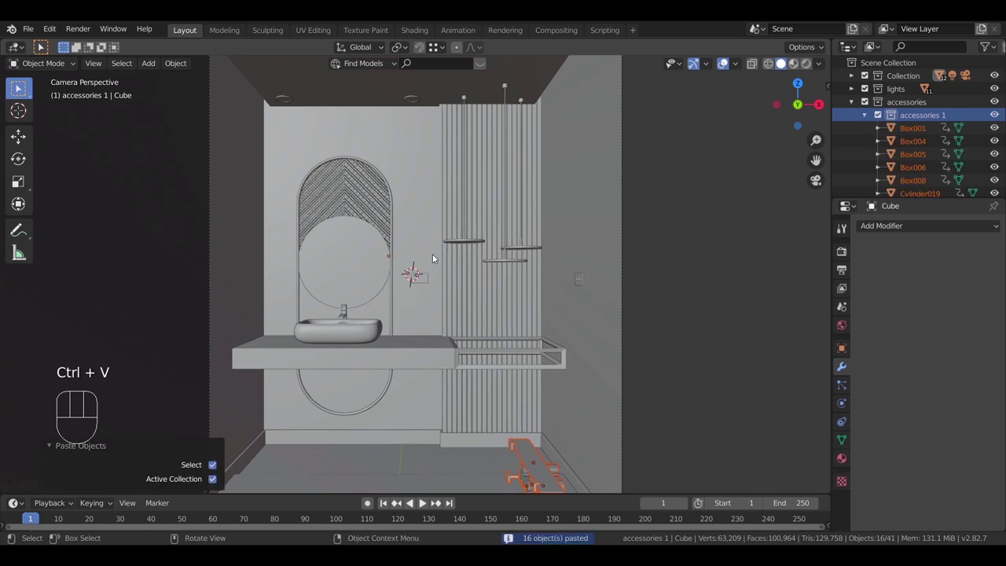
pyautogui.press('KP_7')
pyautogui.press('g')
pyautogui.scroll(3)
pyautogui.scroll(3)
pyautogui.moveTo(568, 388); pyautogui.dragTo(546, 308)
pyautogui.moveTo(553, 334); pyautogui.dragTo(592, 378)
pyautogui.moveTo(560, 337); pyautogui.dragTo(526, 313)
pyautogui.press('r')
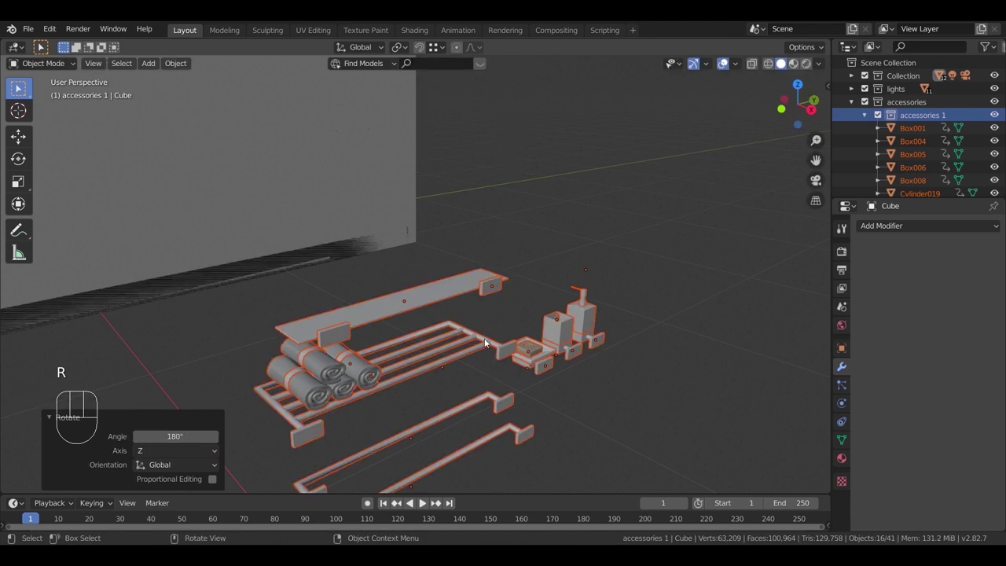
pyautogui.middleClick(485, 446)
pyautogui.moveTo(364, 421); pyautogui.dragTo(410, 357)
pyautogui.moveTo(381, 340); pyautogui.dragTo(258, 421)
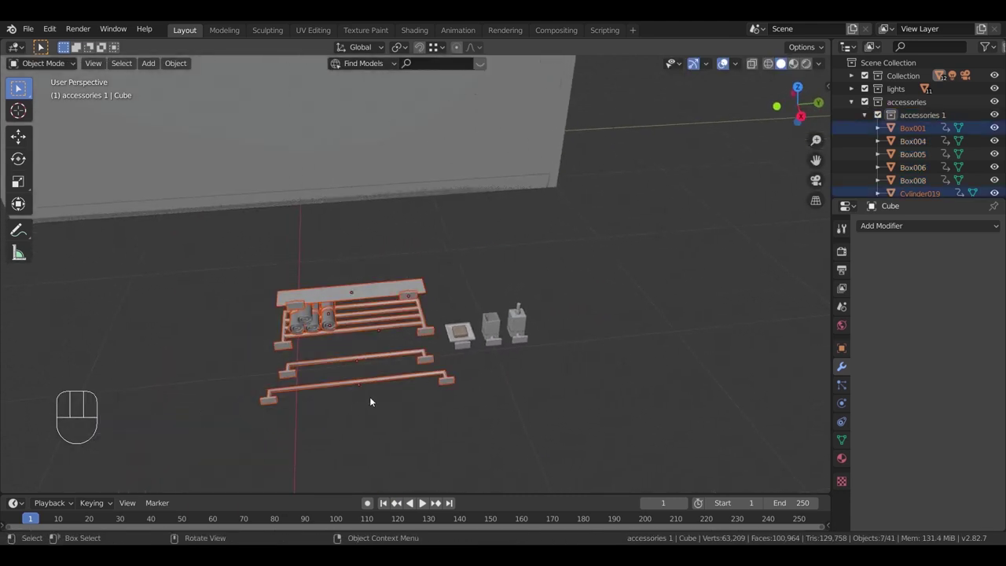
# Step: Move the rails and shelf in top, side and front views onto the wall beside the slat panel, flush against it
pyautogui.press('KP_7')
pyautogui.moveTo(498, 345); pyautogui.dragTo(519, 339)
pyautogui.press('z')
pyautogui.press('g')
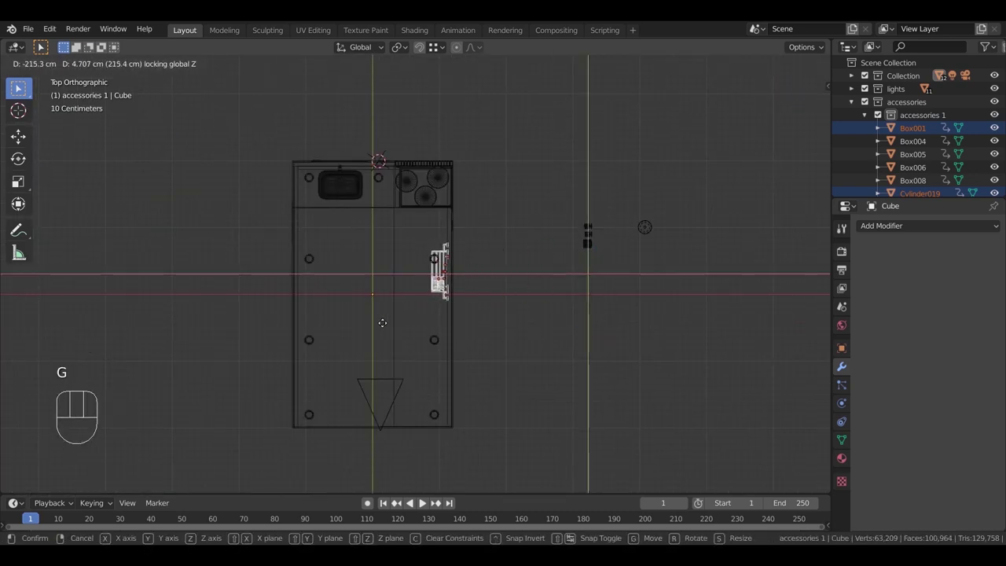
pyautogui.press('KP_3')
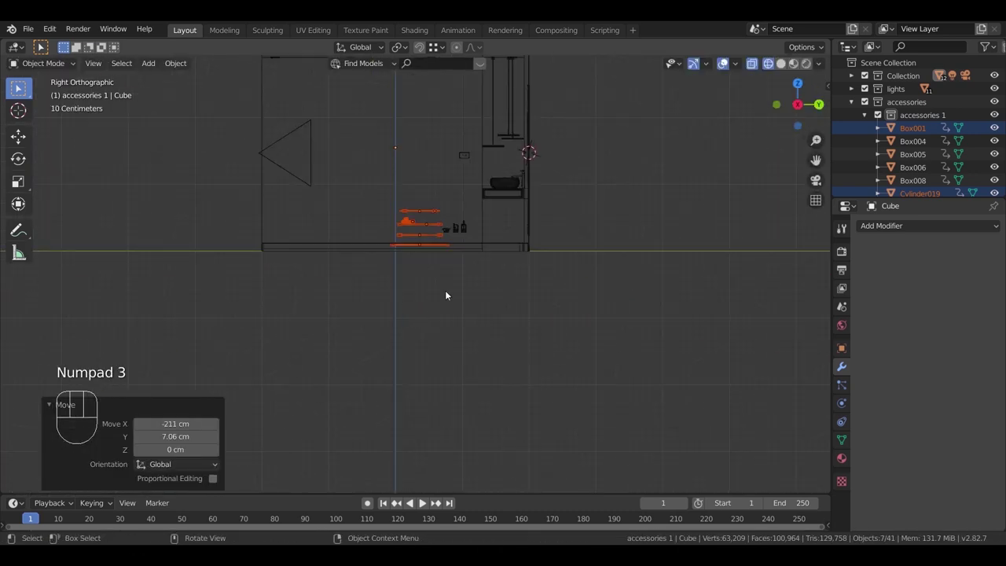
pyautogui.press('g')
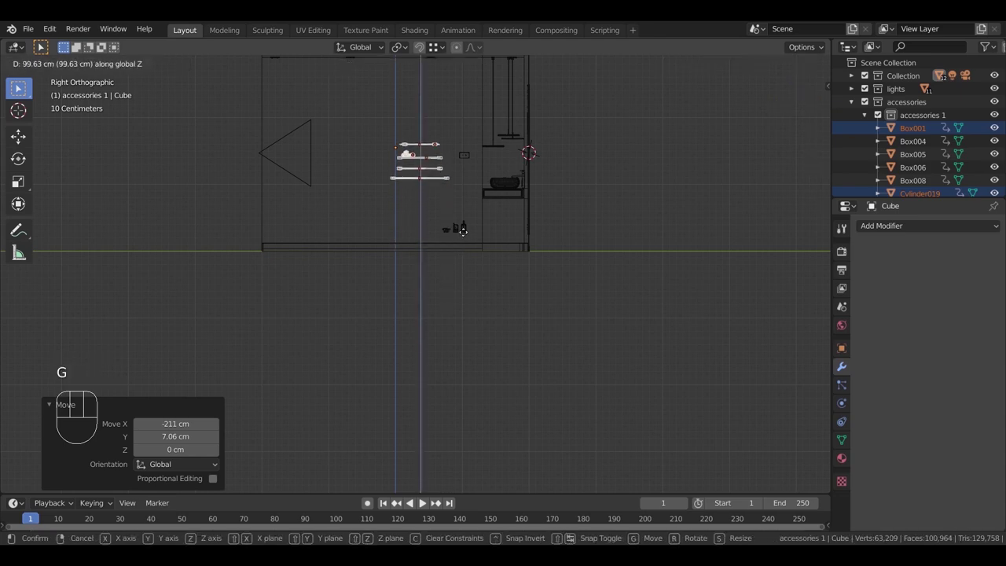
pyautogui.press('KP_1')
pyautogui.scroll(3)
pyautogui.middleClick(467, 351)
pyautogui.press('g')
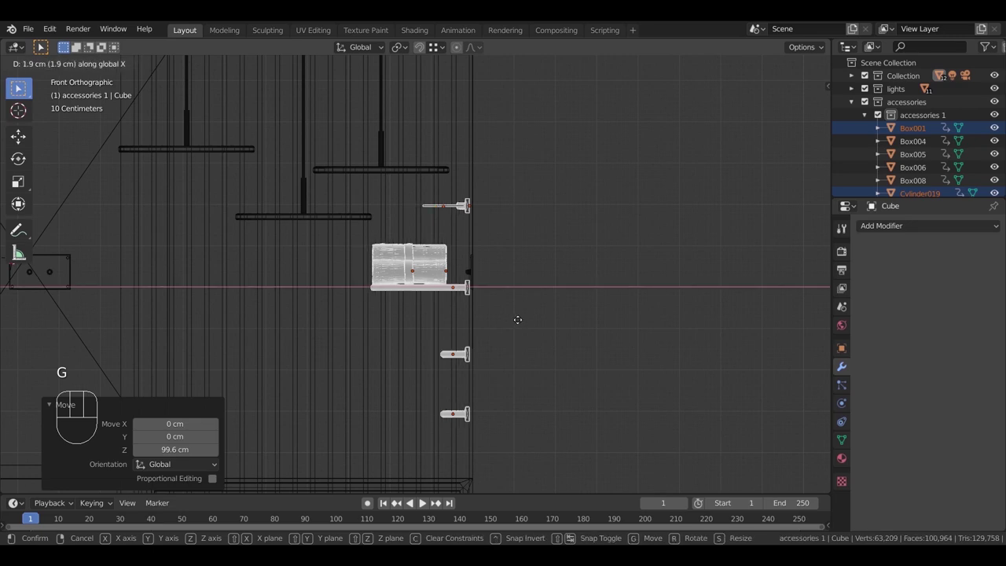
pyautogui.scroll(3)
pyautogui.press('z')
pyautogui.middleClick(559, 368)
pyautogui.moveTo(571, 342); pyautogui.dragTo(440, 413)
pyautogui.press('g')
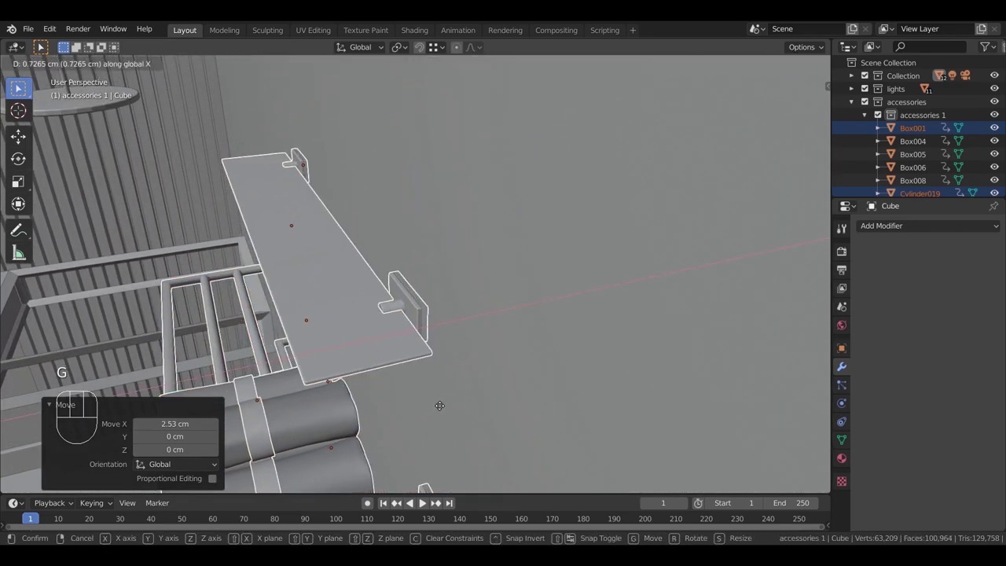
pyautogui.moveTo(406, 348); pyautogui.dragTo(413, 349)
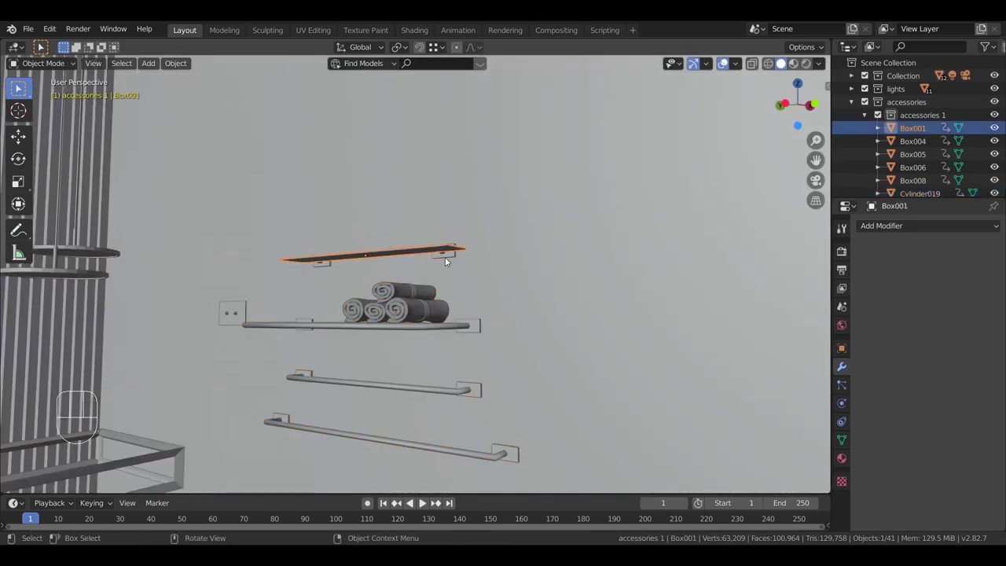
# Step: Reposition the top shelf above the towel rail
pyautogui.click(448, 255)
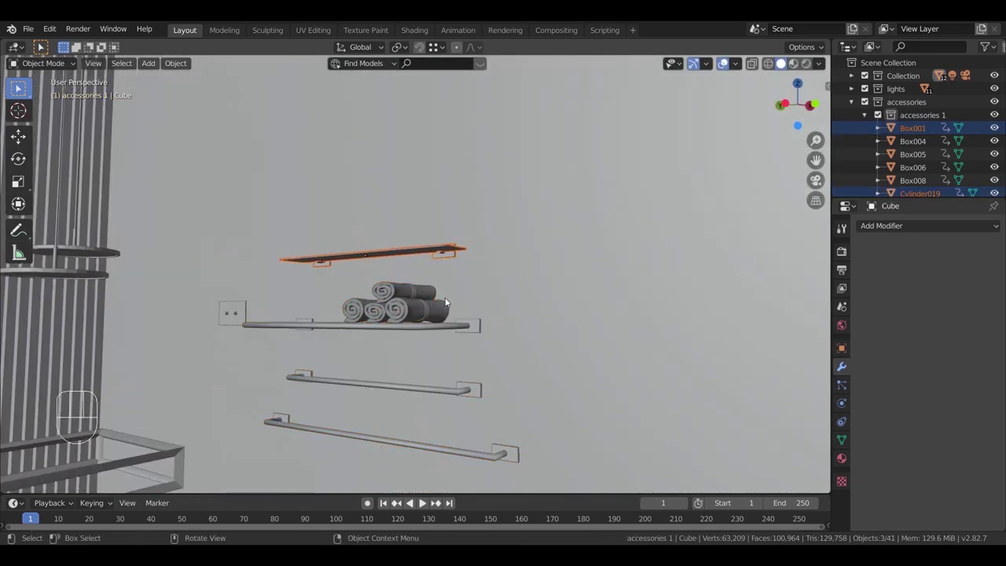
pyautogui.press('g')
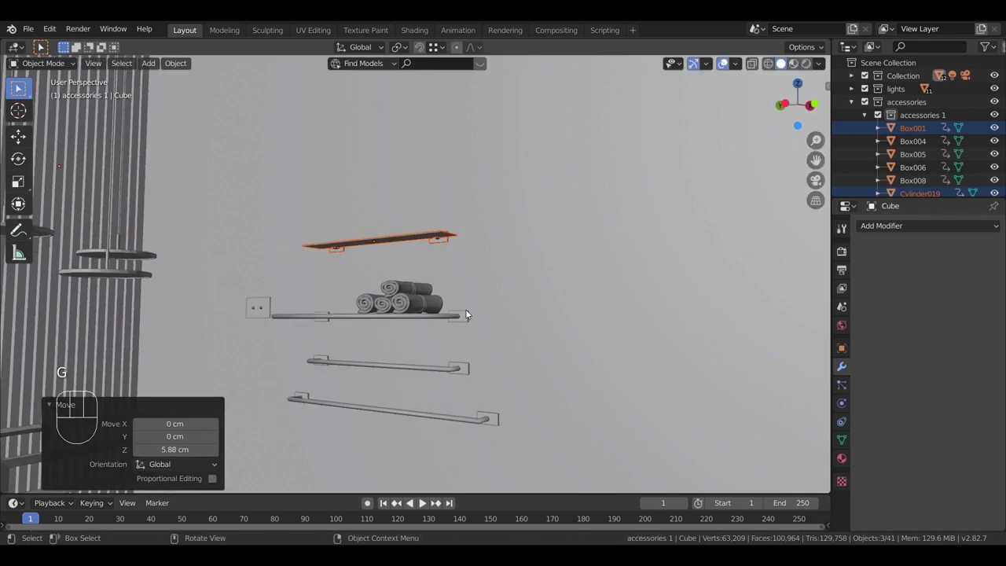
pyautogui.moveTo(495, 396); pyautogui.dragTo(447, 358)
pyautogui.middleClick(432, 380)
pyautogui.middleClick(421, 389)
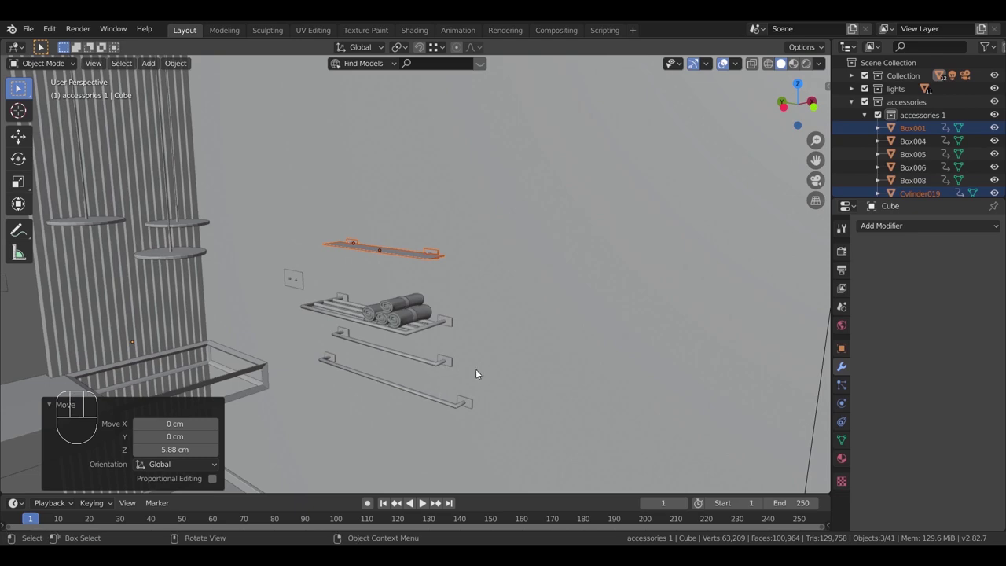
pyautogui.moveTo(540, 363); pyautogui.dragTo(420, 379)
pyautogui.moveTo(584, 396); pyautogui.dragTo(621, 368)
# Step: Select the soap dispenser, cup and soap dish, turn them 90° about Z and raise them up the wall
pyautogui.moveTo(620, 390); pyautogui.dragTo(566, 429)
pyautogui.press('r')
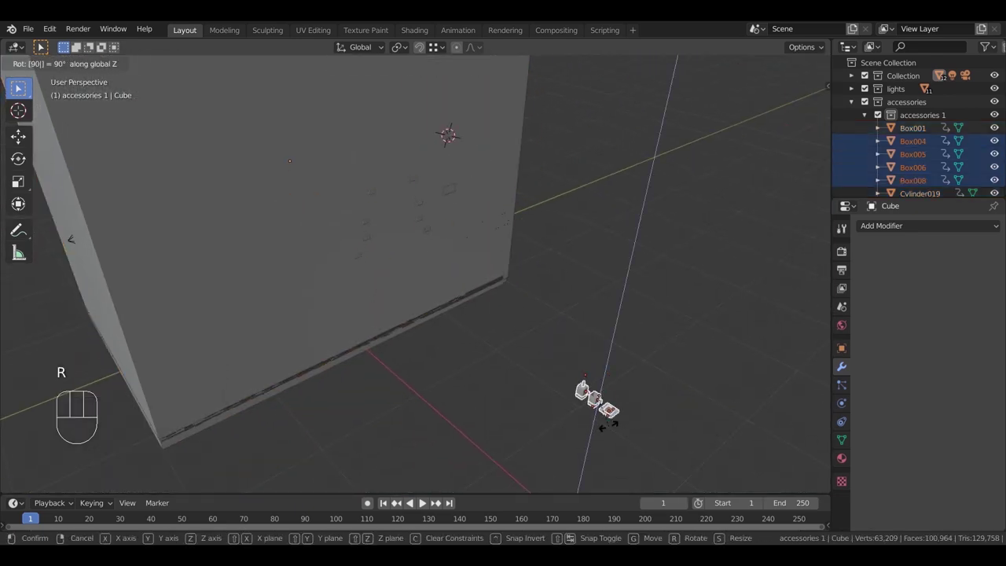
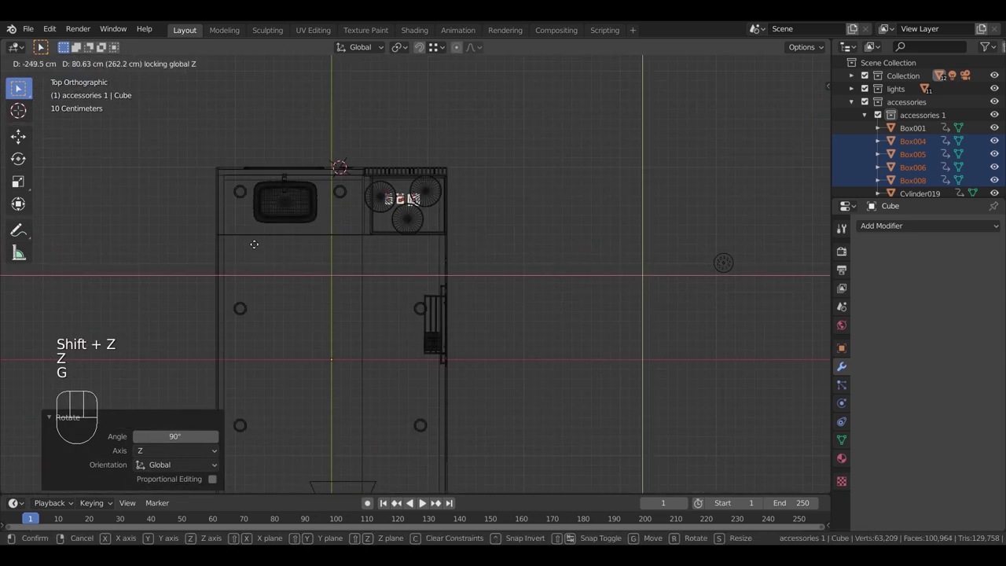
pyautogui.press('KP_3')
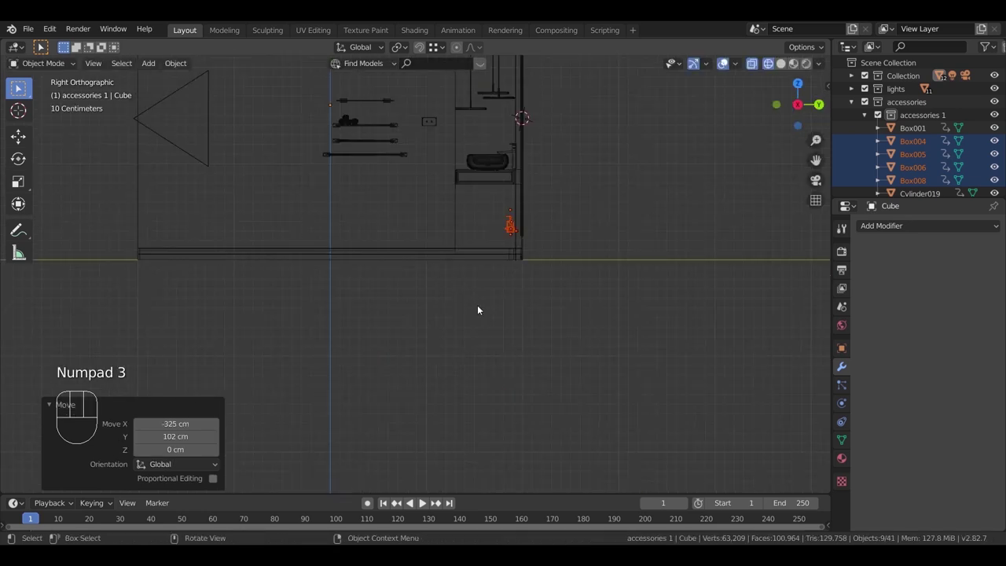
pyautogui.press('g')
pyautogui.moveTo(545, 265); pyautogui.dragTo(474, 283)
pyautogui.press('KP_Decimal')
pyautogui.press('g')
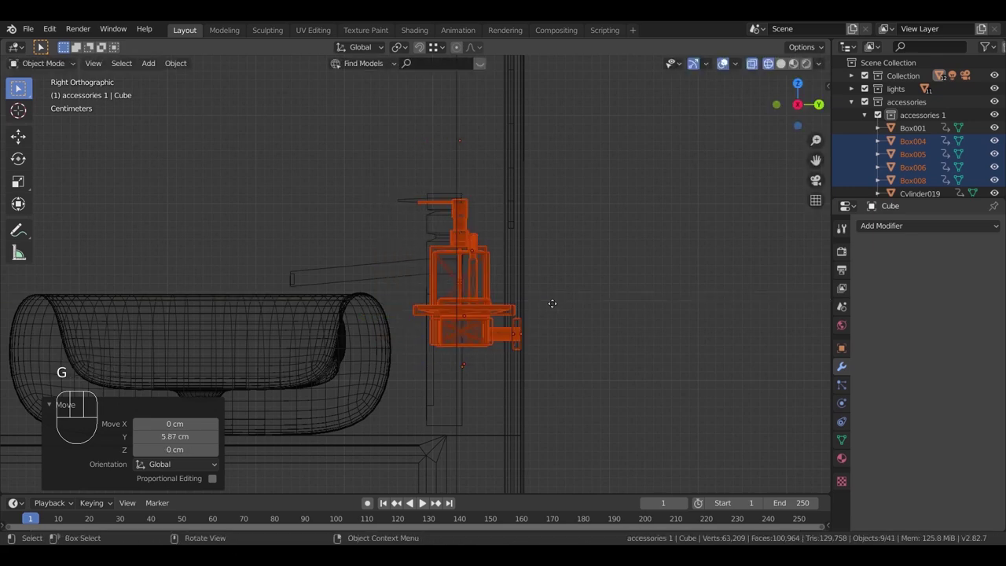
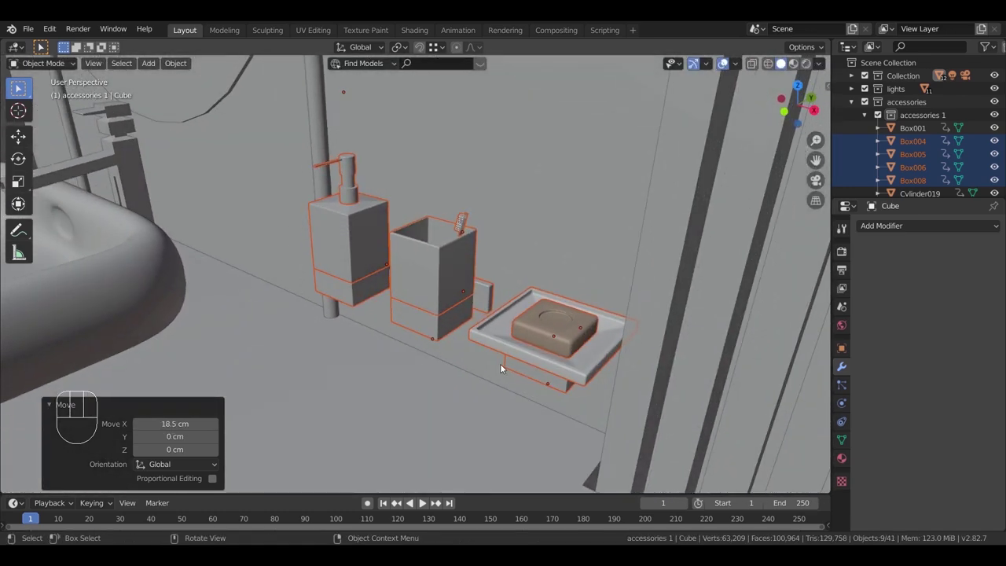
# Step: Settle the soap accessories flush to the wall beside the sink above the counter
pyautogui.press('g')
pyautogui.moveTo(514, 335); pyautogui.dragTo(486, 323)
pyautogui.press('g')
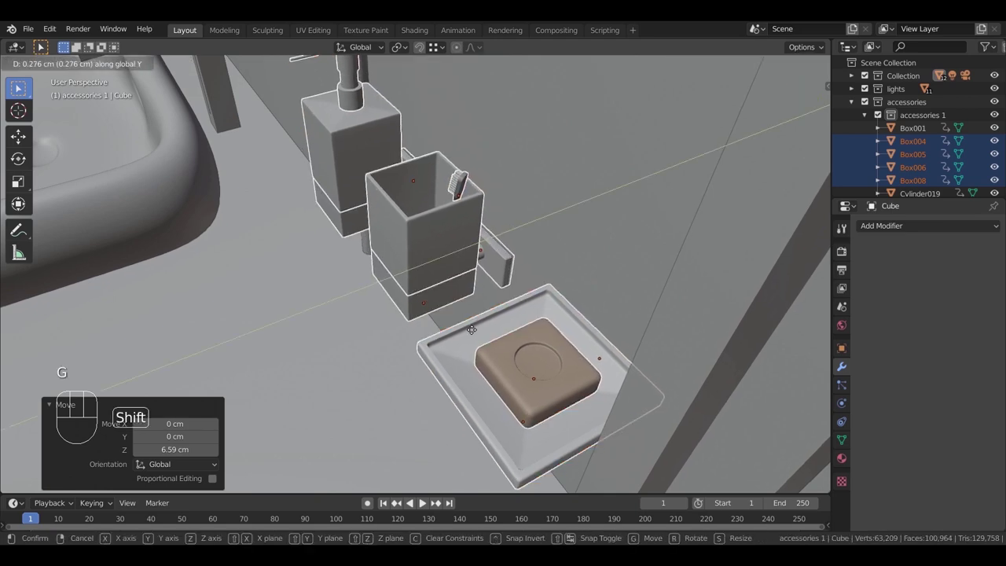
pyautogui.moveTo(475, 346); pyautogui.dragTo(560, 334)
pyautogui.press('g')
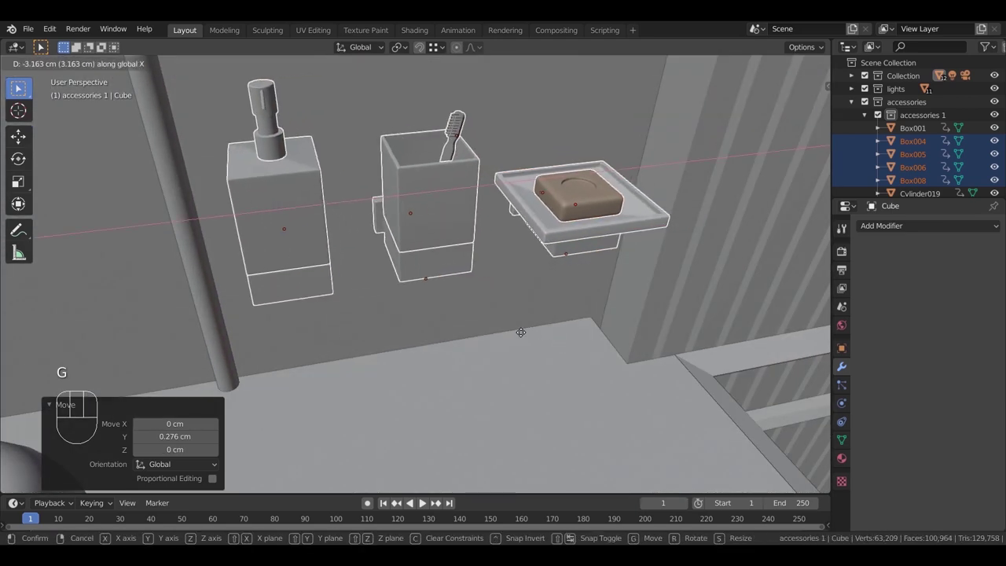
pyautogui.moveTo(474, 312); pyautogui.dragTo(359, 322)
pyautogui.moveTo(453, 343); pyautogui.dragTo(479, 332)
pyautogui.scroll(3)
pyautogui.scroll(3)
pyautogui.scroll(3)
pyautogui.moveTo(524, 387); pyautogui.dragTo(537, 381)
pyautogui.moveTo(487, 396); pyautogui.dragTo(478, 409)
pyautogui.moveTo(489, 370); pyautogui.dragTo(512, 374)
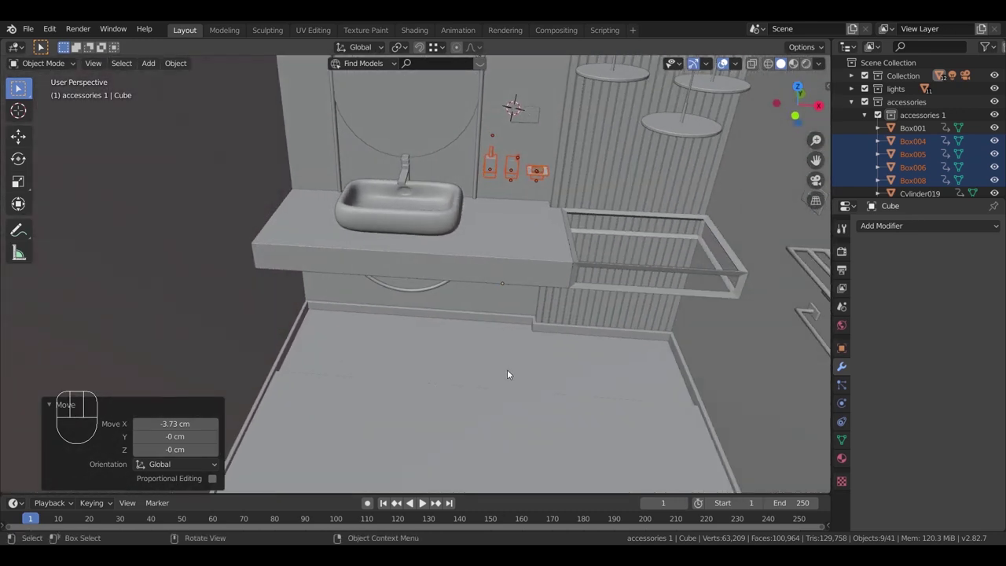
pyautogui.scroll(3)
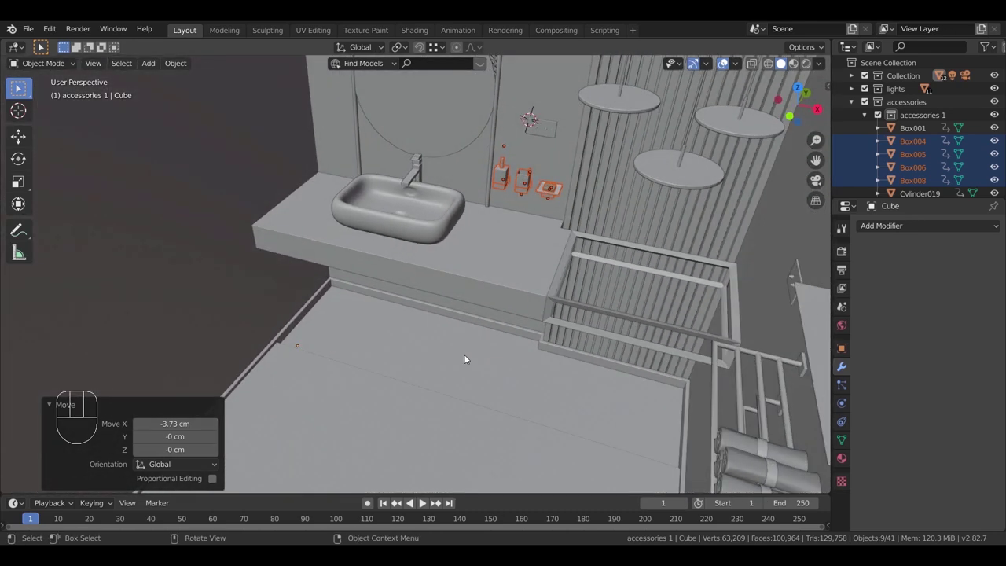
pyautogui.press('z')
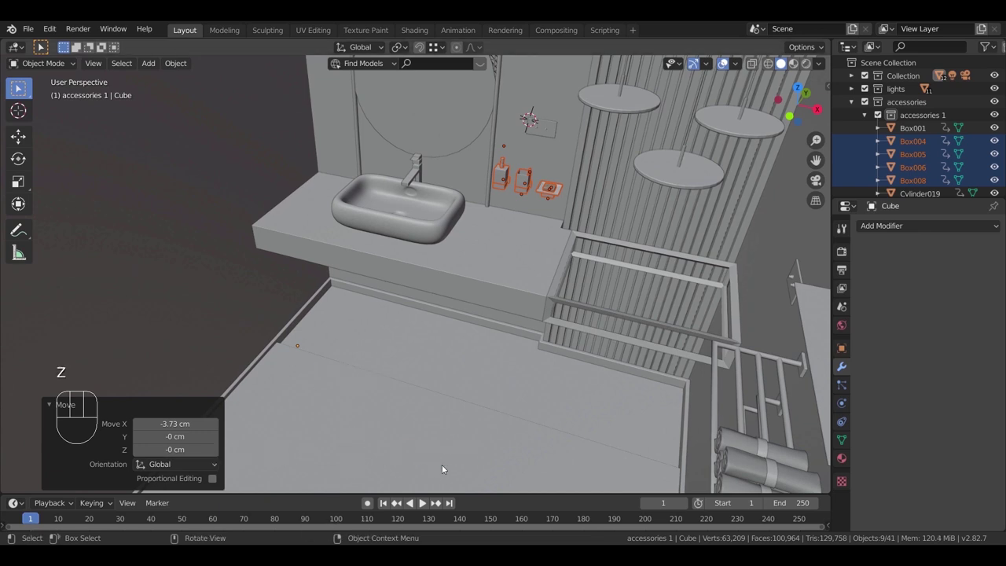
# Step: Collapse the first accessories collection and add an accessories 2 collection in the Outliner
pyautogui.click(866, 115)
pyautogui.click(910, 132)
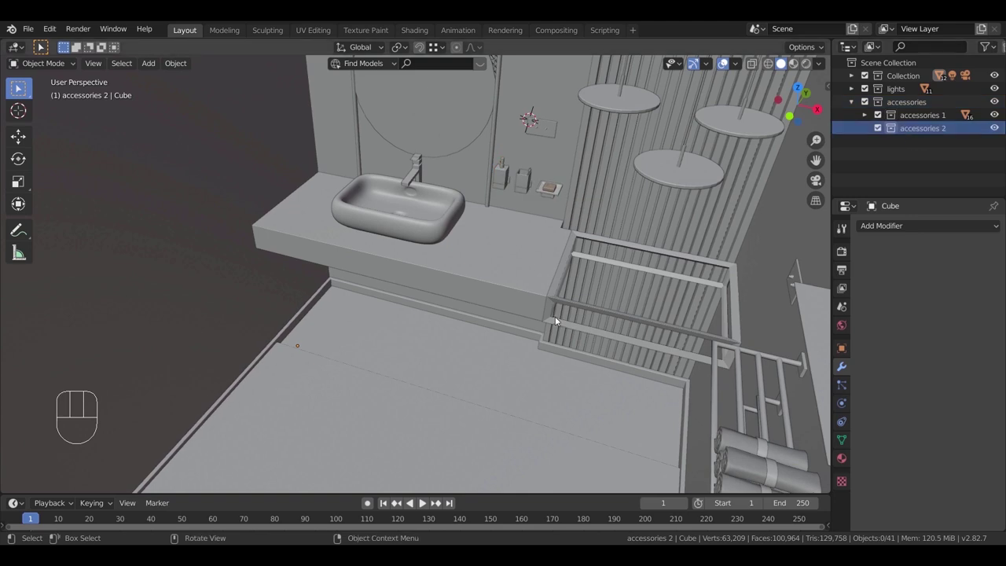
# Step: Paste the Rock357 pebble strip and, in top wireframe view, move and rotate it along the wall base
pyautogui.press('ctrl+v')
pyautogui.press('KP_7')
pyautogui.press('g')
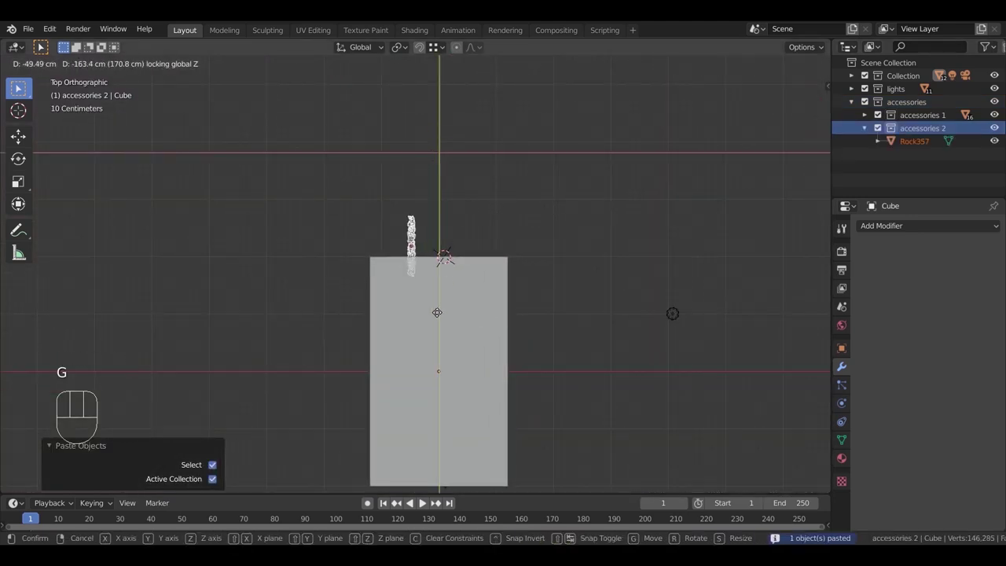
pyautogui.press('z')
pyautogui.press('r')
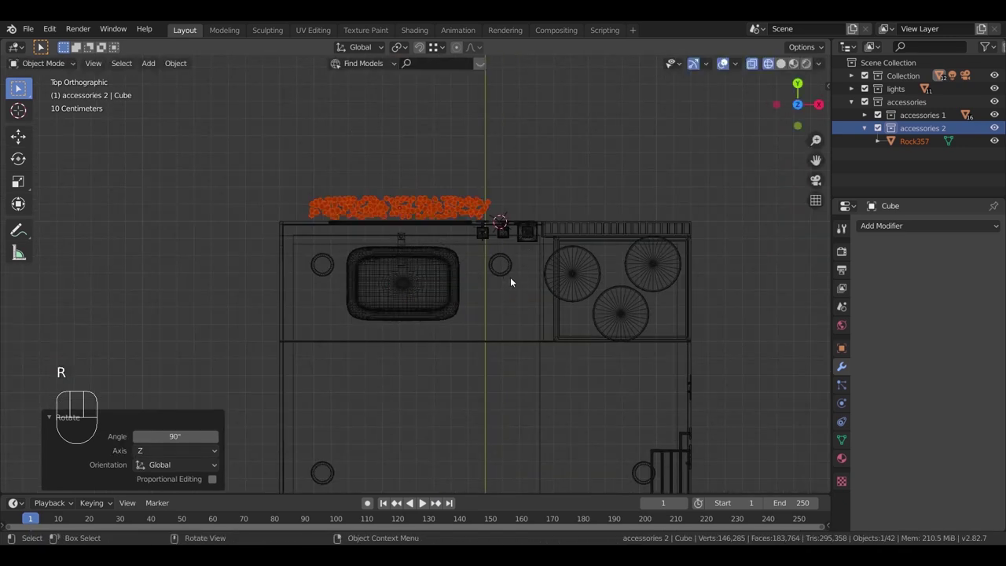
pyautogui.press('r')
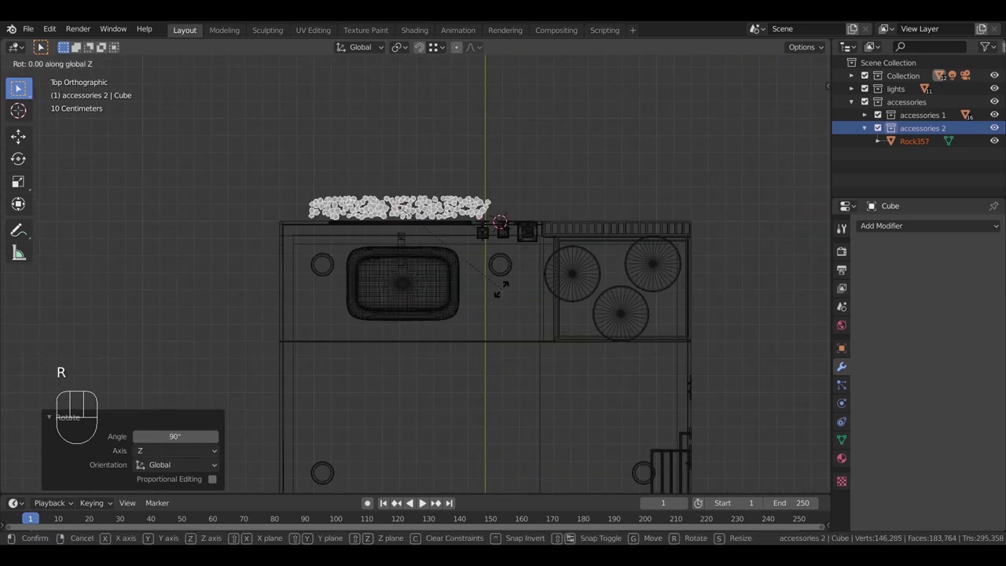
pyautogui.press('g')
pyautogui.moveTo(479, 390); pyautogui.dragTo(346, 367)
pyautogui.press('z')
# Step: Lower the pebble strip onto the floor and duplicate it as Rock357.001 to extend the strip
pyautogui.scroll(3)
pyautogui.moveTo(402, 379); pyautogui.dragTo(437, 271)
pyautogui.moveTo(434, 320); pyautogui.dragTo(389, 305)
pyautogui.press('g')
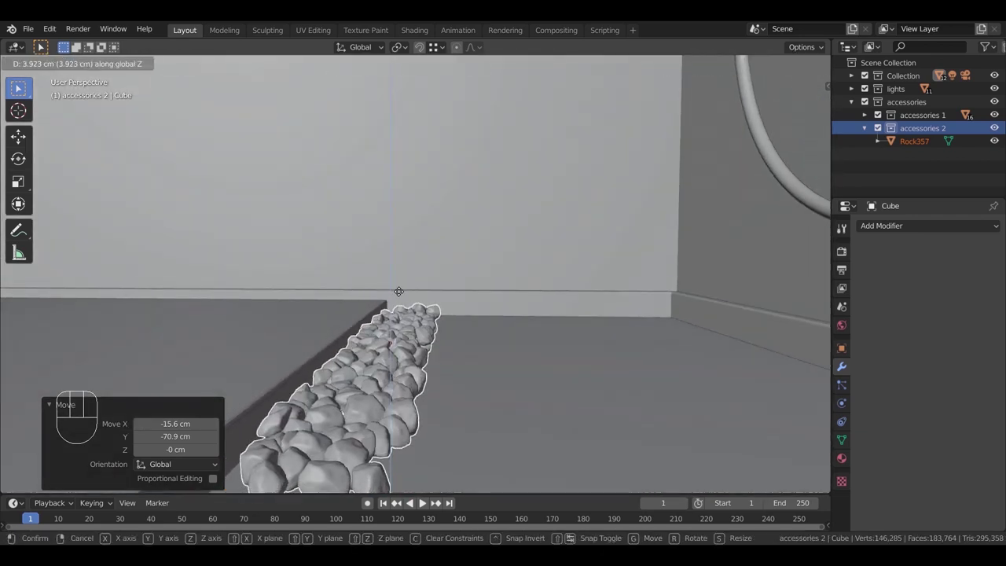
pyautogui.scroll(3)
pyautogui.moveTo(407, 342); pyautogui.dragTo(429, 379)
pyautogui.scroll(3)
pyautogui.moveTo(452, 363); pyautogui.dragTo(559, 372)
pyautogui.middleClick(474, 349)
pyautogui.press('shift+d')
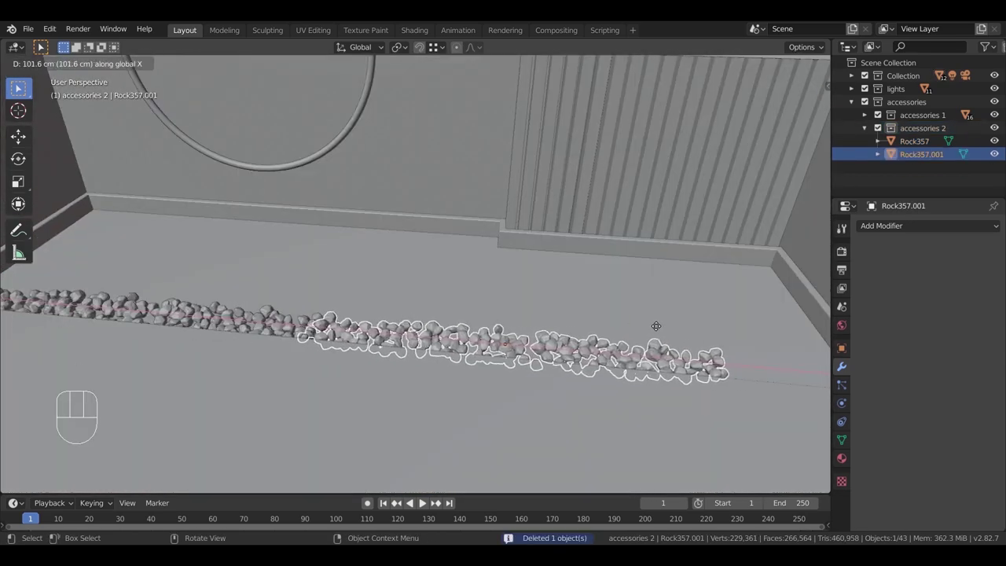
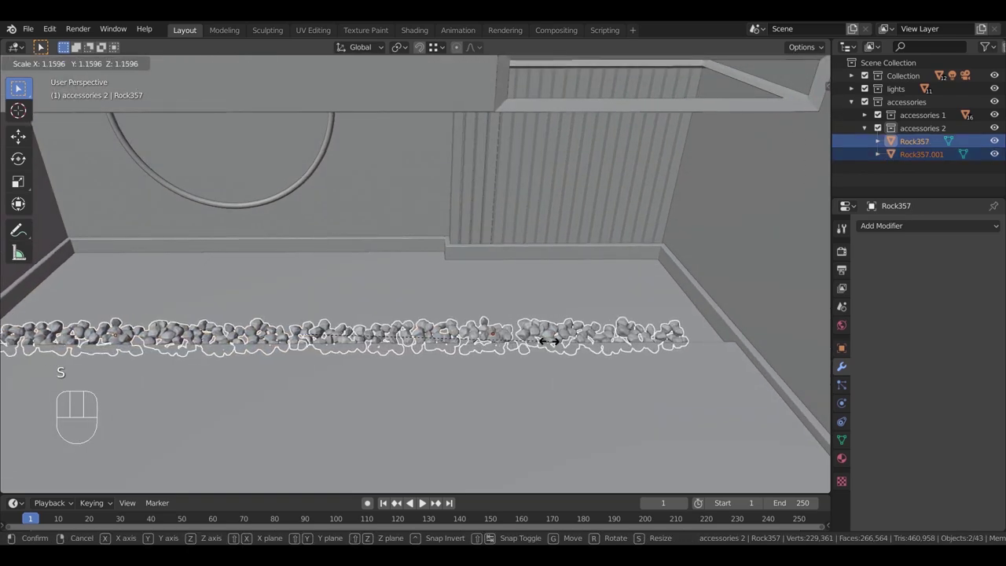
# Step: Settle the extended pebble strips in place and check them through the scene camera
pyautogui.press('g')
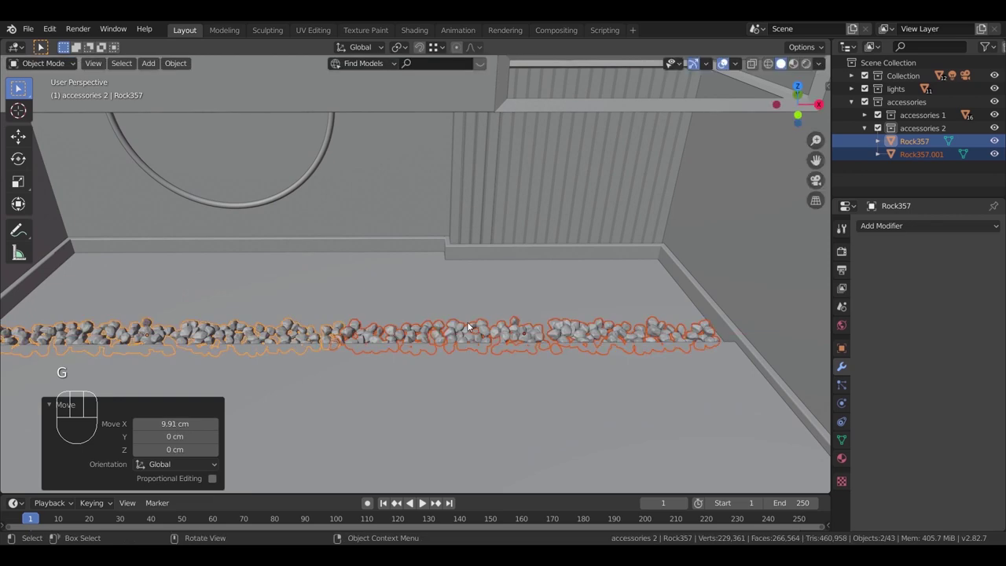
pyautogui.moveTo(436, 353); pyautogui.dragTo(465, 349)
pyautogui.press('g')
pyautogui.press('KP_0')
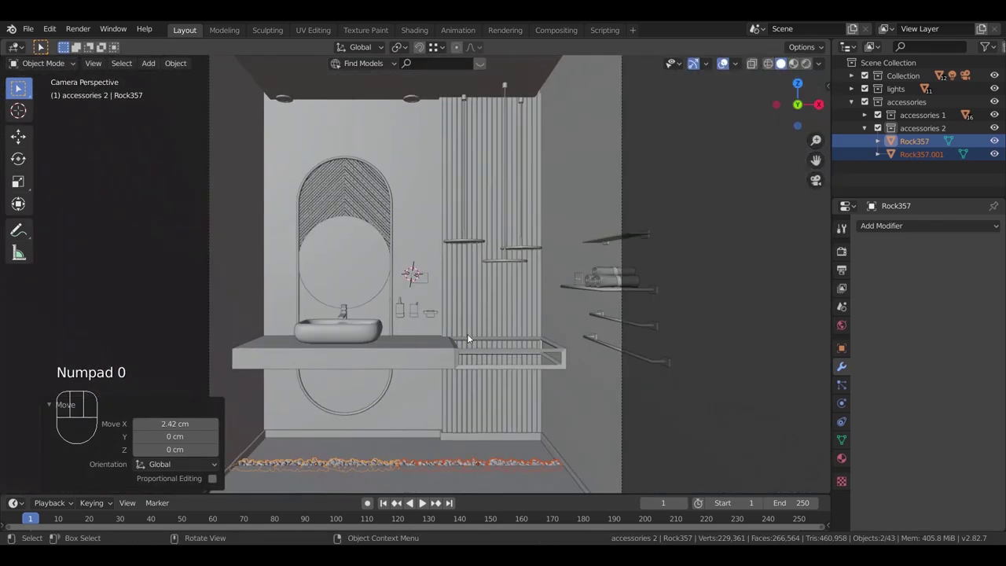
pyautogui.scroll(3)
pyautogui.middleClick(424, 419)
pyautogui.scroll(3)
pyautogui.press('ctrl+j')
pyautogui.moveTo(494, 281); pyautogui.dragTo(500, 277)
pyautogui.moveTo(556, 255); pyautogui.dragTo(272, 296)
# Step: Duplicate the pebble strip beside the first to widen it, undoing a misplaced attempt
pyautogui.press('shift+d')
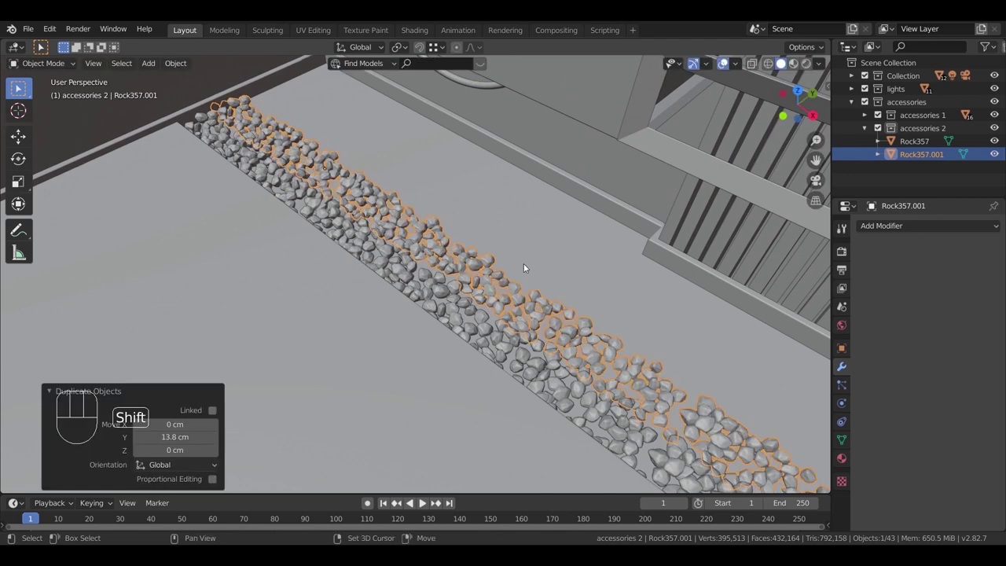
pyautogui.press('shift+r')
pyautogui.press('shift+r')
pyautogui.click(568, 248)
pyautogui.click(549, 267)
pyautogui.click(530, 291)
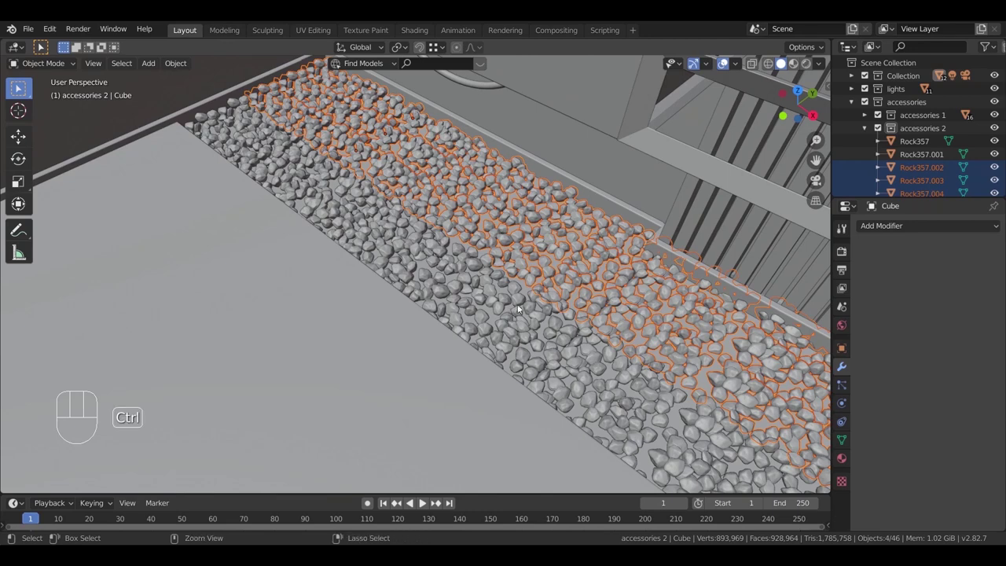
pyautogui.press('ctrl+z')
pyautogui.moveTo(536, 282); pyautogui.dragTo(476, 333)
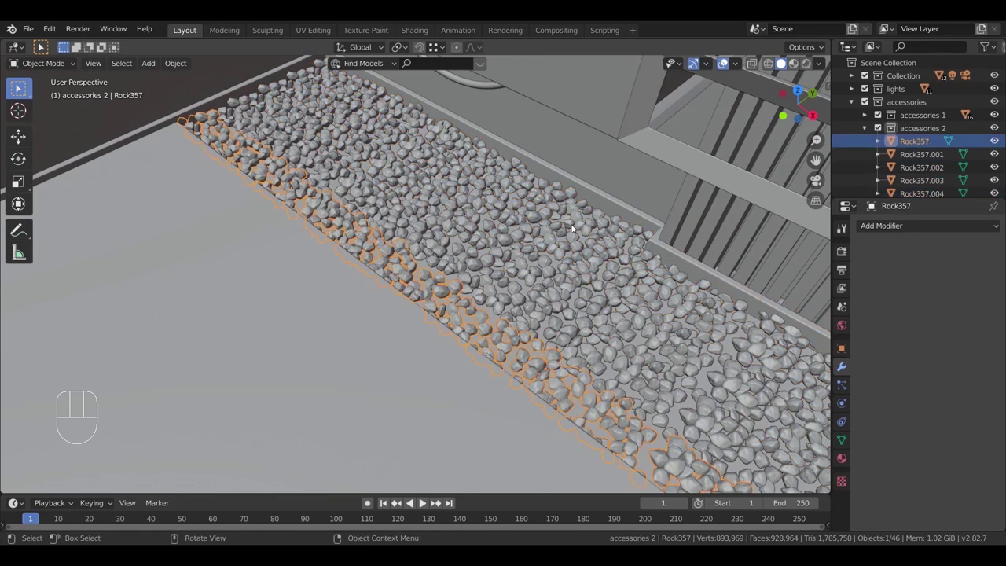
pyautogui.click(475, 319)
# Step: Box-select all rock pieces in wireframe, join them into one Rock357 object and save the file
pyautogui.press('z')
pyautogui.click(163, 309)
pyautogui.moveTo(336, 360); pyautogui.dragTo(319, 303)
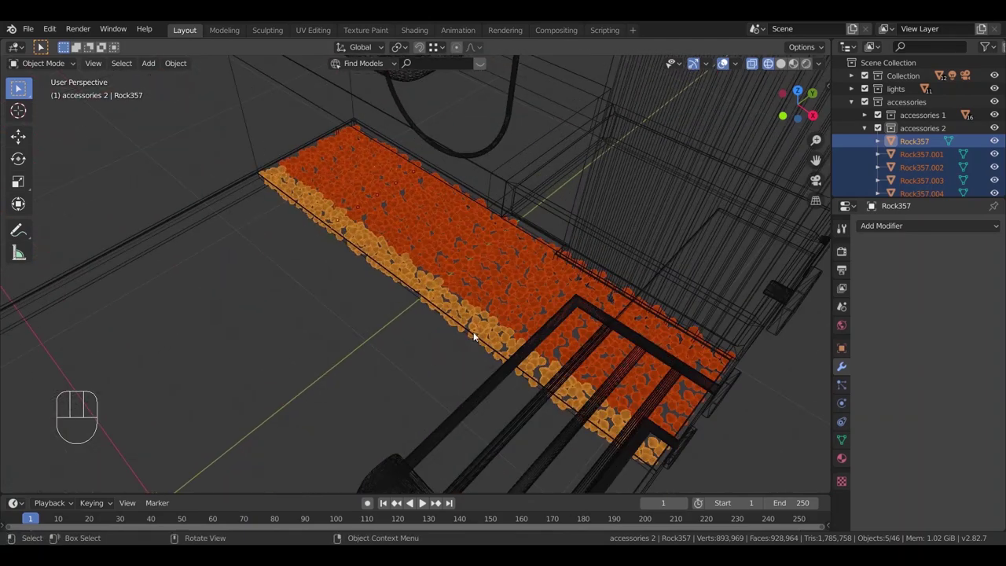
pyautogui.press('z')
pyautogui.middleClick(518, 308)
pyautogui.press('g')
pyautogui.press('ctrl+j')
pyautogui.moveTo(470, 407); pyautogui.dragTo(488, 402)
pyautogui.moveTo(447, 375); pyautogui.dragTo(521, 363)
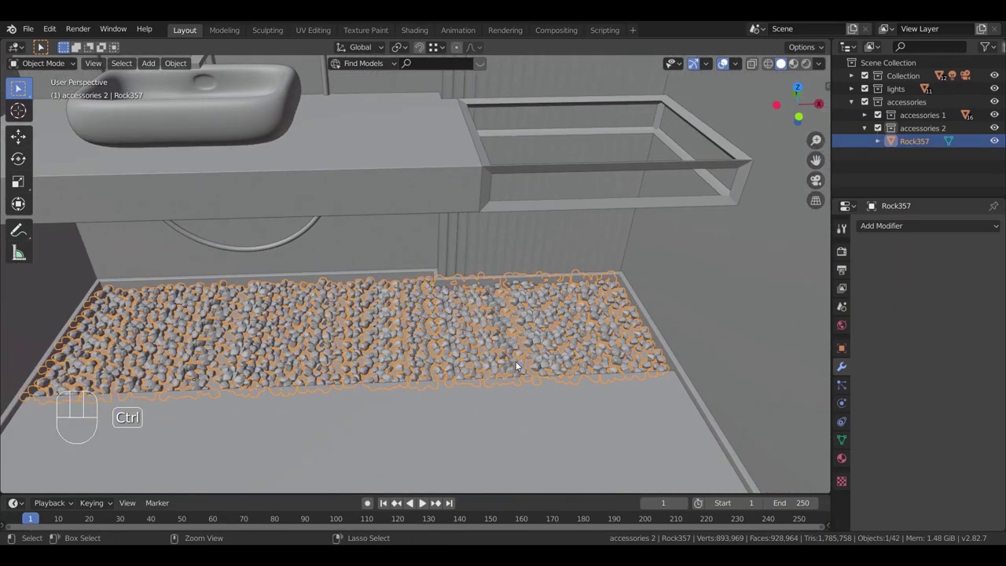
pyautogui.press('ctrl+s')
pyautogui.press('KP_0')
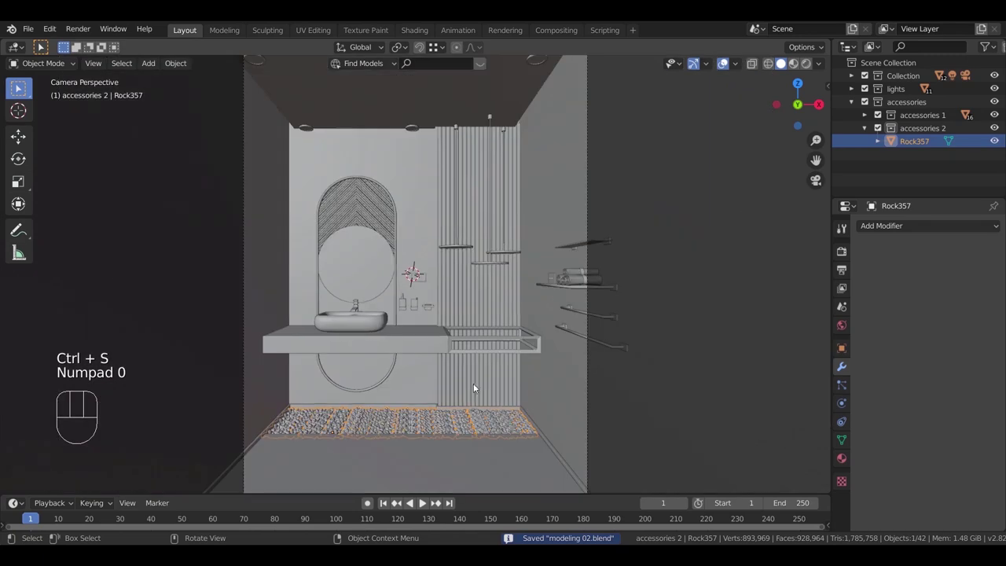
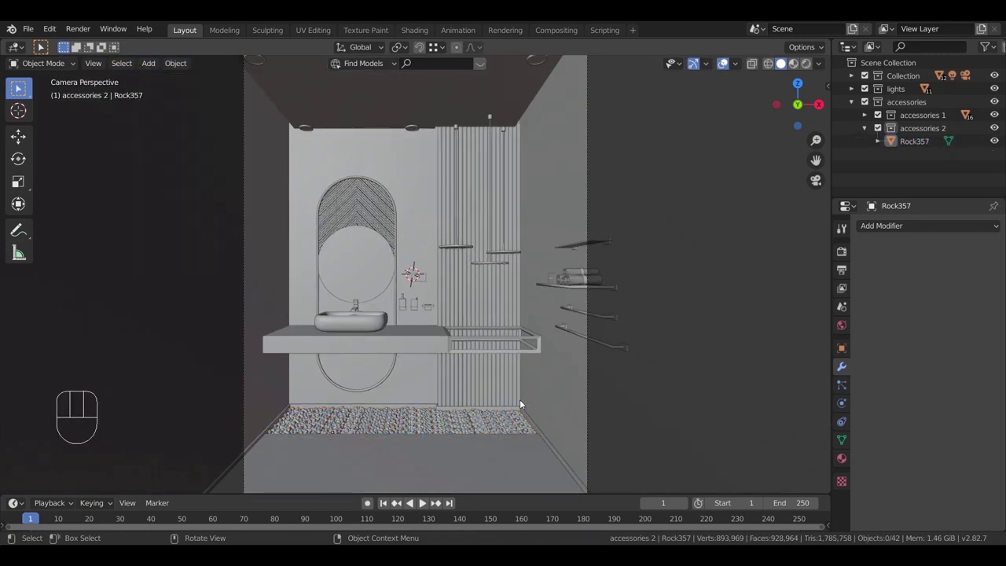
# Step: Inspect the pebble strip along the floor, then add an empty accessories 3 collection and make it active
pyautogui.moveTo(513, 428); pyautogui.dragTo(507, 449)
pyautogui.moveTo(503, 343); pyautogui.dragTo(433, 235)
pyautogui.moveTo(528, 366); pyautogui.dragTo(507, 378)
pyautogui.moveTo(583, 351); pyautogui.dragTo(368, 210)
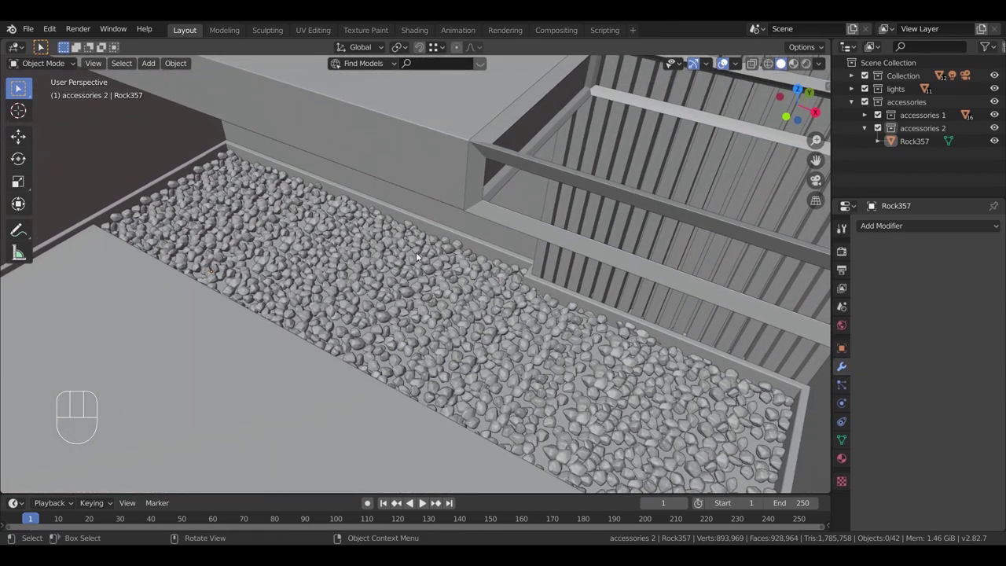
pyautogui.moveTo(437, 325); pyautogui.dragTo(459, 329)
pyautogui.click(869, 131)
pyautogui.click(920, 150)
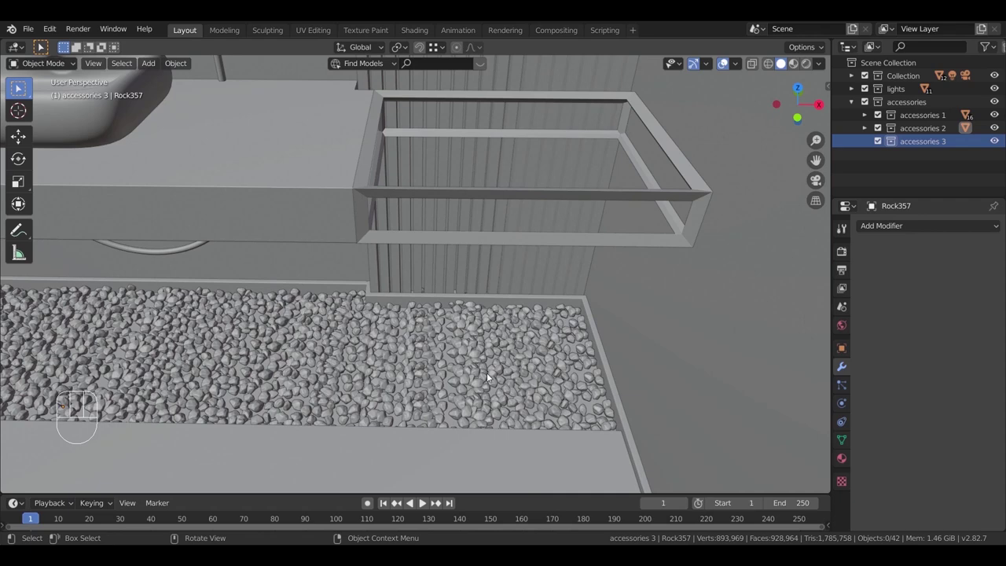
# Step: Paste the potted plant into accessories 3 and, in front view, set its height and shift it onto the pebble strip
pyautogui.press('ctrl+v')
pyautogui.press('KP_Decimal')
pyautogui.scroll(3)
pyautogui.moveTo(534, 189); pyautogui.dragTo(539, 184)
pyautogui.press('KP_1')
pyautogui.press('z')
pyautogui.press('g')
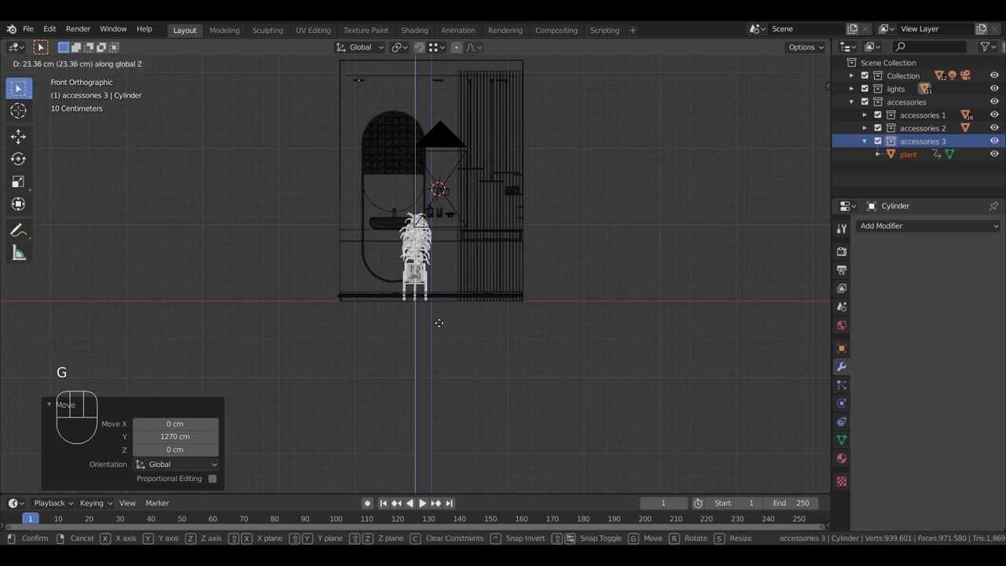
pyautogui.press('s')
pyautogui.press('s')
pyautogui.press('g')
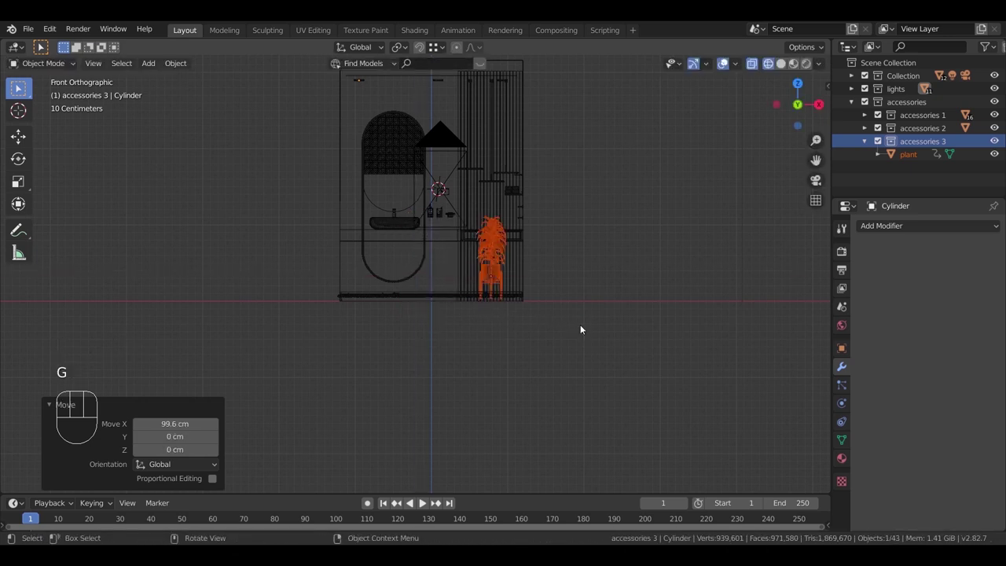
# Step: In top view move the plant back beside the slat wall and inspect the stand legs up close
pyautogui.press('KP_7')
pyautogui.press('g')
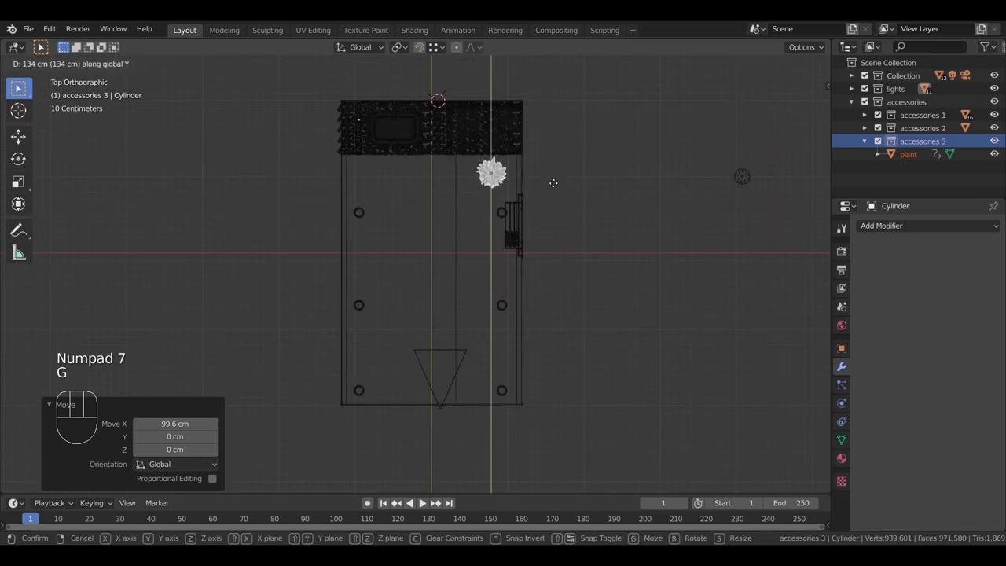
pyautogui.press('KP_Decimal')
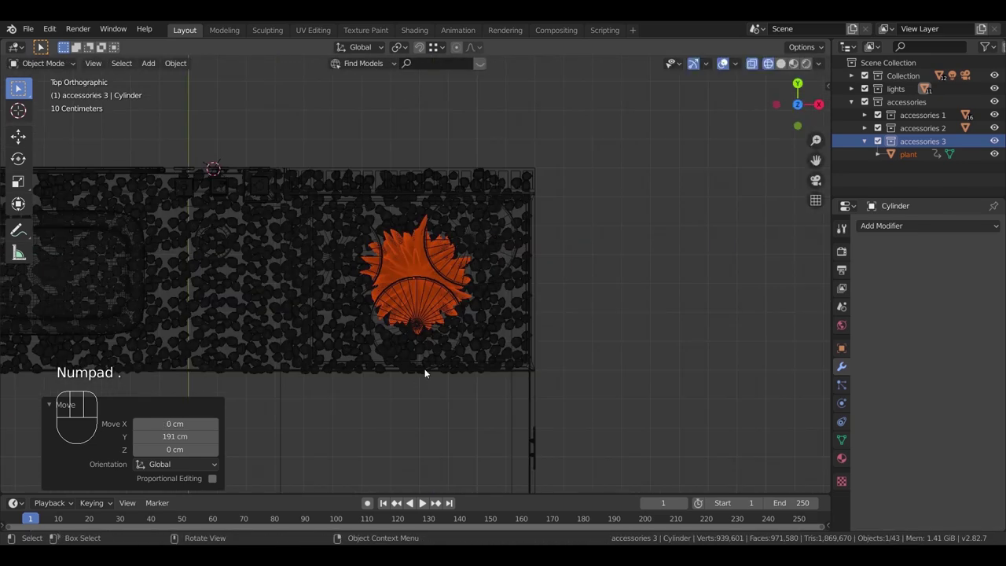
pyautogui.moveTo(465, 291); pyautogui.dragTo(424, 315)
pyautogui.press('z')
pyautogui.scroll(3)
pyautogui.moveTo(507, 338); pyautogui.dragTo(498, 386)
pyautogui.moveTo(526, 286); pyautogui.dragTo(521, 318)
pyautogui.middleClick(536, 303)
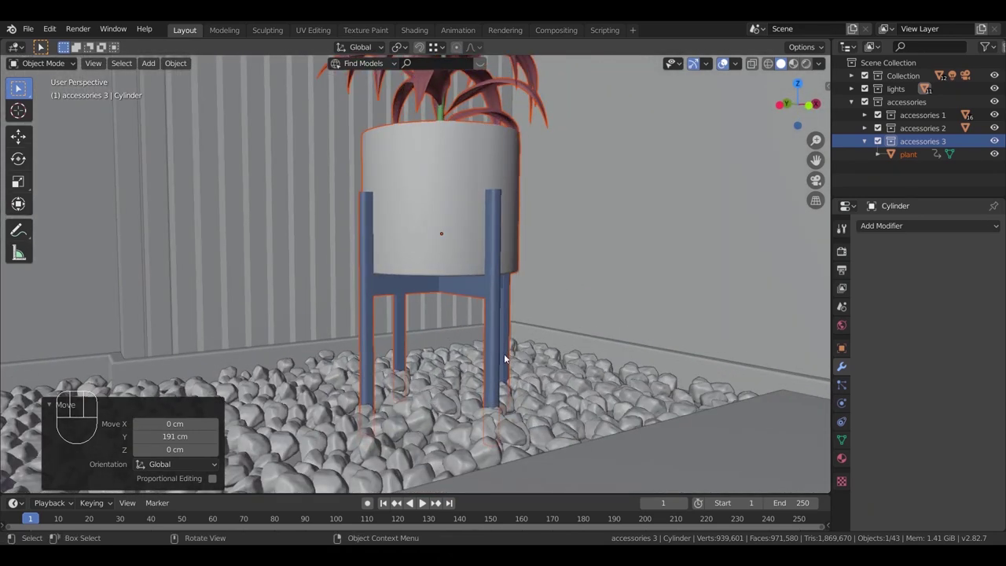
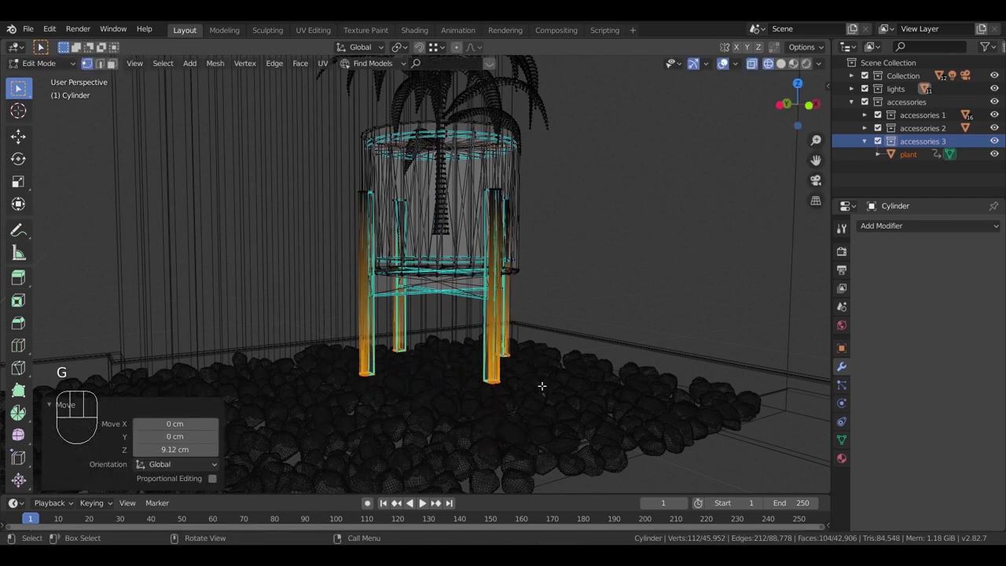
# Step: Adjust the plant's height so the stand's four legs rest on the pebbles
pyautogui.press('Tab')
pyautogui.press('g')
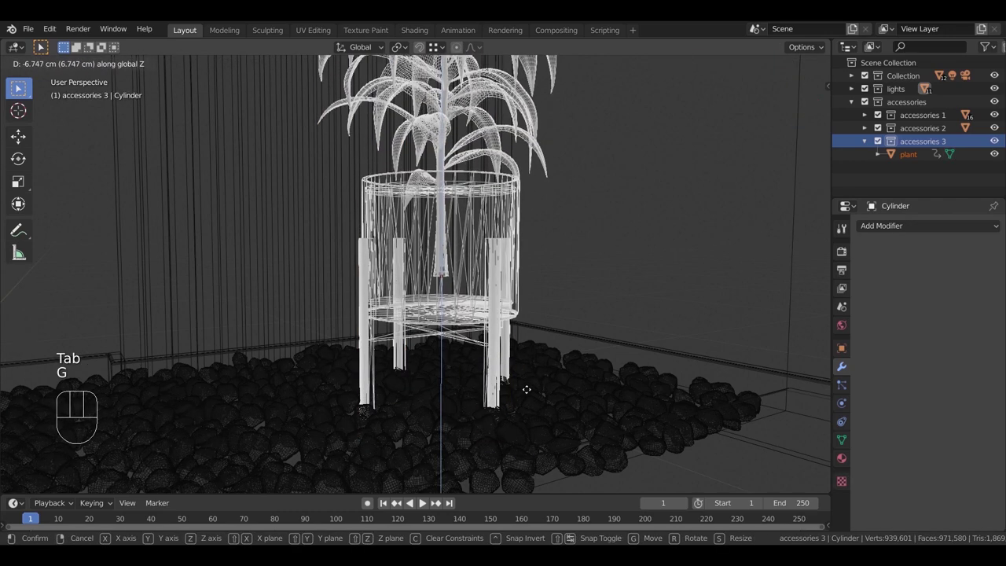
pyautogui.press('z')
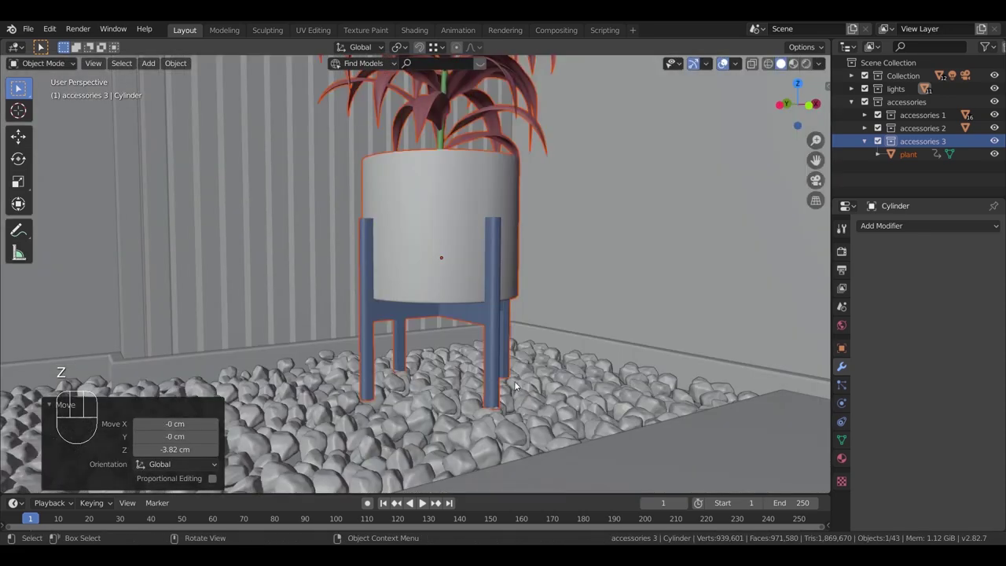
pyautogui.moveTo(550, 376); pyautogui.dragTo(505, 277)
pyautogui.moveTo(501, 278); pyautogui.dragTo(495, 382)
pyautogui.middleClick(472, 394)
pyautogui.press('s')
pyautogui.moveTo(507, 356); pyautogui.dragTo(493, 359)
pyautogui.press('g')
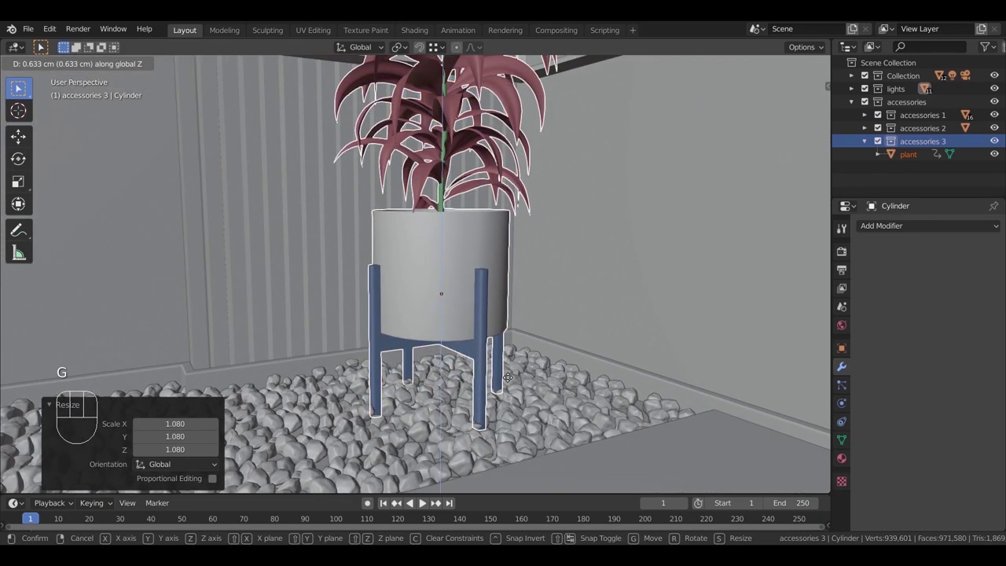
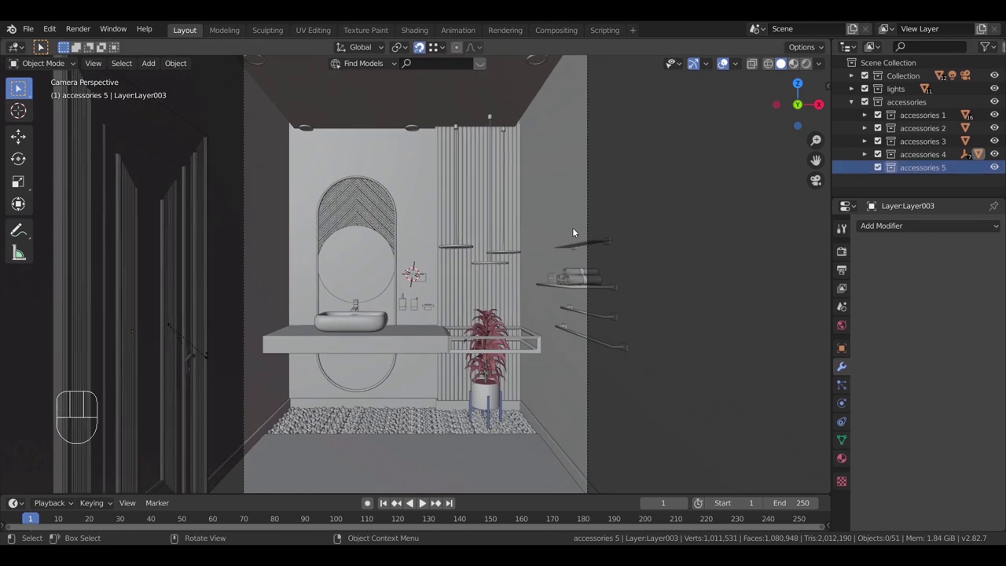
# Step: Paste the soap accessory models into the scene and frame them in side and top views
pyautogui.press('KP_3')
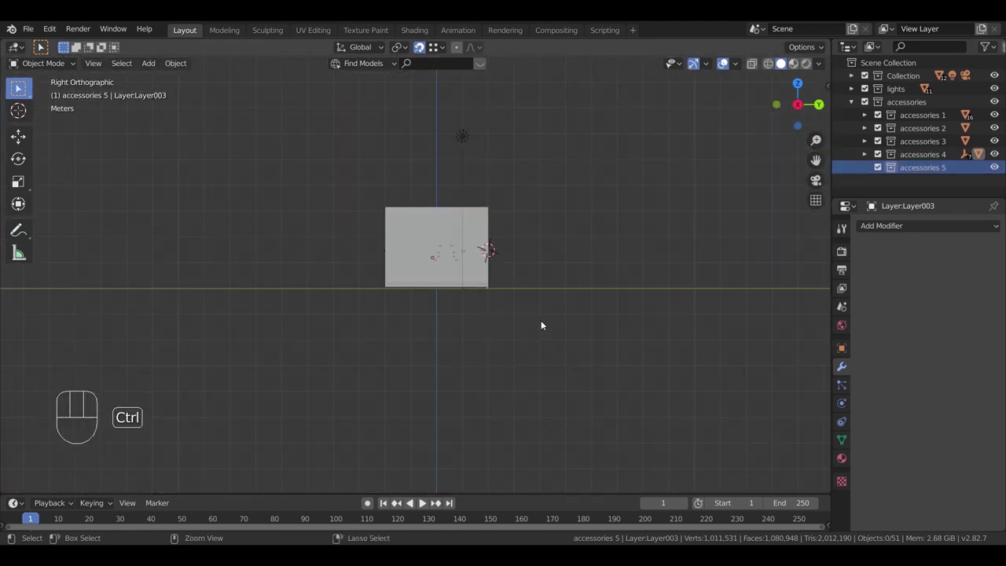
pyautogui.press('ctrl+v')
pyautogui.press('g')
pyautogui.press('KP_Decimal')
pyautogui.scroll(3)
pyautogui.scroll(3)
pyautogui.press('KP_7')
pyautogui.scroll(3)
pyautogui.moveTo(479, 314); pyautogui.dragTo(458, 264)
# Step: Rotate the soap accessories about Z to face the room and move them onto the countertop
pyautogui.press('KP_7')
pyautogui.press('z')
pyautogui.press('r')
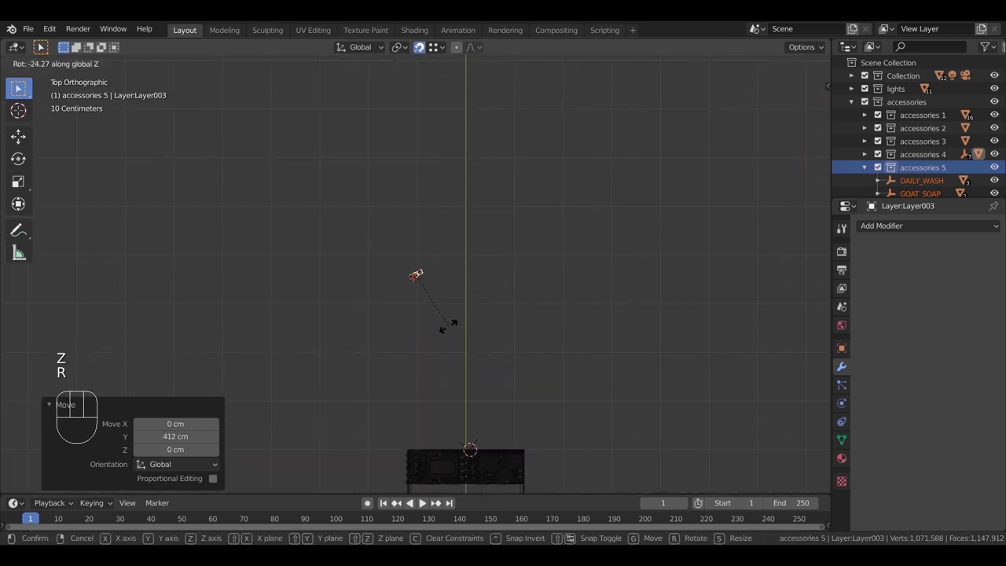
pyautogui.moveTo(448, 308); pyautogui.dragTo(437, 282)
pyautogui.press('g')
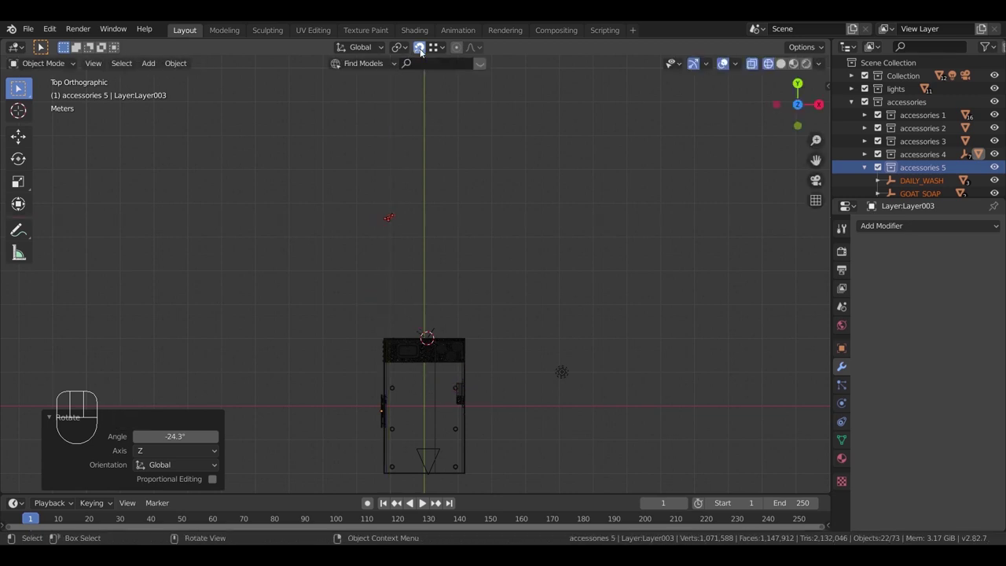
pyautogui.press('g')
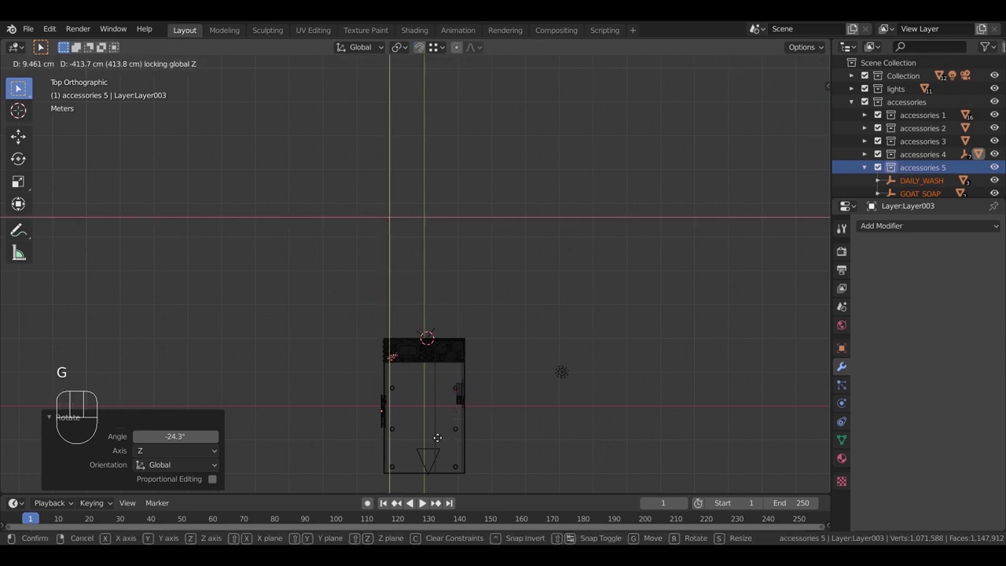
pyautogui.press('KP_3')
pyautogui.moveTo(458, 275); pyautogui.dragTo(487, 285)
pyautogui.press('g')
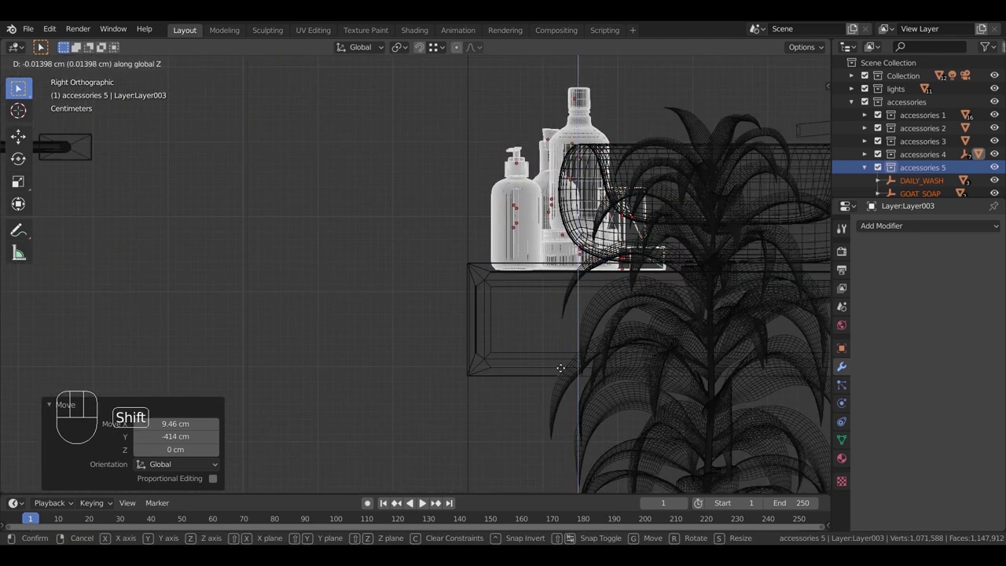
# Step: Settle the accessories at counter height, slide them beside the sink and select individual bottle objects
pyautogui.moveTo(592, 380); pyautogui.dragTo(504, 366)
pyautogui.press('z')
pyautogui.middleClick(451, 331)
pyautogui.scroll(3)
pyautogui.middleClick(539, 175)
pyautogui.press('g')
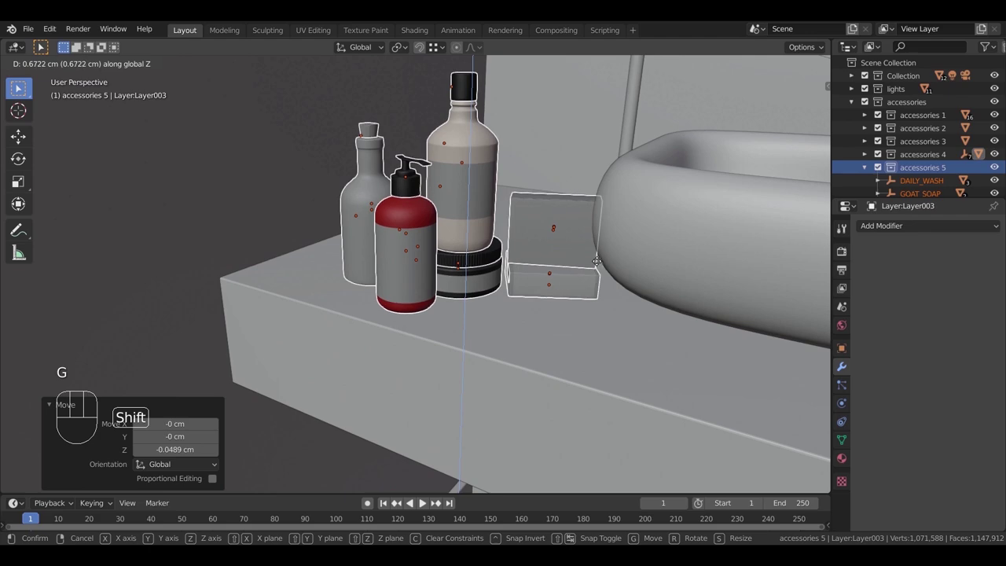
pyautogui.press('g')
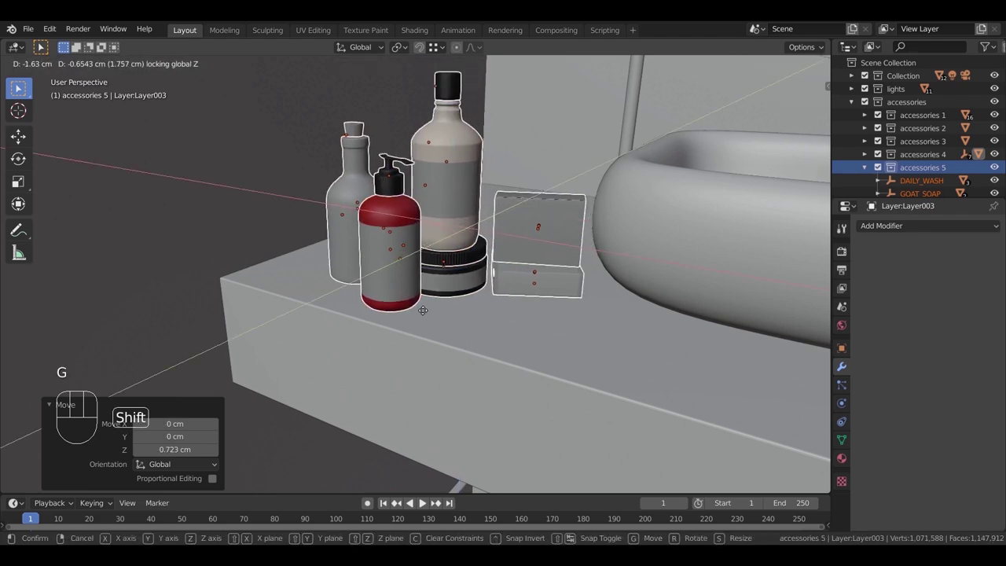
pyautogui.moveTo(408, 341); pyautogui.dragTo(409, 313)
pyautogui.click(293, 237)
pyautogui.click(292, 201)
pyautogui.click(255, 204)
pyautogui.click(253, 163)
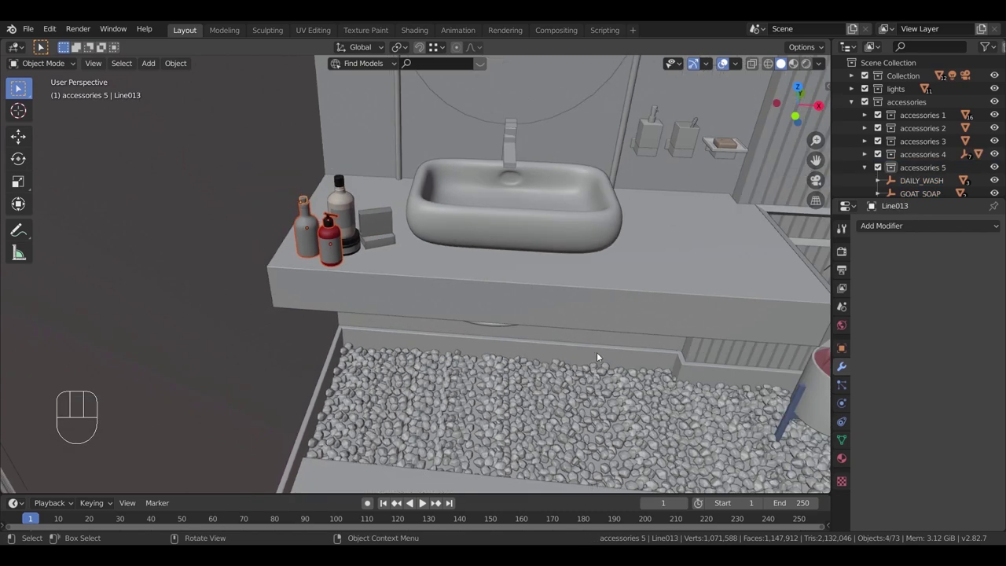
# Step: Duplicate the white bottle and red pump dispenser and move and rotate the copies toward the shelf wall
pyautogui.moveTo(469, 335); pyautogui.dragTo(312, 317)
pyautogui.press('shift+d')
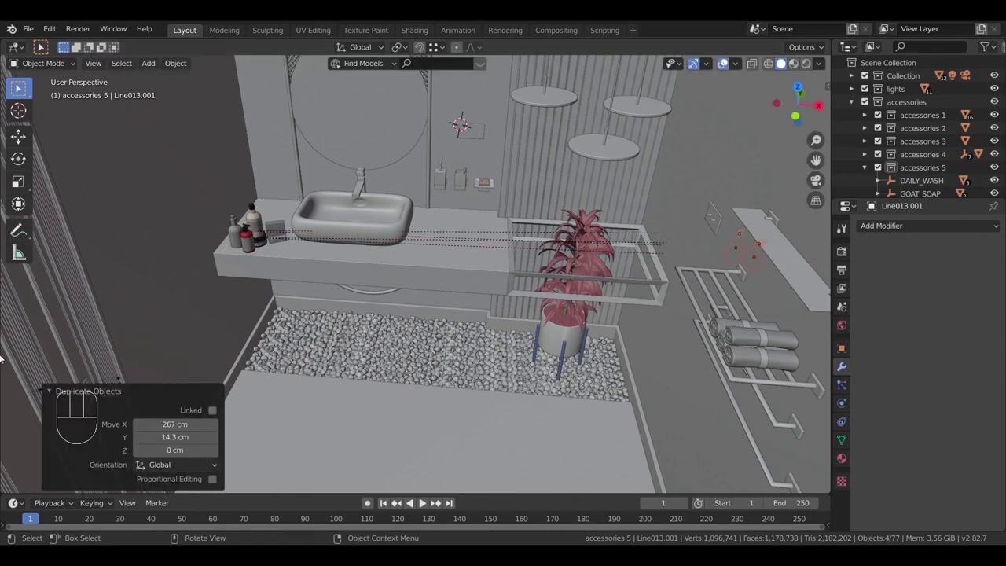
pyautogui.press('KP_7')
pyautogui.press('z')
pyautogui.press('g')
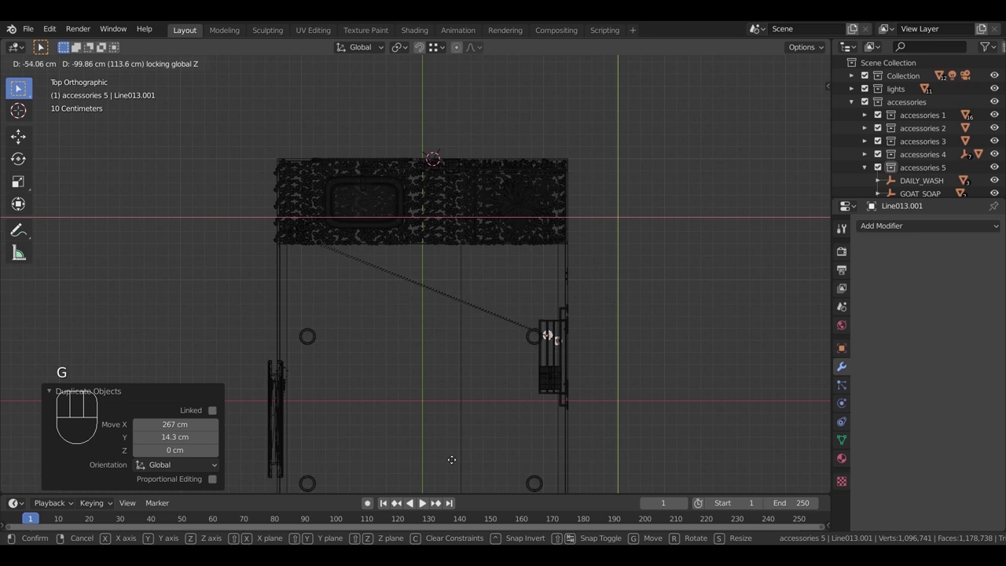
pyautogui.press('r')
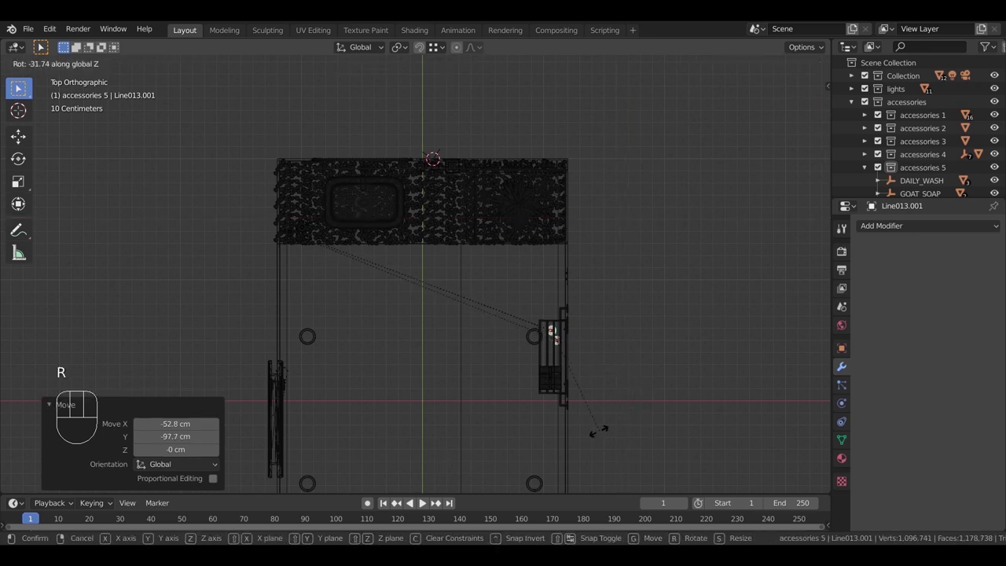
pyautogui.press('KP_3')
pyautogui.press('g')
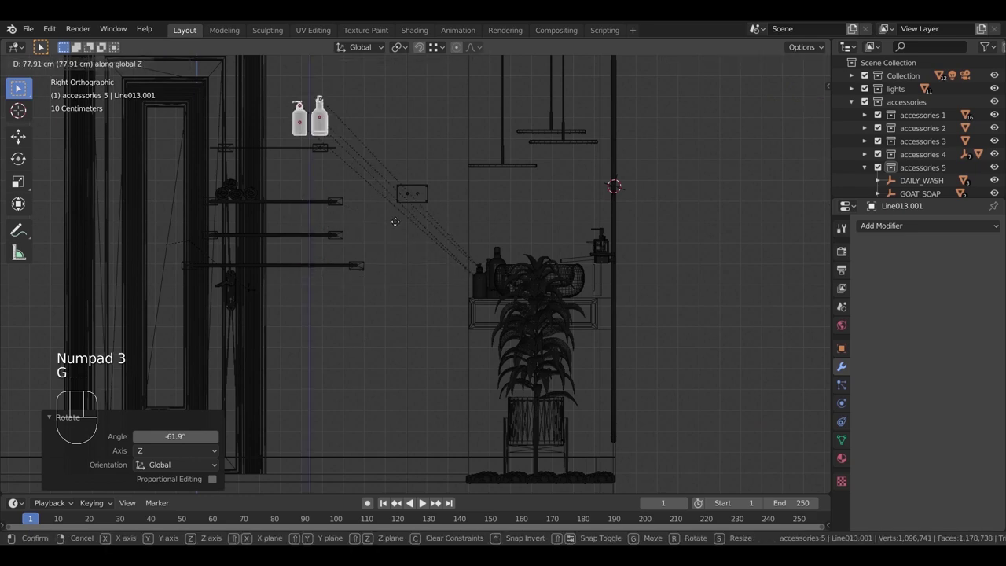
# Step: Raise the bottles to the upper wall shelf height and slide them along it in front view
pyautogui.moveTo(426, 270); pyautogui.dragTo(466, 279)
pyautogui.moveTo(524, 306); pyautogui.dragTo(569, 305)
pyautogui.press('KP_1')
pyautogui.moveTo(589, 269); pyautogui.dragTo(518, 311)
pyautogui.moveTo(530, 298); pyautogui.dragTo(510, 300)
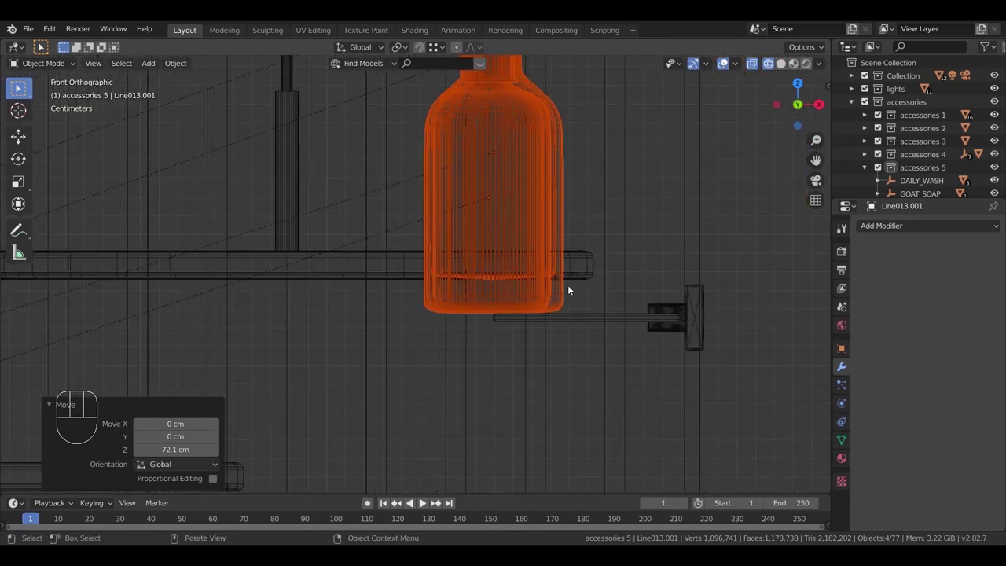
pyautogui.press('s')
pyautogui.press('g')
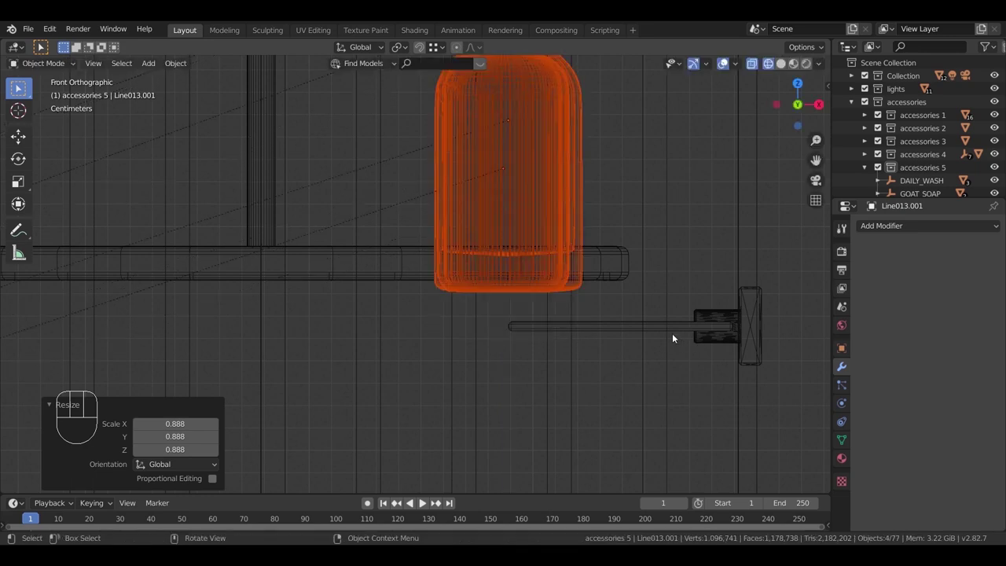
pyautogui.press('g')
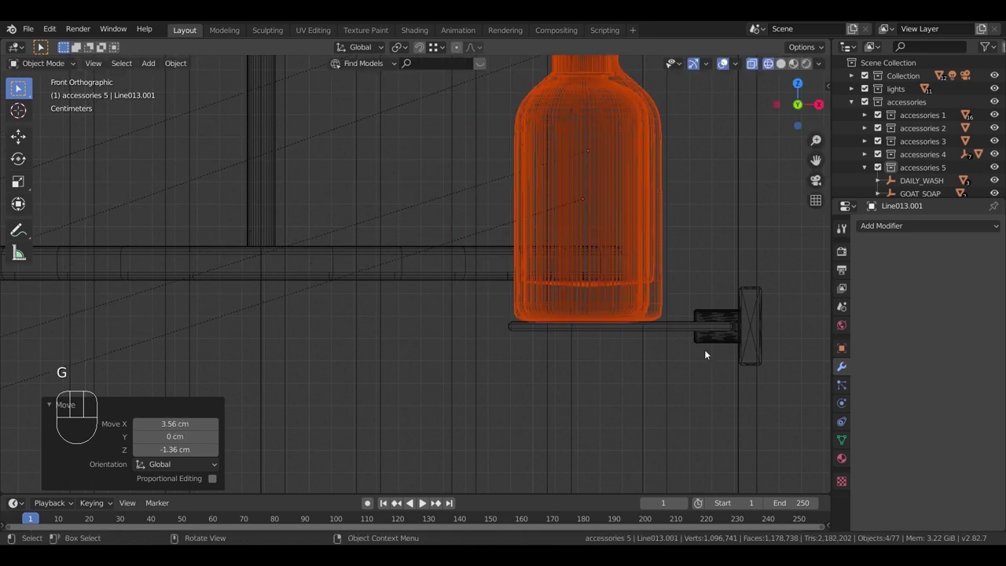
pyautogui.moveTo(753, 388); pyautogui.dragTo(674, 337)
# Step: Position the bottle and dispenser together at the end of the shelf and select the red dispenser
pyautogui.scroll(3)
pyautogui.press('z')
pyautogui.scroll(3)
pyautogui.moveTo(591, 386); pyautogui.dragTo(564, 316)
pyautogui.moveTo(560, 331); pyautogui.dragTo(464, 332)
pyautogui.press('g')
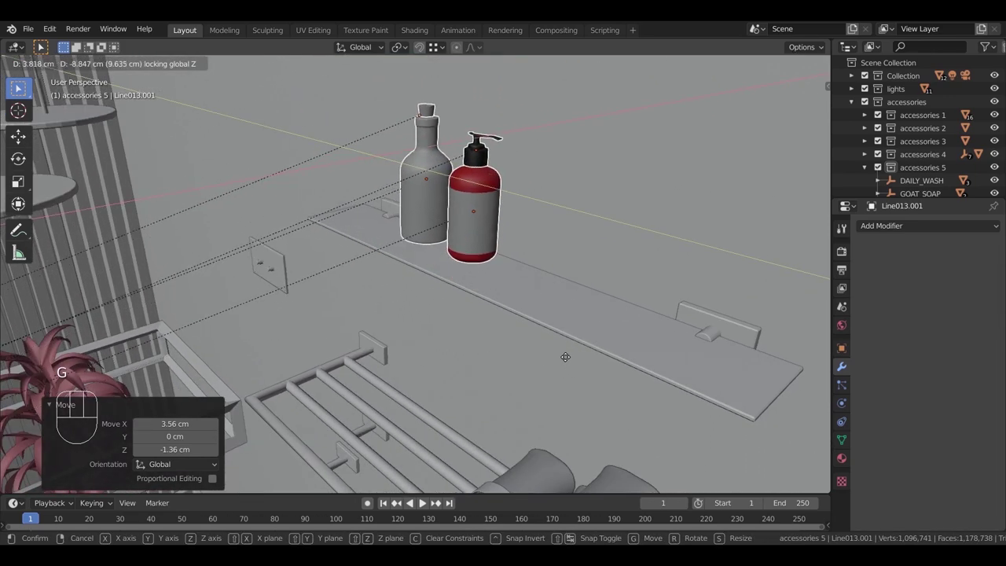
pyautogui.moveTo(410, 328); pyautogui.dragTo(361, 323)
pyautogui.click(66, 365)
pyautogui.click(57, 343)
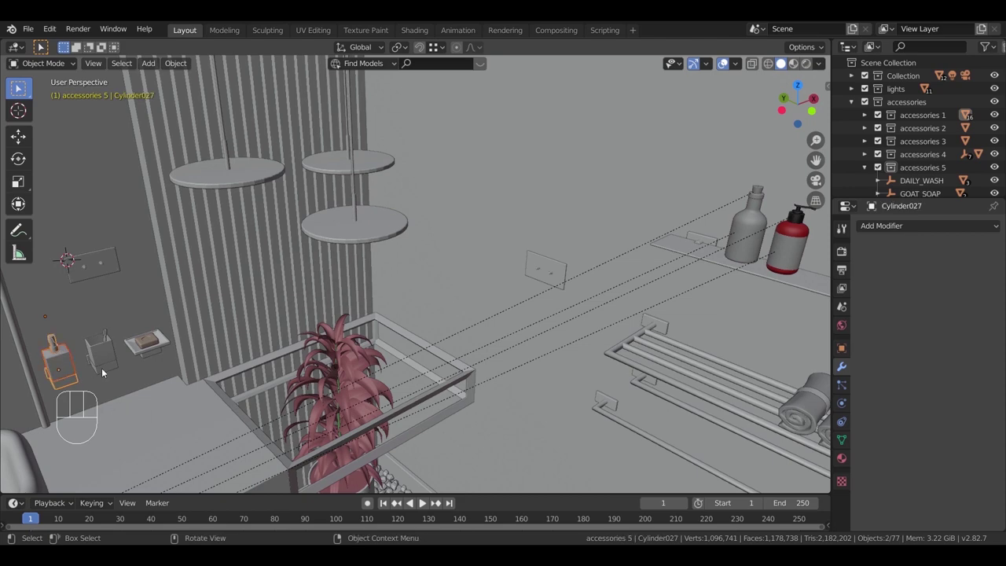
# Step: Duplicate the soap dispenser and lower the copy flush onto the upper shelf beside the bottles
pyautogui.press('shift+d')
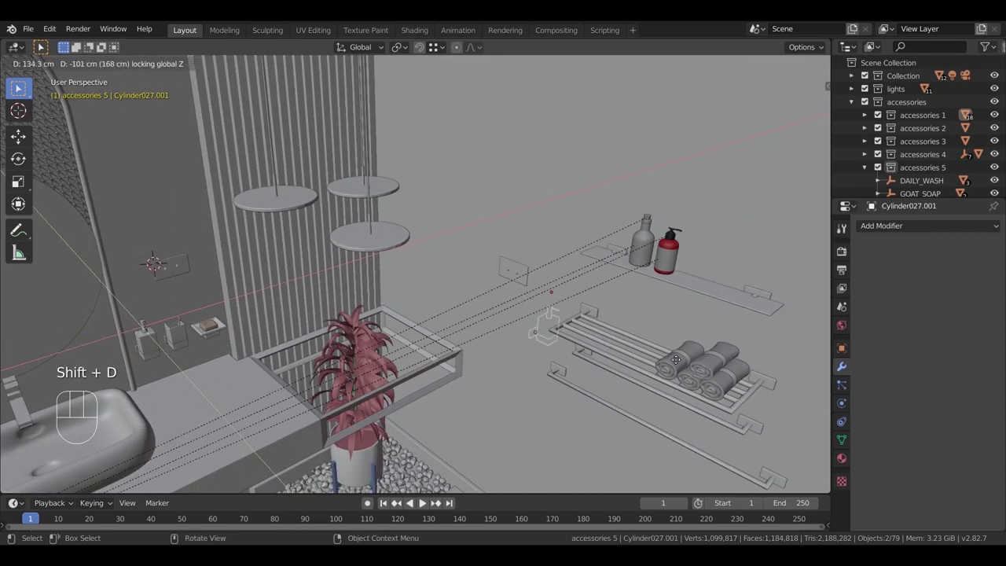
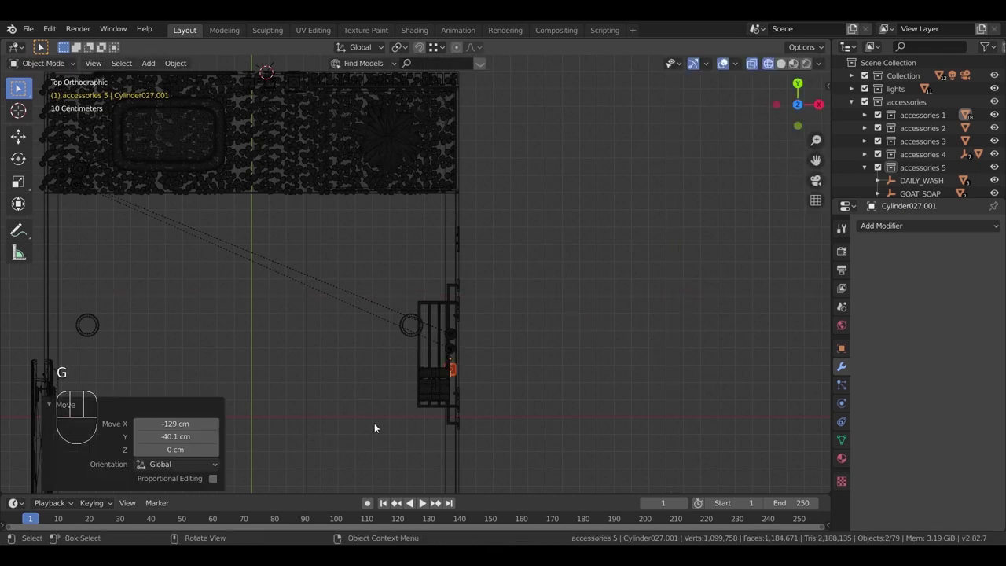
pyautogui.press('KP_3')
pyautogui.press('g')
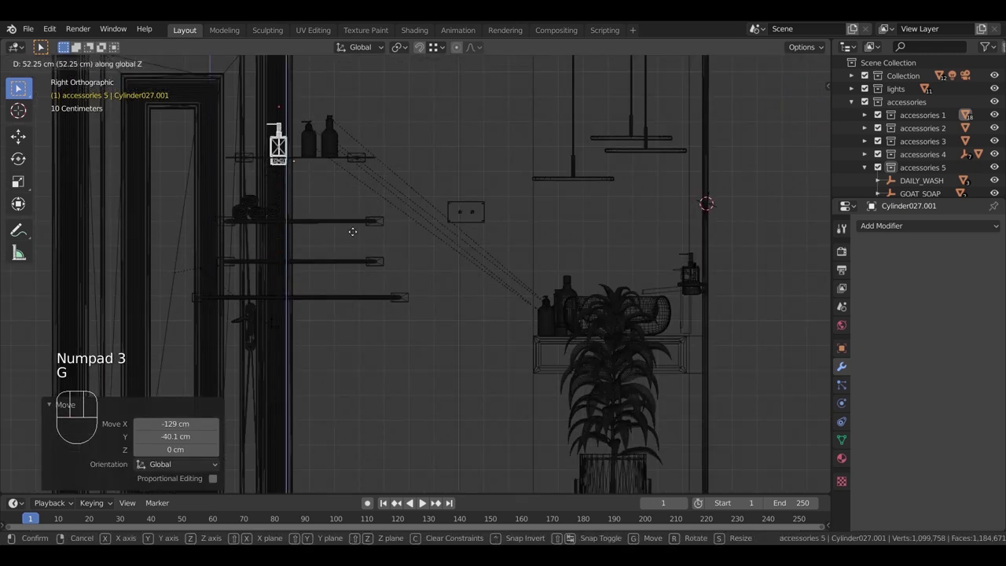
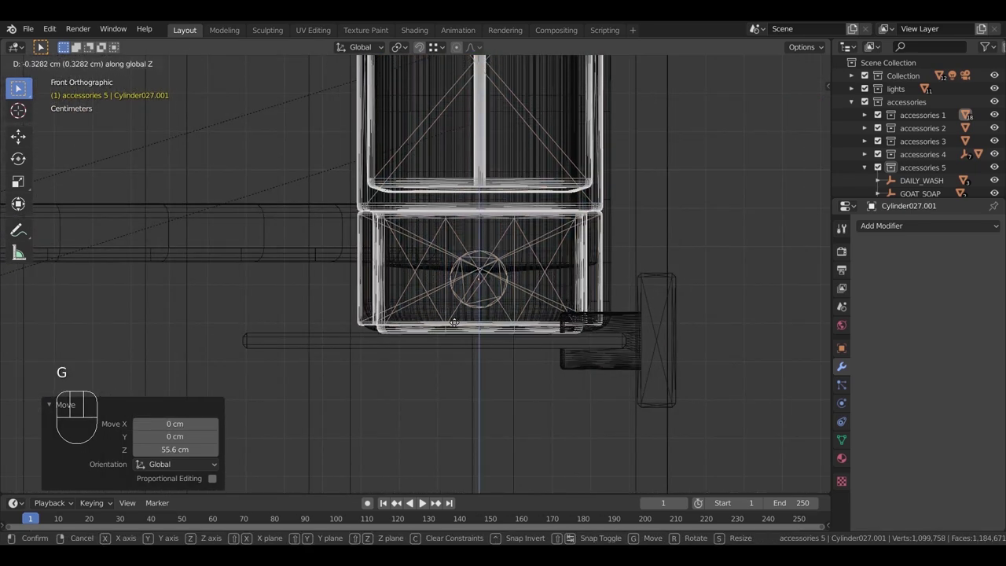
pyautogui.middleClick(444, 334)
pyautogui.press('z')
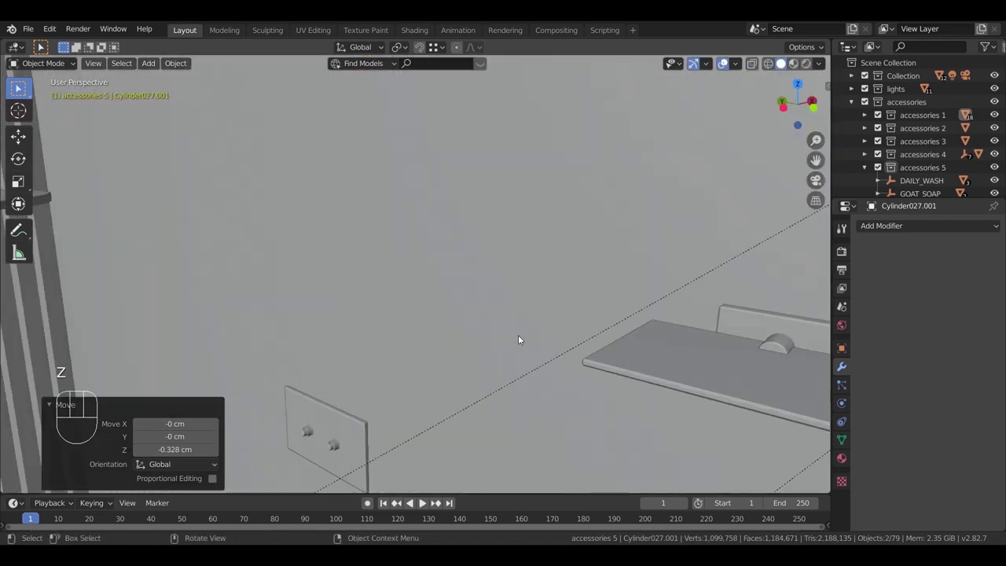
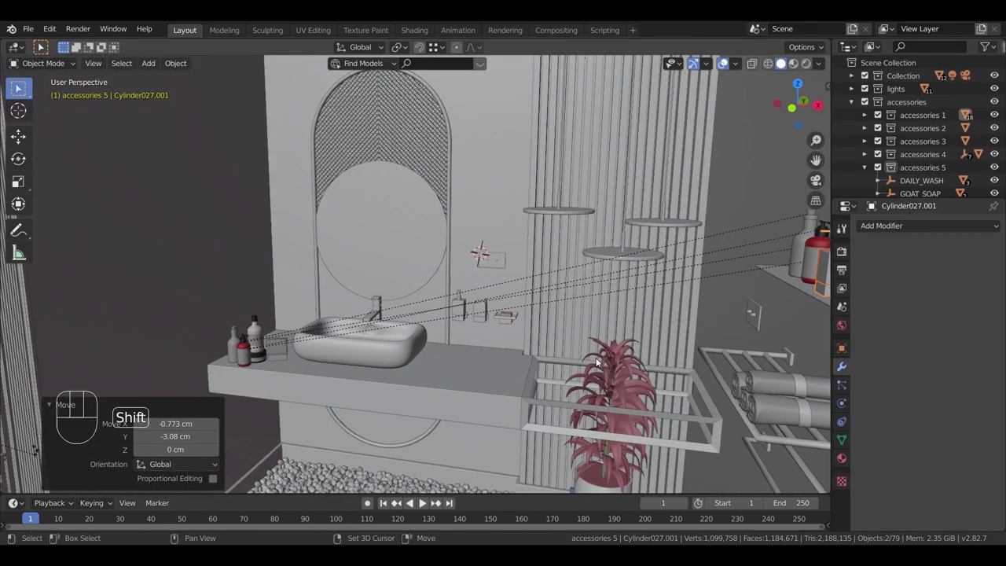
# Step: Preview the scene without overlays, then orbit toward the counter and pebble floor strip
pyautogui.scroll(3)
pyautogui.click(729, 66)
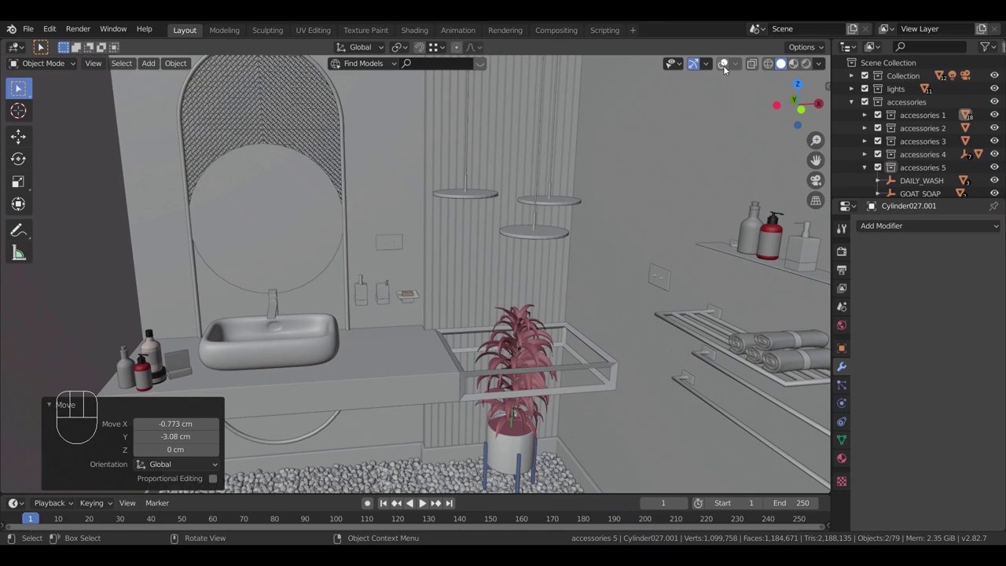
pyautogui.click(727, 69)
pyautogui.scroll(3)
pyautogui.moveTo(547, 180); pyautogui.dragTo(522, 135)
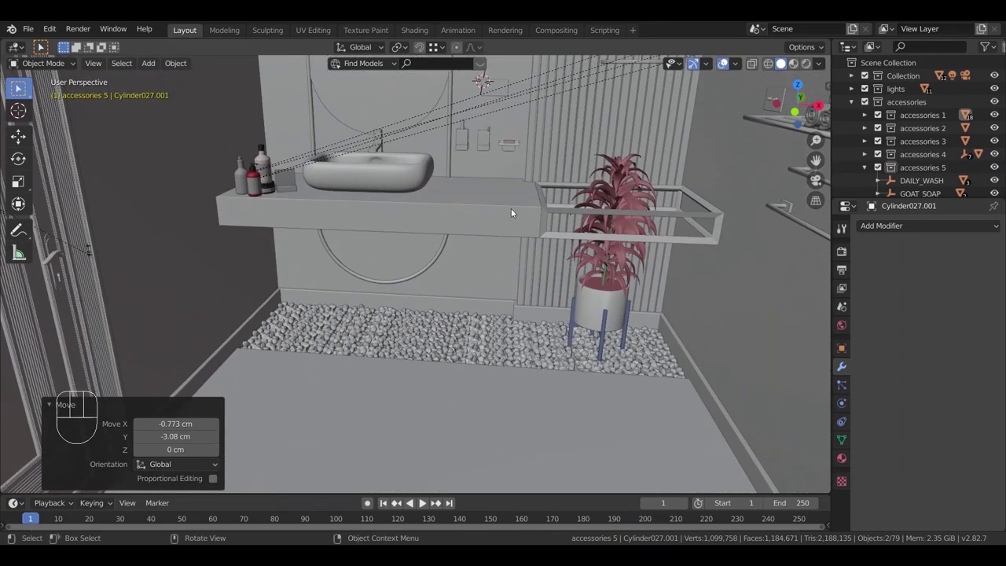
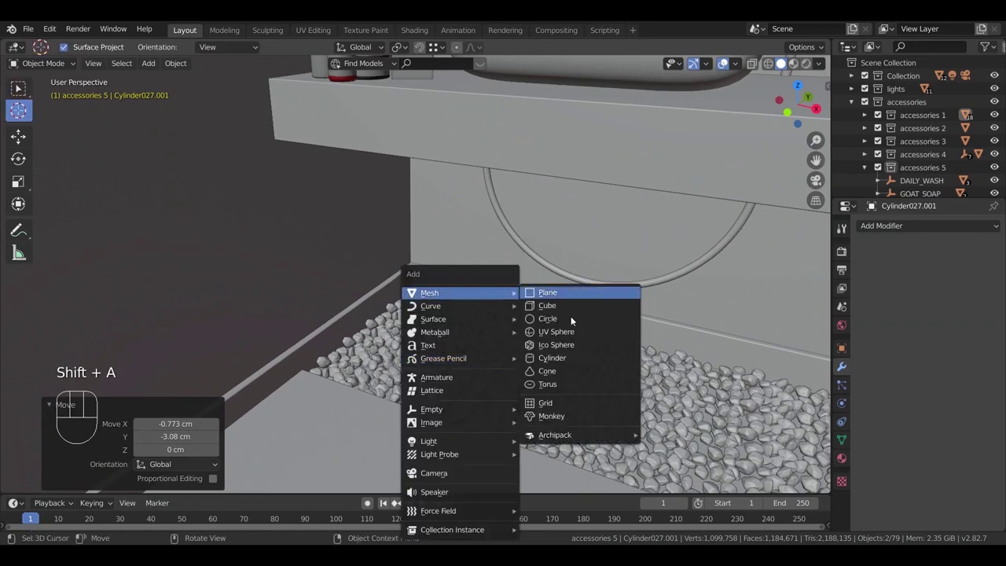
# Step: Add a sphere, enlarge it to floor-lamp size and rest it on the pebble strip
pyautogui.press('s')
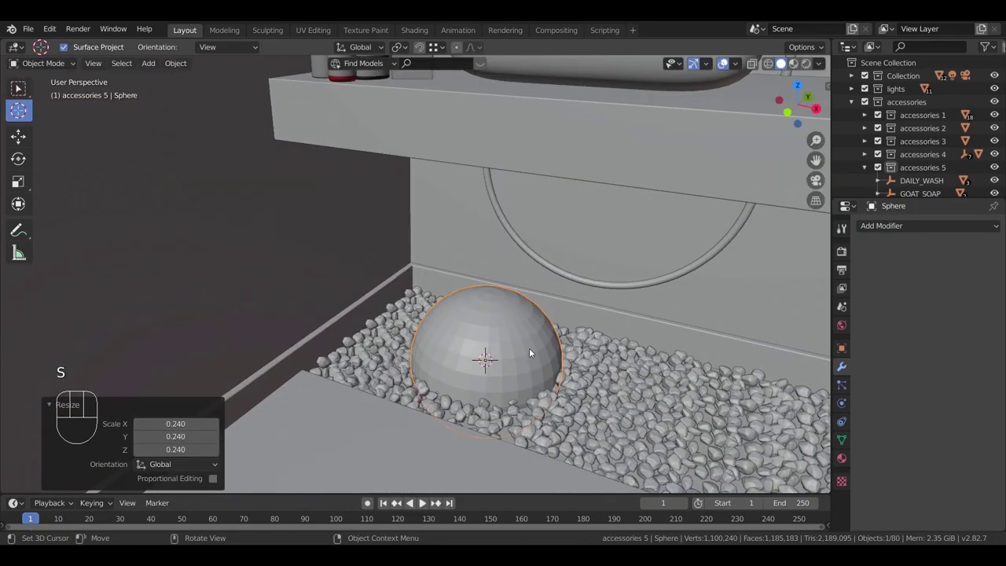
pyautogui.press('g')
pyautogui.middleClick(542, 334)
pyautogui.moveTo(543, 418); pyautogui.dragTo(535, 369)
pyautogui.press('KP_Decimal')
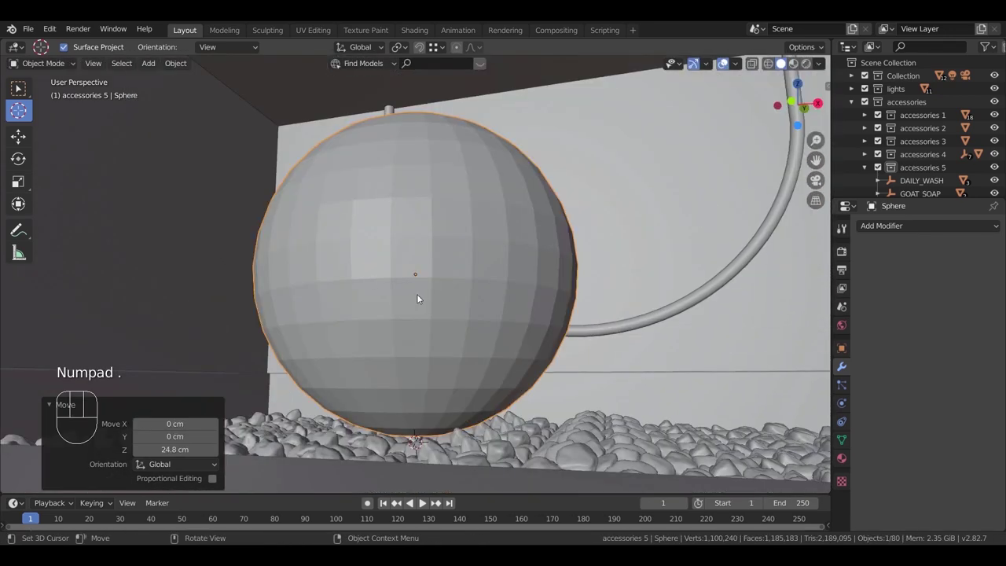
# Step: Extrude the sphere's open bottom ring downward into a short stepped cylindrical base
pyautogui.press('Tab')
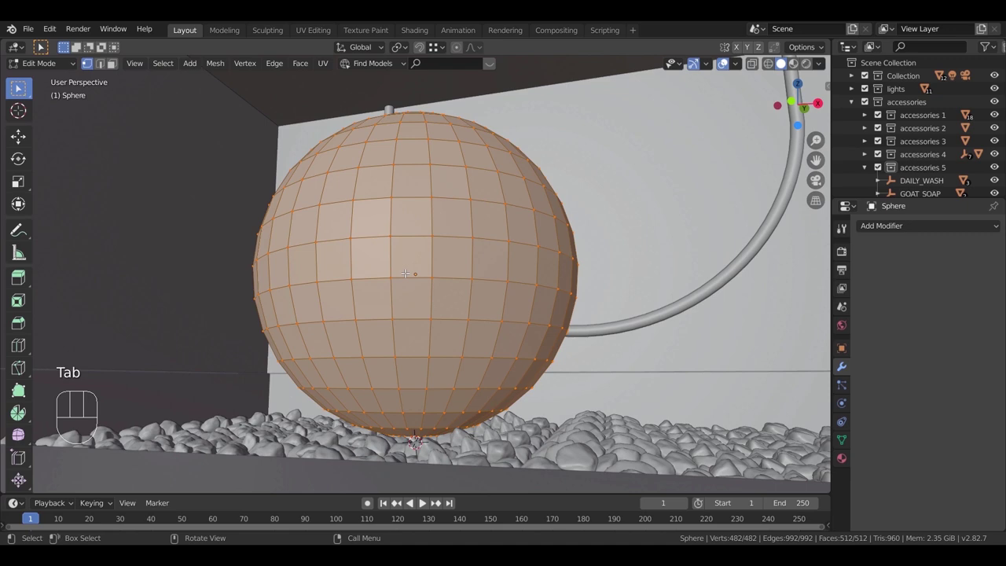
pyautogui.press('KP_1')
pyautogui.press('z')
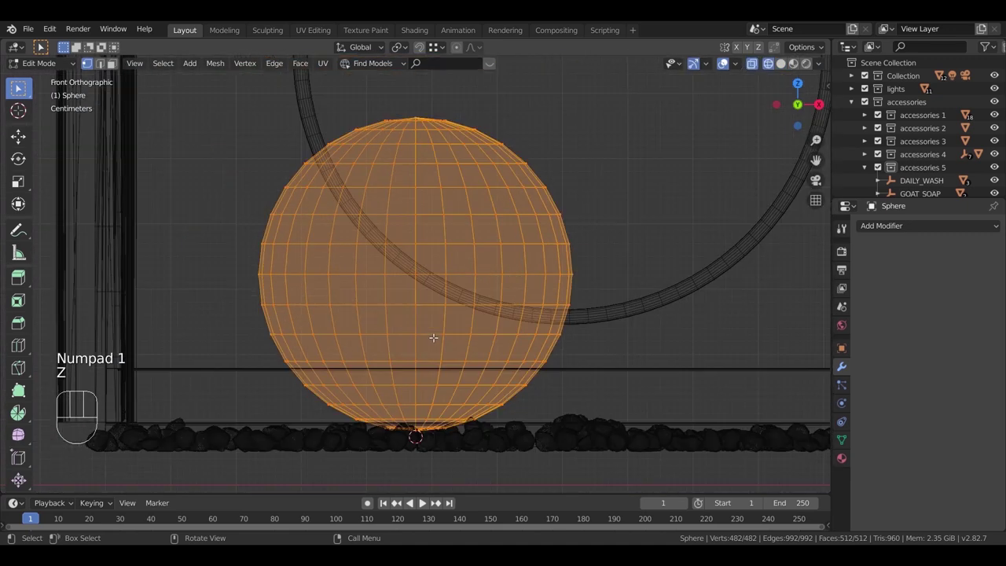
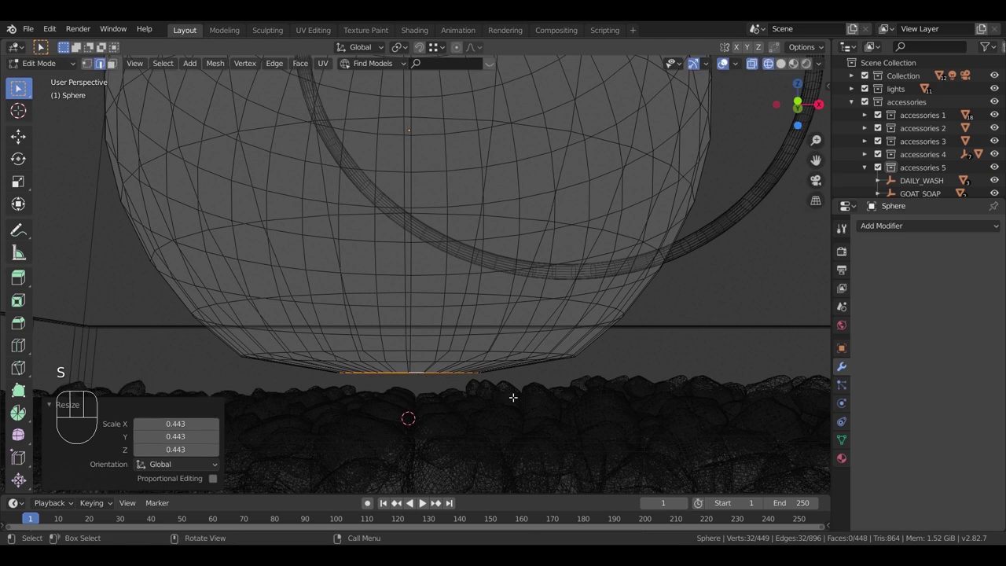
pyautogui.press('e')
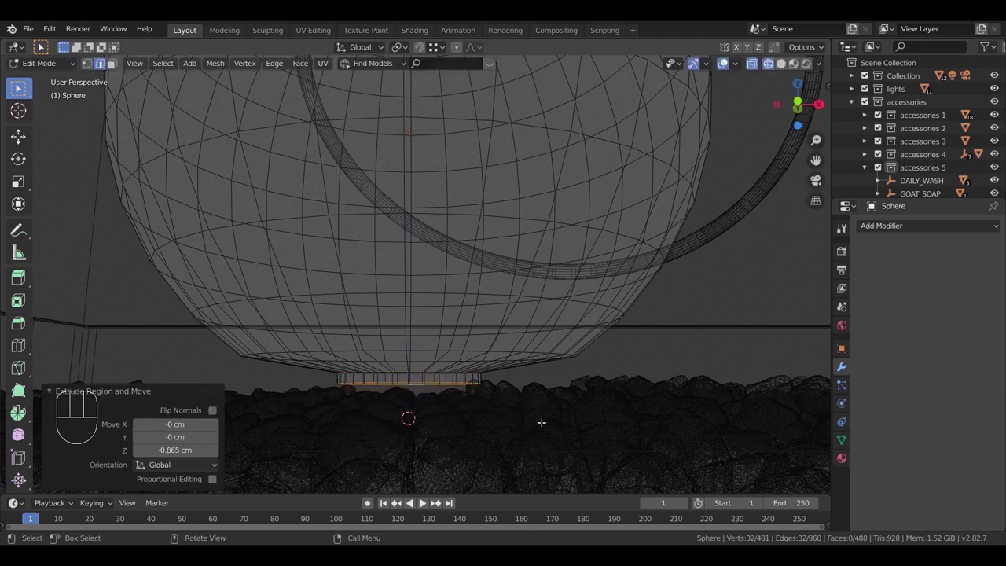
pyautogui.press('s')
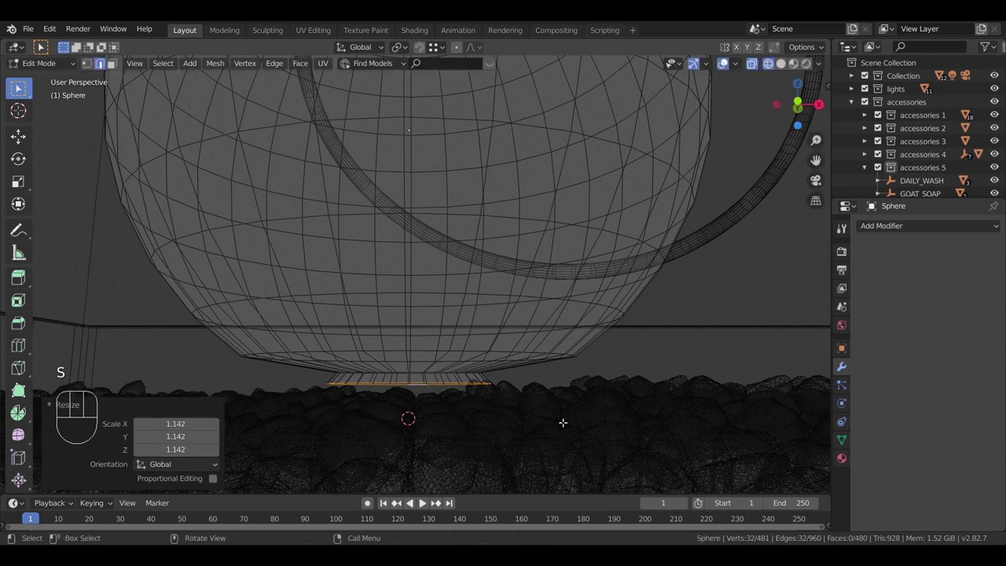
pyautogui.press('e')
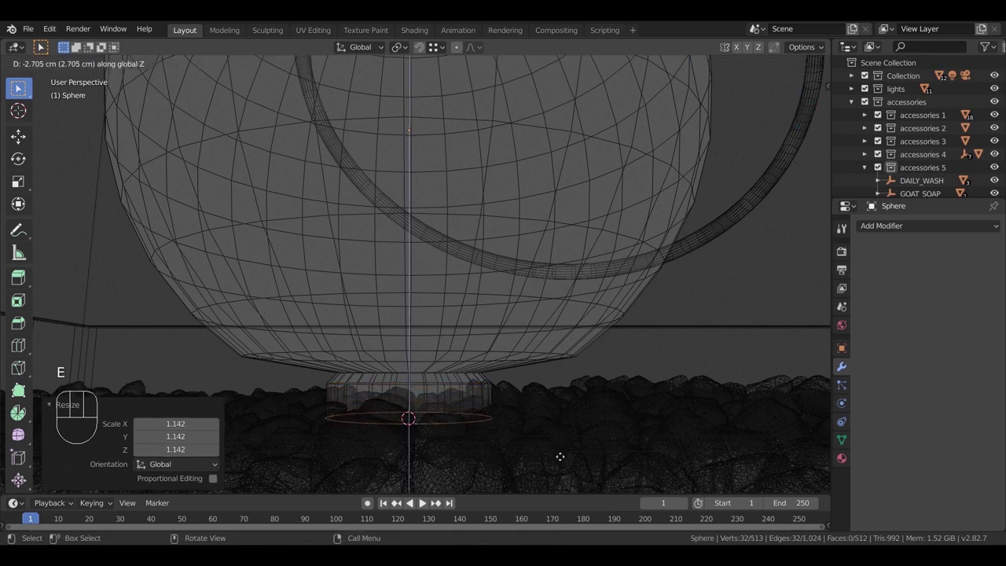
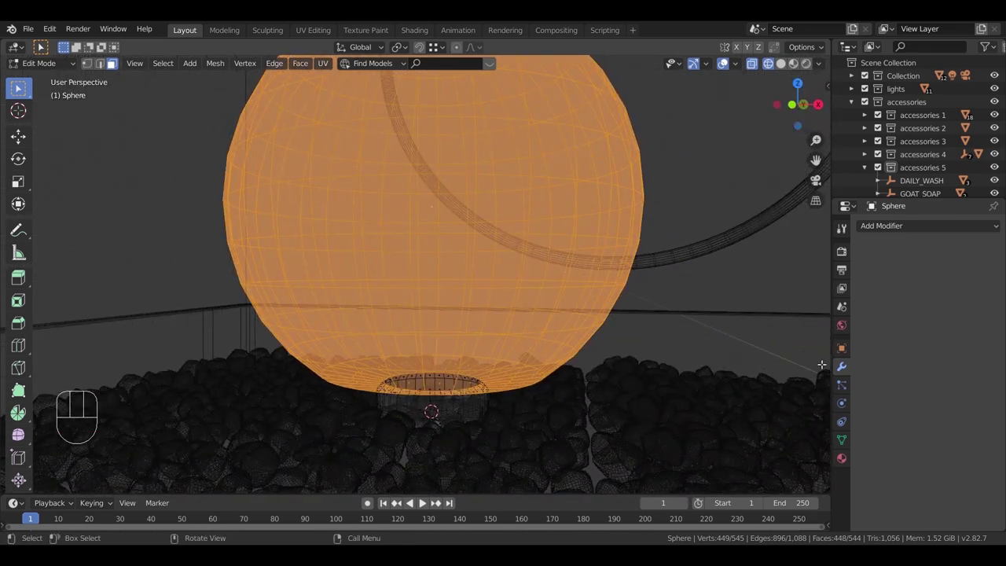
# Step: Duplicate the sphere faces inward as an inner shell, assign the light material and add another material slot
pyautogui.press('shift+d')
pyautogui.press('s')
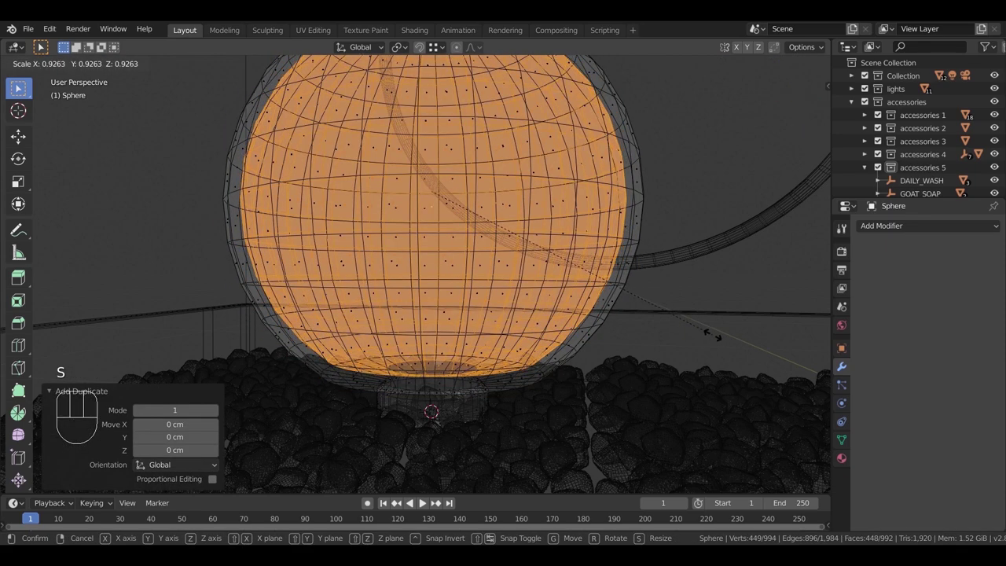
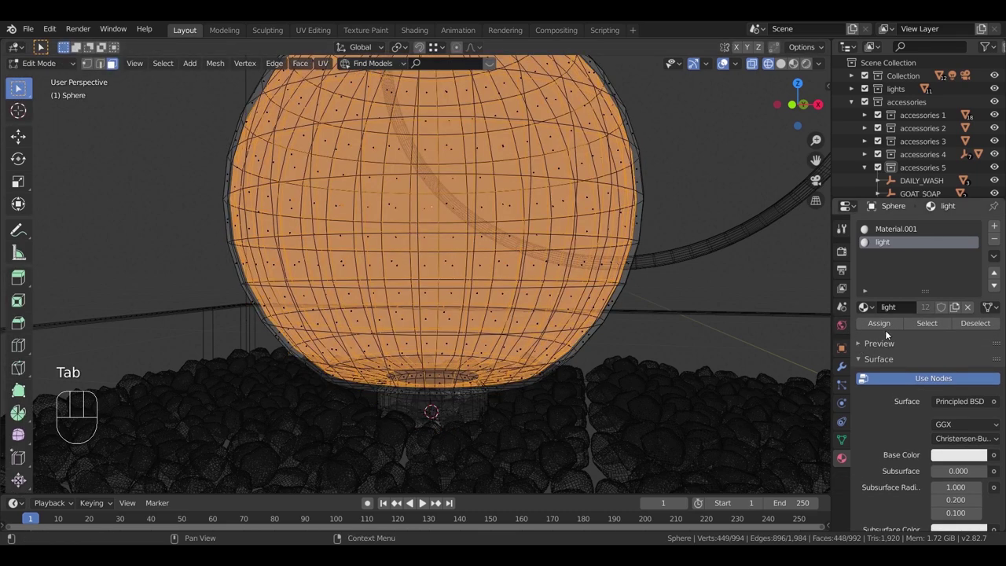
pyautogui.click(889, 327)
pyautogui.press('Tab')
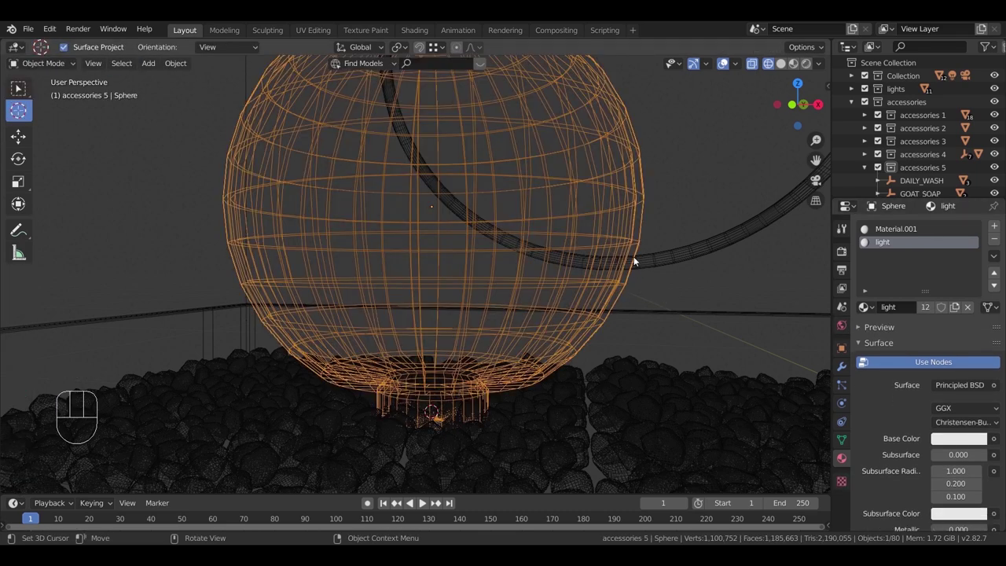
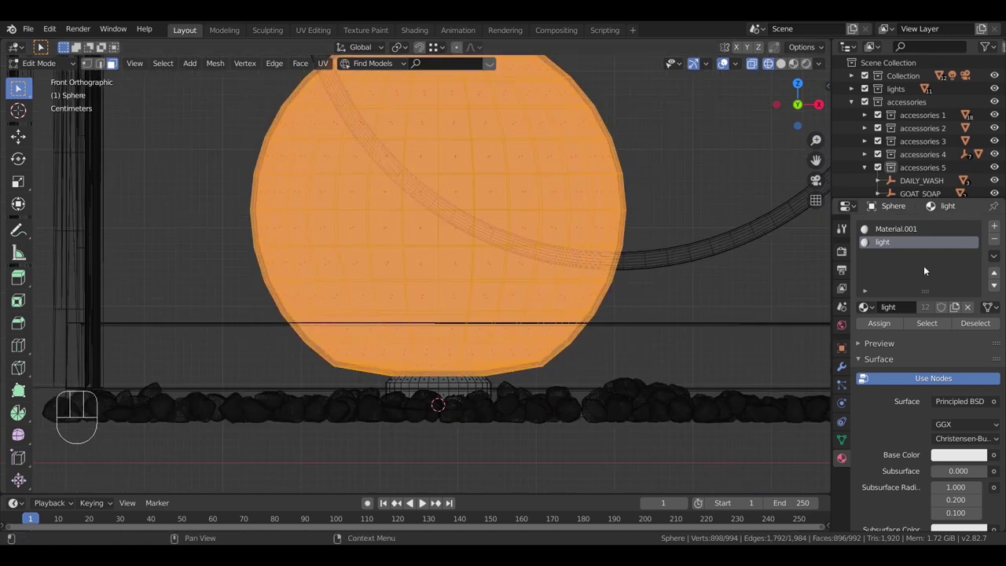
pyautogui.click(973, 327)
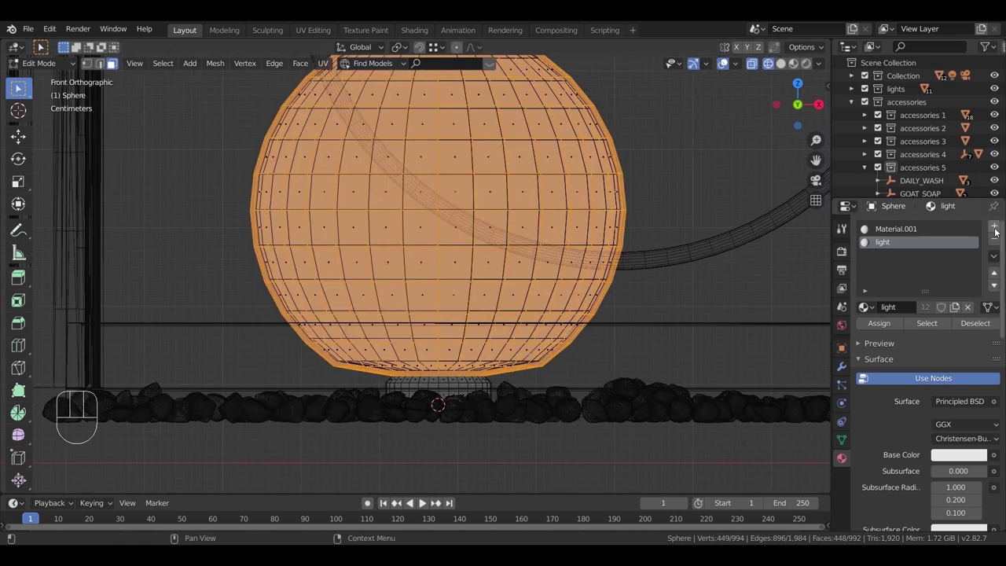
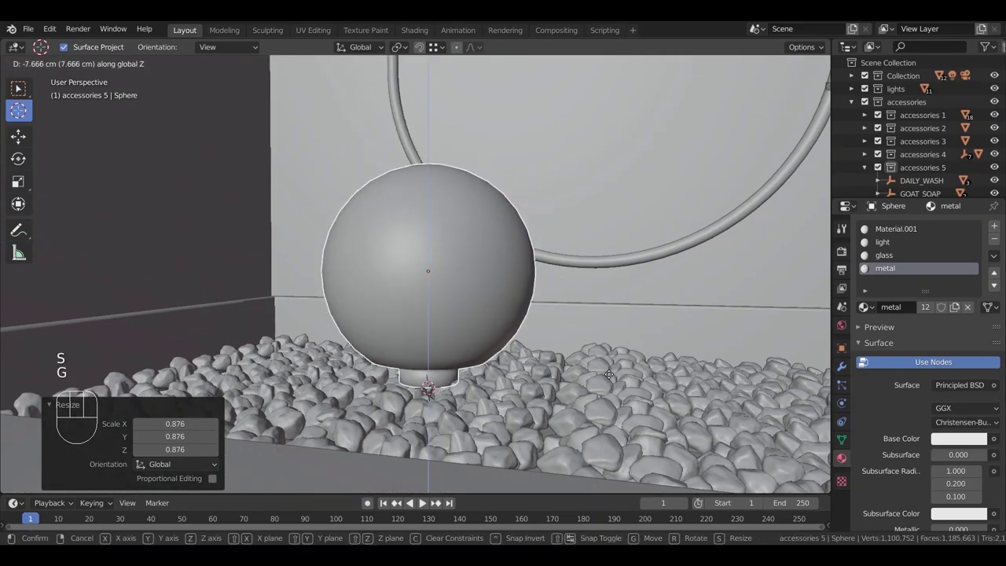
# Step: Reposition the sphere lamp on the floor, checking placement through the scene camera
pyautogui.press('g')
pyautogui.press('KP_0')
pyautogui.press('f')
pyautogui.press('g')
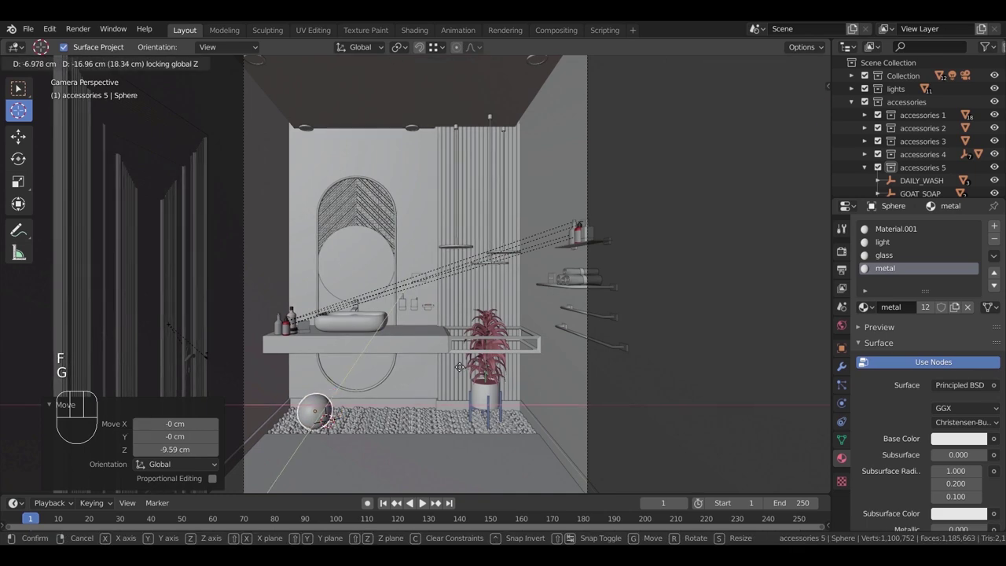
pyautogui.press('s')
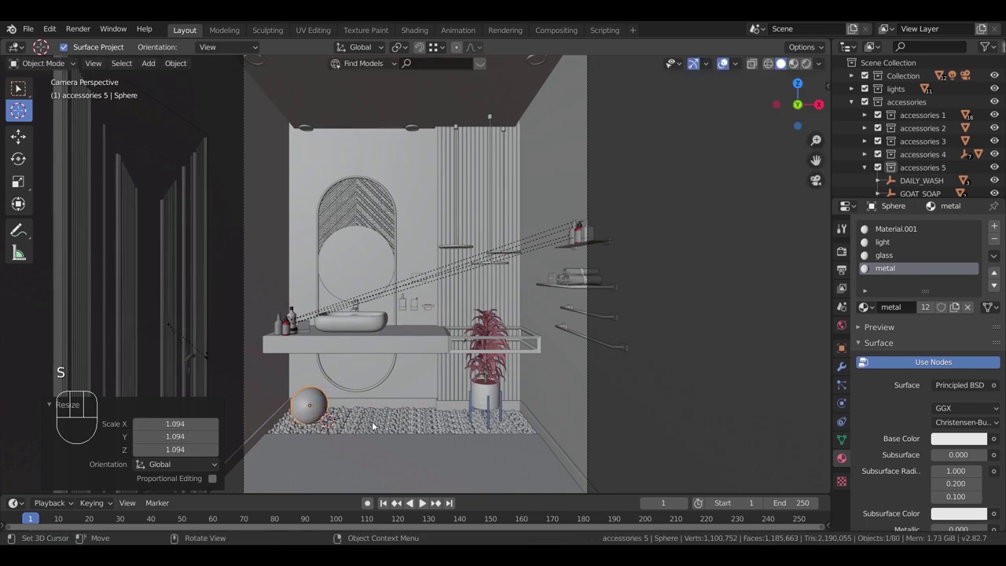
pyautogui.press('KP_Decimal')
pyautogui.press('g')
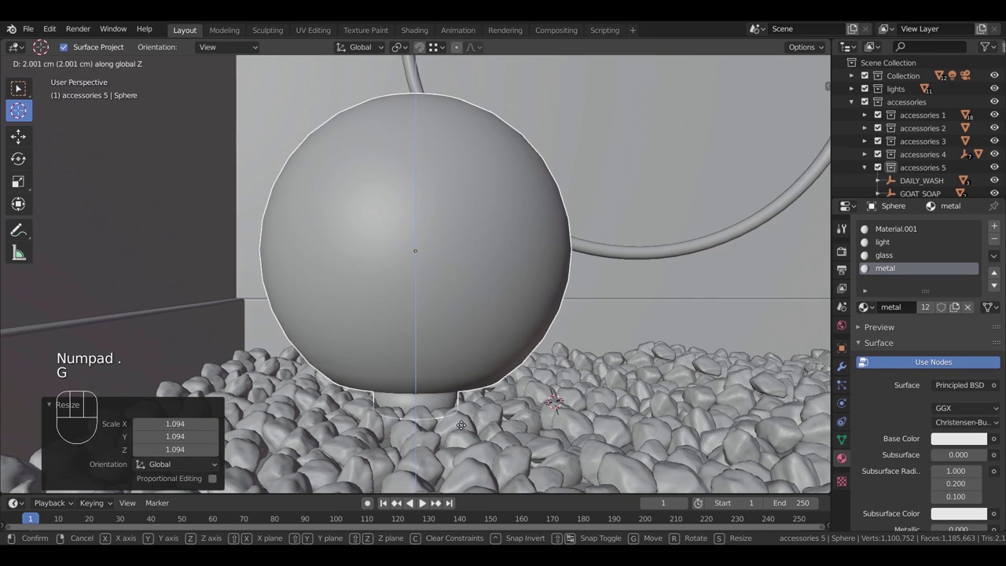
pyautogui.middleClick(464, 452)
# Step: Duplicate the lamp and shrink the copy into a second, smaller floor lamp beside it
pyautogui.press('shift+d')
pyautogui.press('s')
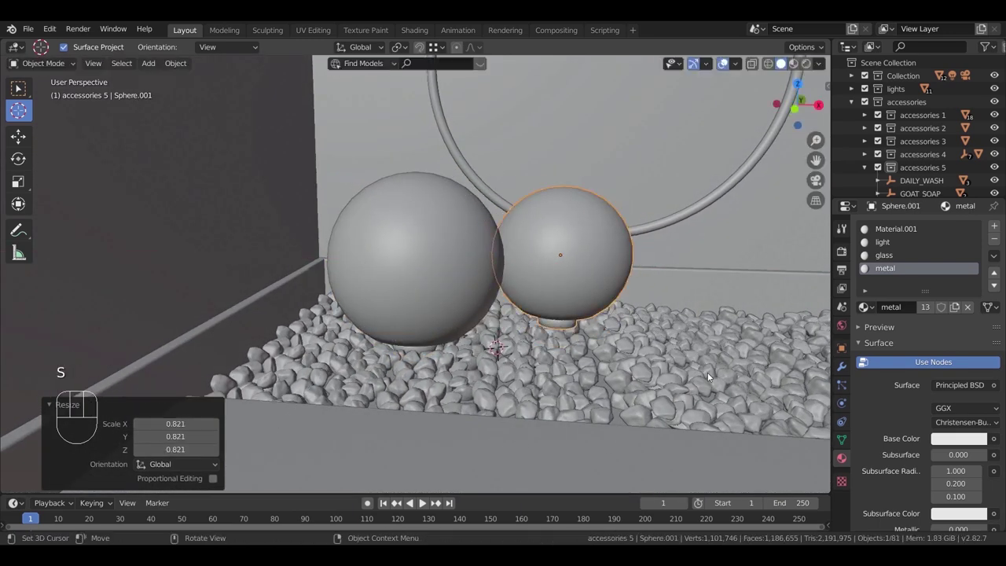